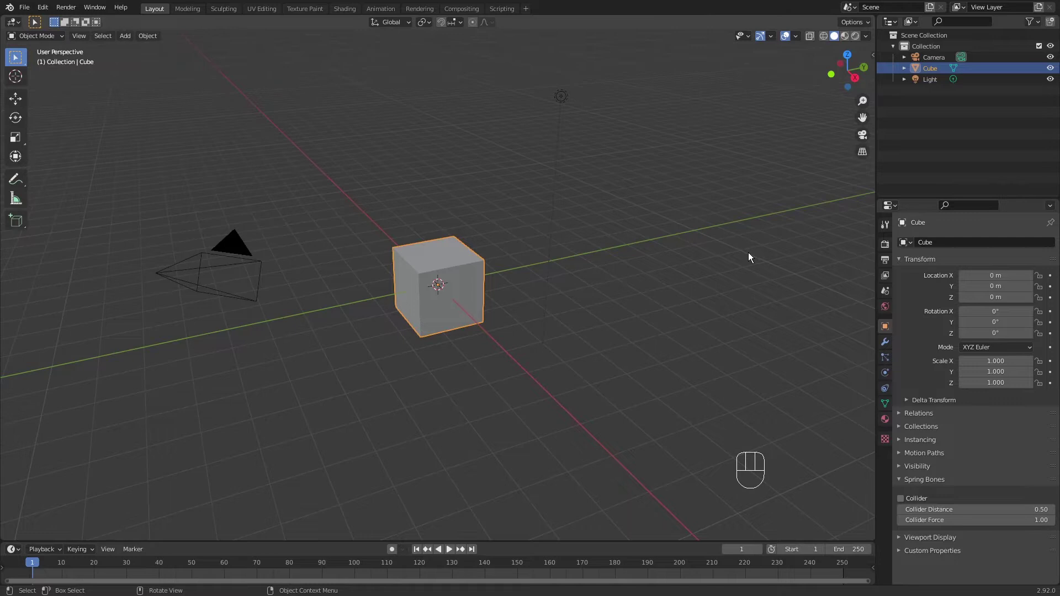
Select and delete the default cube, camera and light, leaving an empty grid.
{"action": "key", "text": "a"}
{"action": "key", "text": "x"}
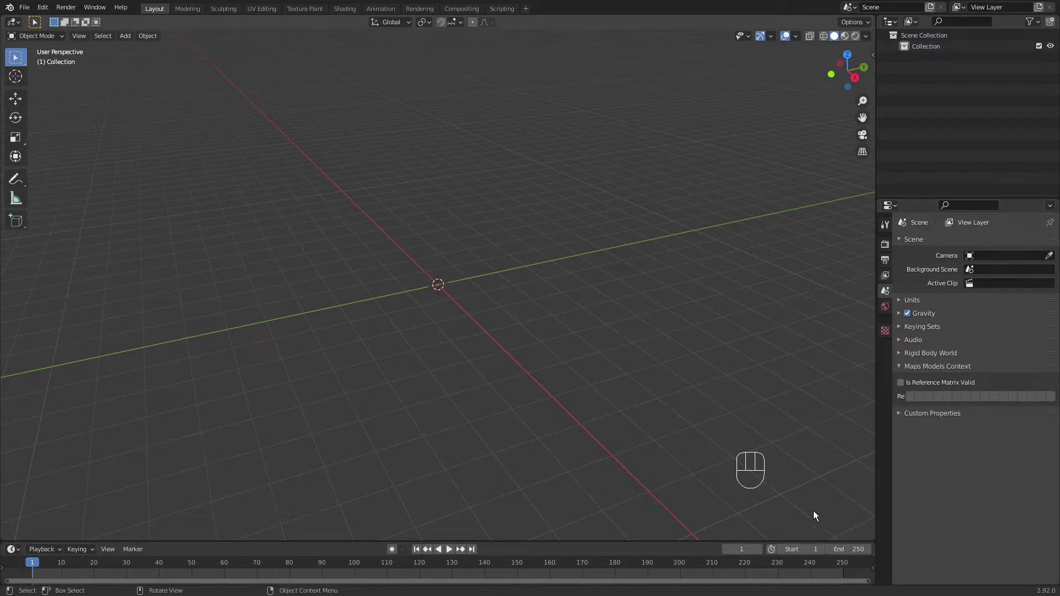
{"action": "left_click_drag", "start_coordinate": [614, 432], "coordinate": [657, 439]}
{"action": "left_click_drag", "start_coordinate": [656, 390], "coordinate": [661, 401]}
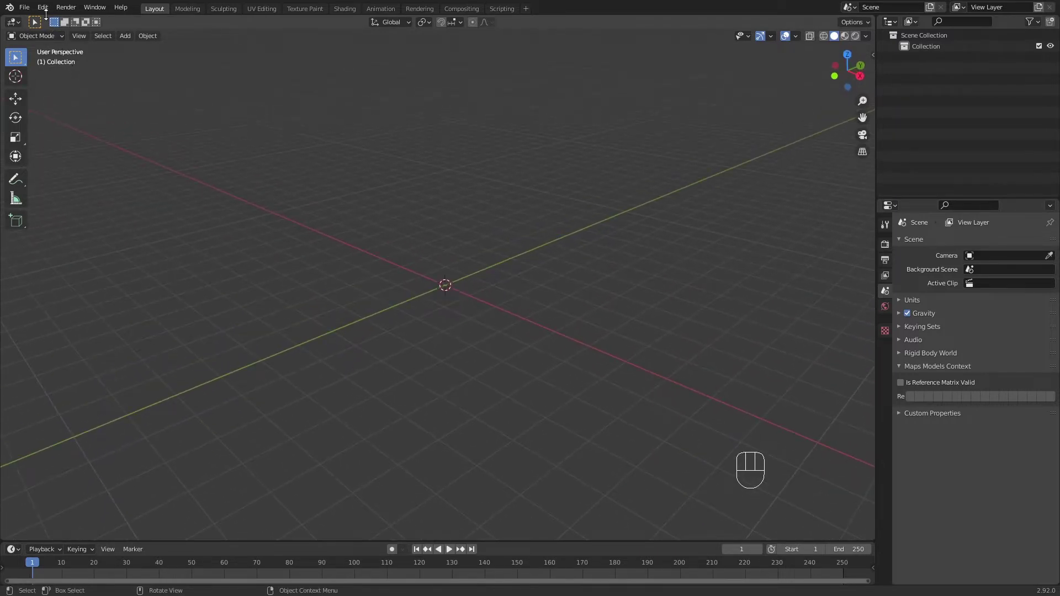
{"action": "left_click_drag", "start_coordinate": [46, 10], "coordinate": [73, 168]}
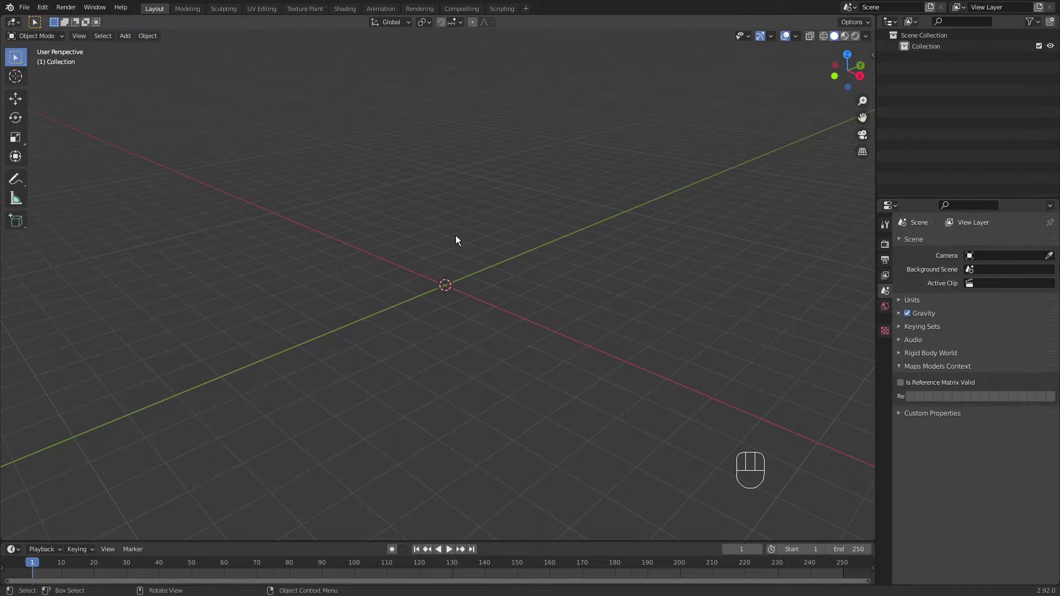
Add a Sapling Tree Gen curve at the origin, expand its operator panel and select the tree.
{"action": "key", "text": "shift+a"}
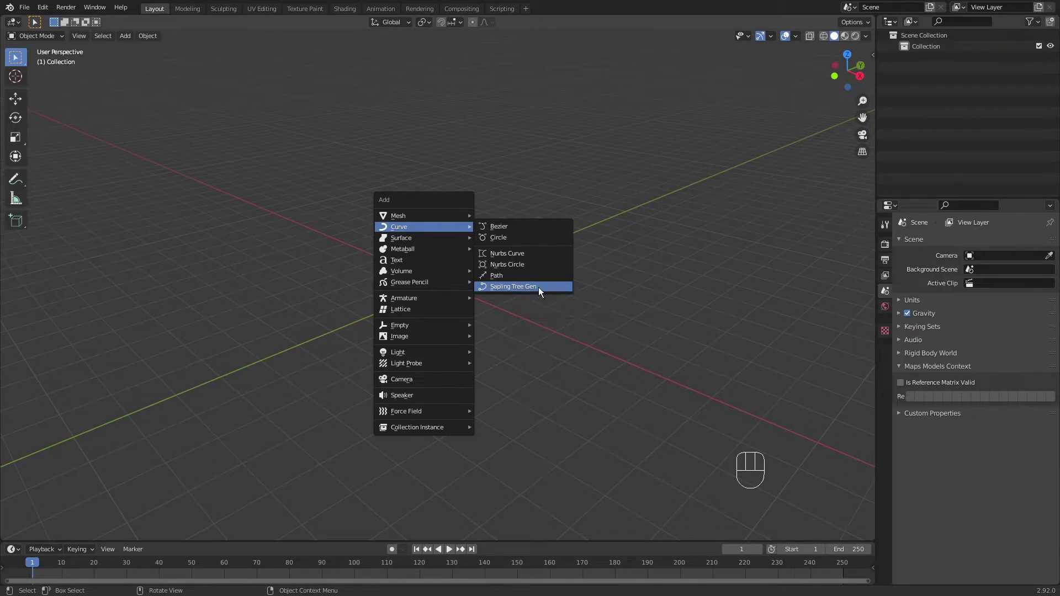
{"action": "left_click_drag", "start_coordinate": [515, 246], "coordinate": [507, 321]}
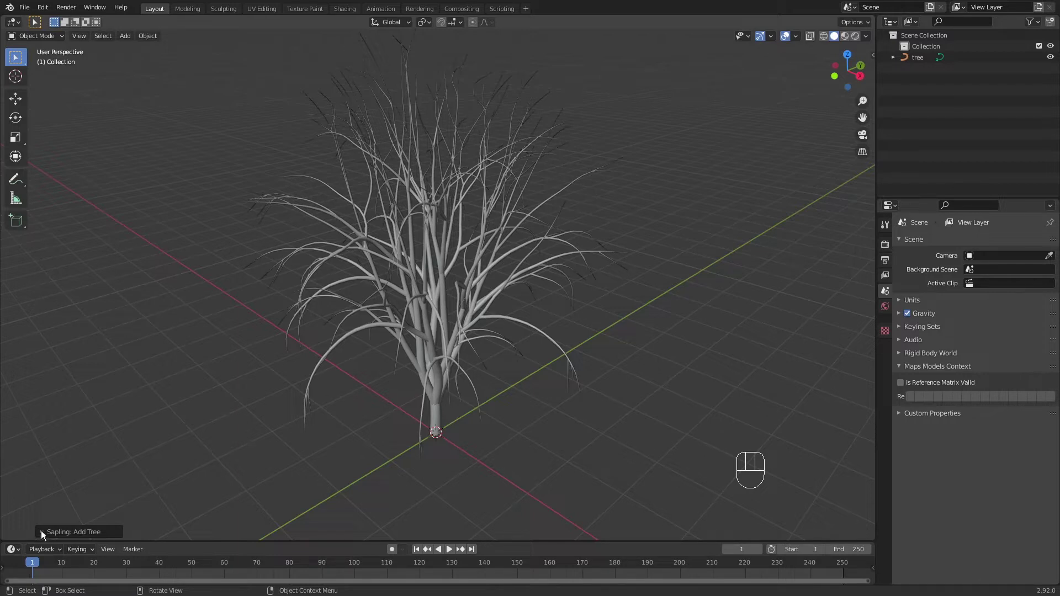
{"action": "left_click_drag", "start_coordinate": [127, 249], "coordinate": [114, 252]}
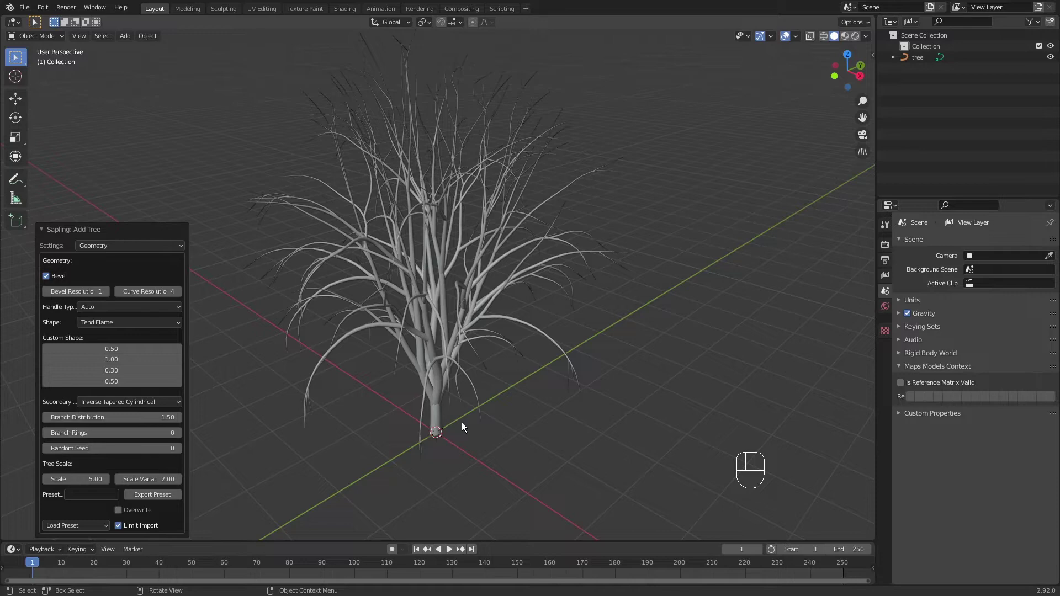
{"action": "left_click", "coordinate": [746, 308]}
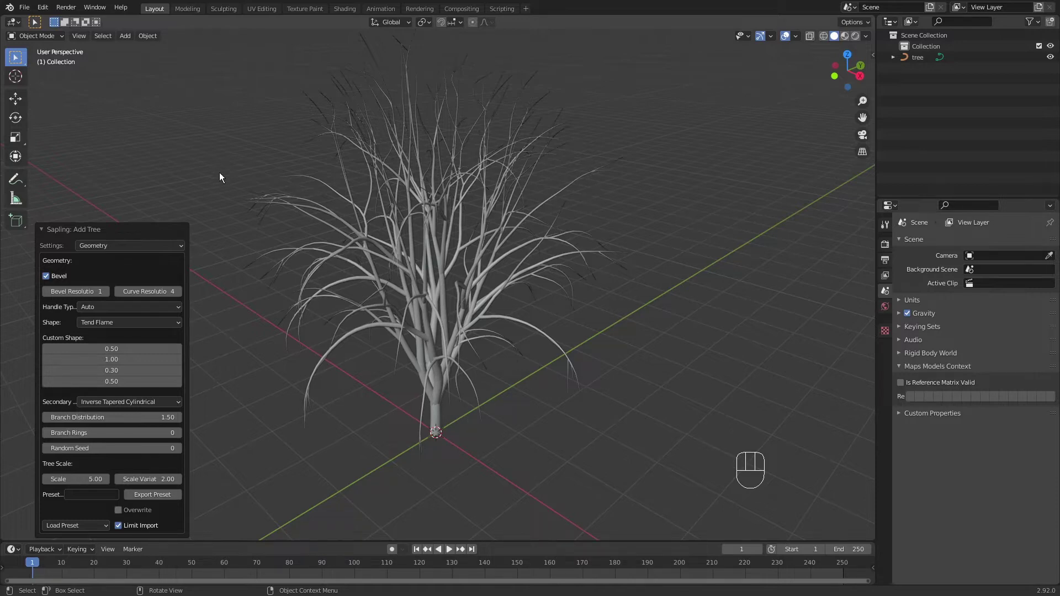
{"action": "left_click_drag", "start_coordinate": [436, 318], "coordinate": [419, 273]}
Add a test cube to the scene and move it away from the tree.
{"action": "key", "text": "F9"}
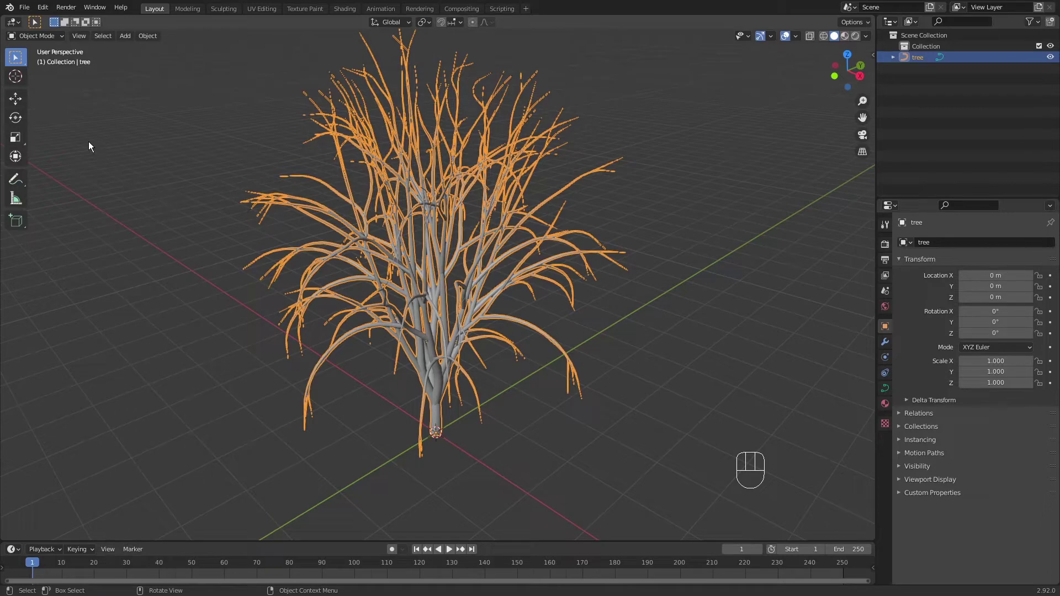
{"action": "key", "text": "F9"}
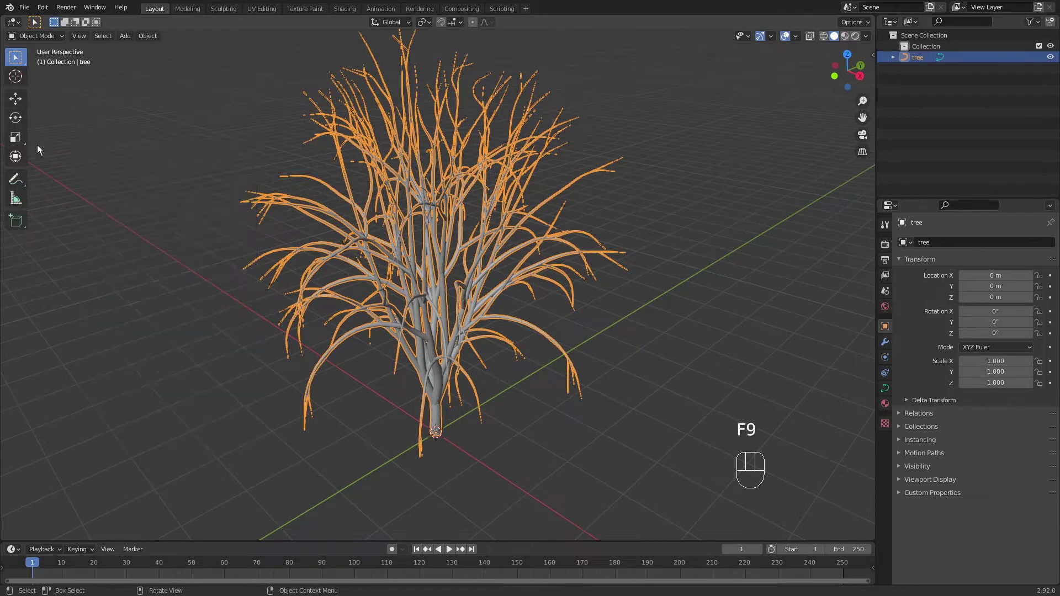
{"action": "key", "text": "shift+a"}
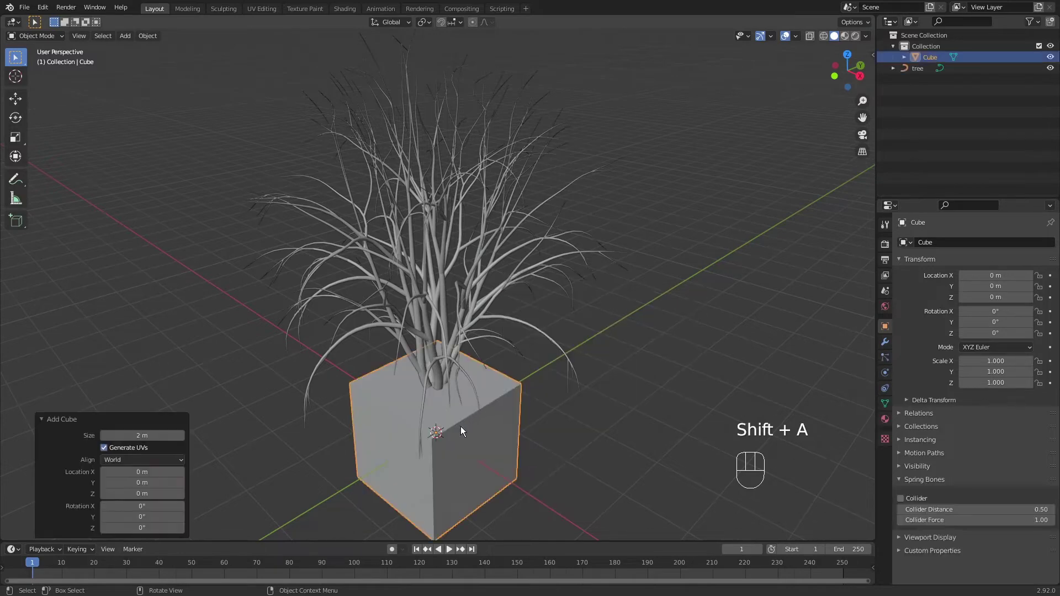
{"action": "key", "text": "g"}
{"action": "left_click", "coordinate": [736, 339]}
{"action": "left_click", "coordinate": [480, 287]}
{"action": "left_click", "coordinate": [233, 271]}
{"action": "left_click", "coordinate": [729, 328]}
{"action": "left_click", "coordinate": [712, 237]}
Delete both the cube and the old tree so the scene is empty again.
{"action": "key", "text": "F9"}
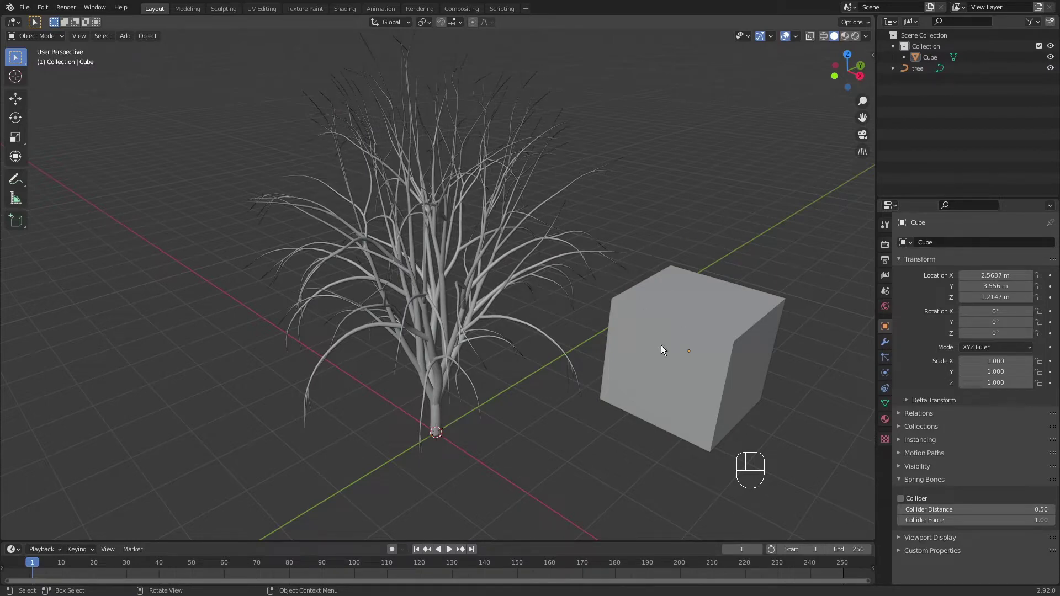
{"action": "left_click", "coordinate": [419, 305]}
{"action": "key", "text": "x"}
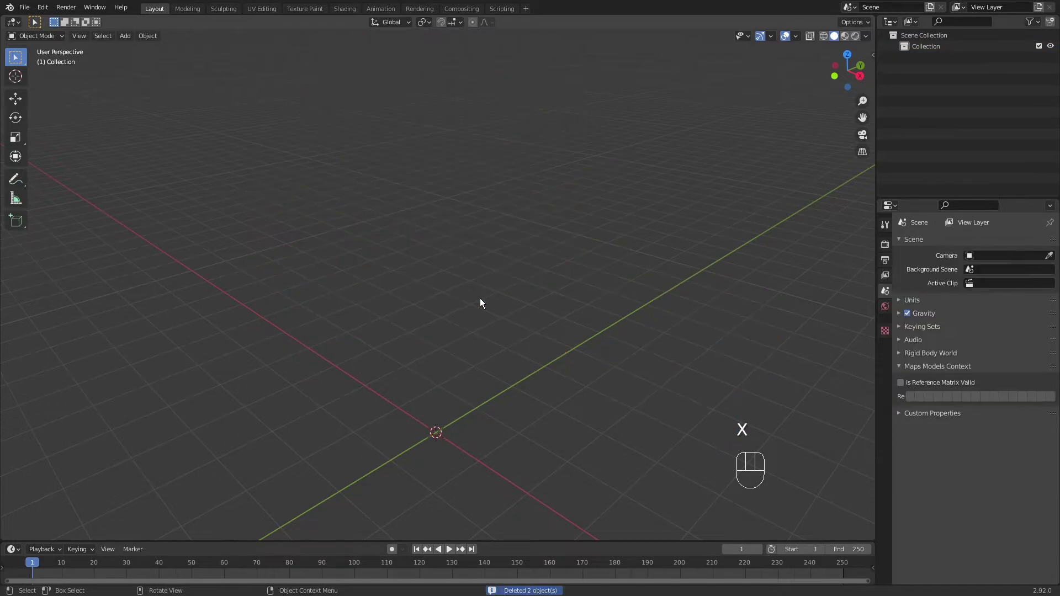
{"action": "key", "text": "shift+a"}
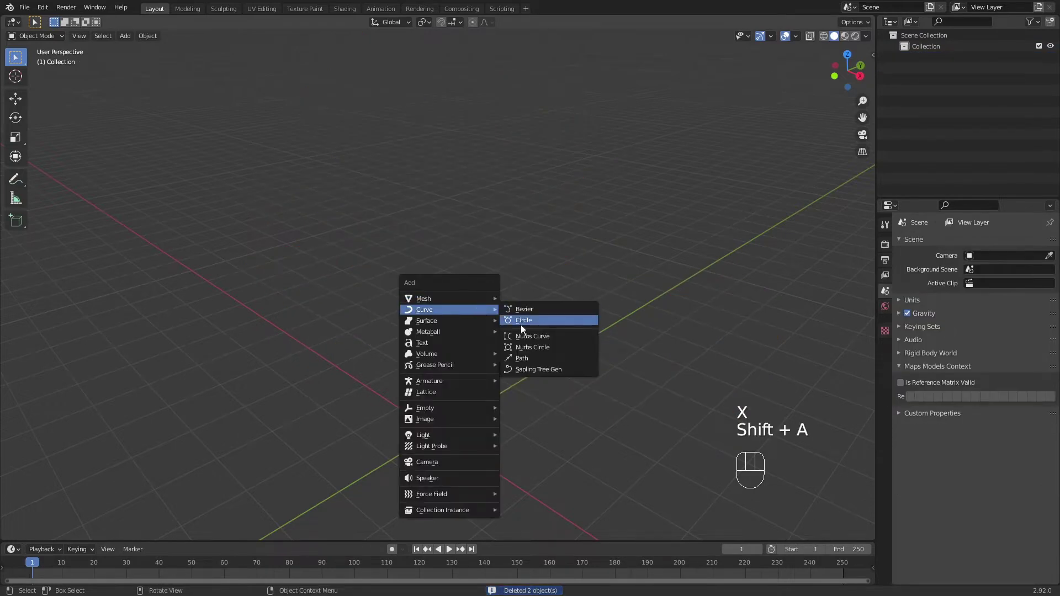
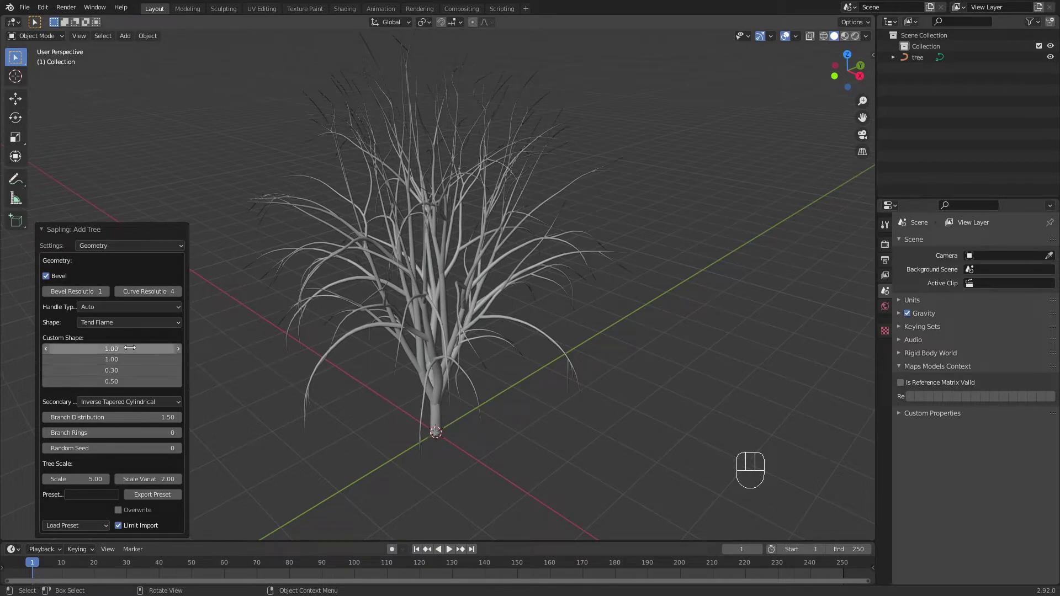
Undo the new sapling tree and tilt the view lower over the empty grid.
{"action": "key", "text": "ctrl+z"}
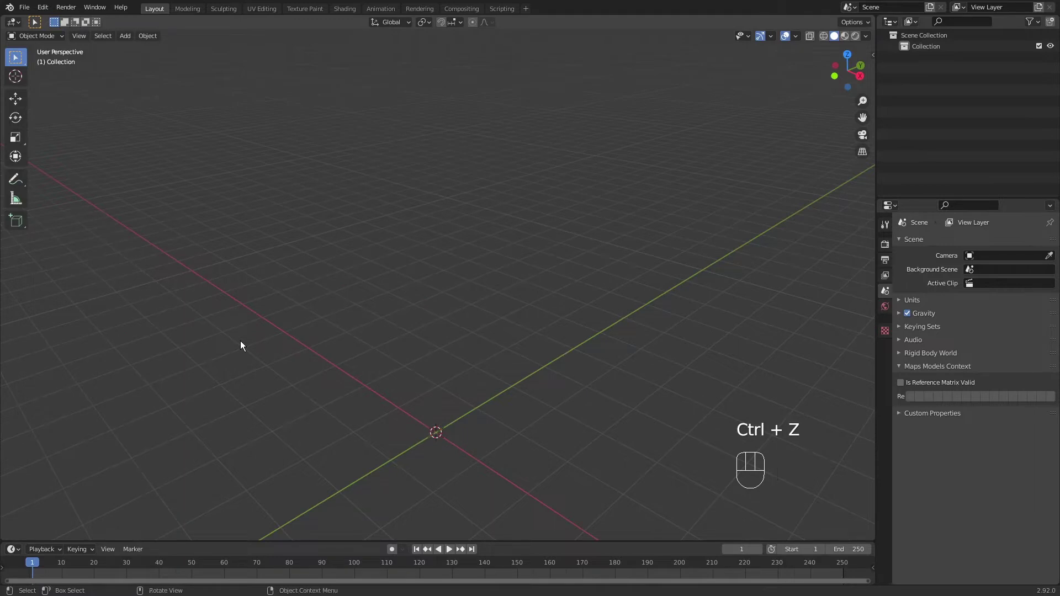
{"action": "left_click_drag", "start_coordinate": [365, 371], "coordinate": [382, 359]}
{"action": "left_click_drag", "start_coordinate": [385, 347], "coordinate": [381, 314]}
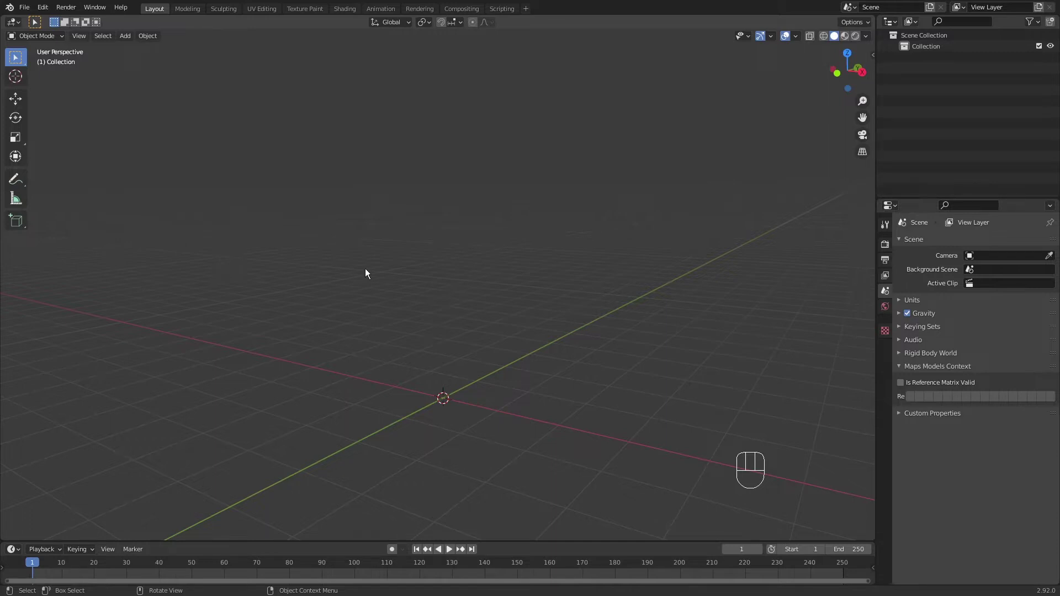
Generate a fresh sapling tree at the origin and expand its Sapling: Add Tree settings.
{"action": "key", "text": "shift+a"}
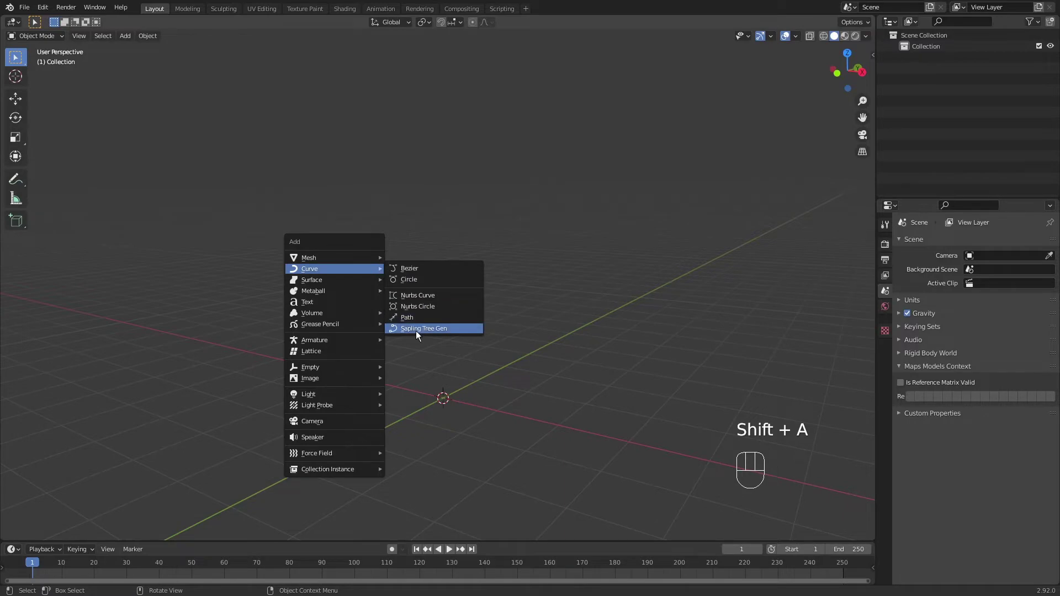
{"action": "left_click_drag", "start_coordinate": [485, 293], "coordinate": [486, 364]}
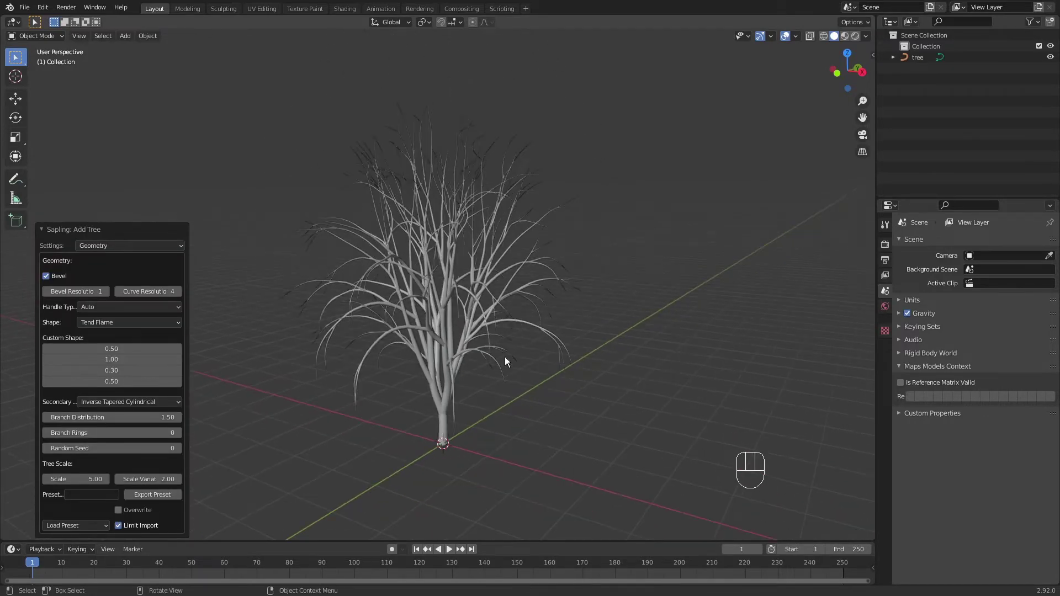
{"action": "left_click_drag", "start_coordinate": [540, 344], "coordinate": [533, 339]}
{"action": "left_click_drag", "start_coordinate": [503, 333], "coordinate": [479, 354]}
{"action": "left_click_drag", "start_coordinate": [549, 336], "coordinate": [575, 366]}
{"action": "left_click_drag", "start_coordinate": [543, 367], "coordinate": [535, 340]}
{"action": "left_click_drag", "start_coordinate": [534, 333], "coordinate": [532, 313]}
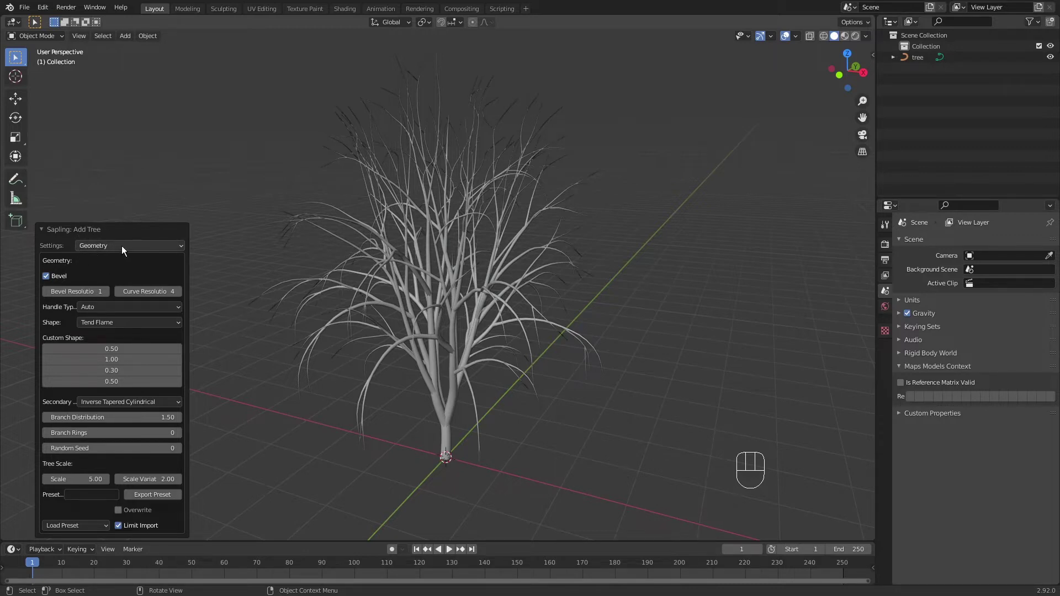
{"action": "left_click_drag", "start_coordinate": [127, 250], "coordinate": [139, 243]}
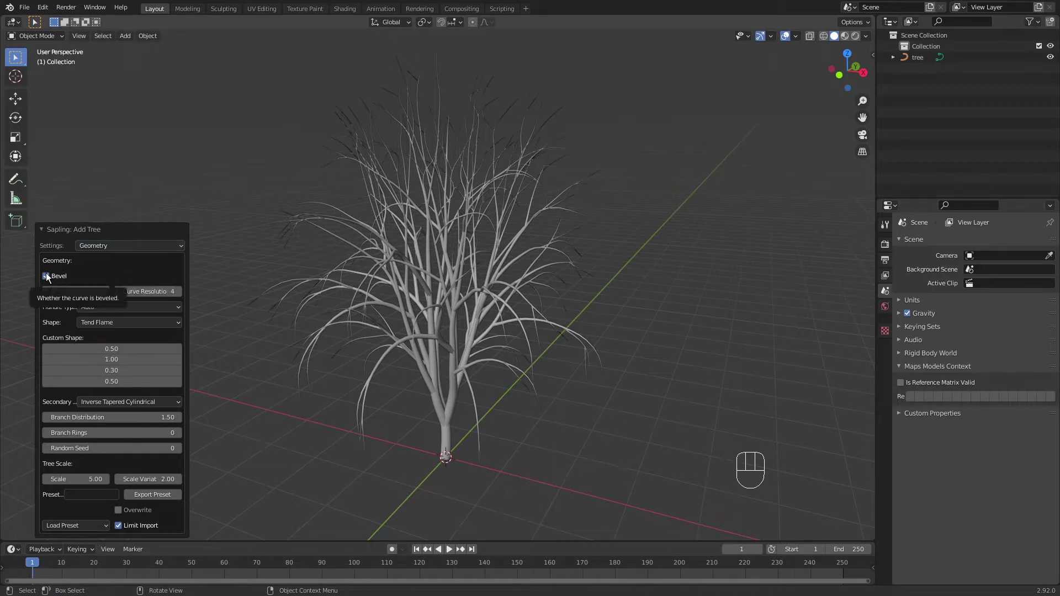
Switch Bevel off to show thin branch curves, then back on for solid tubes.
{"action": "left_click", "coordinate": [52, 277]}
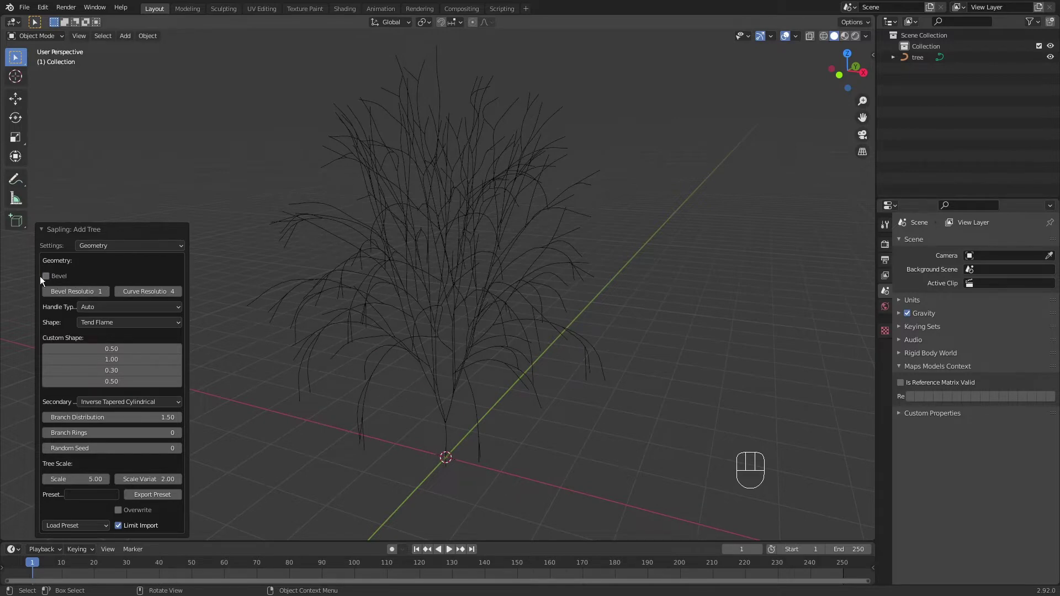
{"action": "left_click", "coordinate": [49, 281]}
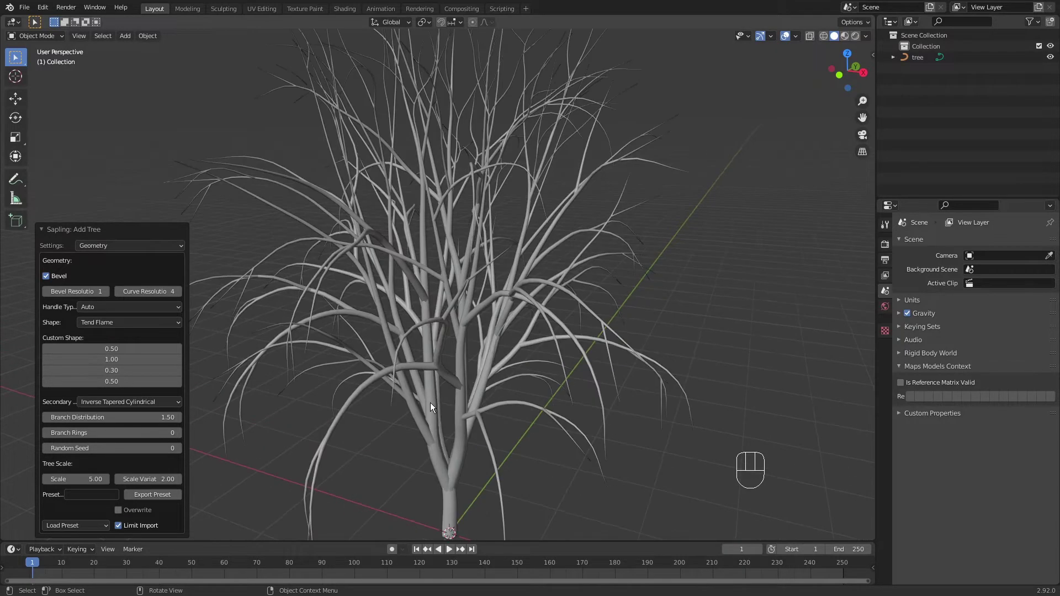
{"action": "left_click_drag", "start_coordinate": [429, 388], "coordinate": [414, 281]}
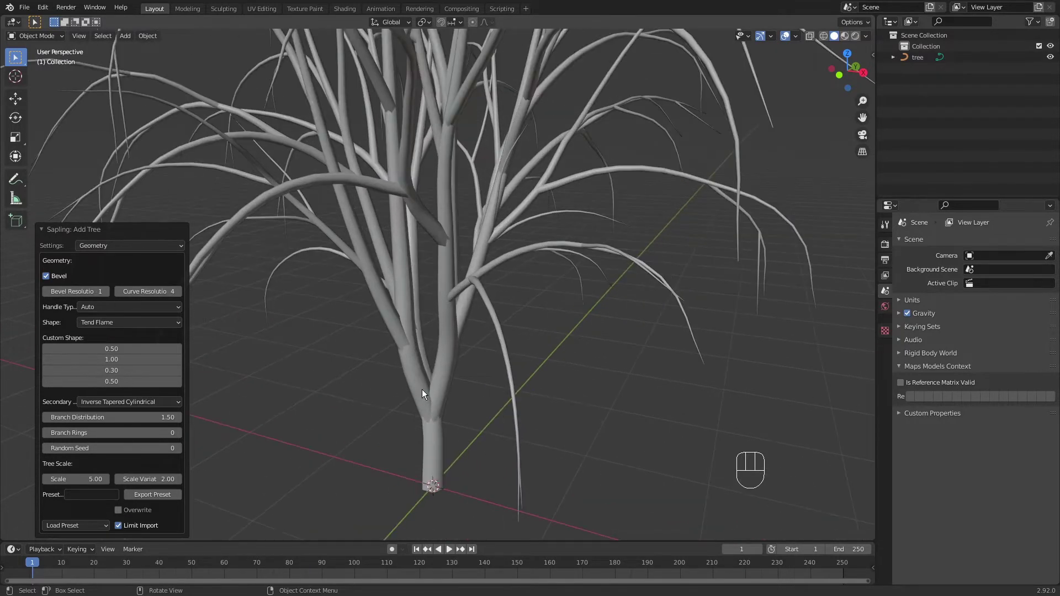
{"action": "key", "text": "z"}
{"action": "left_click_drag", "start_coordinate": [404, 356], "coordinate": [412, 327]}
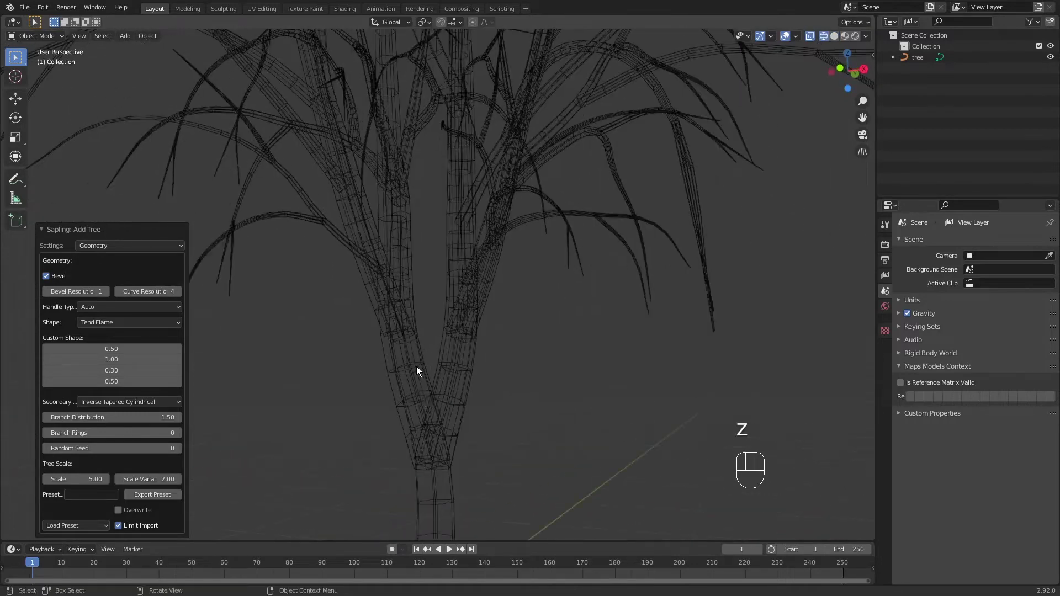
{"action": "left_click_drag", "start_coordinate": [417, 391], "coordinate": [412, 282]}
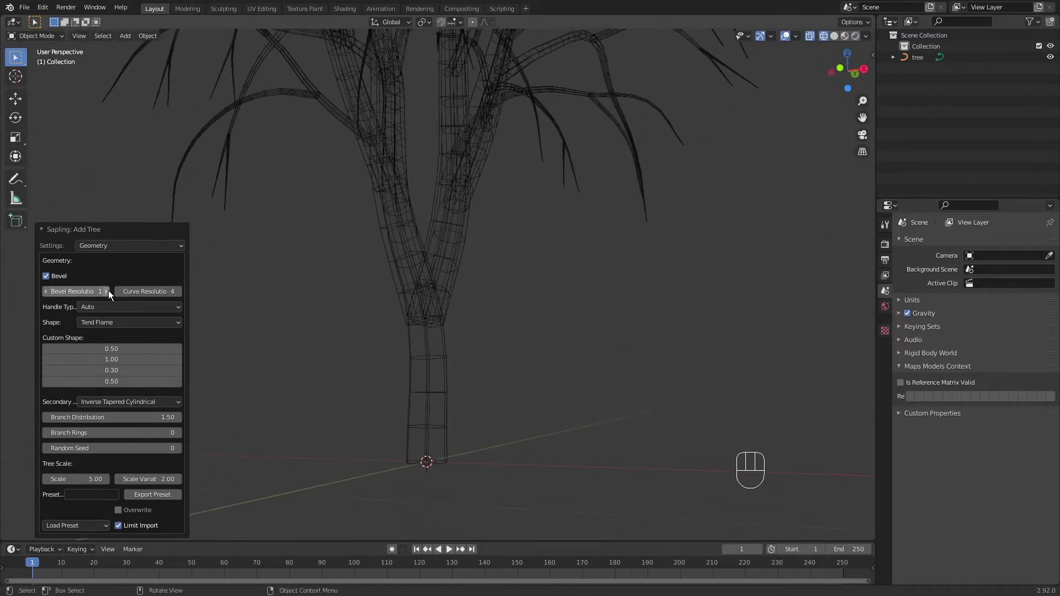
{"action": "left_click", "coordinate": [109, 296]}
{"action": "left_click", "coordinate": [109, 297]}
{"action": "left_click", "coordinate": [109, 297]}
{"action": "key", "text": "z"}
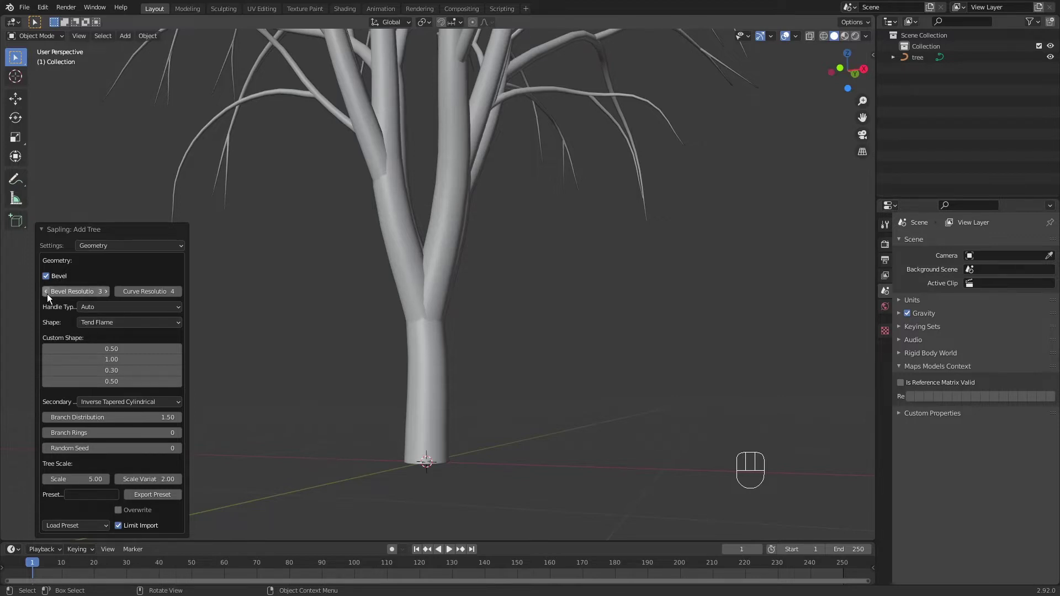
{"action": "left_click", "coordinate": [47, 300]}
{"action": "left_click", "coordinate": [48, 299]}
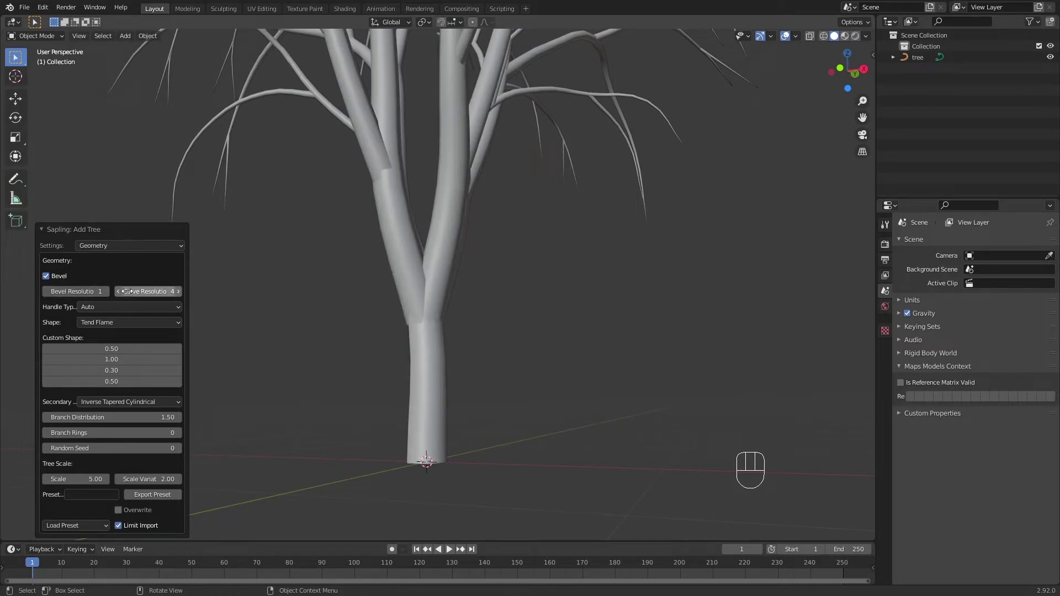
{"action": "key", "text": "z"}
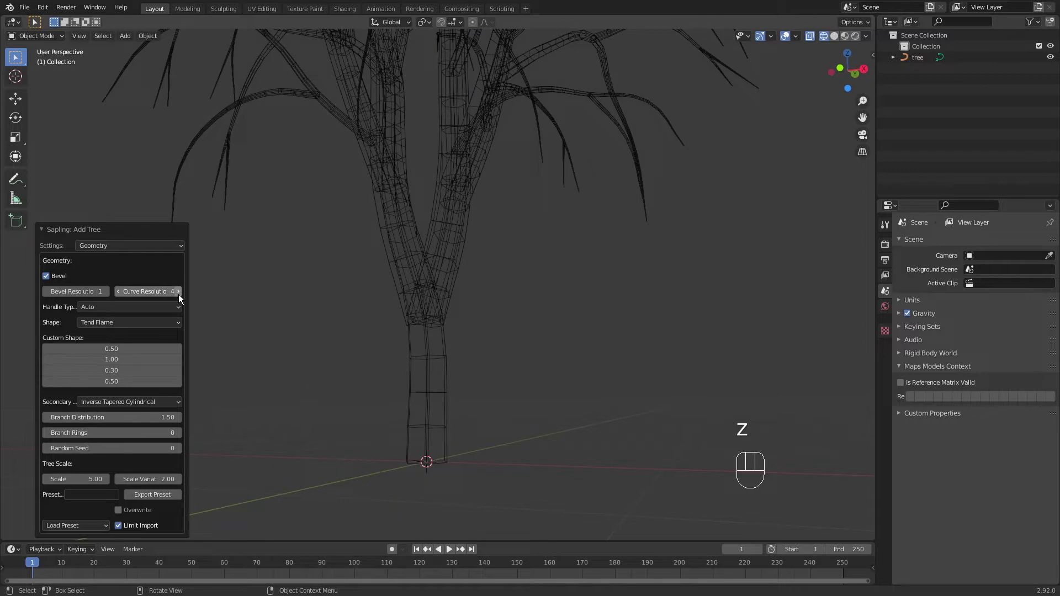
{"action": "left_click", "coordinate": [181, 297]}
{"action": "left_click", "coordinate": [181, 298]}
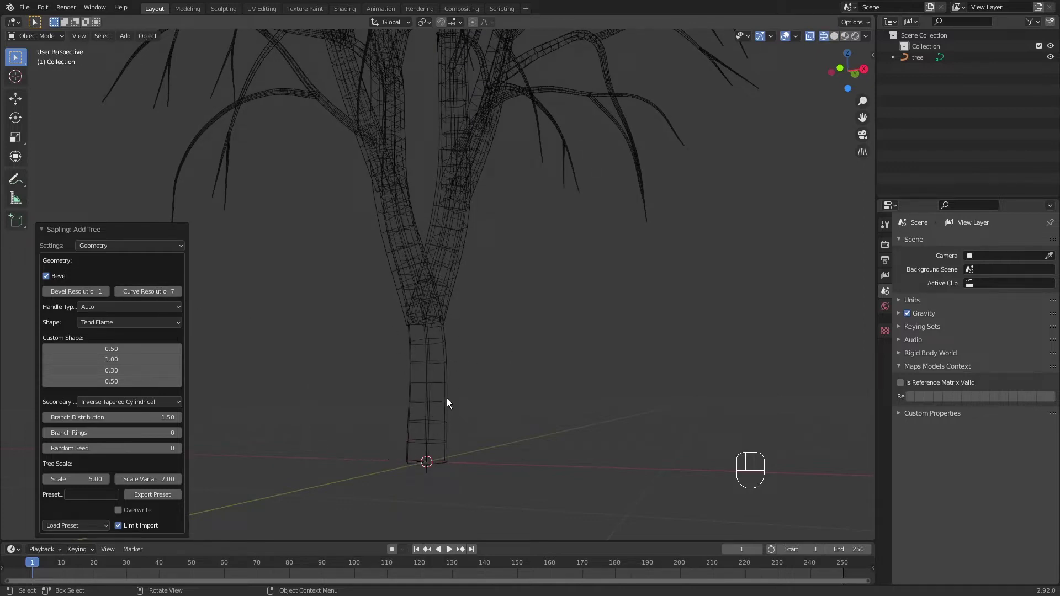
{"action": "left_click", "coordinate": [119, 294]}
{"action": "double_click", "coordinate": [119, 295]}
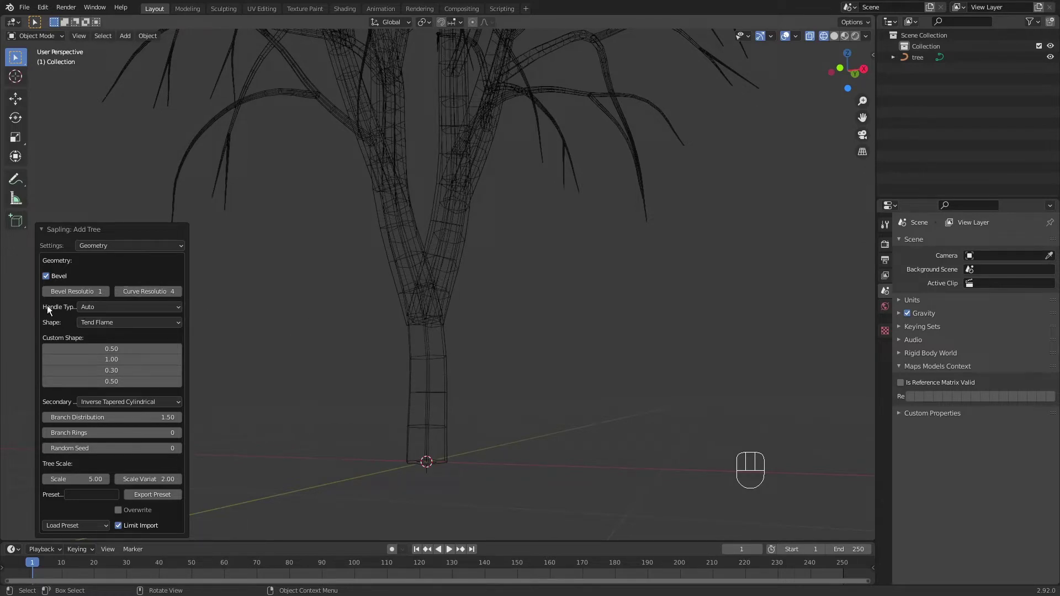
Show the tree in Solid shading and try the Vector branch handle type.
{"action": "left_click_drag", "start_coordinate": [126, 312], "coordinate": [132, 333]}
{"action": "left_click_drag", "start_coordinate": [421, 315], "coordinate": [420, 361]}
{"action": "key", "text": "z"}
{"action": "left_click_drag", "start_coordinate": [463, 289], "coordinate": [467, 325]}
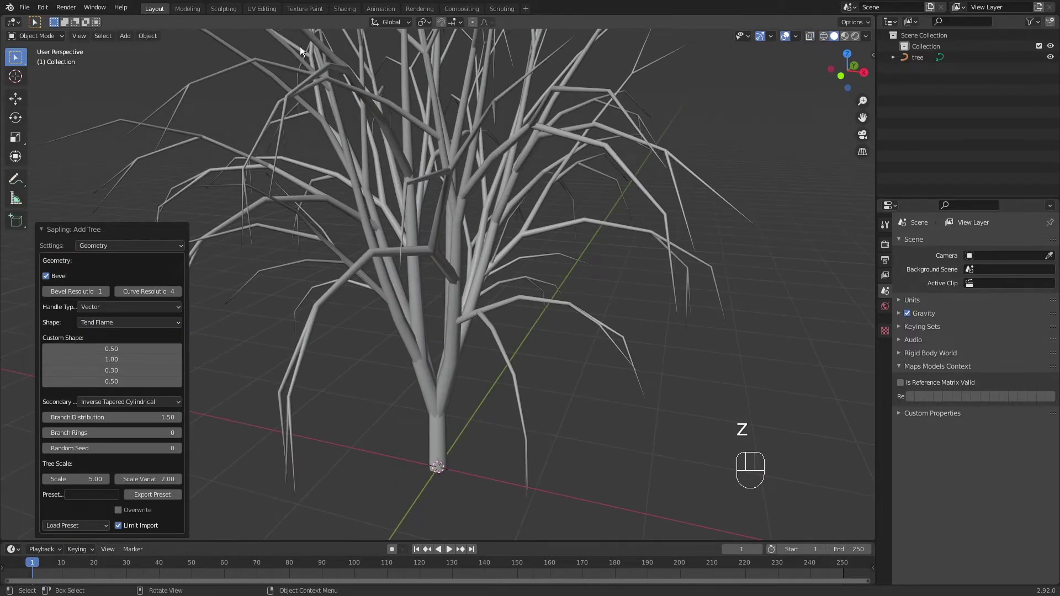
{"action": "middle_click", "coordinate": [402, 134]}
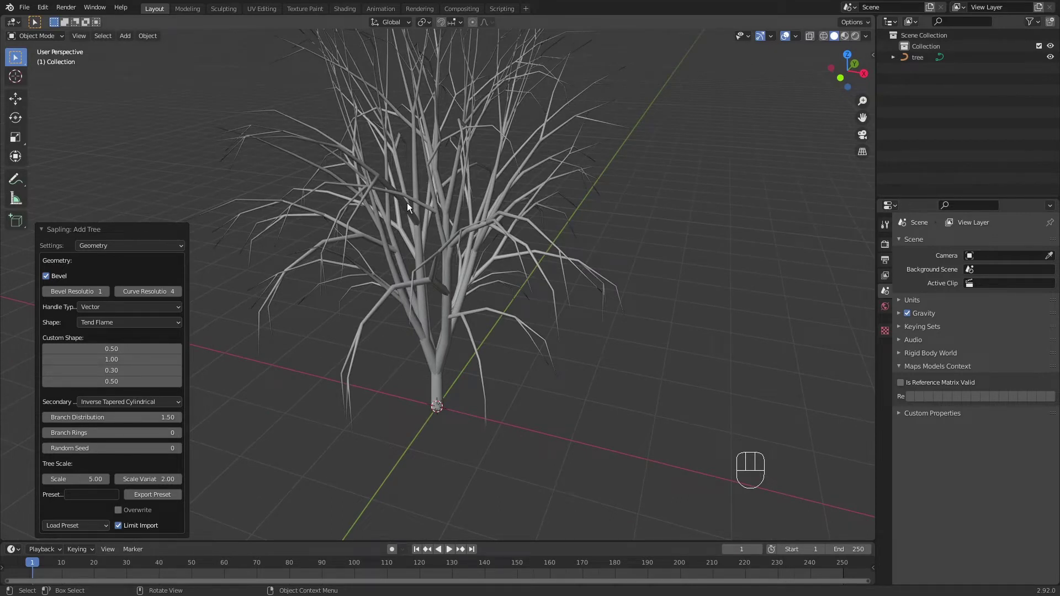
Set branch handles back to Auto and frame the lower trunk and branches.
{"action": "left_click_drag", "start_coordinate": [121, 312], "coordinate": [118, 324]}
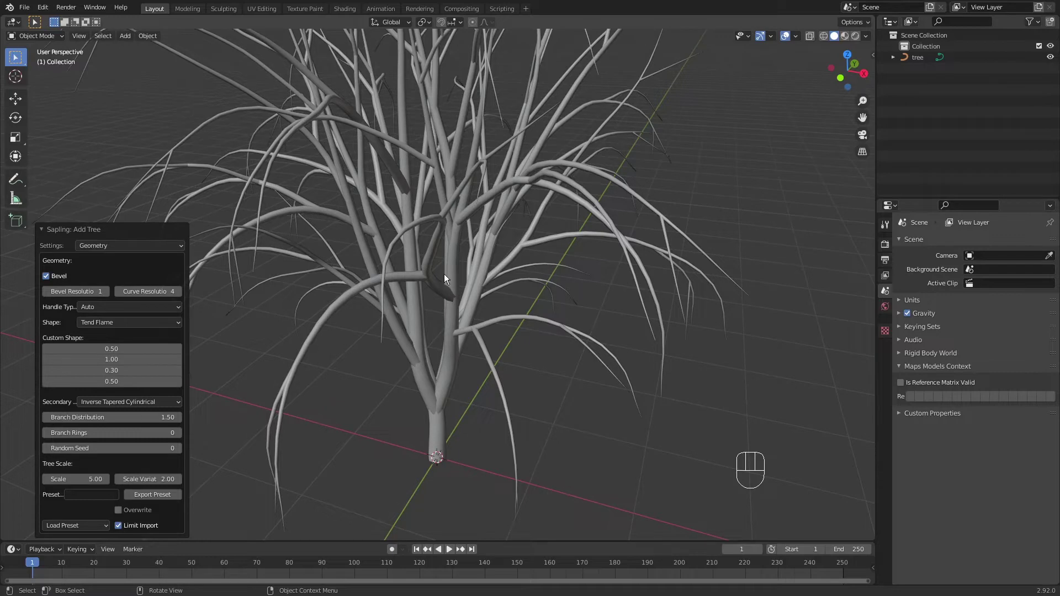
{"action": "left_click_drag", "start_coordinate": [436, 382], "coordinate": [437, 348]}
{"action": "left_click_drag", "start_coordinate": [438, 324], "coordinate": [439, 300]}
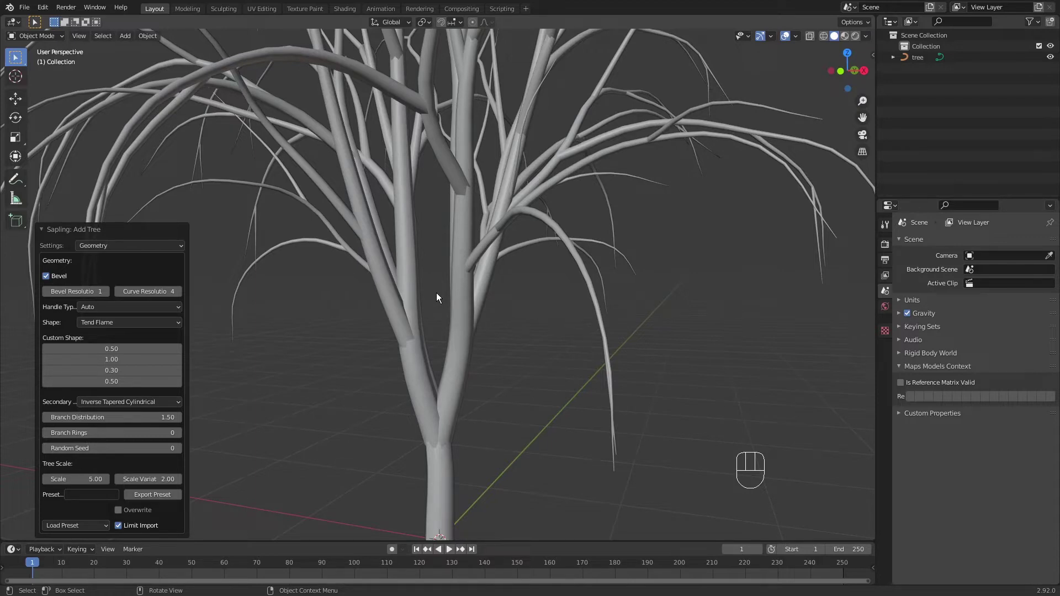
{"action": "left_click_drag", "start_coordinate": [399, 321], "coordinate": [398, 278]}
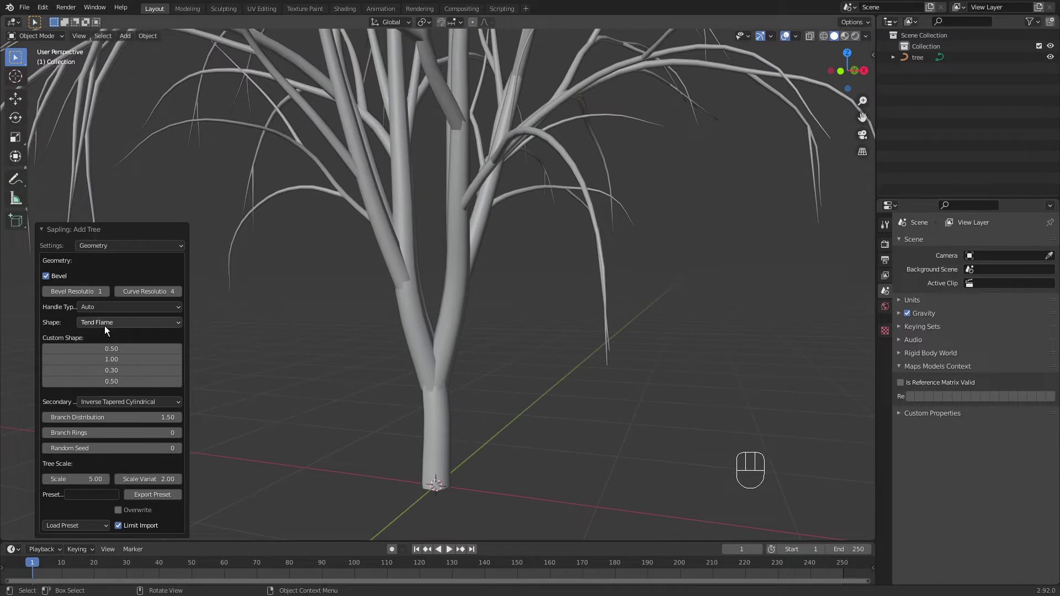
Zoom out to the whole tree and try the Spherical and Hemispherical shape presets.
{"action": "left_click_drag", "start_coordinate": [107, 329], "coordinate": [332, 264]}
{"action": "left_click_drag", "start_coordinate": [431, 211], "coordinate": [436, 349]}
{"action": "left_click_drag", "start_coordinate": [461, 307], "coordinate": [462, 348]}
{"action": "middle_click", "coordinate": [459, 358]}
{"action": "left_click_drag", "start_coordinate": [128, 323], "coordinate": [125, 340]}
{"action": "left_click_drag", "start_coordinate": [132, 328], "coordinate": [125, 351]}
{"action": "left_click_drag", "start_coordinate": [128, 324], "coordinate": [126, 367]}
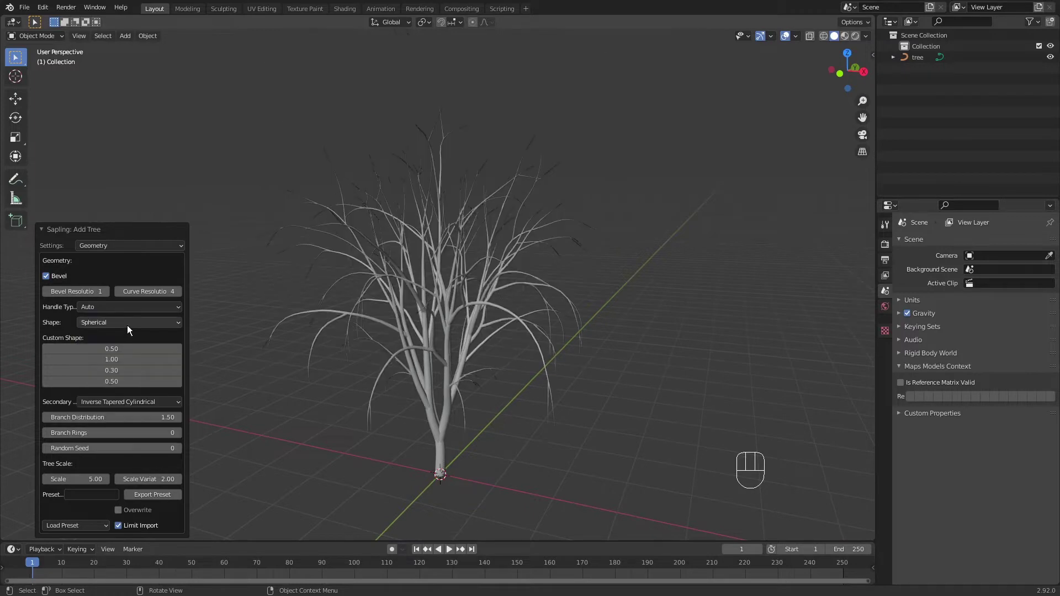
{"action": "left_click_drag", "start_coordinate": [131, 326], "coordinate": [130, 379]}
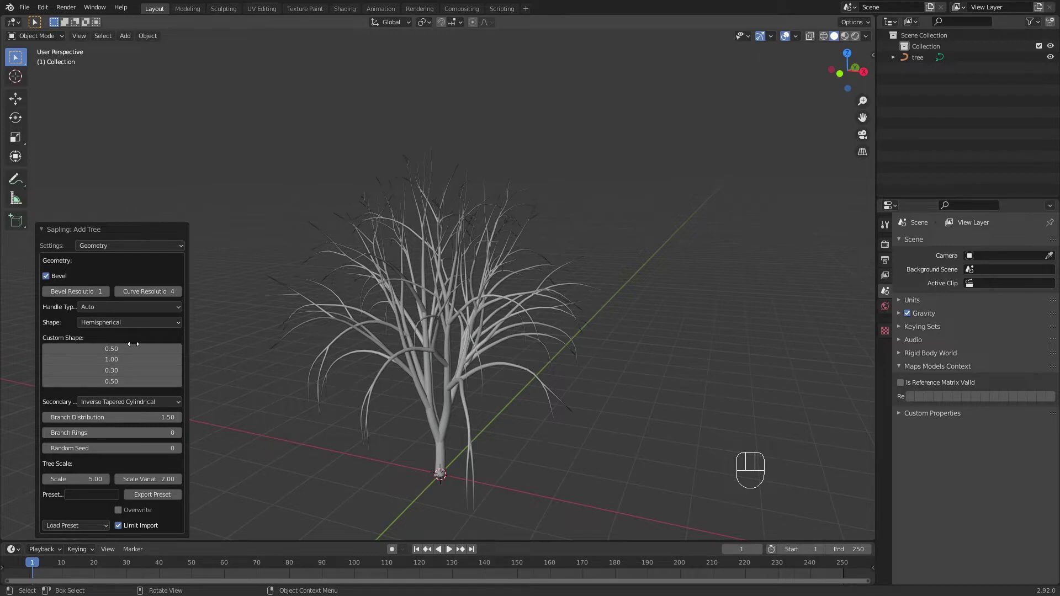
Cycle through the remaining shape presets and settle on Conical for a spreading crown.
{"action": "left_click_drag", "start_coordinate": [123, 324], "coordinate": [110, 400]}
{"action": "left_click_drag", "start_coordinate": [146, 328], "coordinate": [142, 413]}
{"action": "left_click_drag", "start_coordinate": [142, 328], "coordinate": [132, 426]}
{"action": "left_click_drag", "start_coordinate": [147, 332], "coordinate": [144, 442]}
{"action": "left_click_drag", "start_coordinate": [145, 330], "coordinate": [137, 335]}
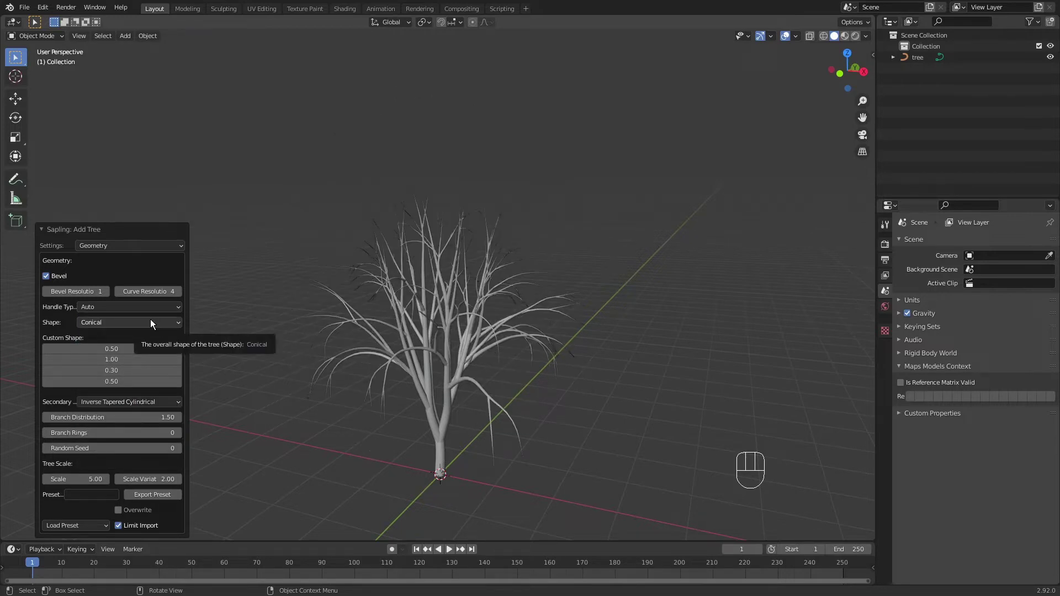
{"action": "left_click_drag", "start_coordinate": [346, 353], "coordinate": [346, 324]}
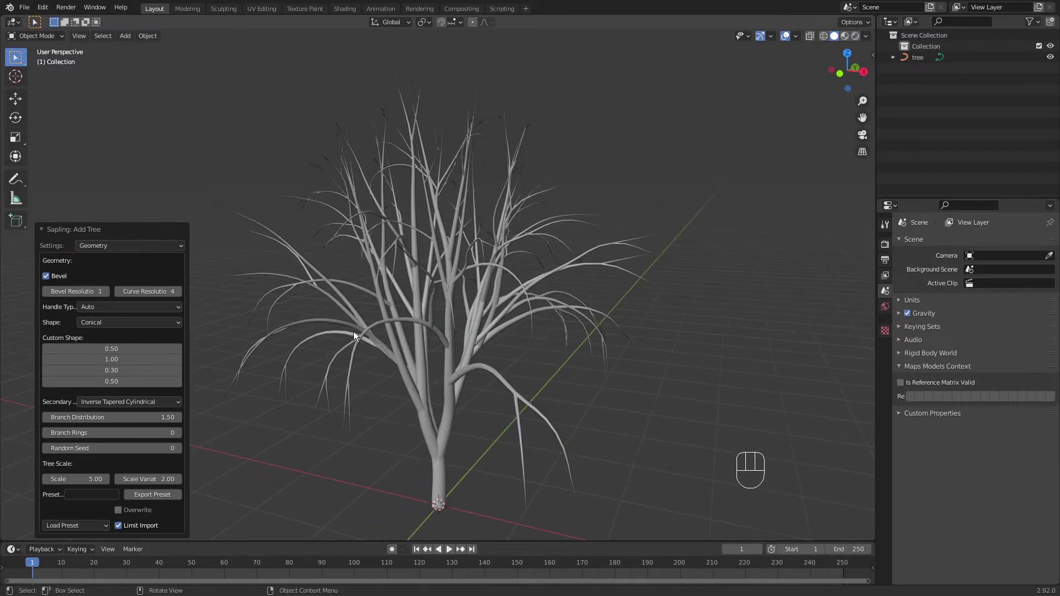
Try several Random Seed values for the tree, then reset the seed to 0.
{"action": "middle_click", "coordinate": [388, 360]}
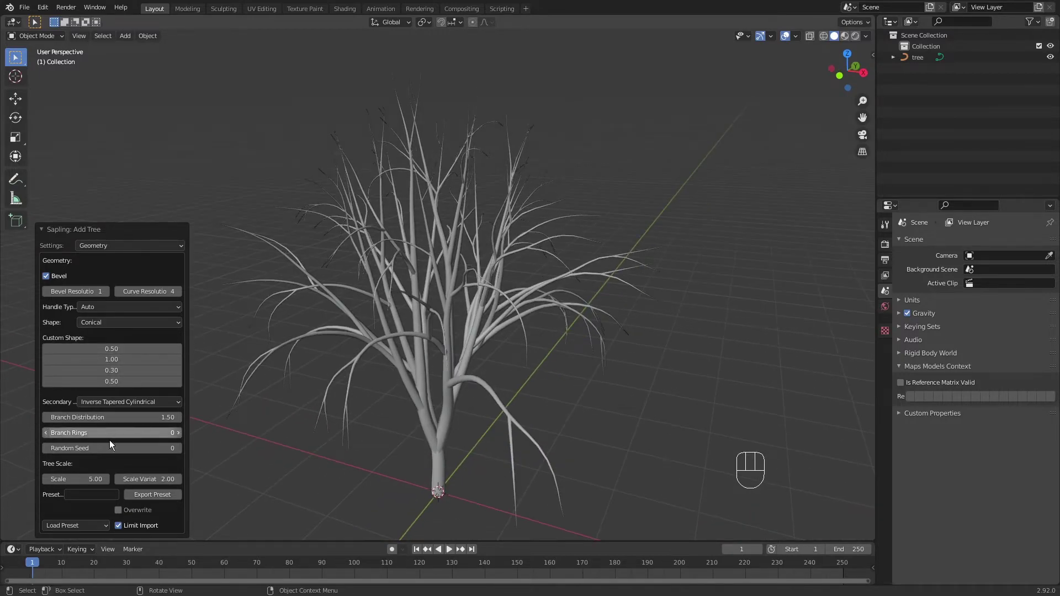
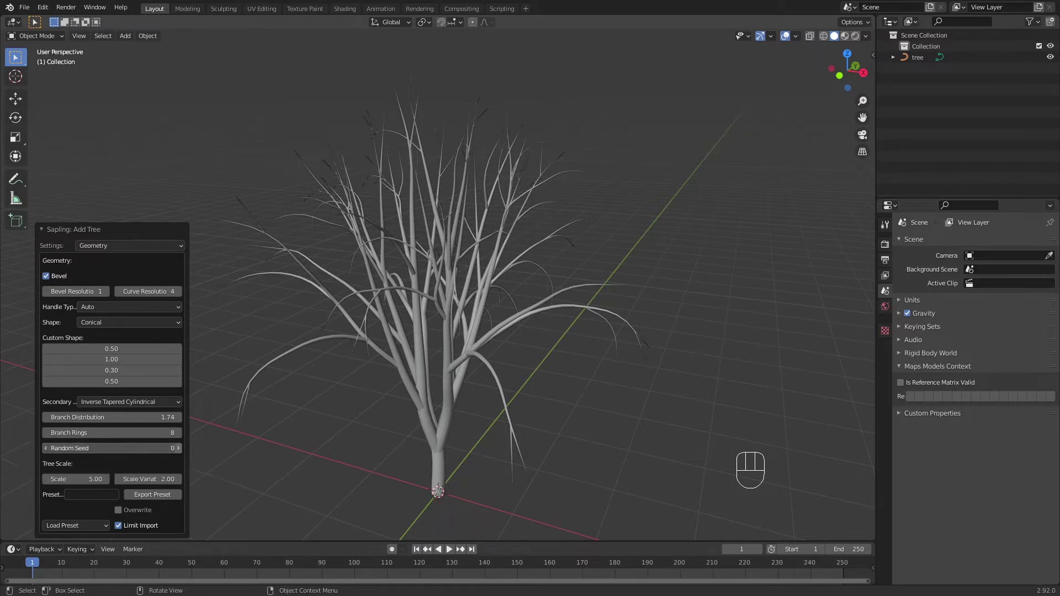
{"action": "left_click", "coordinate": [184, 454]}
{"action": "left_click", "coordinate": [185, 453]}
{"action": "left_click", "coordinate": [184, 454]}
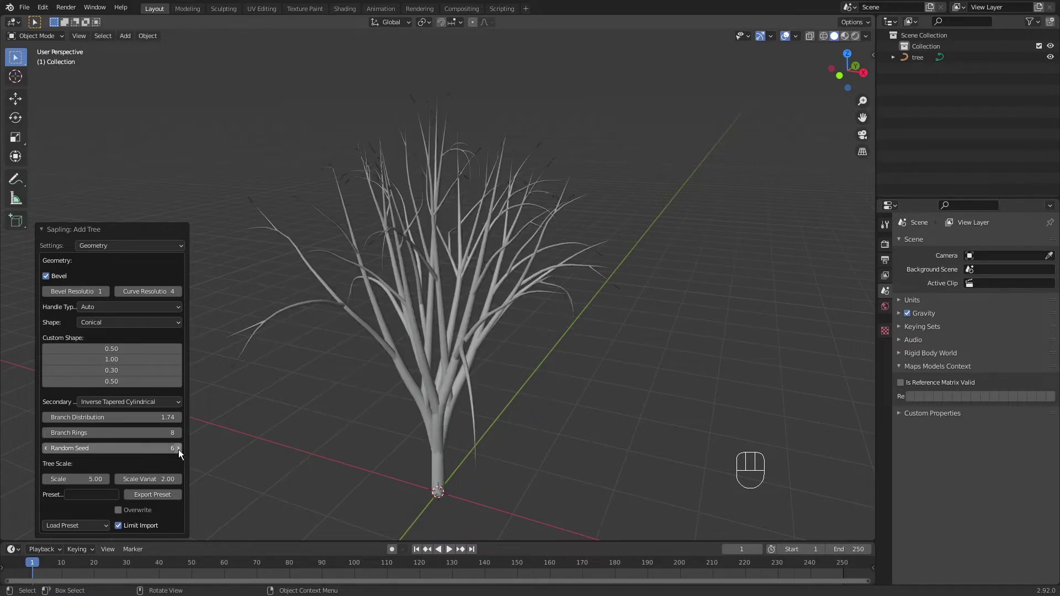
{"action": "left_click", "coordinate": [49, 453]}
{"action": "left_click", "coordinate": [49, 453]}
{"action": "double_click", "coordinate": [49, 453]}
{"action": "left_click", "coordinate": [49, 453]}
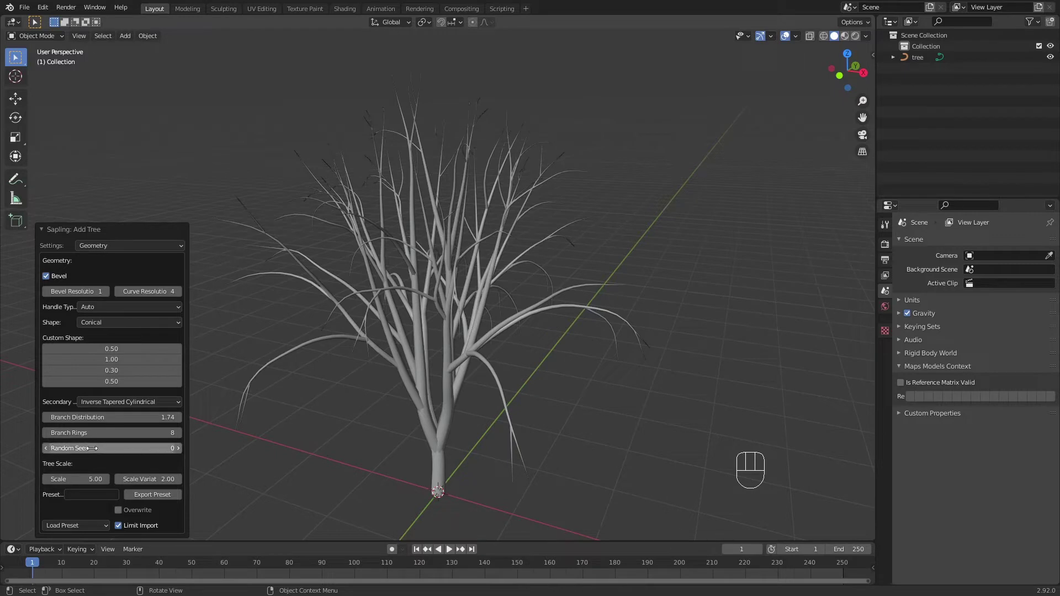
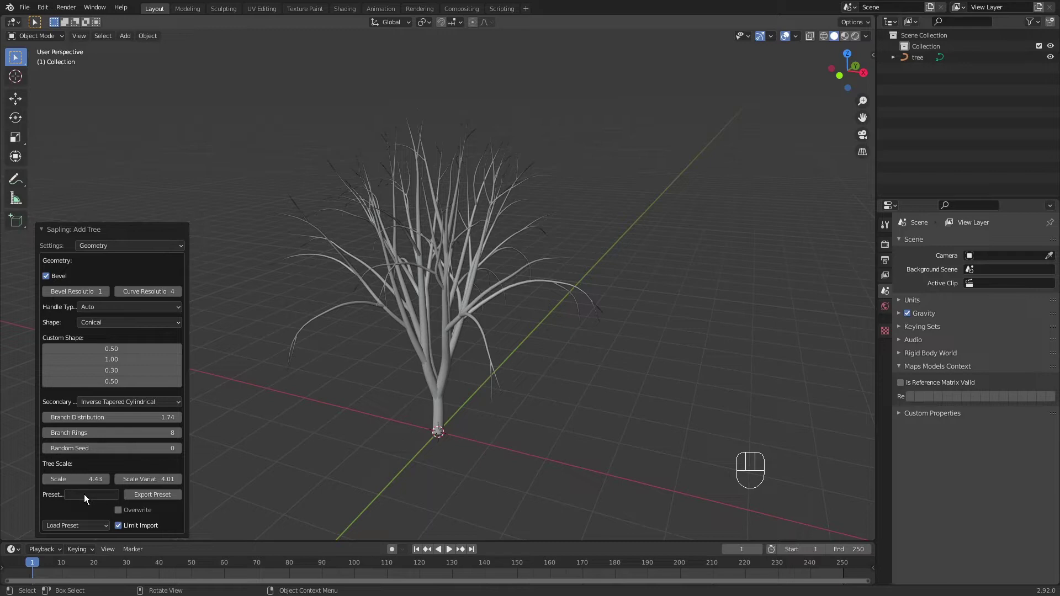
Export the tree settings as a preset named 'mytree' and find it in the Load Preset list.
{"action": "left_click_drag", "start_coordinate": [99, 501], "coordinate": [111, 507]}
{"action": "key", "text": "e"}
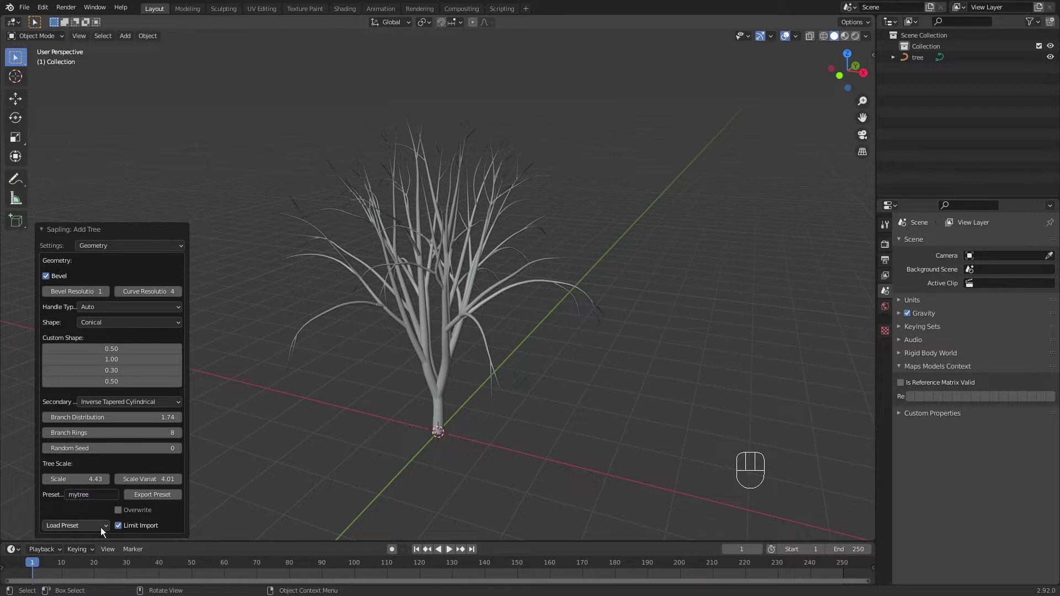
{"action": "left_click_drag", "start_coordinate": [103, 531], "coordinate": [102, 533]}
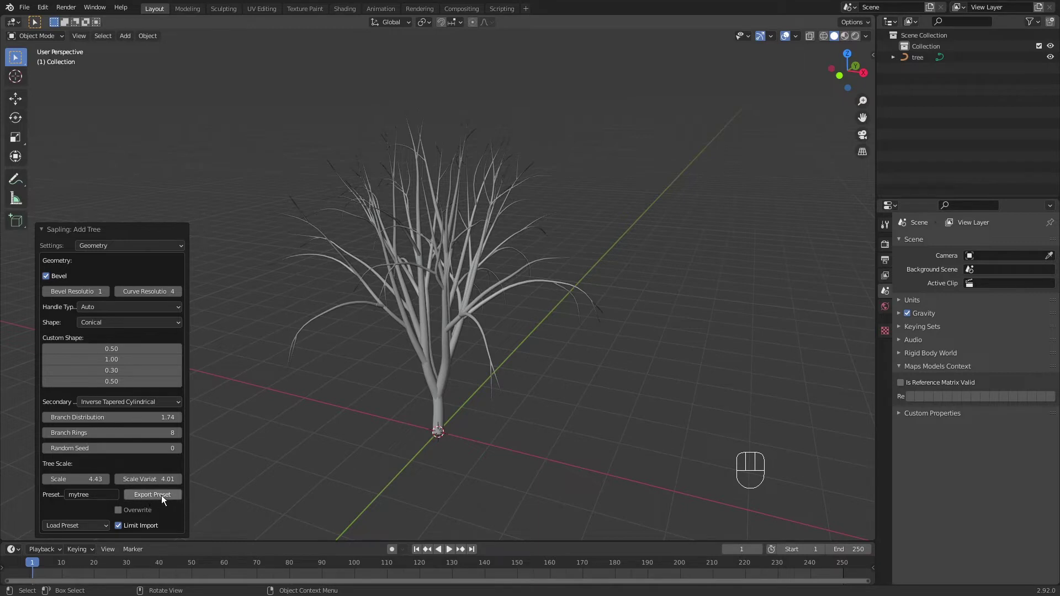
{"action": "left_click", "coordinate": [161, 501]}
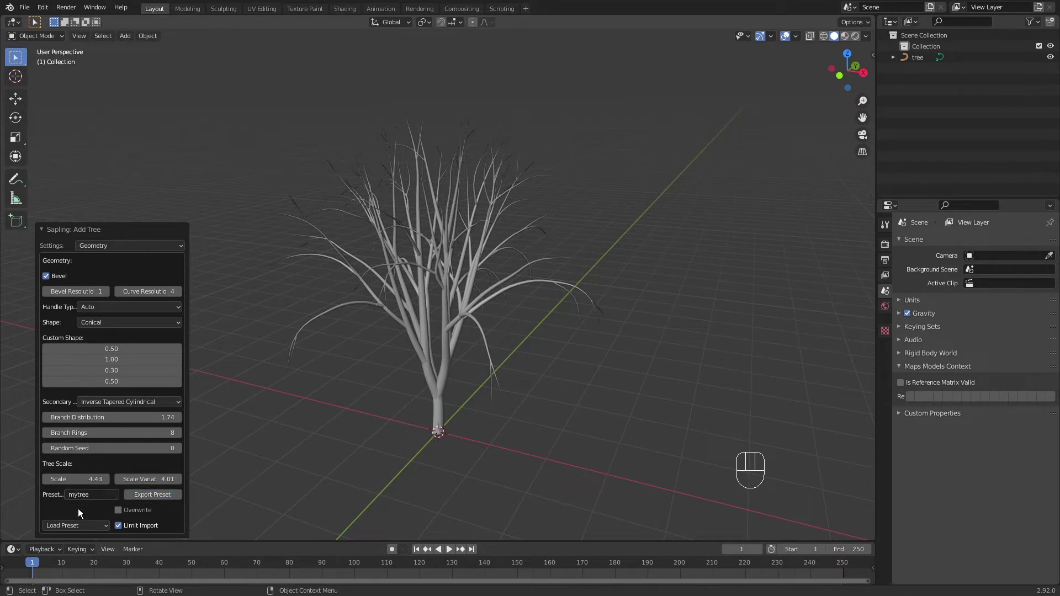
{"action": "left_click_drag", "start_coordinate": [99, 533], "coordinate": [227, 492]}
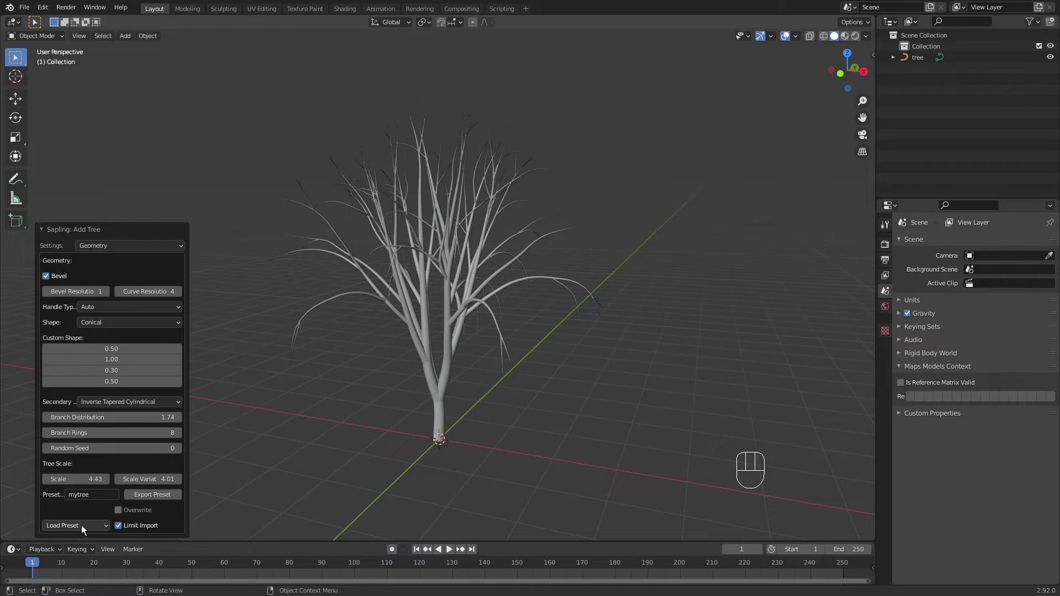
Reload the saved mytree preset, then browse several built-in Sapling tree presets for comparison.
{"action": "left_click_drag", "start_coordinate": [86, 528], "coordinate": [231, 486]}
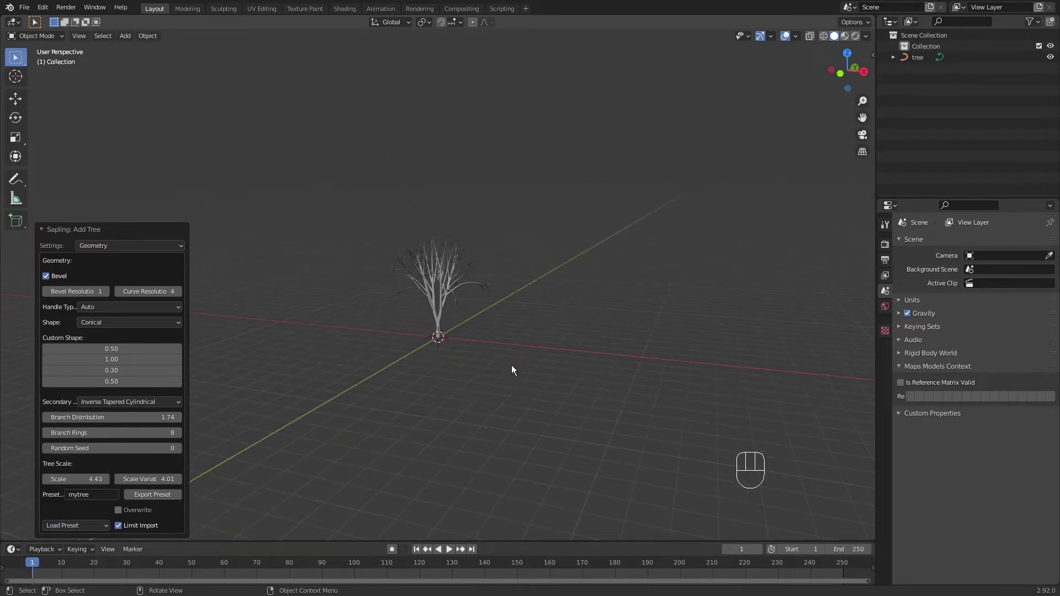
{"action": "left_click_drag", "start_coordinate": [509, 353], "coordinate": [503, 355]}
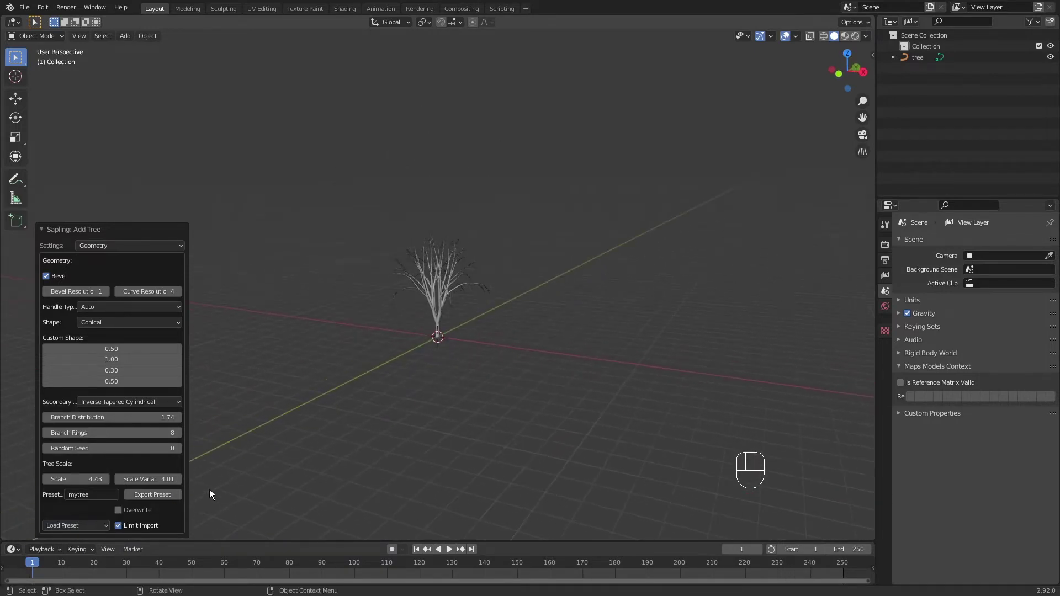
{"action": "left_click_drag", "start_coordinate": [84, 531], "coordinate": [103, 426]}
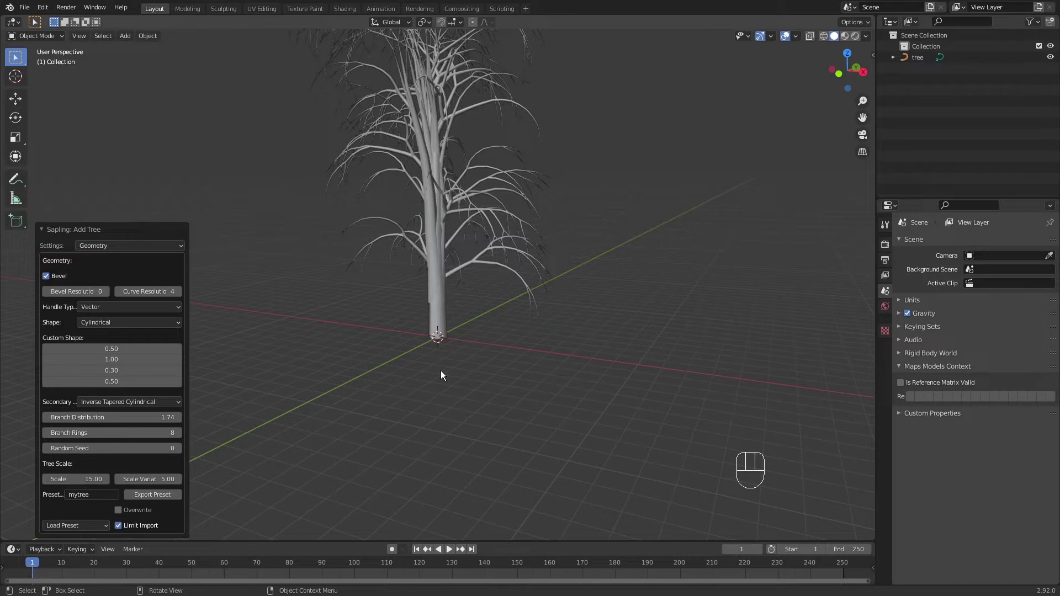
{"action": "left_click_drag", "start_coordinate": [91, 527], "coordinate": [102, 436]}
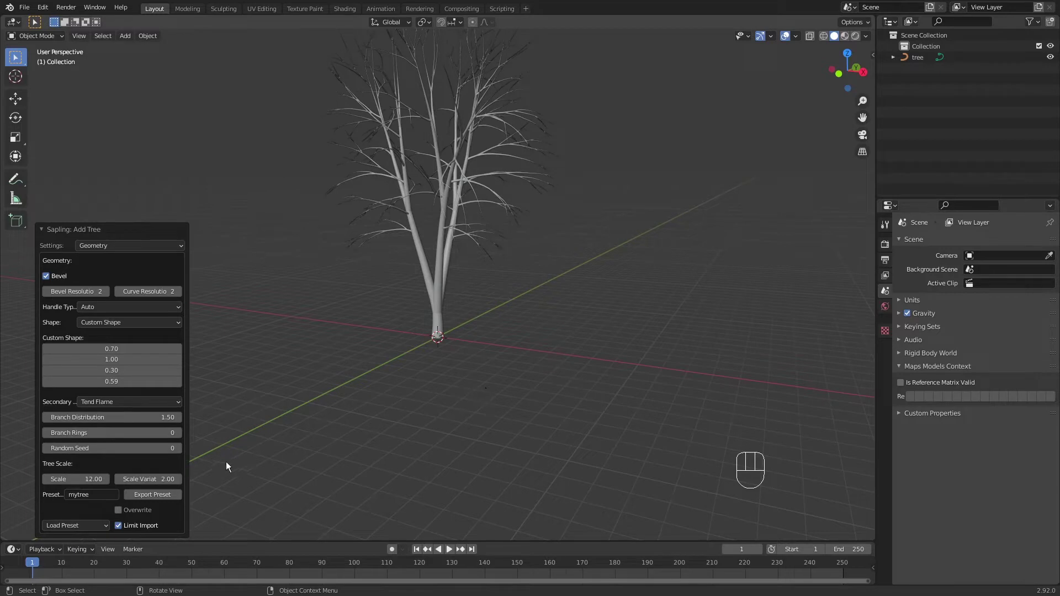
{"action": "left_click_drag", "start_coordinate": [91, 525], "coordinate": [97, 457]}
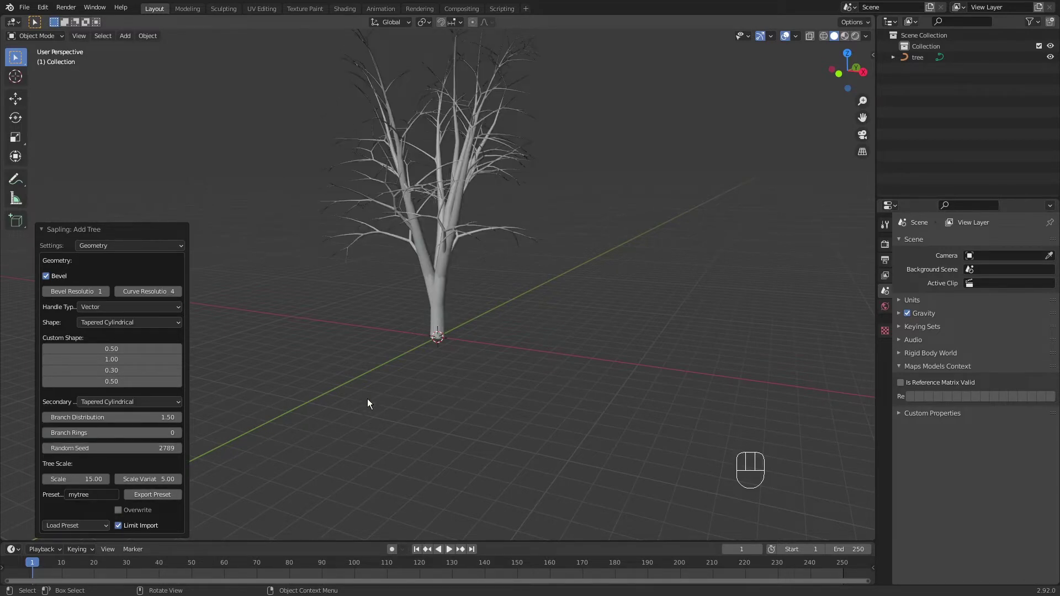
{"action": "left_click_drag", "start_coordinate": [93, 528], "coordinate": [96, 459]}
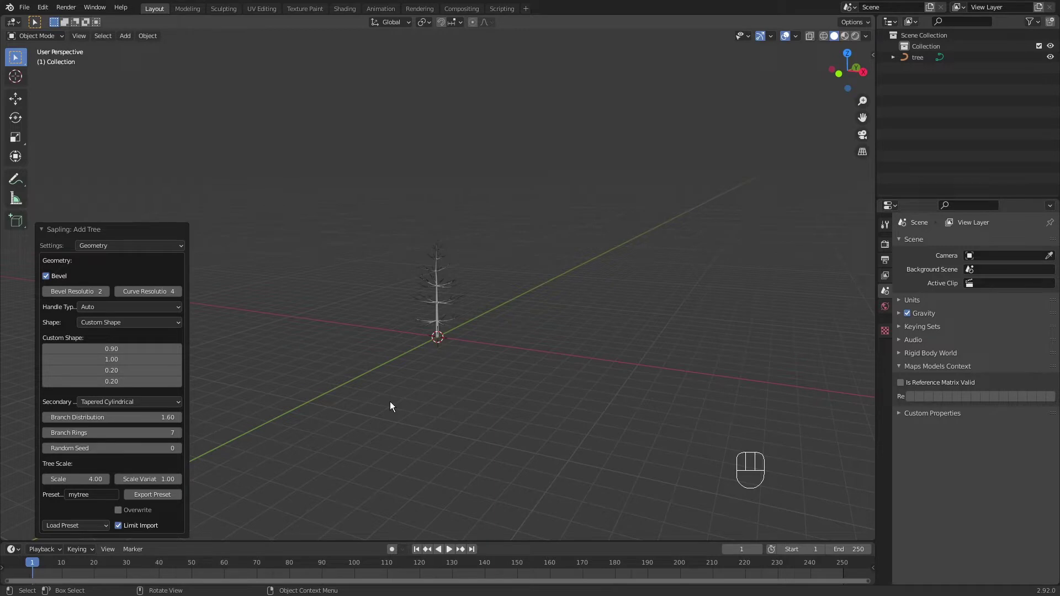
{"action": "left_click_drag", "start_coordinate": [80, 531], "coordinate": [102, 474]}
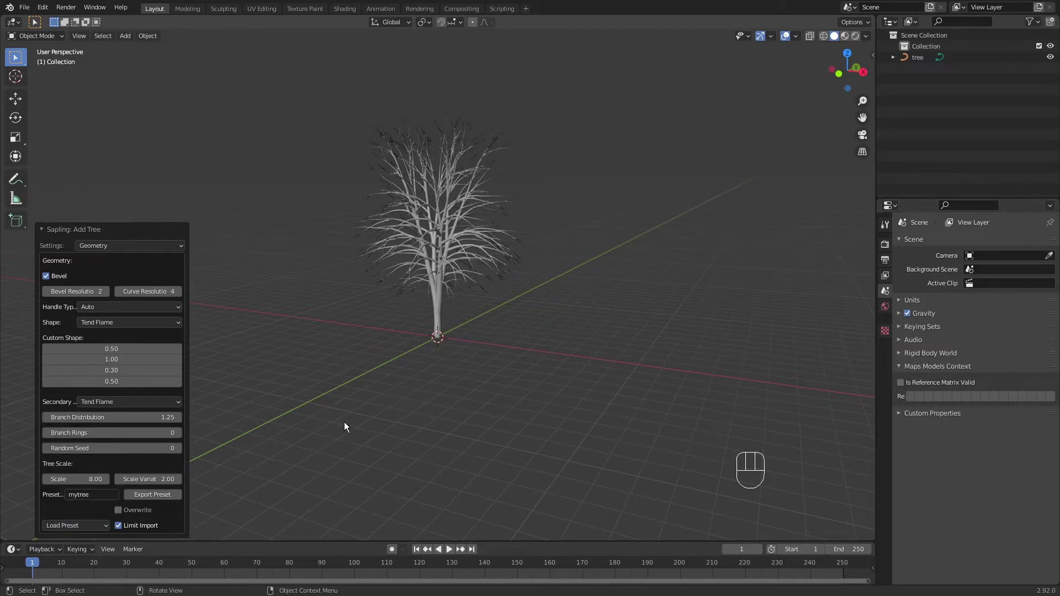
Try more ready-made presets and settle on the broad conical tree with 8 branch rings, scale 4.43.
{"action": "left_click_drag", "start_coordinate": [88, 532], "coordinate": [108, 484]}
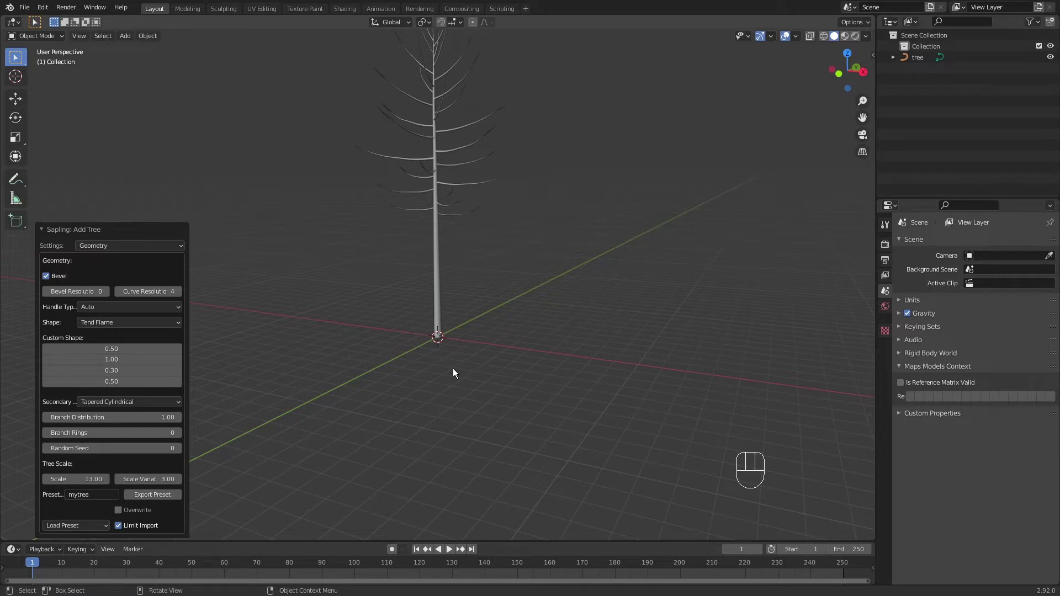
{"action": "left_click_drag", "start_coordinate": [63, 532], "coordinate": [108, 497]}
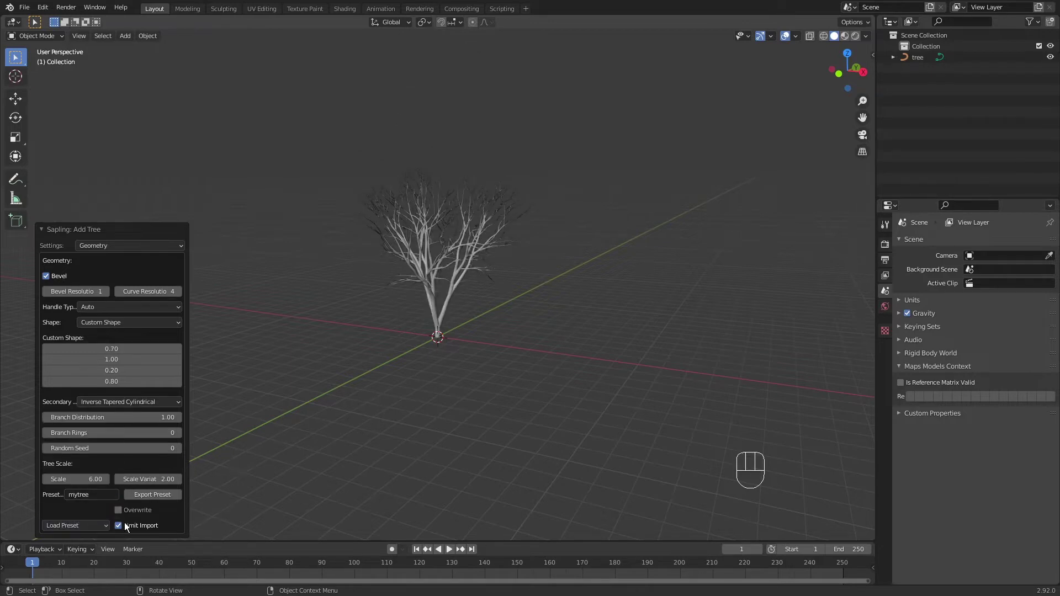
{"action": "left_click_drag", "start_coordinate": [82, 528], "coordinate": [109, 503]}
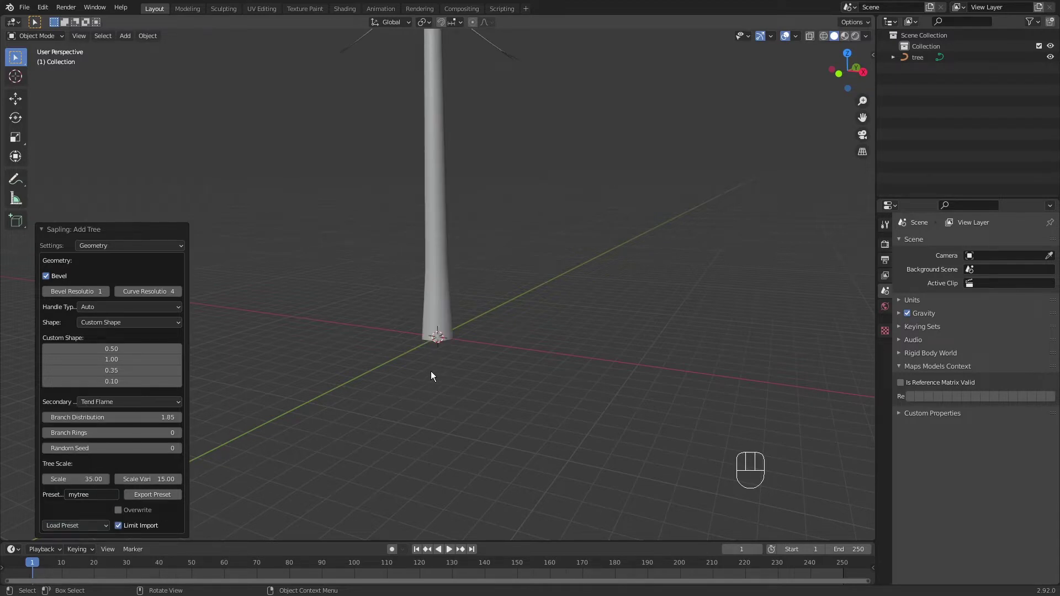
{"action": "left_click_drag", "start_coordinate": [76, 530], "coordinate": [102, 518]}
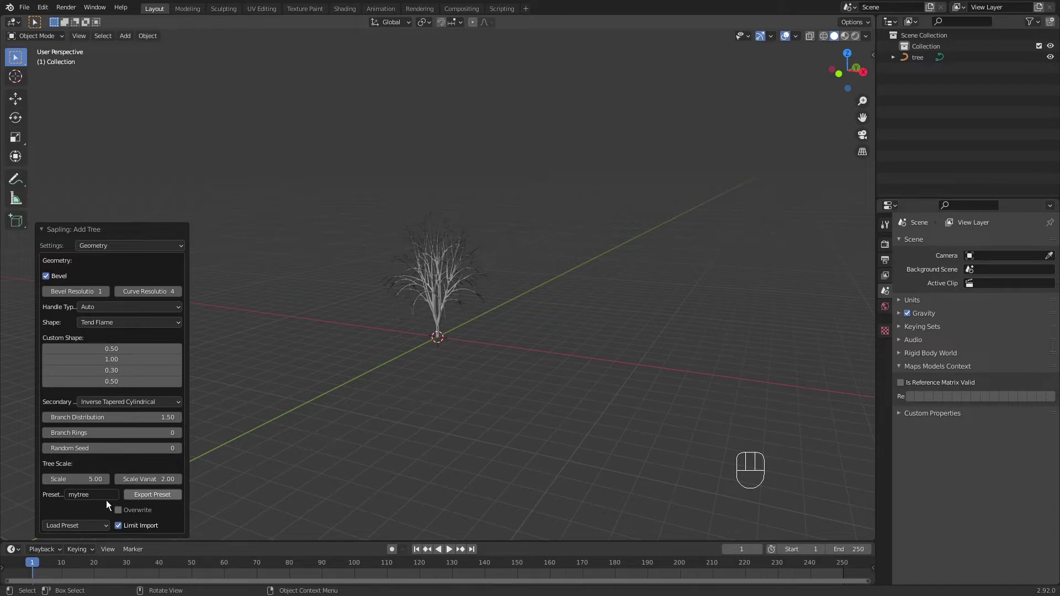
{"action": "left_click_drag", "start_coordinate": [65, 529], "coordinate": [87, 417]}
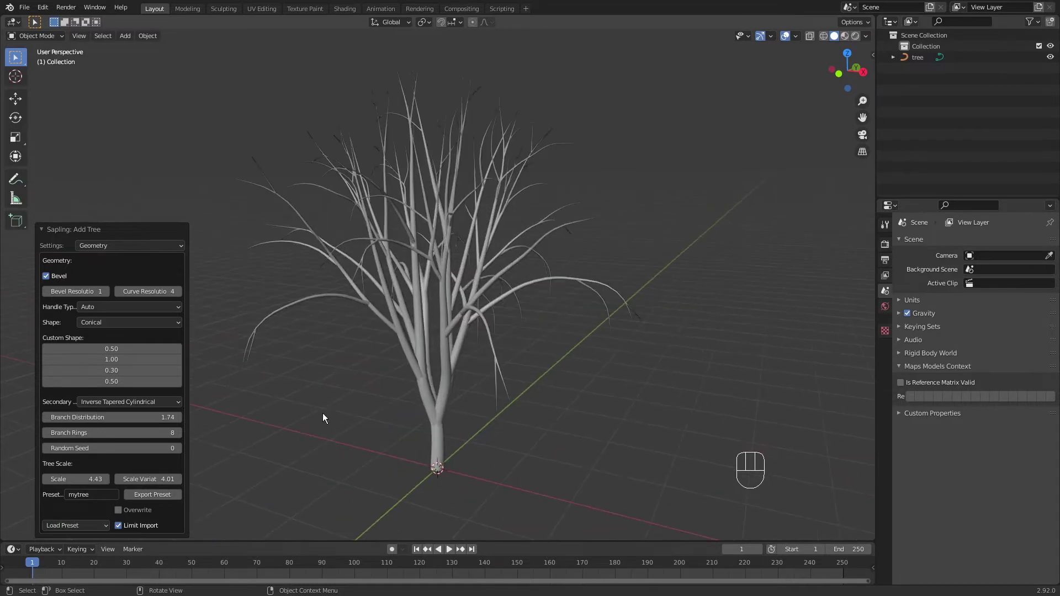
Switch the Sapling Settings dropdown from Geometry to Branch Radius (bevel on, ratio 0.01).
{"action": "left_click_drag", "start_coordinate": [69, 527], "coordinate": [77, 417]}
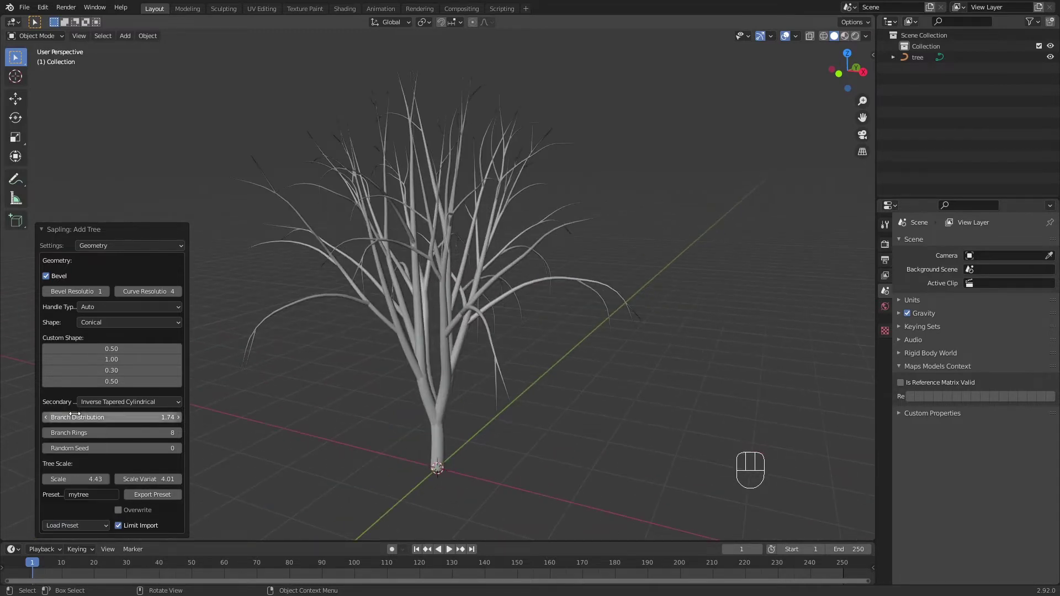
{"action": "left_click_drag", "start_coordinate": [118, 246], "coordinate": [130, 273]}
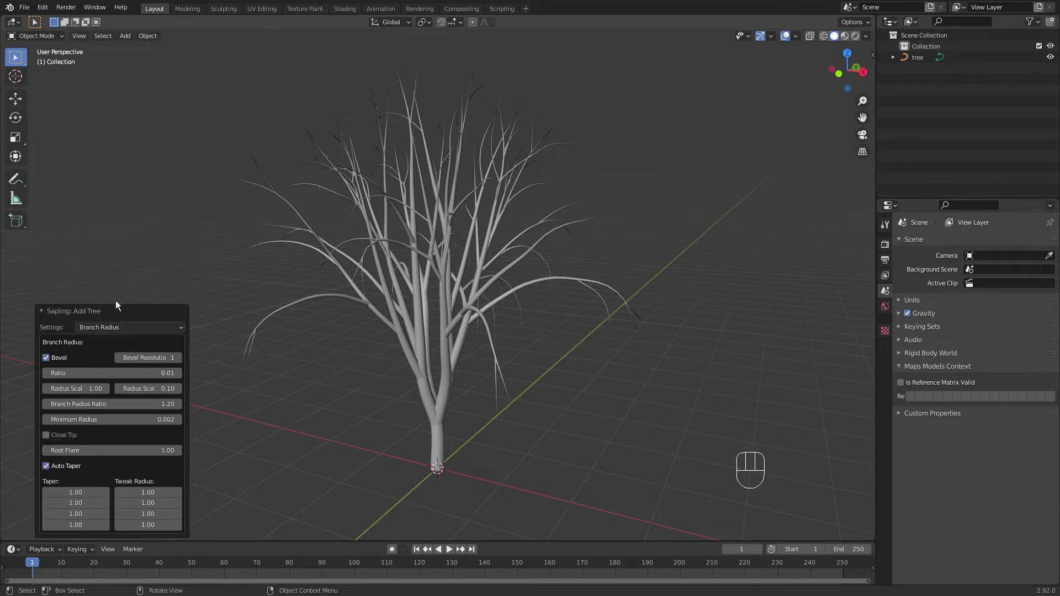
Thicken branches to ratio 0.04 and branch radius ratio 1.32, and enable Close Tip after comparing open tips.
{"action": "left_click", "coordinate": [51, 362]}
{"action": "left_click", "coordinate": [47, 361]}
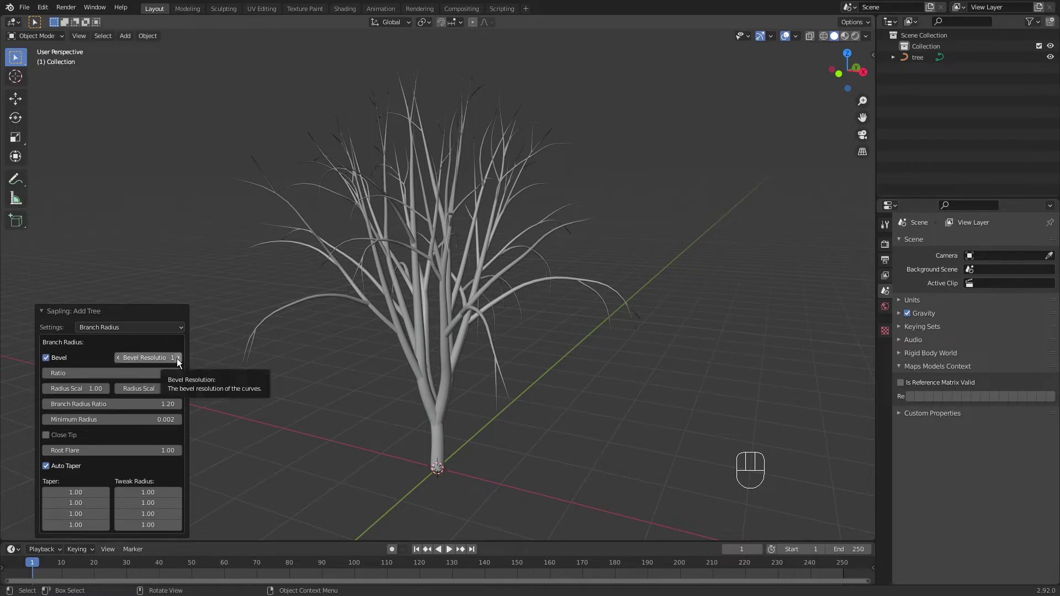
{"action": "left_click_drag", "start_coordinate": [177, 365], "coordinate": [122, 365]}
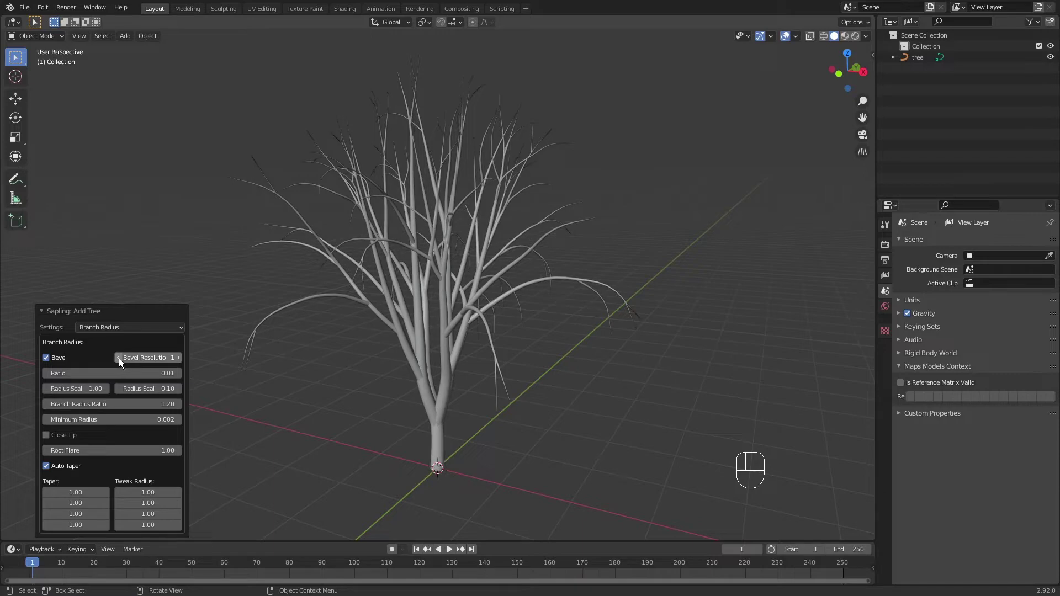
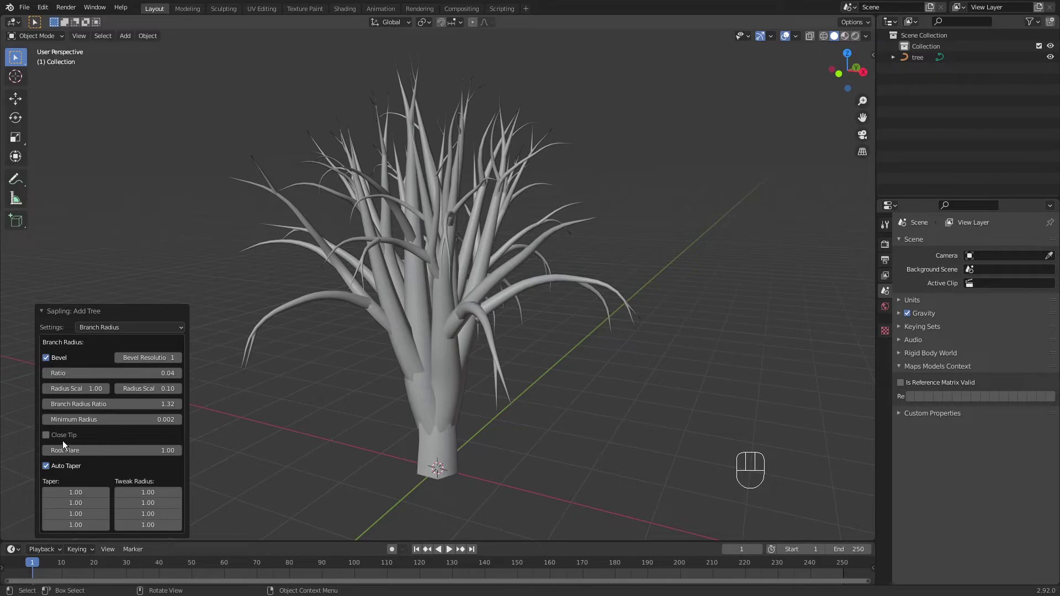
{"action": "left_click", "coordinate": [46, 440]}
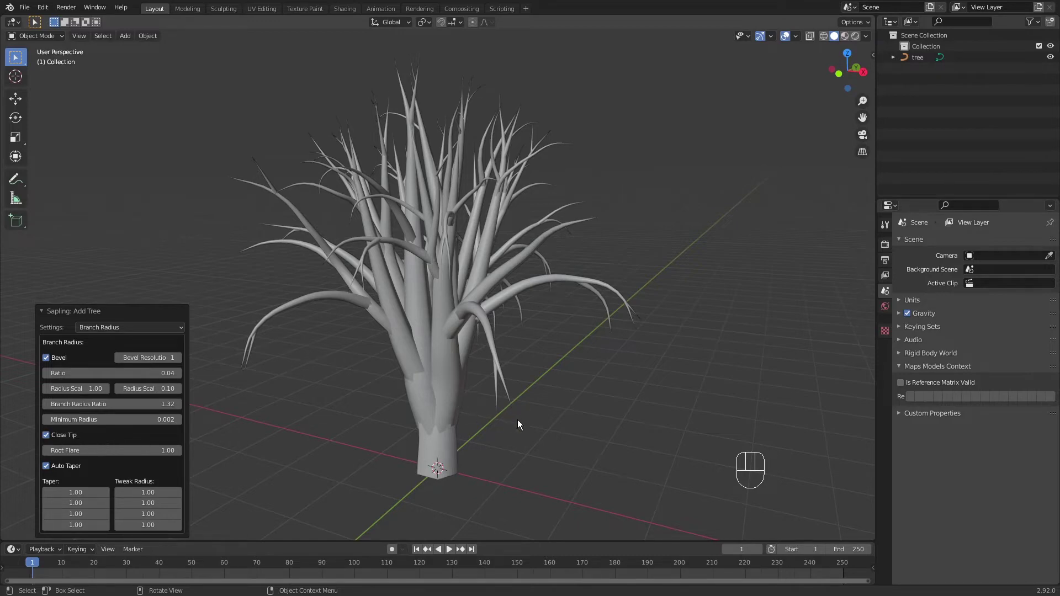
{"action": "left_click_drag", "start_coordinate": [560, 403], "coordinate": [547, 373]}
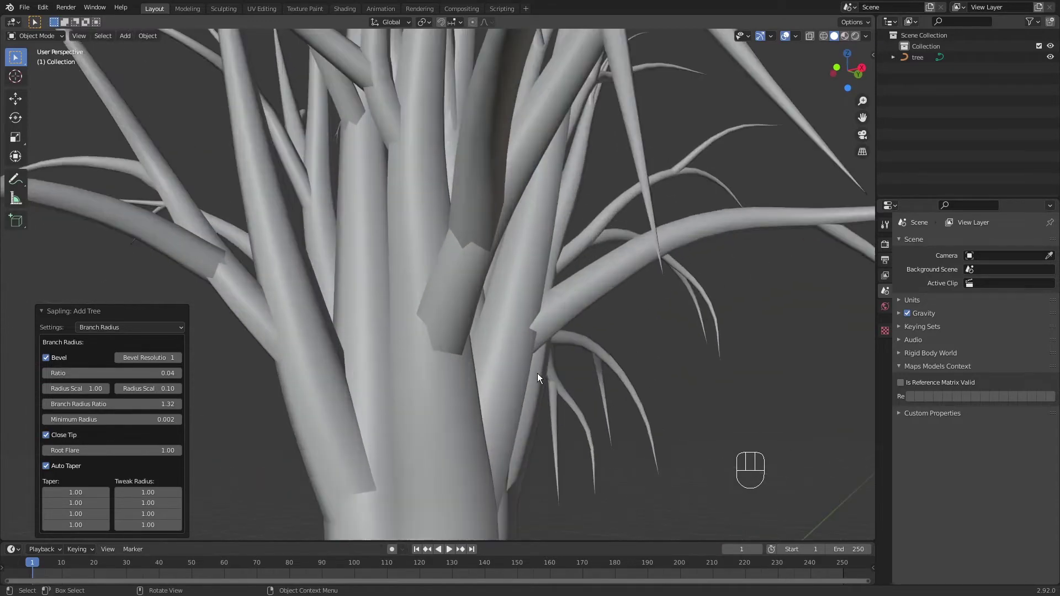
{"action": "left_click", "coordinate": [53, 439]}
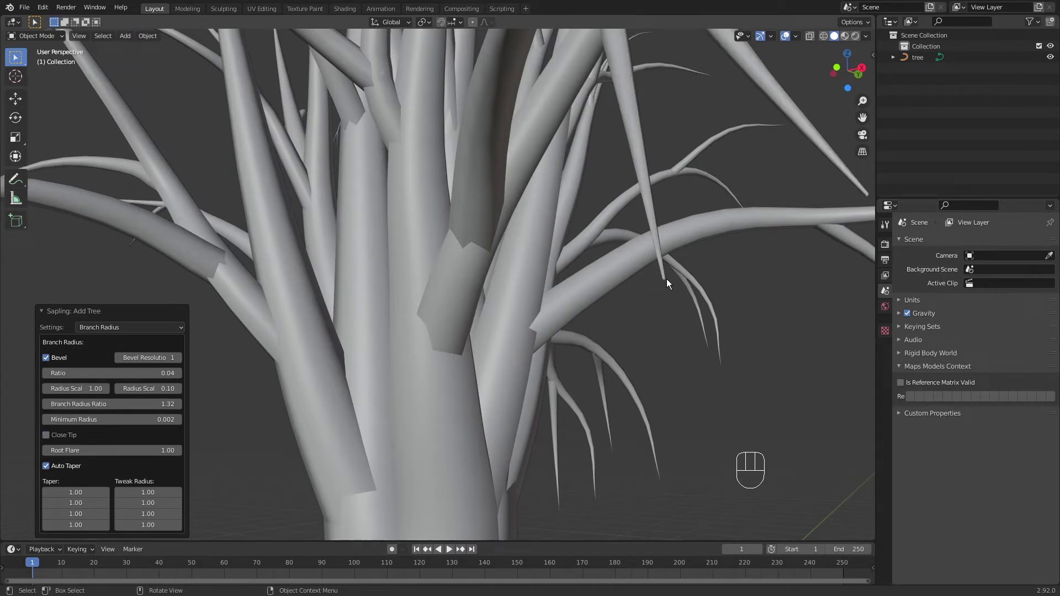
{"action": "left_click", "coordinate": [52, 440]}
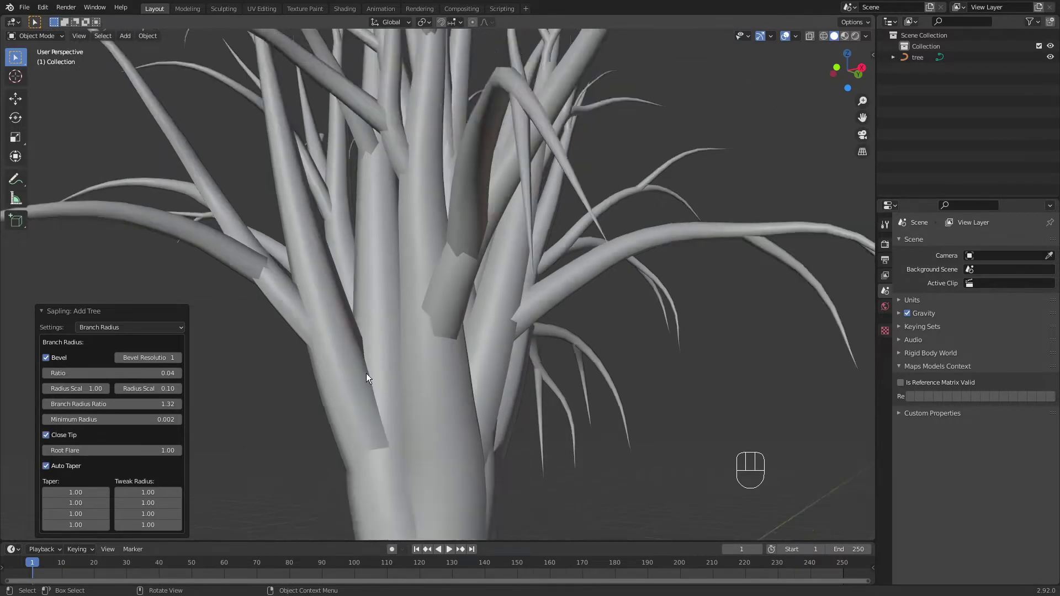
{"action": "left_click_drag", "start_coordinate": [474, 292], "coordinate": [486, 330]}
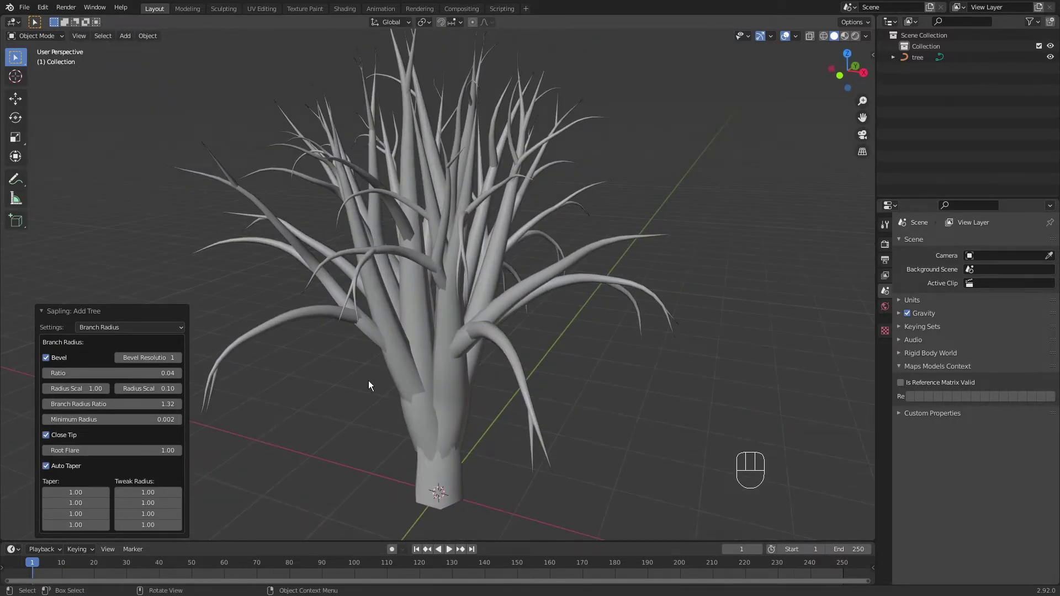
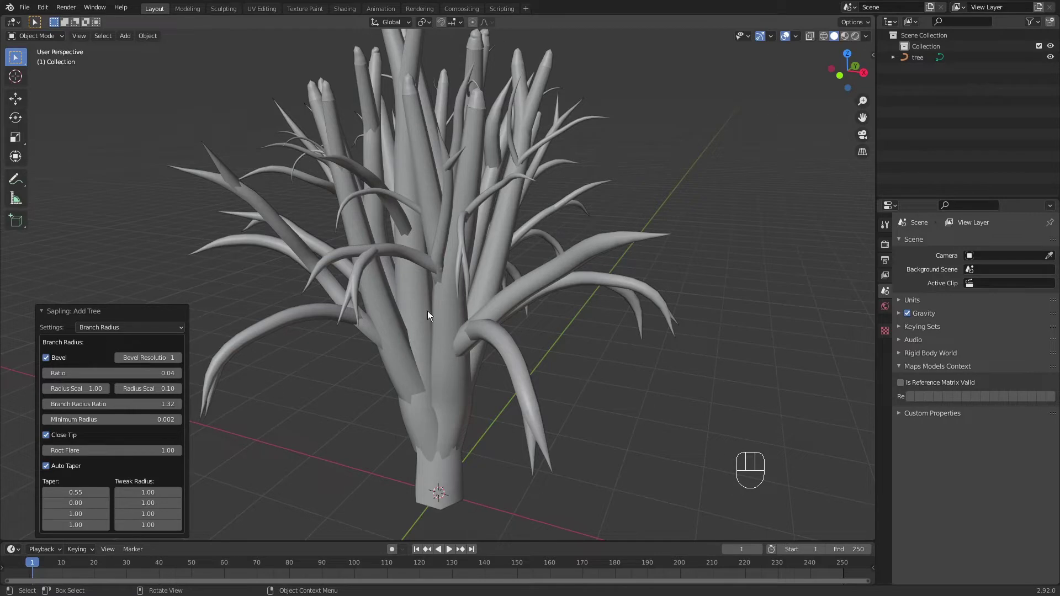
Switch the Settings dropdown to Branch Splitting, showing levels 2, base splits 3, split height 0.20.
{"action": "left_click_drag", "start_coordinate": [131, 334], "coordinate": [121, 370]}
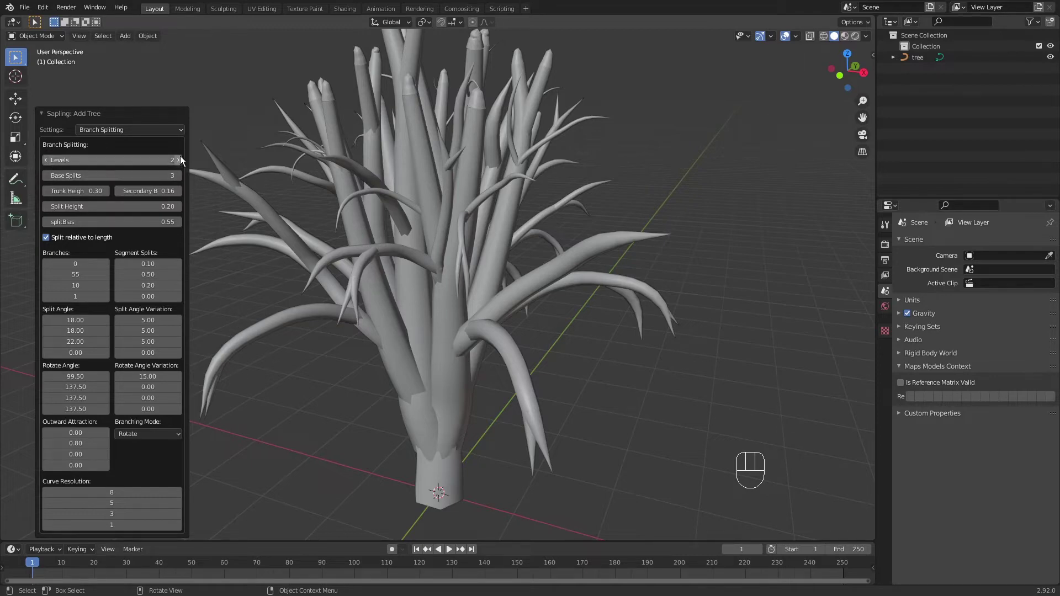
Try three branching levels, inspect the spread, then drop back to two levels.
{"action": "left_click", "coordinate": [181, 165]}
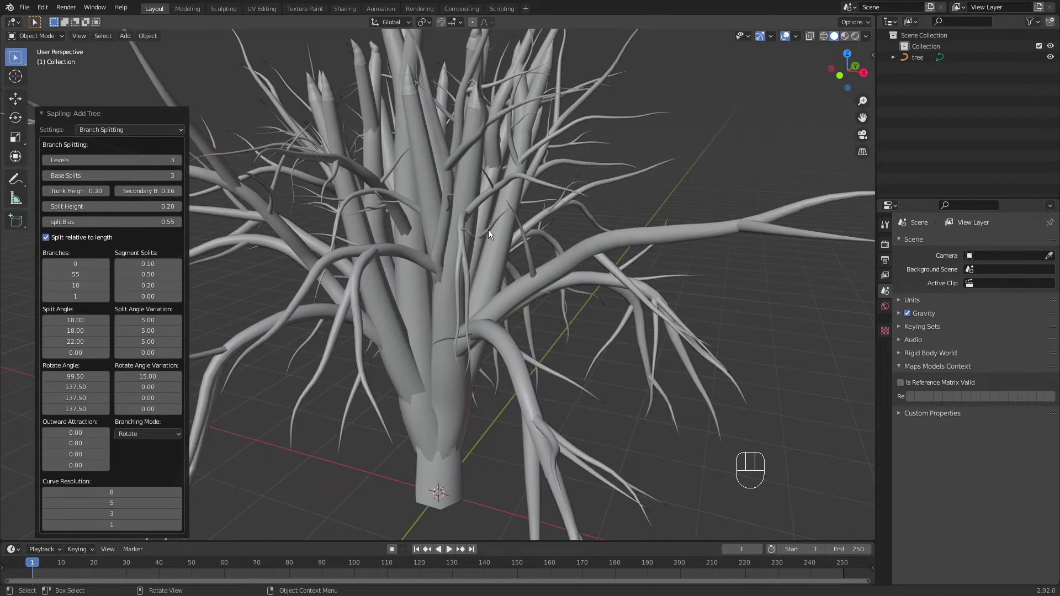
{"action": "left_click_drag", "start_coordinate": [514, 247], "coordinate": [530, 274]}
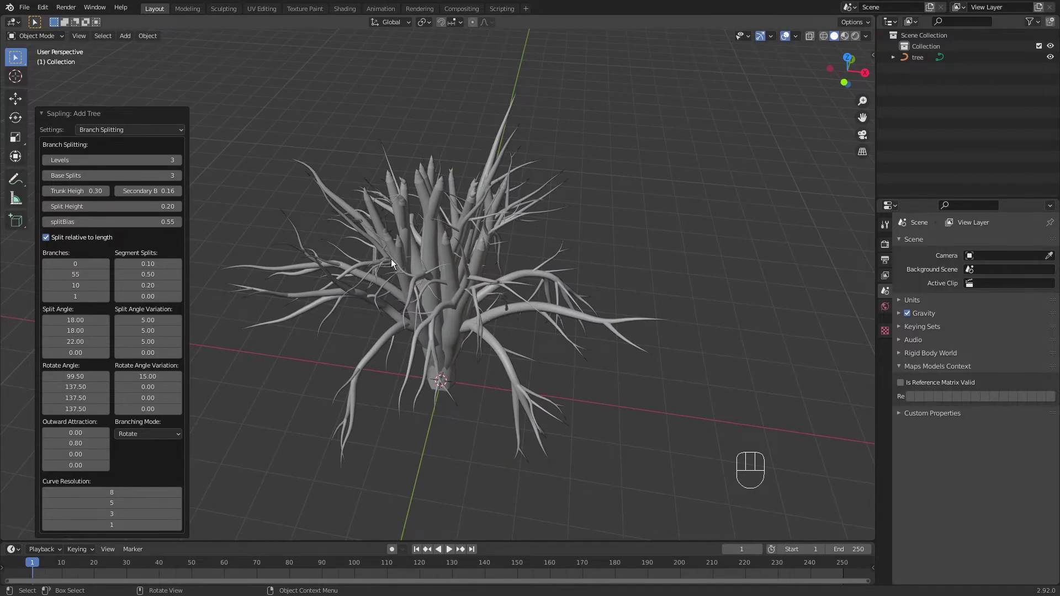
{"action": "middle_click", "coordinate": [362, 234]}
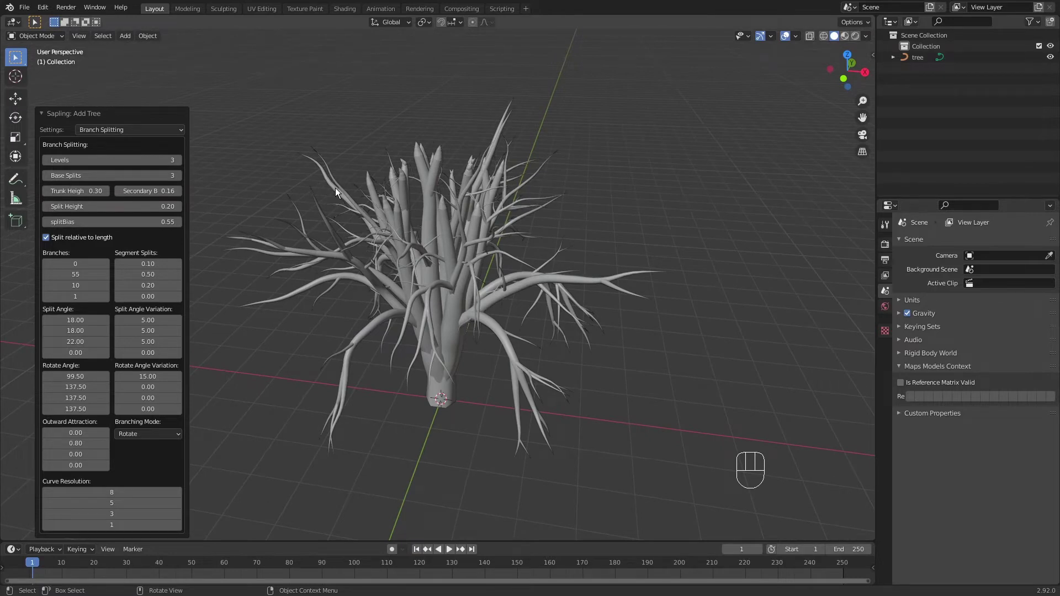
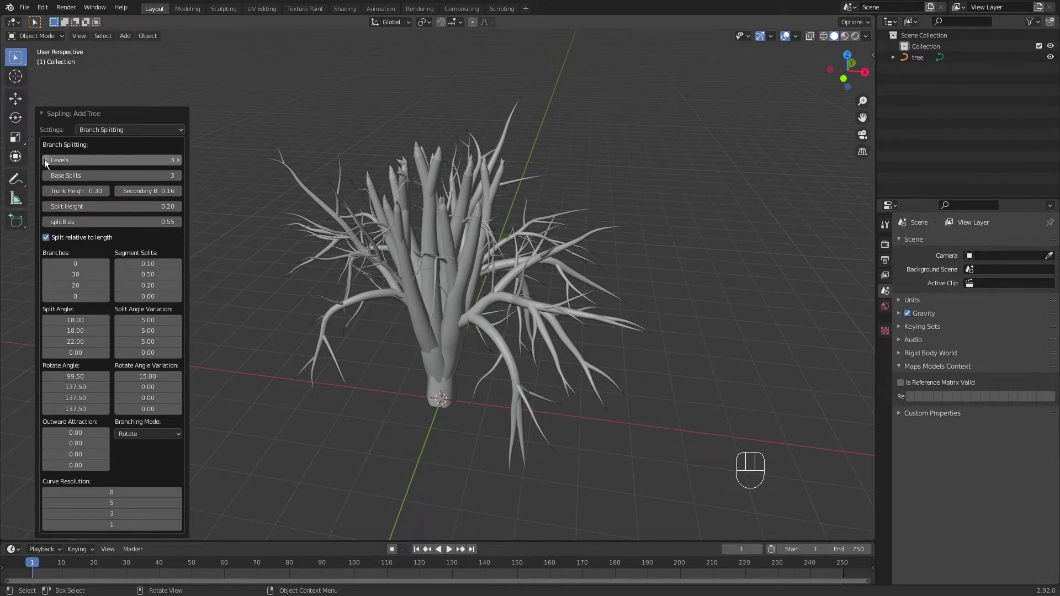
{"action": "left_click", "coordinate": [45, 165]}
{"action": "left_click_drag", "start_coordinate": [465, 278], "coordinate": [472, 275]}
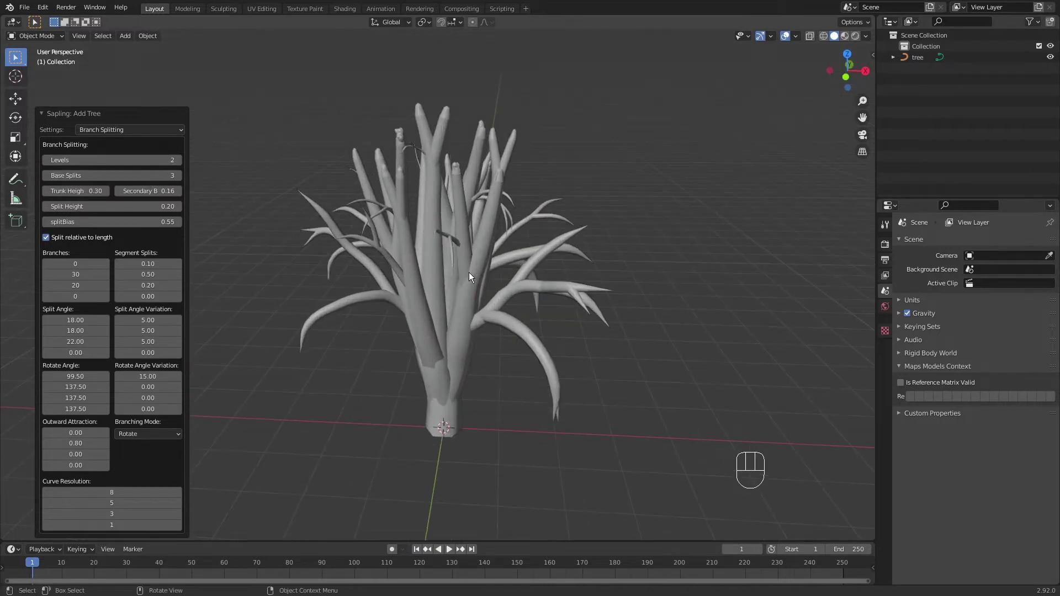
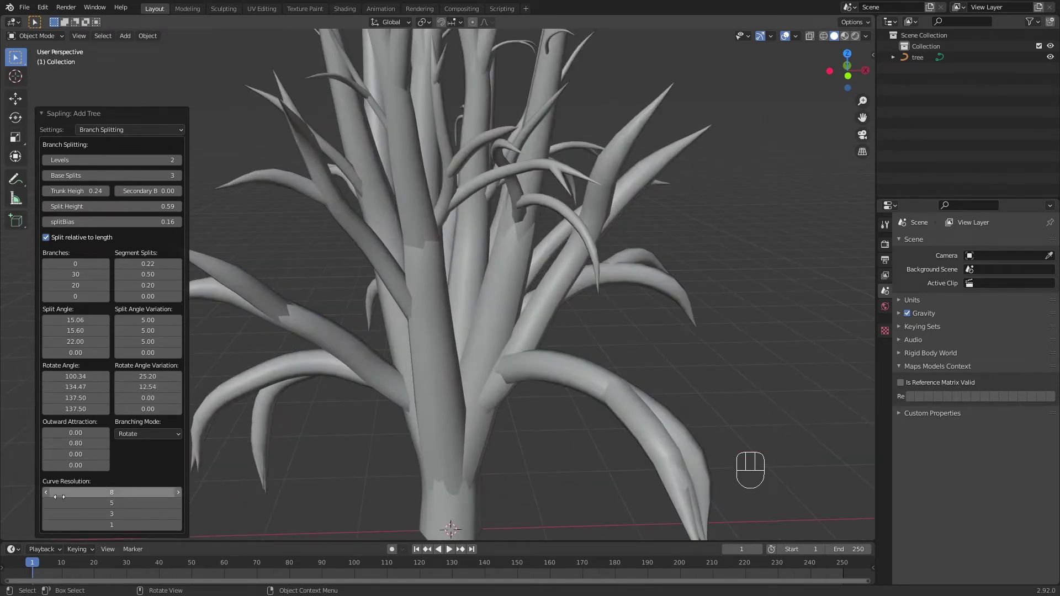
Lower the branch curve resolutions to 5, 3, 3, 1 for lighter curves.
{"action": "left_click", "coordinate": [45, 498]}
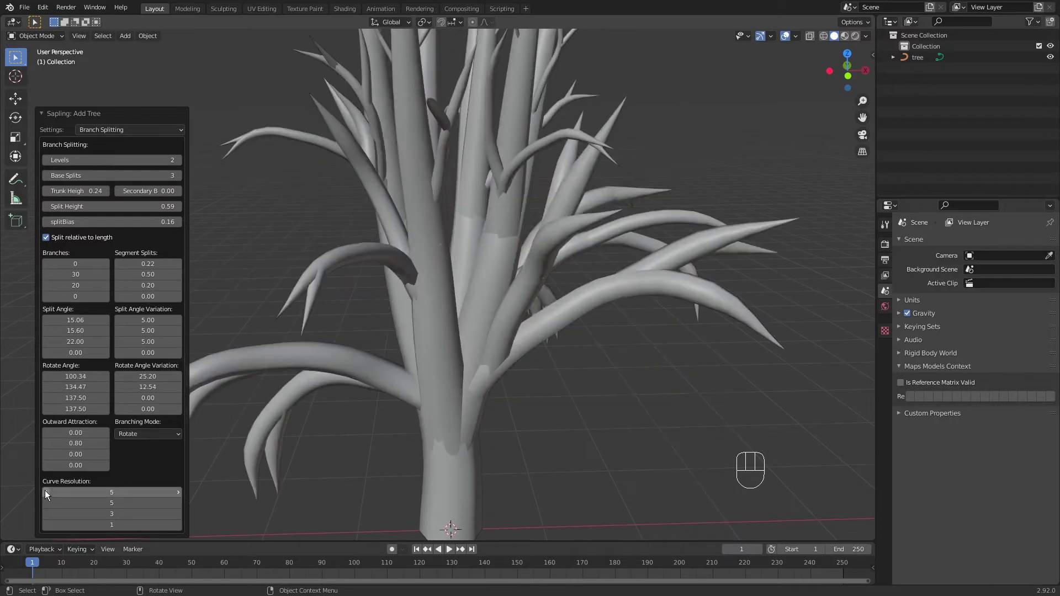
{"action": "left_click", "coordinate": [47, 509]}
{"action": "left_click", "coordinate": [47, 509]}
{"action": "left_click_drag", "start_coordinate": [407, 310], "coordinate": [416, 278]}
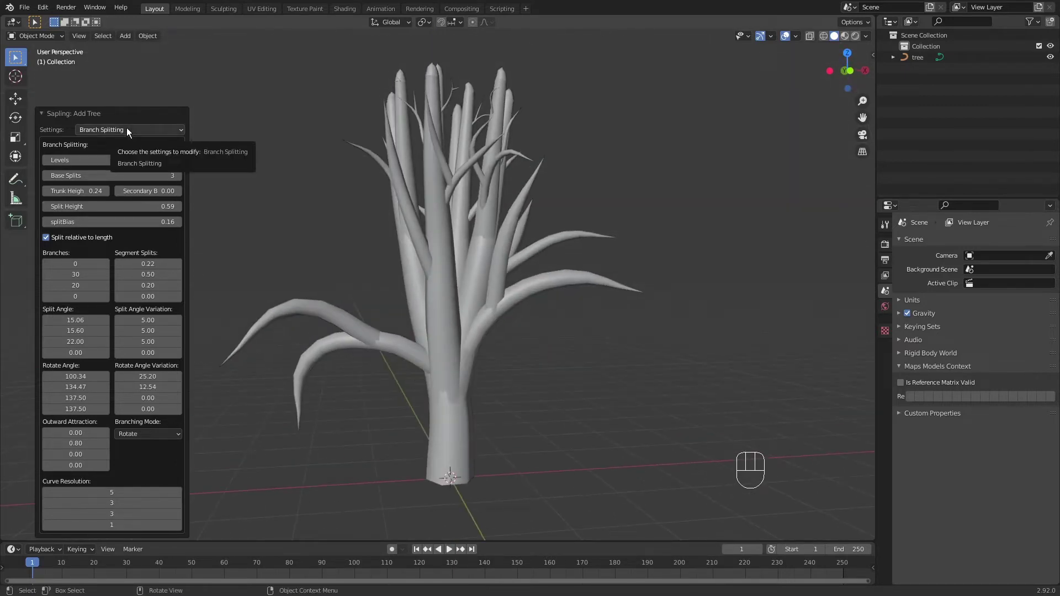
In Pruning settings enable Prune, raise prune power to 1.01 (width 0.34, base 0.12), then switch pruning off.
{"action": "left_click_drag", "start_coordinate": [127, 134], "coordinate": [129, 196]}
{"action": "left_click_drag", "start_coordinate": [431, 248], "coordinate": [451, 332]}
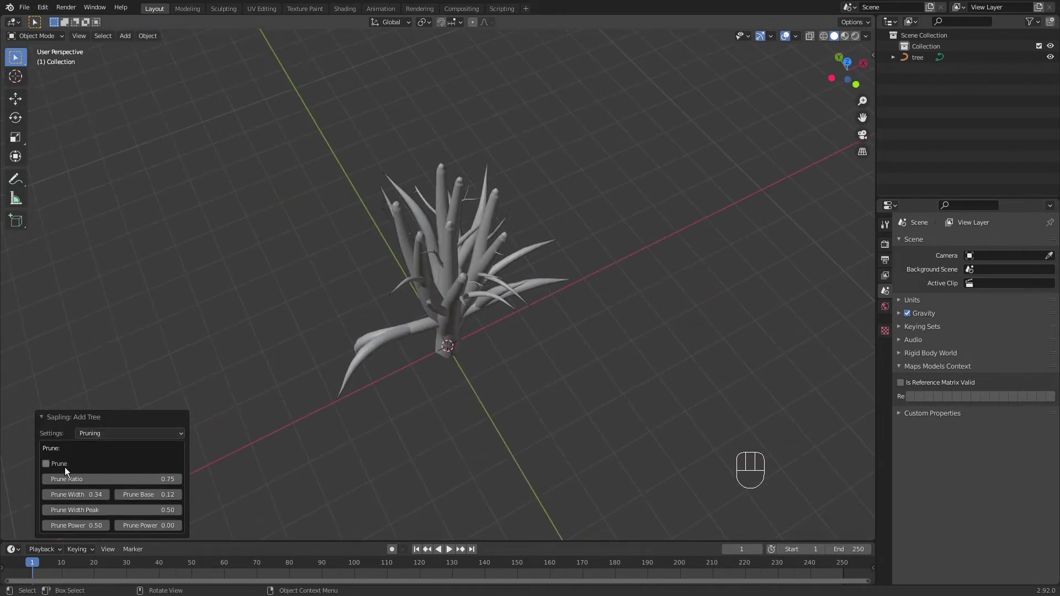
{"action": "left_click", "coordinate": [44, 470]}
{"action": "left_click_drag", "start_coordinate": [423, 396], "coordinate": [416, 420]}
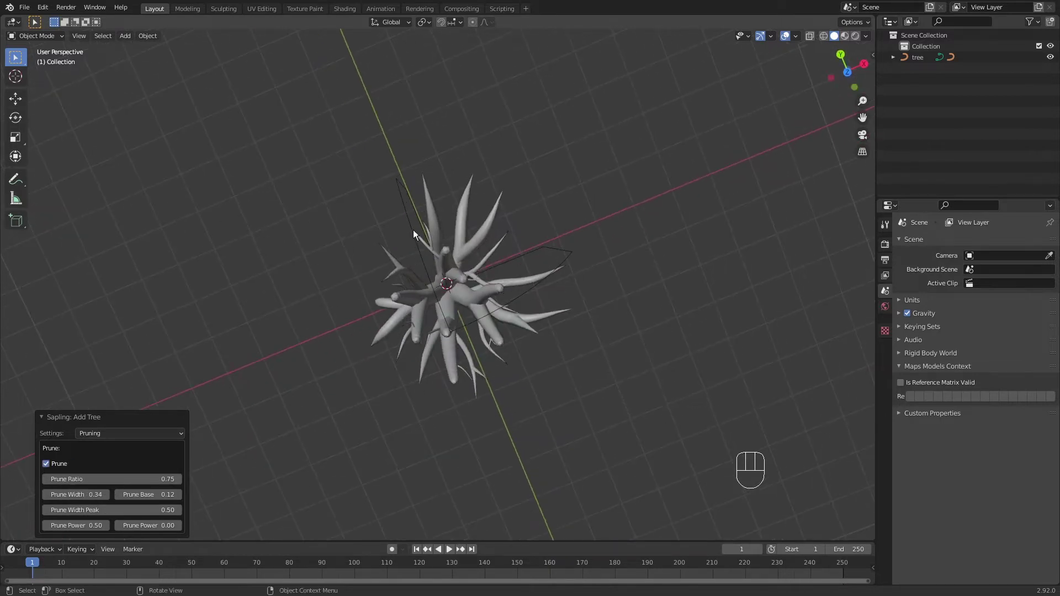
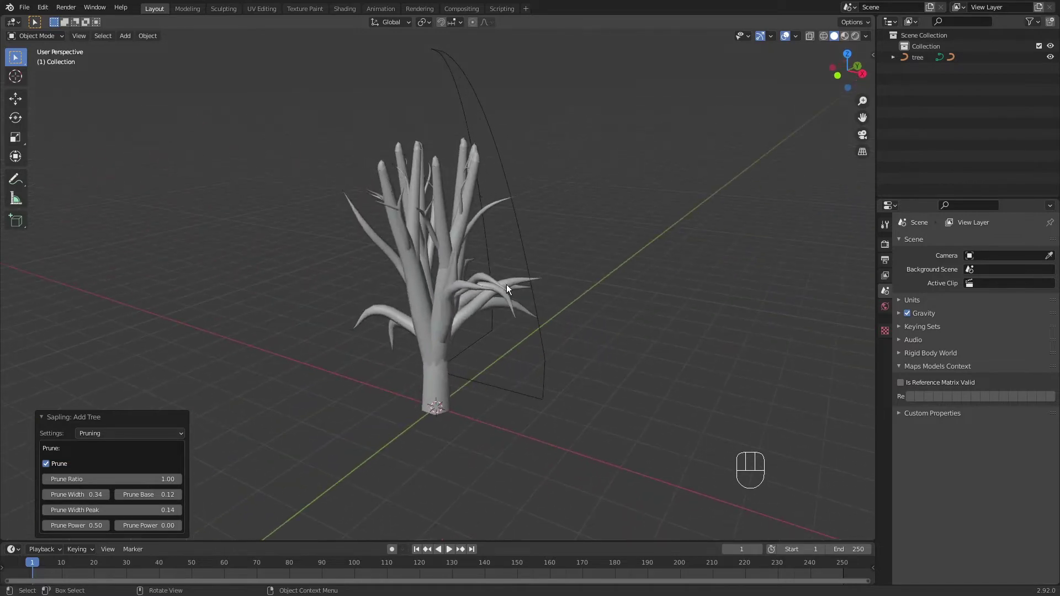
{"action": "left_click_drag", "start_coordinate": [471, 307], "coordinate": [420, 315]}
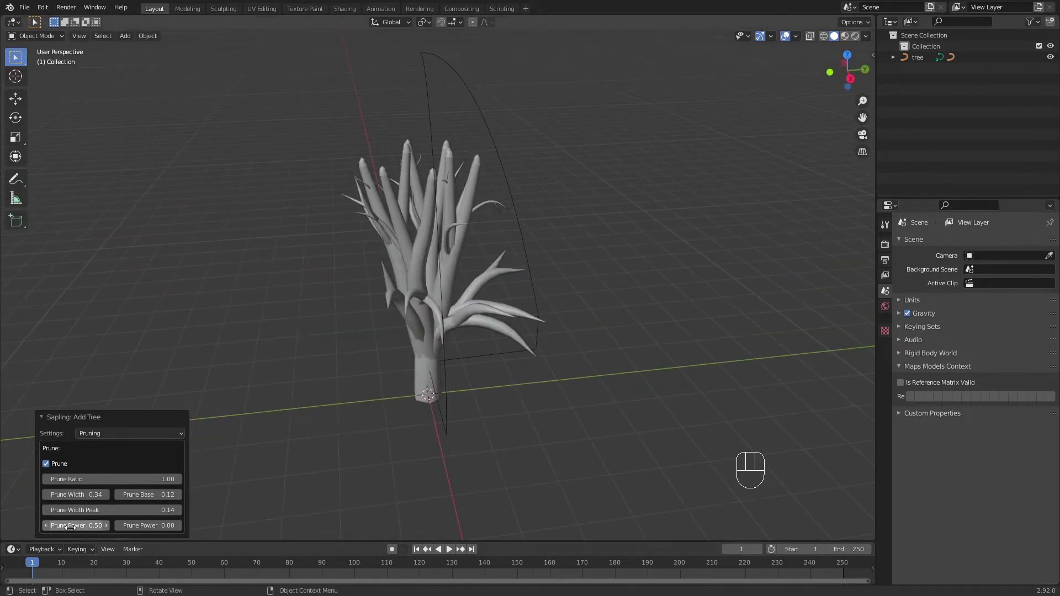
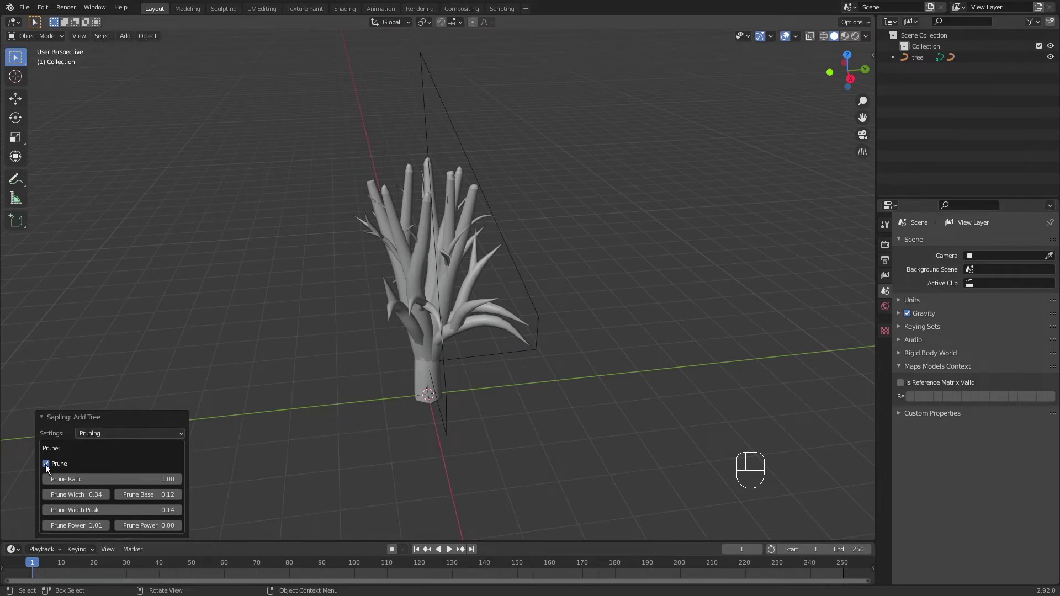
{"action": "left_click", "coordinate": [49, 469]}
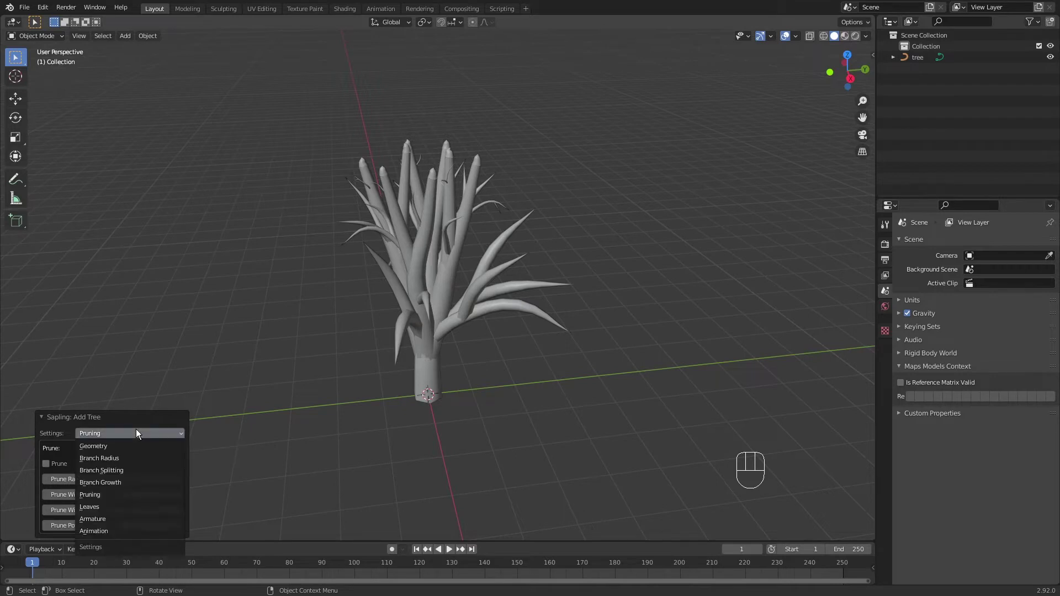
Return to Geometry settings and load the small_maple preset: tall flame-shaped tree at scale 8.00.
{"action": "left_click_drag", "start_coordinate": [139, 434], "coordinate": [129, 450]}
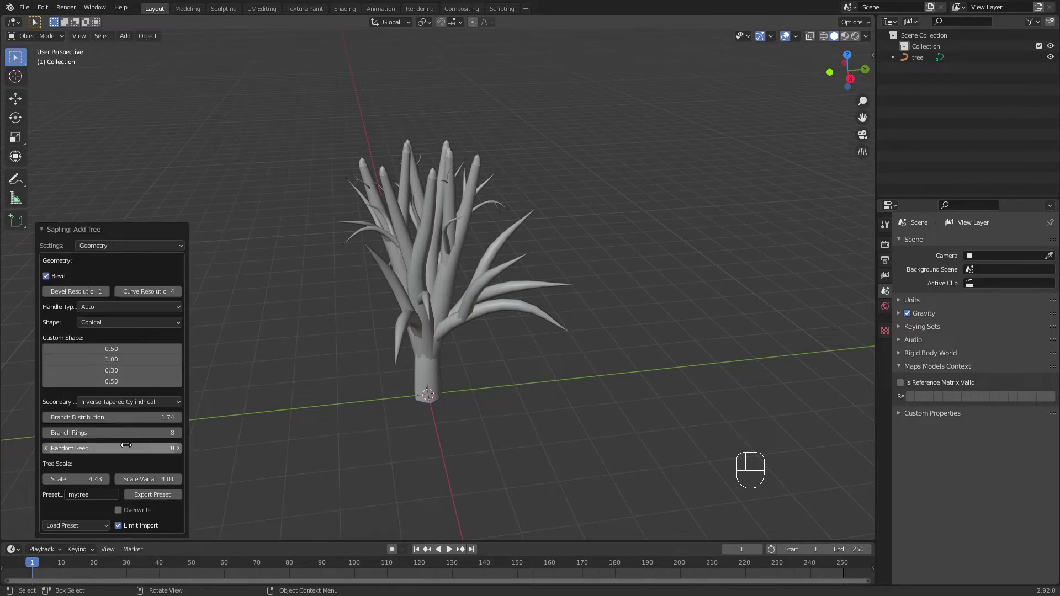
{"action": "left_click_drag", "start_coordinate": [342, 394], "coordinate": [374, 371]}
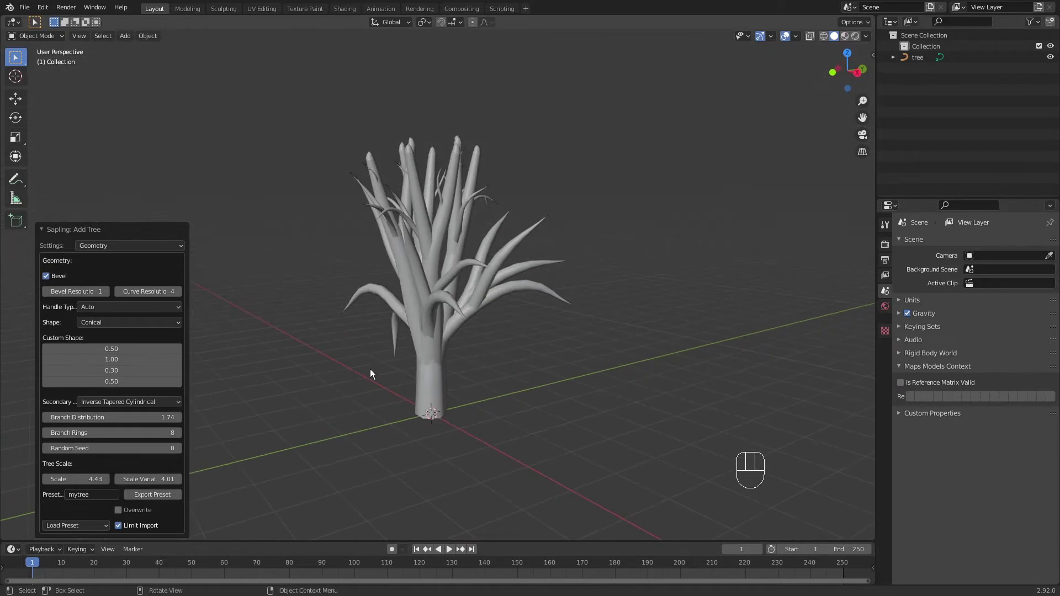
{"action": "left_click_drag", "start_coordinate": [82, 531], "coordinate": [85, 532]}
{"action": "left_click_drag", "start_coordinate": [86, 532], "coordinate": [87, 475]}
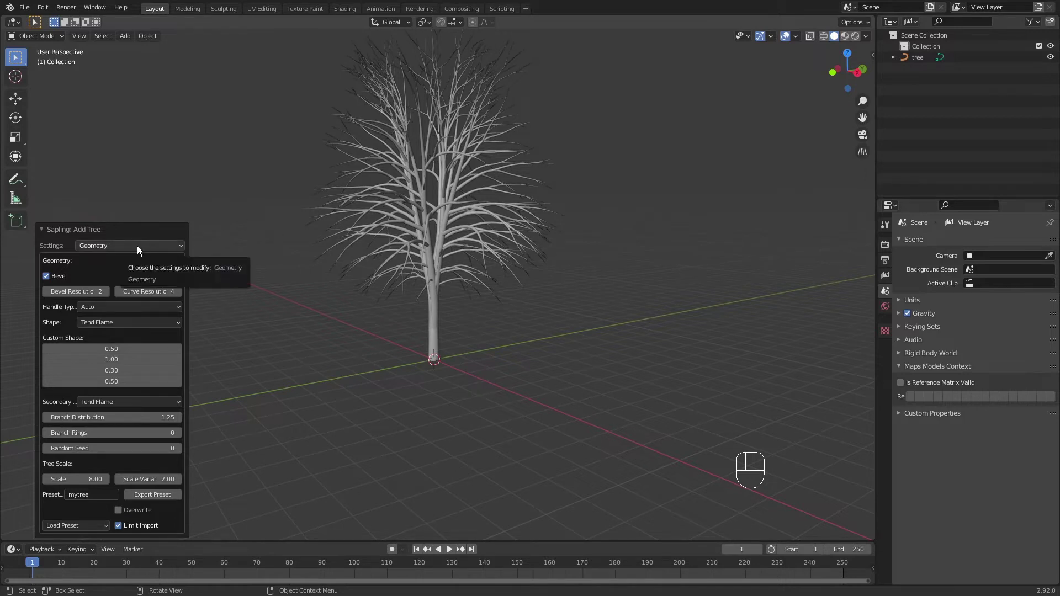
Via Branch Radius and Branch Splitting, cut second-level branches from 110 to 50, then move to Leaves.
{"action": "left_click_drag", "start_coordinate": [137, 252], "coordinate": [134, 280]}
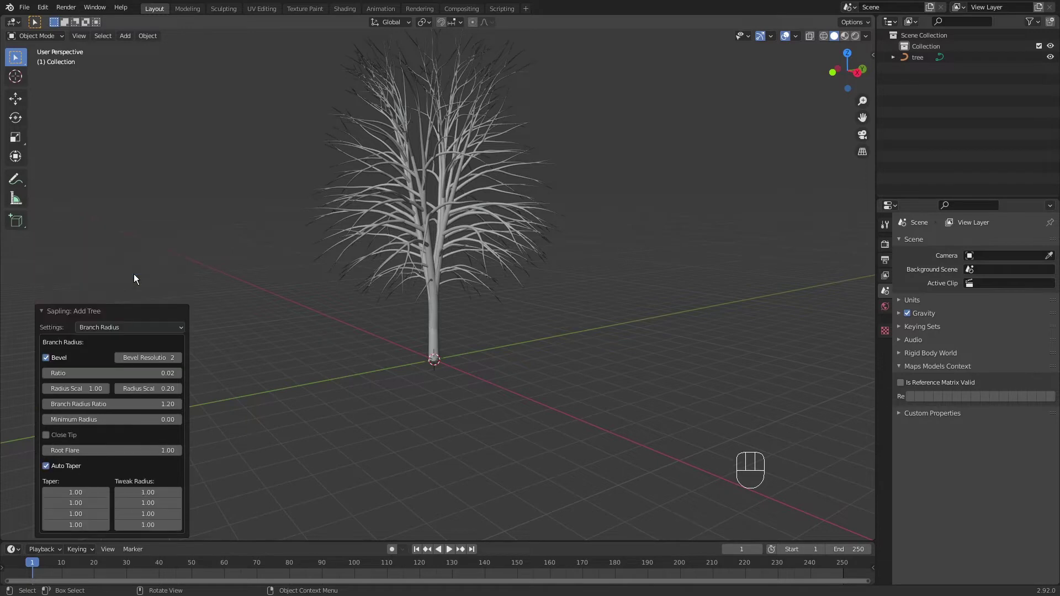
{"action": "left_click_drag", "start_coordinate": [141, 331], "coordinate": [125, 369]}
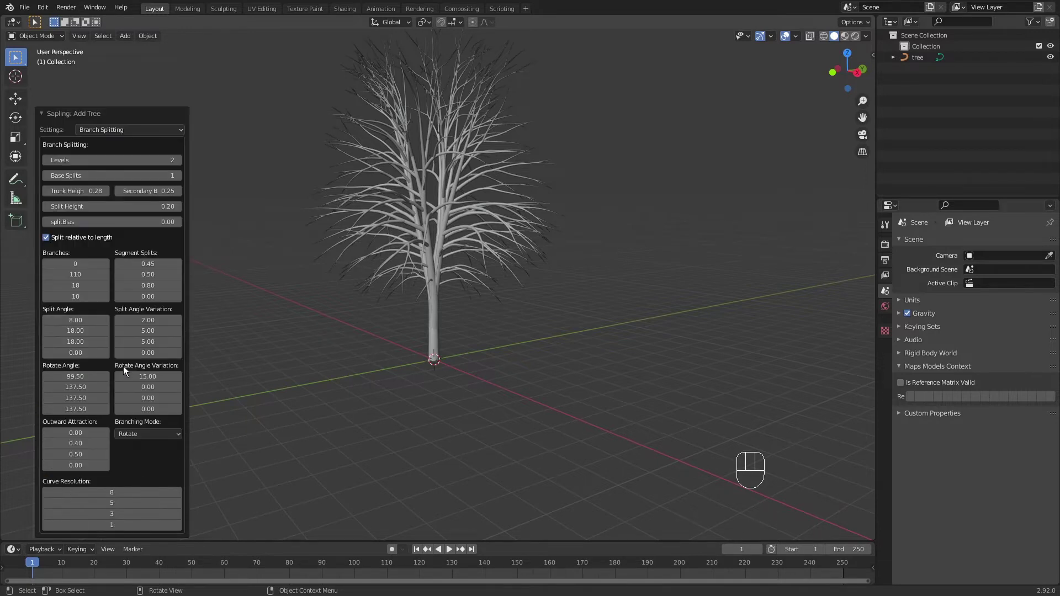
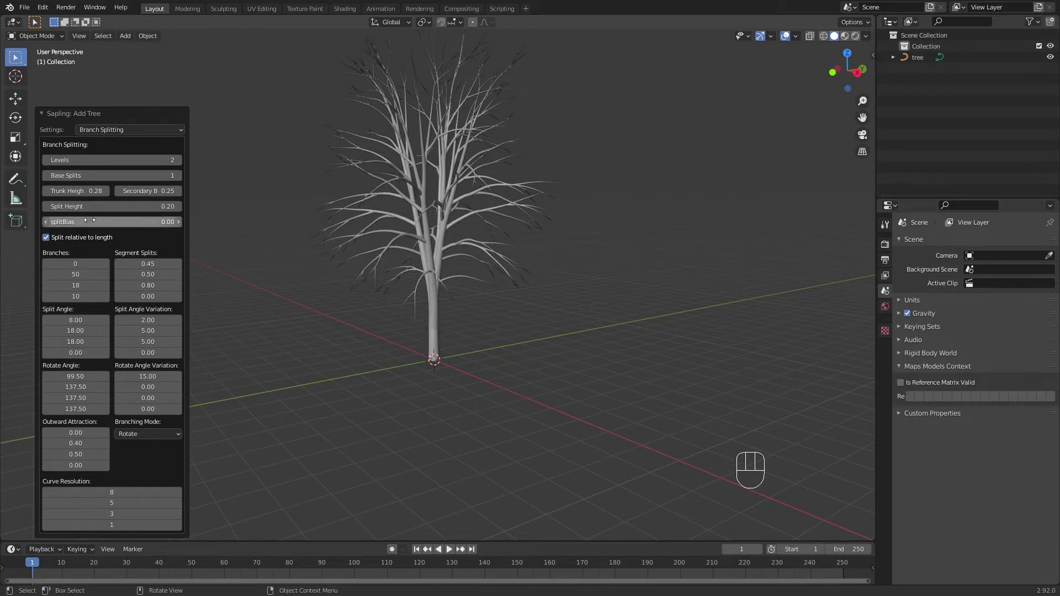
{"action": "left_click_drag", "start_coordinate": [127, 134], "coordinate": [114, 207]}
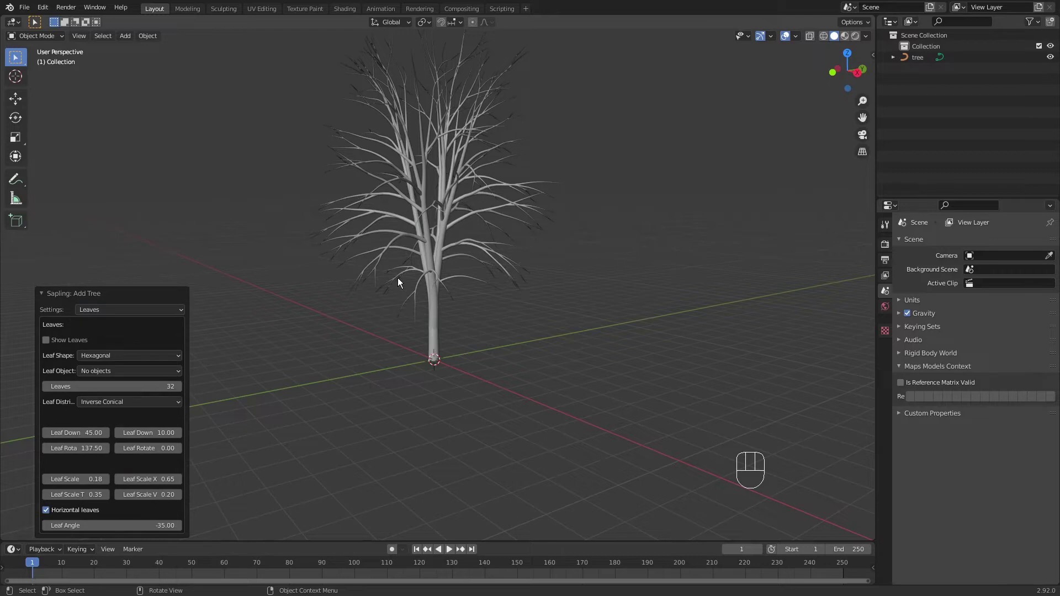
Turn on Show Leaves and change the leaf shape to Rectangular.
{"action": "left_click_drag", "start_coordinate": [412, 275], "coordinate": [424, 361]}
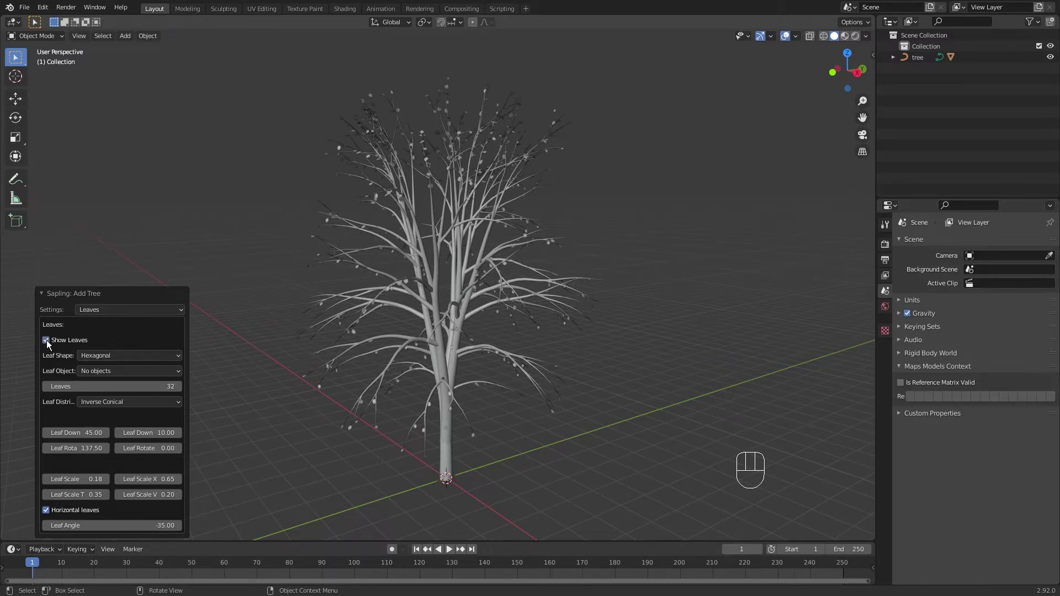
{"action": "left_click_drag", "start_coordinate": [470, 295], "coordinate": [477, 336]}
{"action": "left_click_drag", "start_coordinate": [455, 307], "coordinate": [548, 337]}
{"action": "left_click_drag", "start_coordinate": [522, 339], "coordinate": [475, 335]}
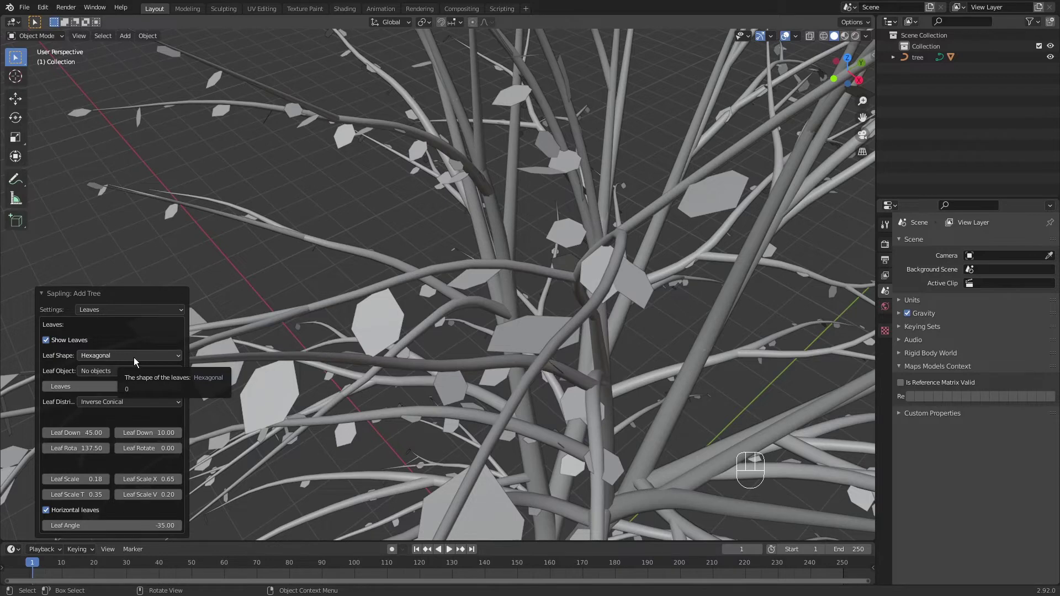
{"action": "left_click_drag", "start_coordinate": [134, 360], "coordinate": [117, 383]}
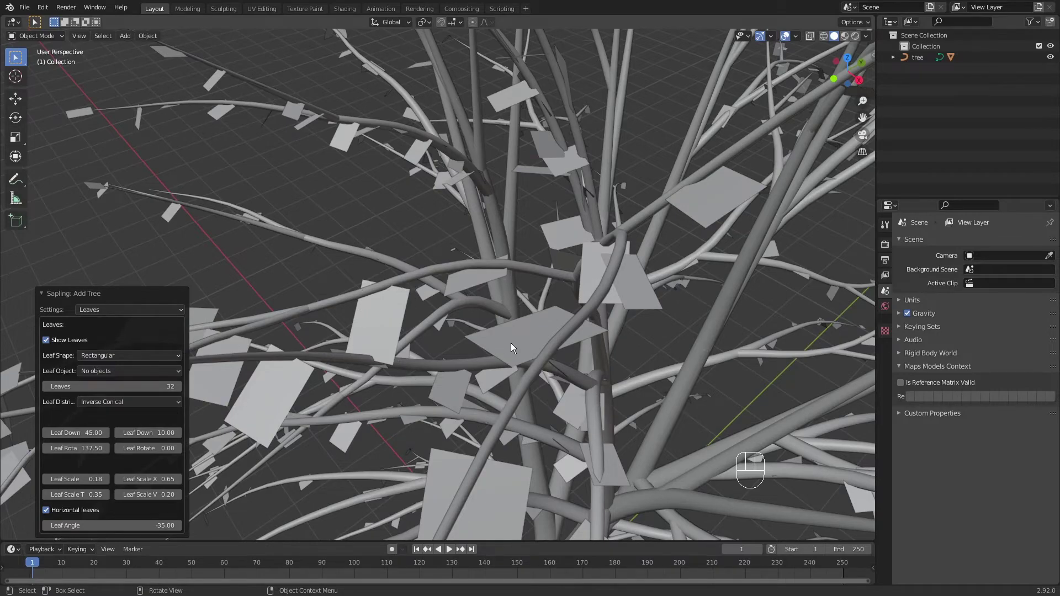
Raise Leaf Scale to 0.50, then move to the Armature settings with Use Armature enabled.
{"action": "left_click_drag", "start_coordinate": [557, 339], "coordinate": [563, 362]}
{"action": "left_click_drag", "start_coordinate": [564, 333], "coordinate": [565, 313]}
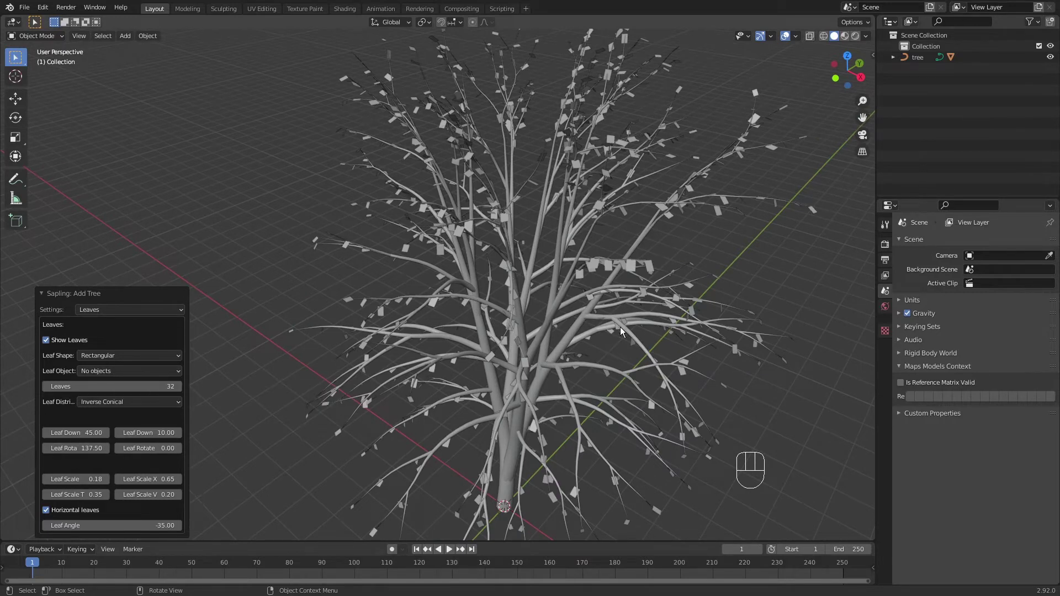
{"action": "left_click_drag", "start_coordinate": [514, 326], "coordinate": [498, 293]}
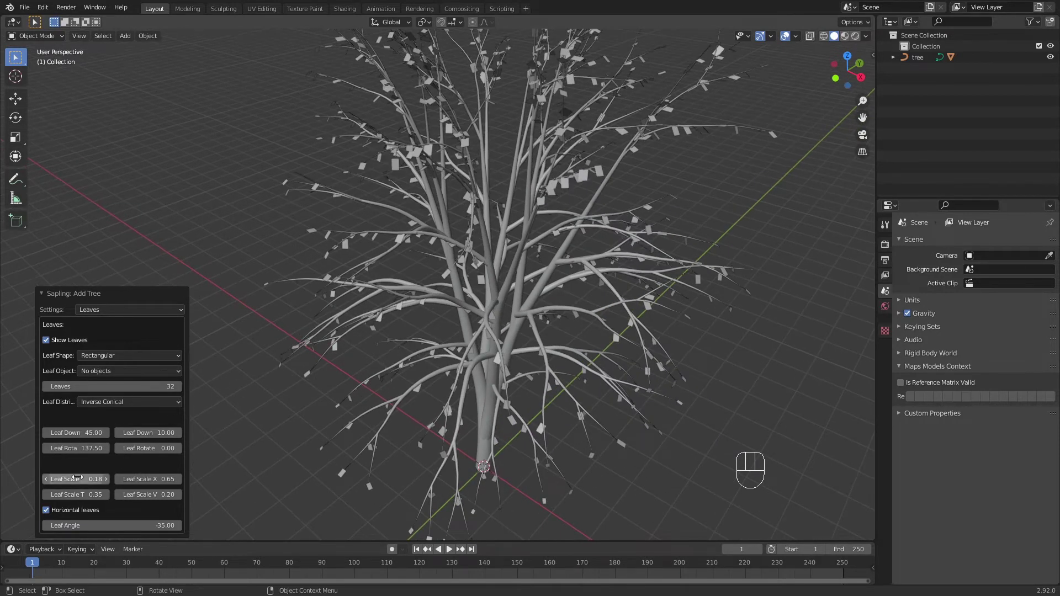
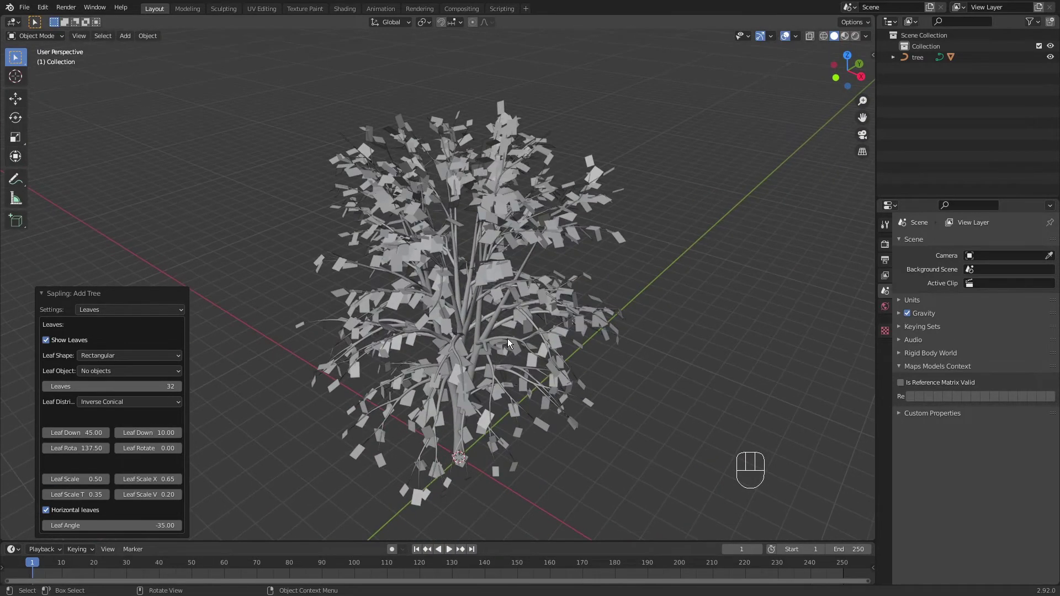
{"action": "left_click_drag", "start_coordinate": [442, 278], "coordinate": [453, 265]}
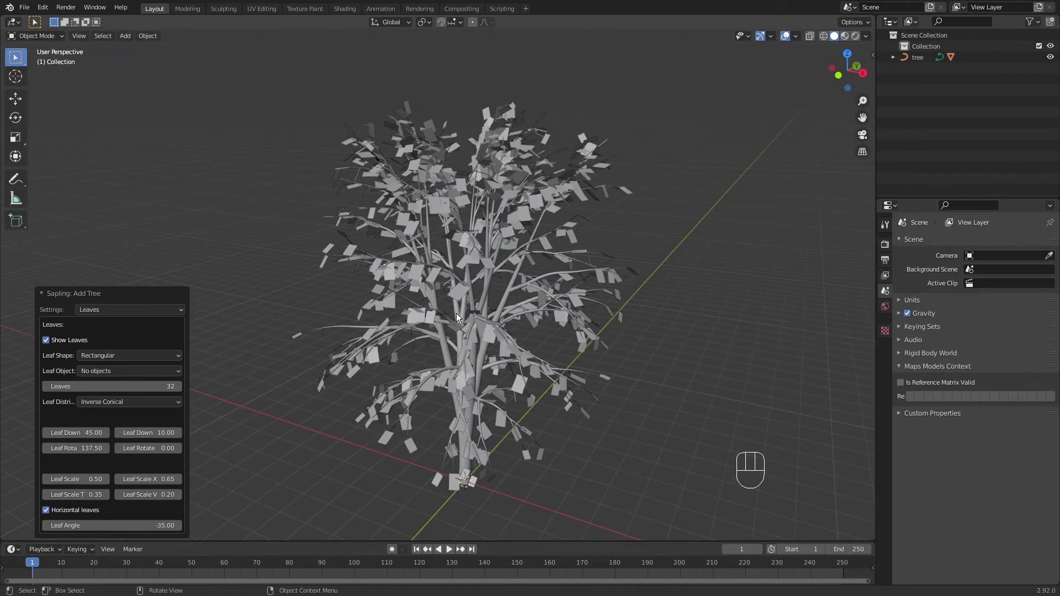
{"action": "left_click_drag", "start_coordinate": [120, 308], "coordinate": [109, 396]}
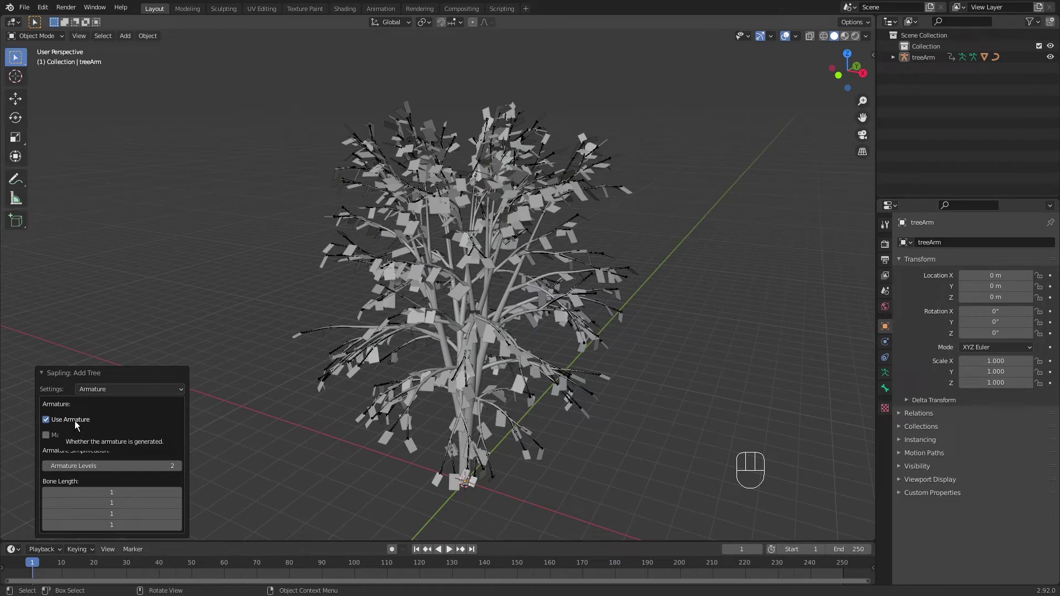
Enable Make Mesh in the armature settings (levels 2, bone length 1) and orbit to inspect the result.
{"action": "middle_click", "coordinate": [505, 371]}
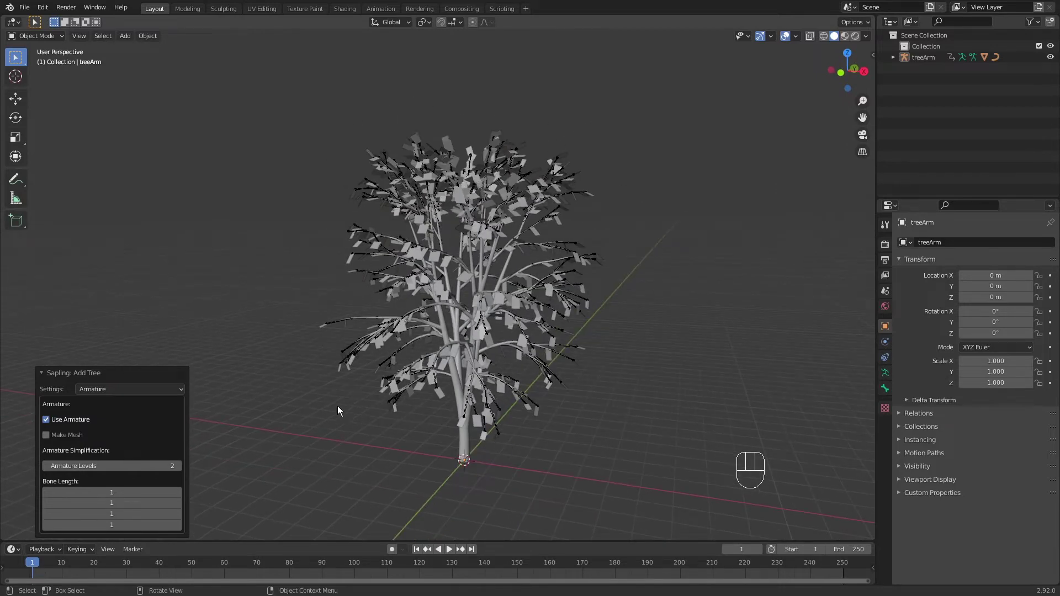
{"action": "left_click_drag", "start_coordinate": [113, 394], "coordinate": [102, 483]}
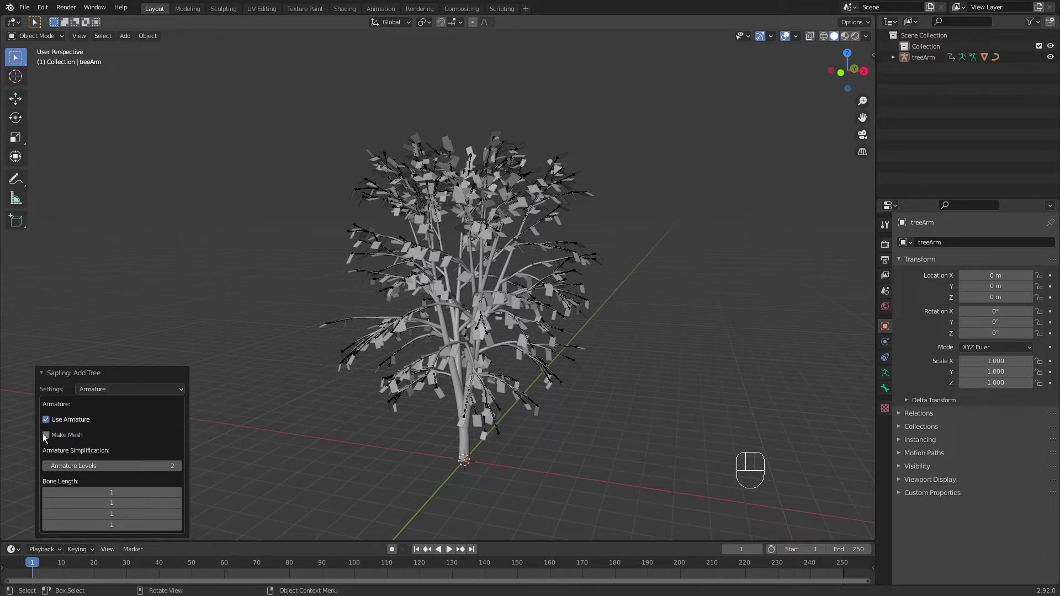
{"action": "left_click", "coordinate": [45, 439]}
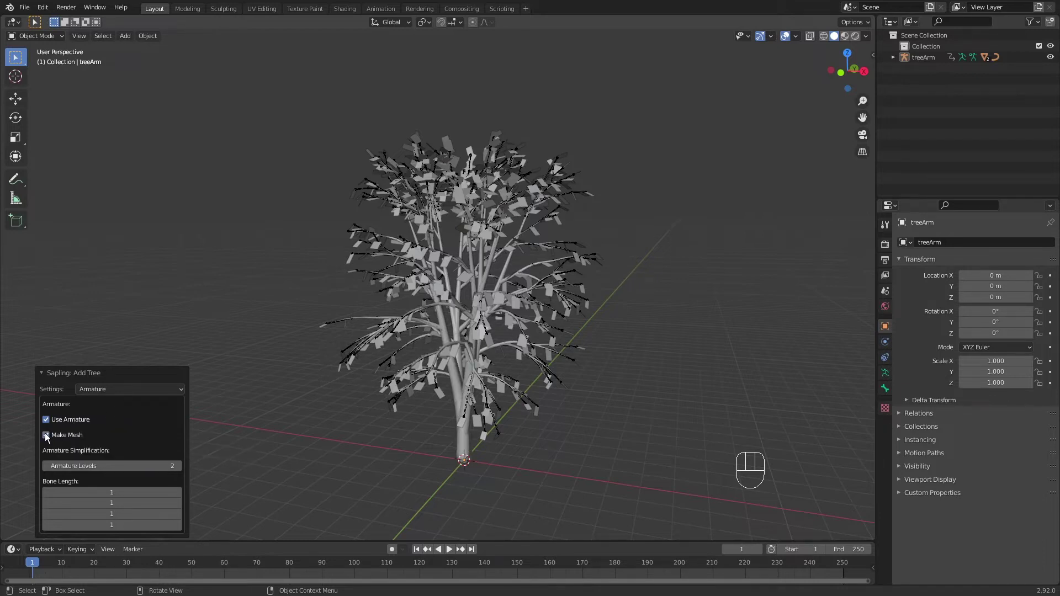
{"action": "left_click_drag", "start_coordinate": [482, 450], "coordinate": [496, 425]}
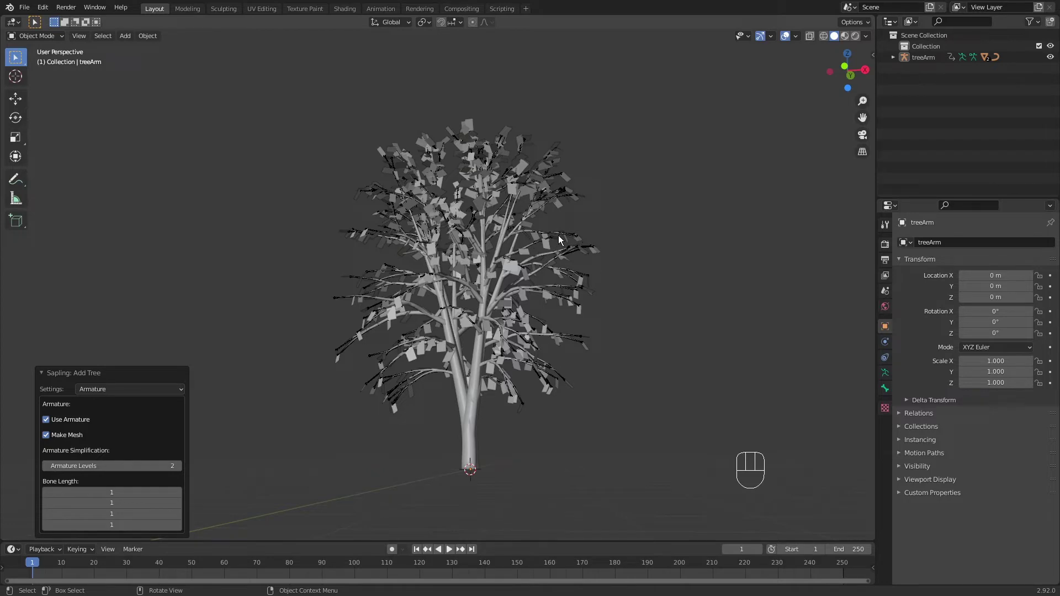
{"action": "left_click_drag", "start_coordinate": [579, 252], "coordinate": [575, 286]}
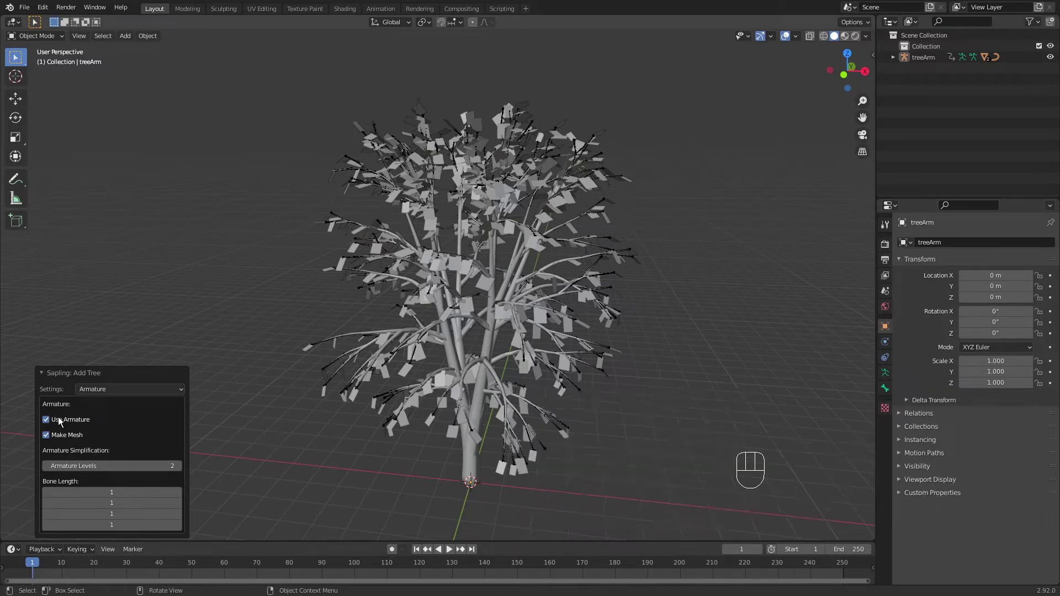
Switch the Sapling settings to the Animation page for the wind options.
{"action": "left_click_drag", "start_coordinate": [123, 393], "coordinate": [114, 496]}
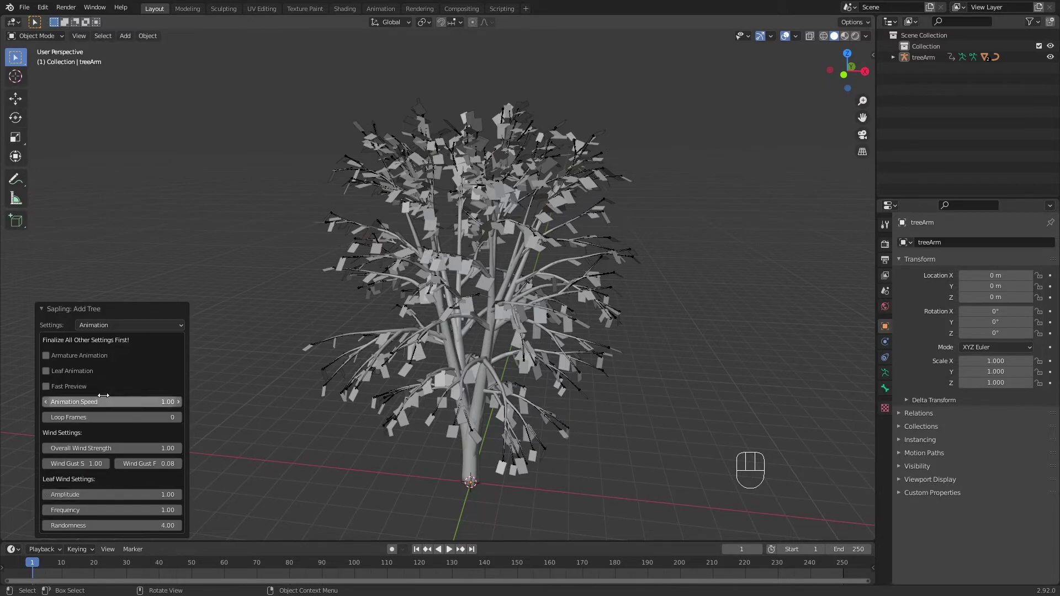
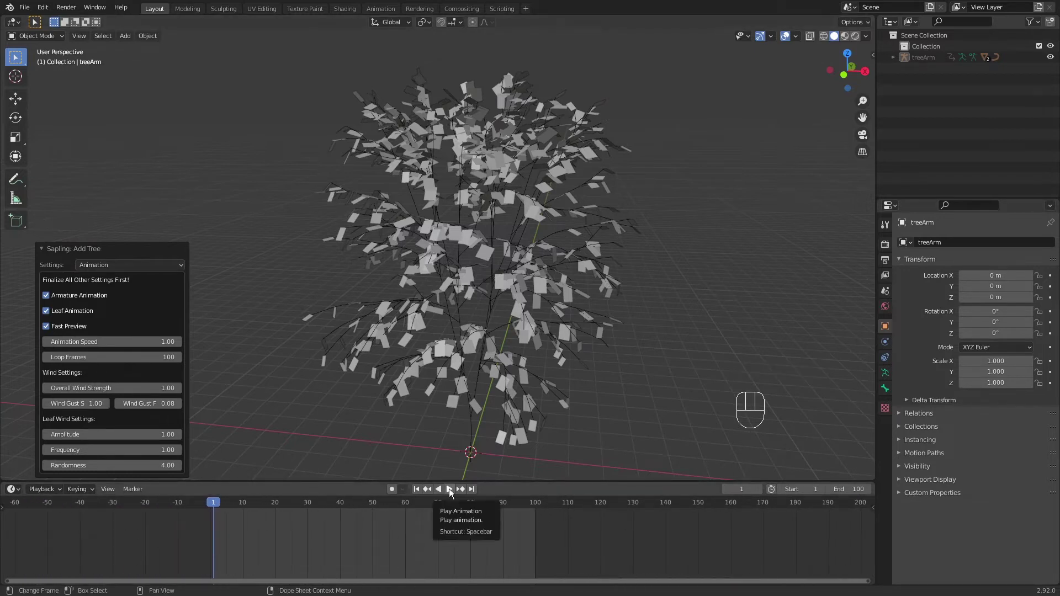
Preview the wind animation, then reopen the Sapling panel and raise Overall Wind Strength from 5.00.
{"action": "key", "text": "space"}
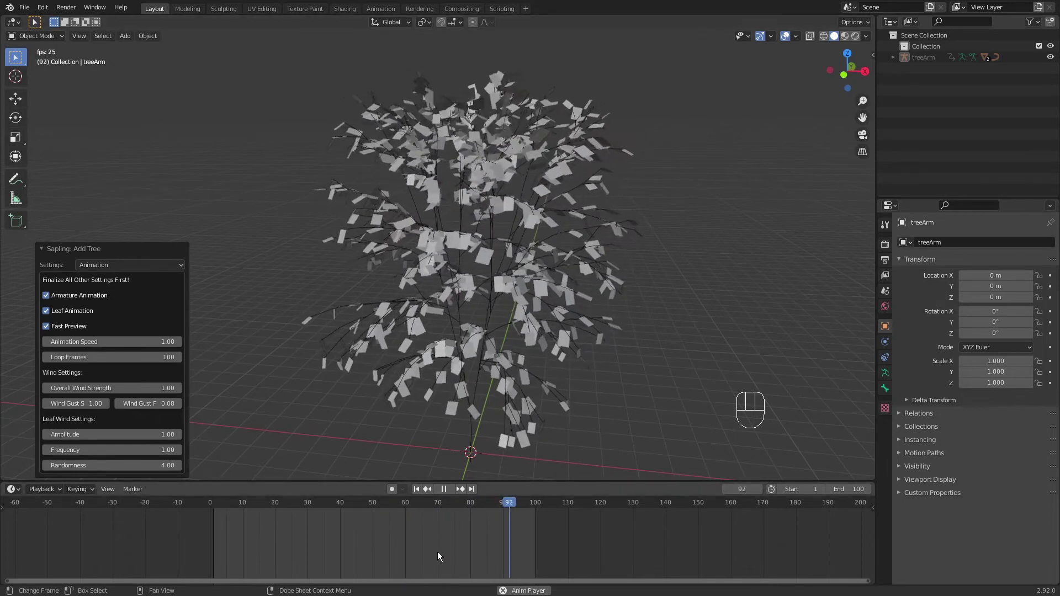
{"action": "key", "text": "space"}
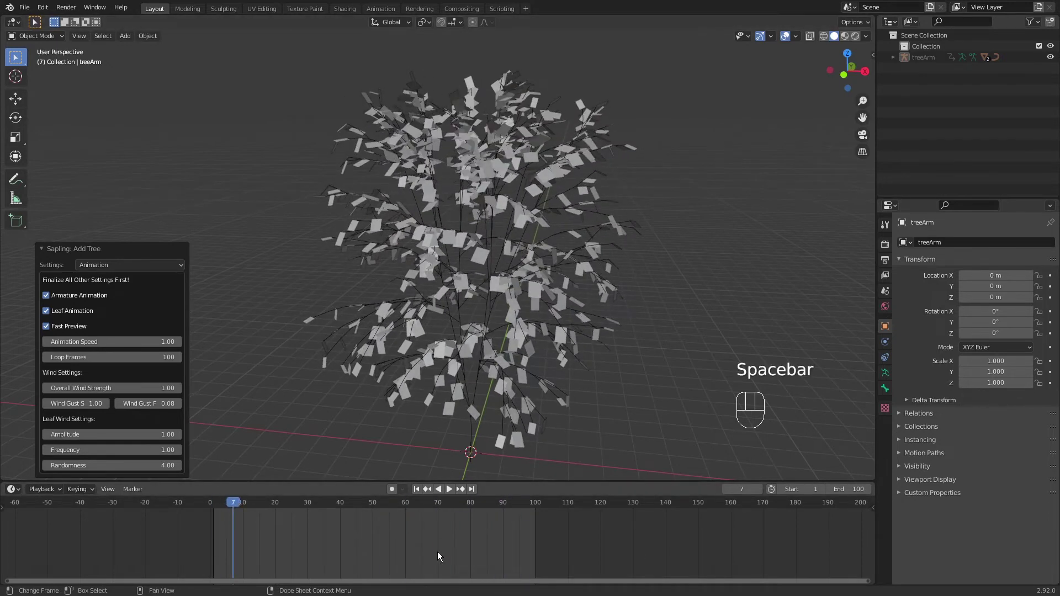
{"action": "left_click", "coordinate": [219, 508]}
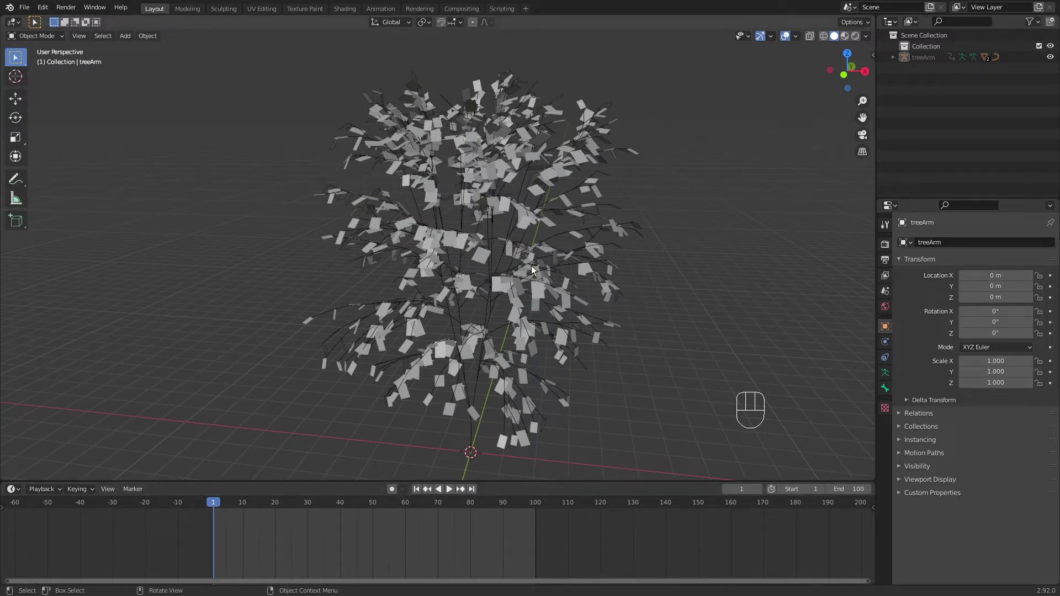
{"action": "key", "text": "F9"}
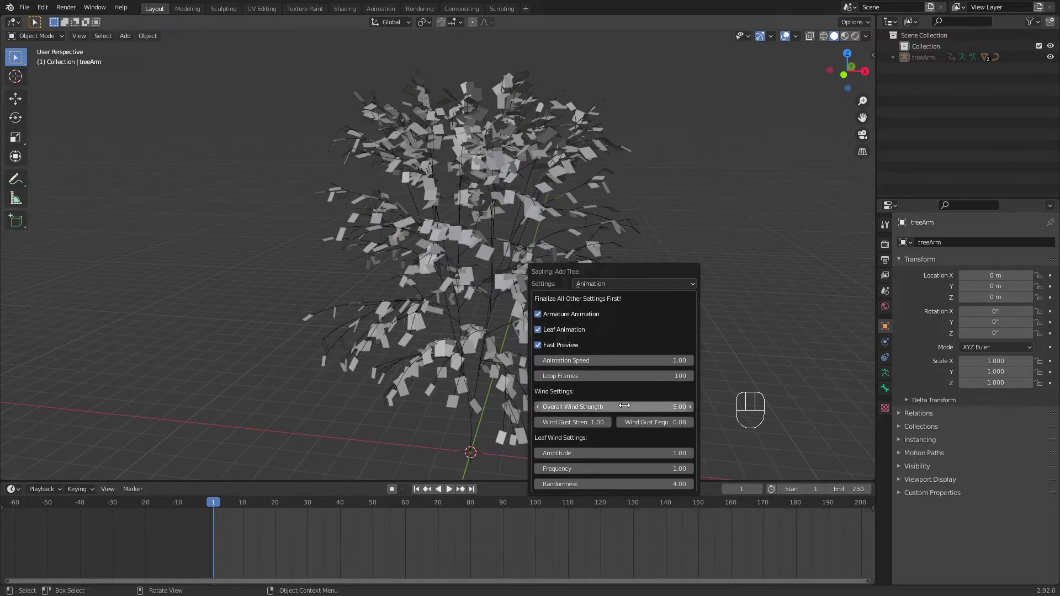
Replay the swaying animation with the new wind strength, reopening the panel between runs.
{"action": "key", "text": "space"}
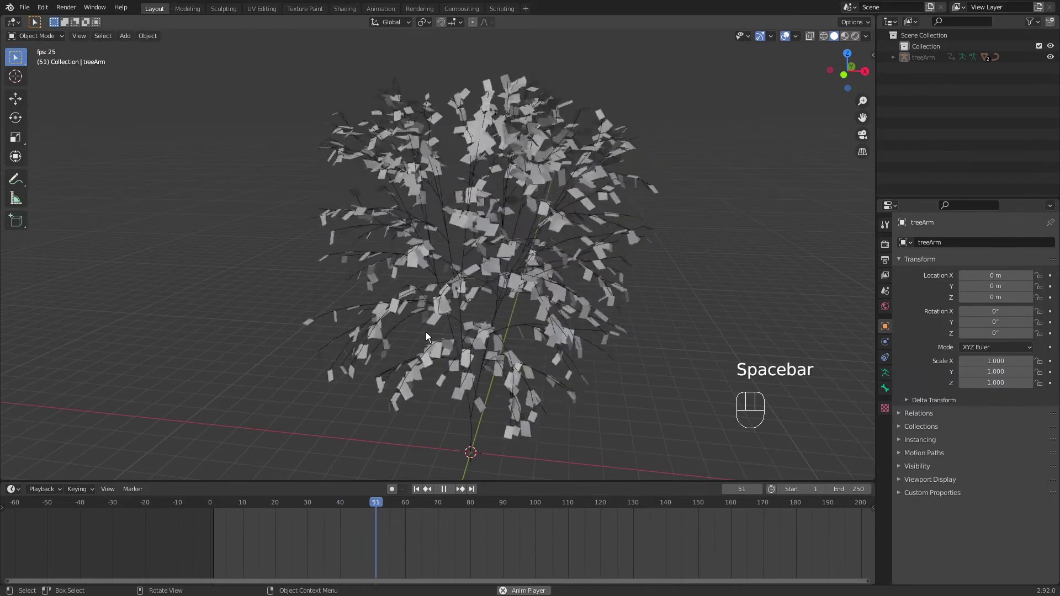
{"action": "key", "text": "space"}
{"action": "key", "text": "F9"}
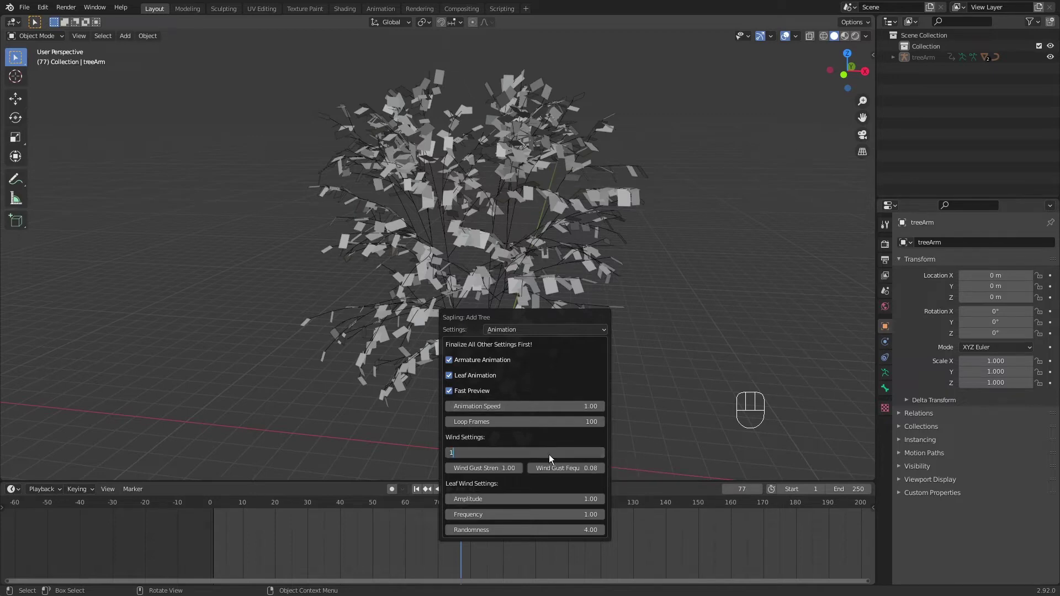
{"action": "key", "text": "space"}
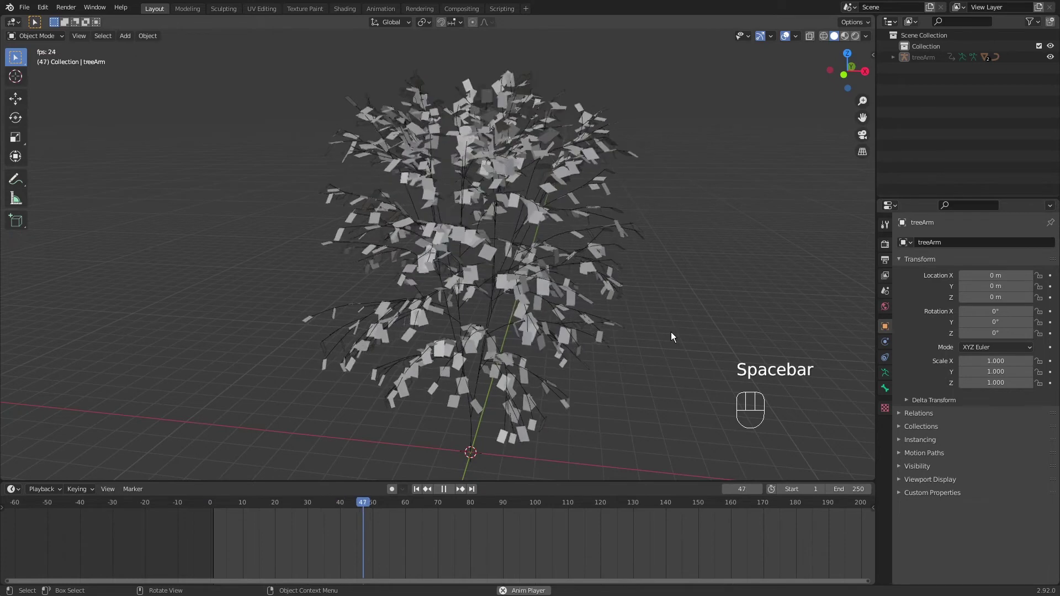
{"action": "key", "text": "space"}
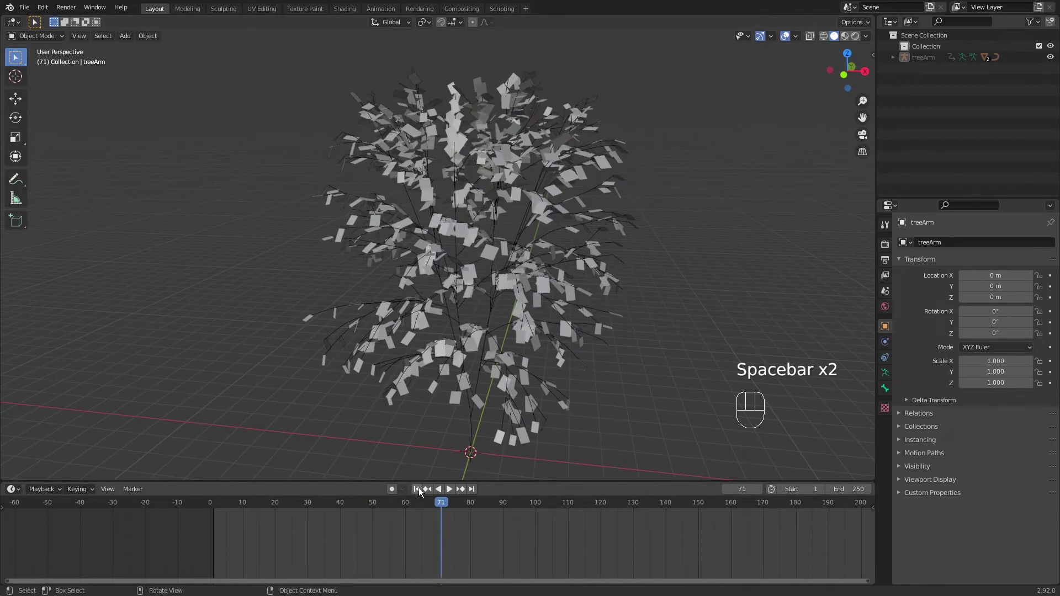
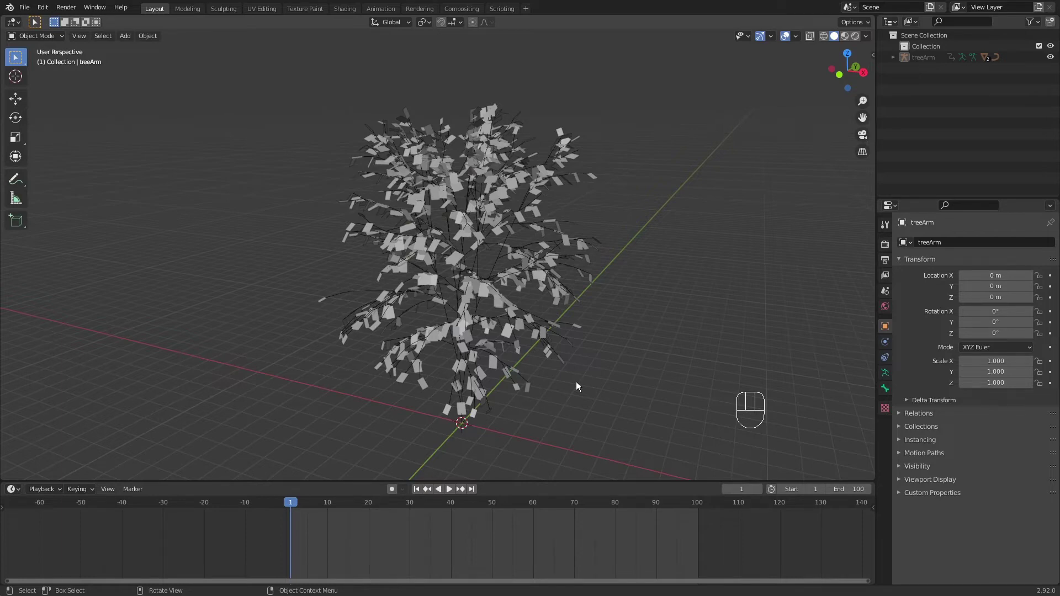
Orbit around the tree at frame 1 to inspect it from several sides.
{"action": "left_click_drag", "start_coordinate": [573, 393], "coordinate": [607, 387]}
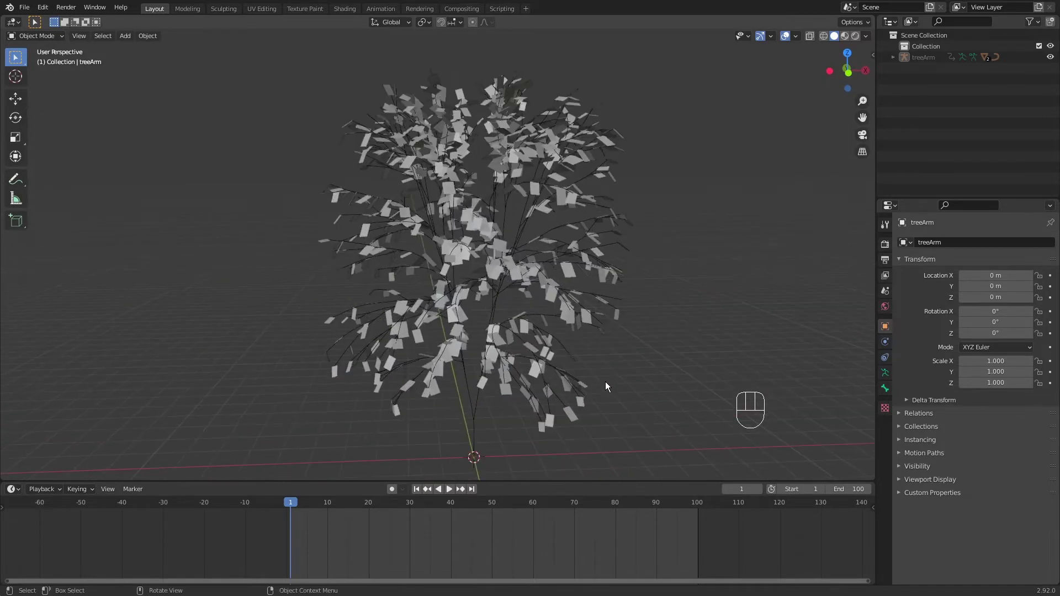
{"action": "middle_click", "coordinate": [601, 406]}
{"action": "left_click_drag", "start_coordinate": [567, 397], "coordinate": [637, 369]}
{"action": "middle_click", "coordinate": [632, 392]}
{"action": "left_click_drag", "start_coordinate": [626, 410], "coordinate": [644, 409]}
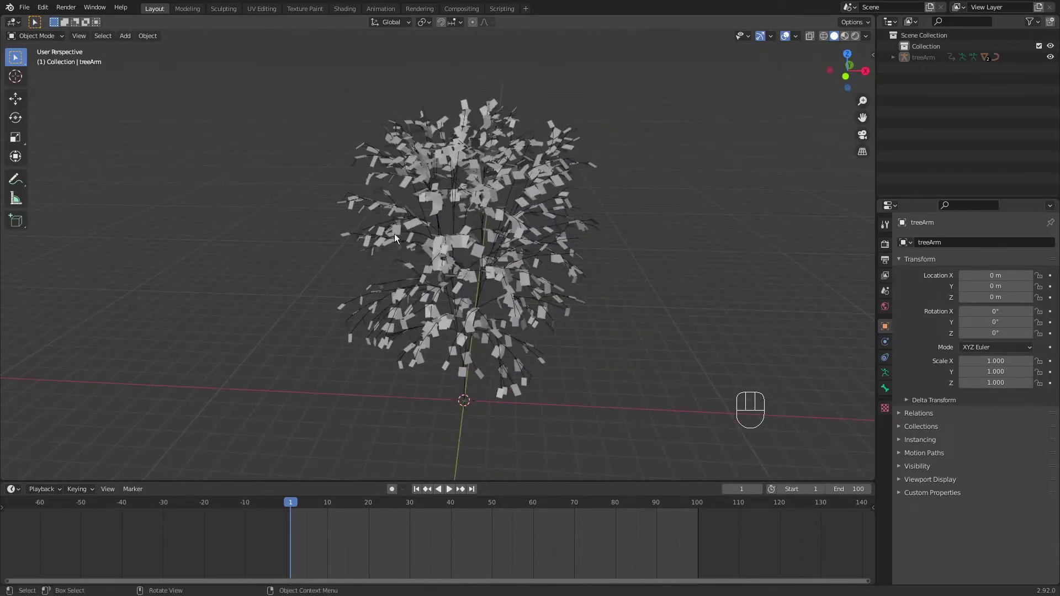
{"action": "left_click_drag", "start_coordinate": [571, 290], "coordinate": [632, 302]}
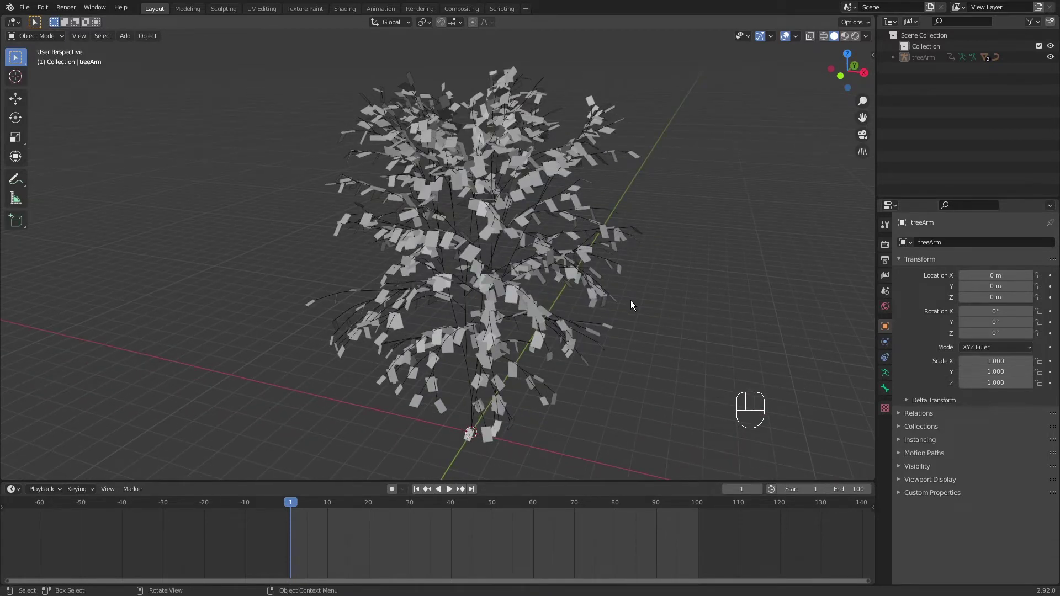
Select the branch mesh and show its Skin modifier's thick trunk in the viewport.
{"action": "left_click", "coordinate": [455, 217]}
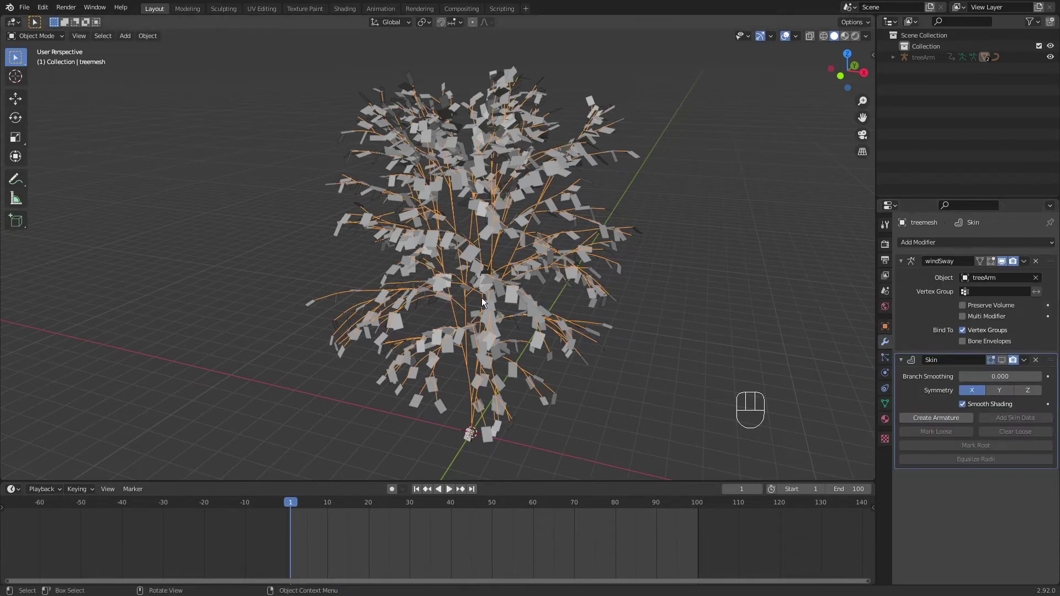
{"action": "left_click_drag", "start_coordinate": [576, 330], "coordinate": [580, 263]}
{"action": "middle_click", "coordinate": [548, 285]}
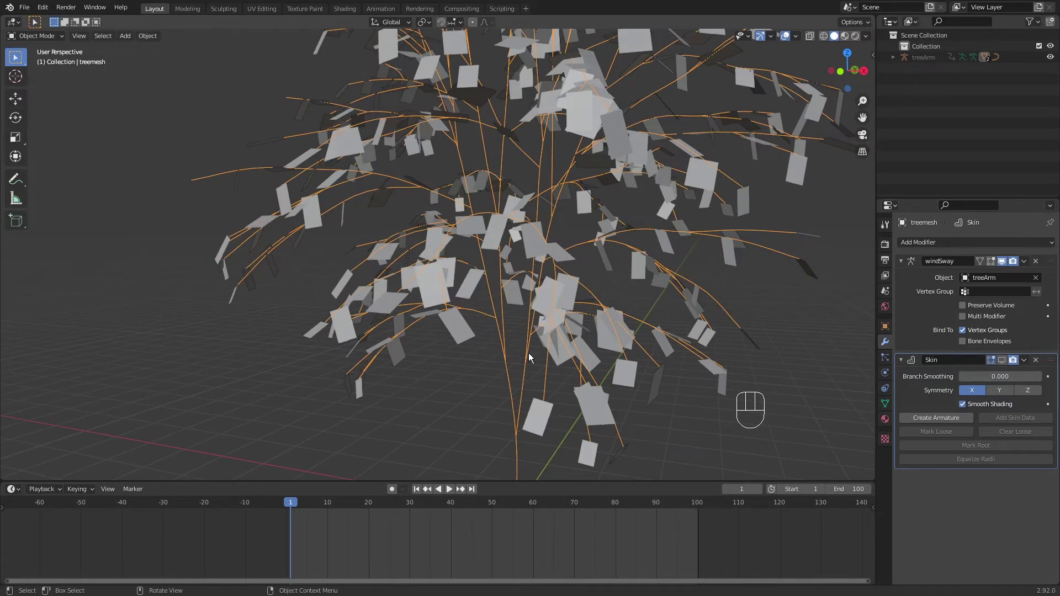
{"action": "left_click_drag", "start_coordinate": [573, 277], "coordinate": [562, 309]}
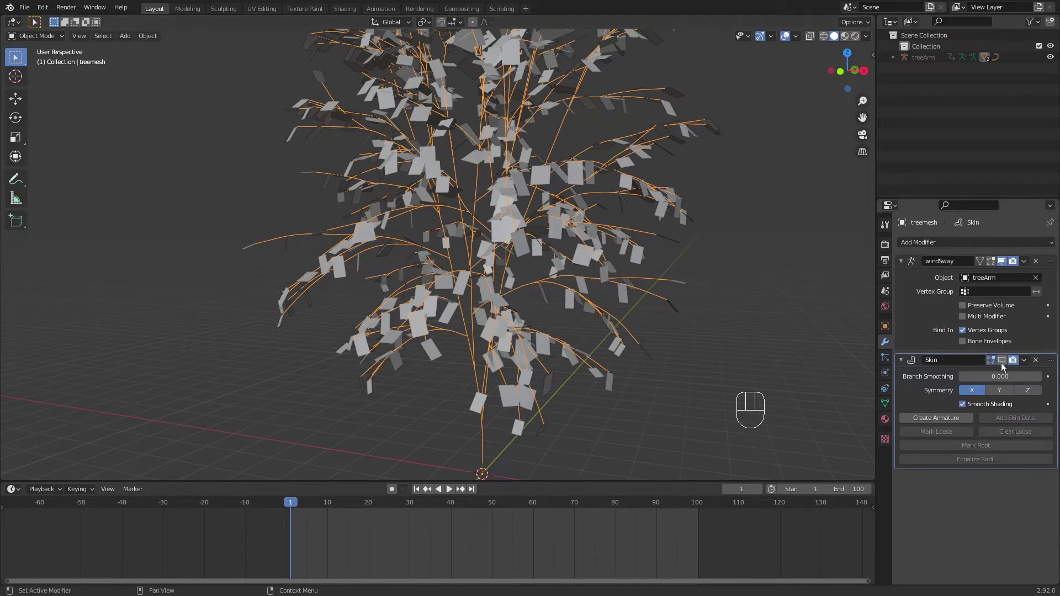
{"action": "left_click", "coordinate": [1002, 367]}
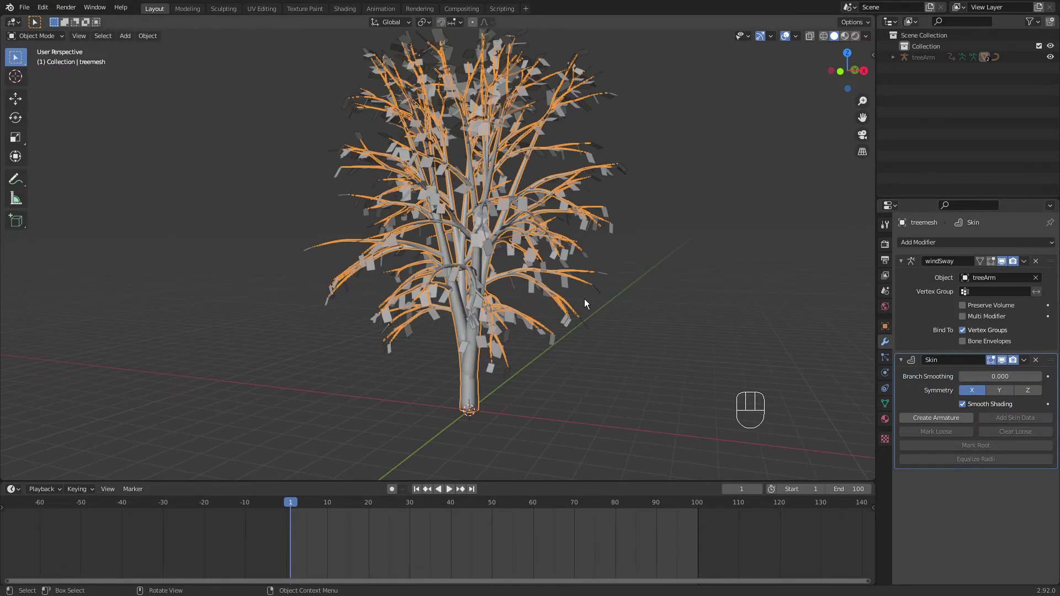
{"action": "key", "text": "alt+a"}
{"action": "left_click_drag", "start_coordinate": [652, 309], "coordinate": [595, 320]}
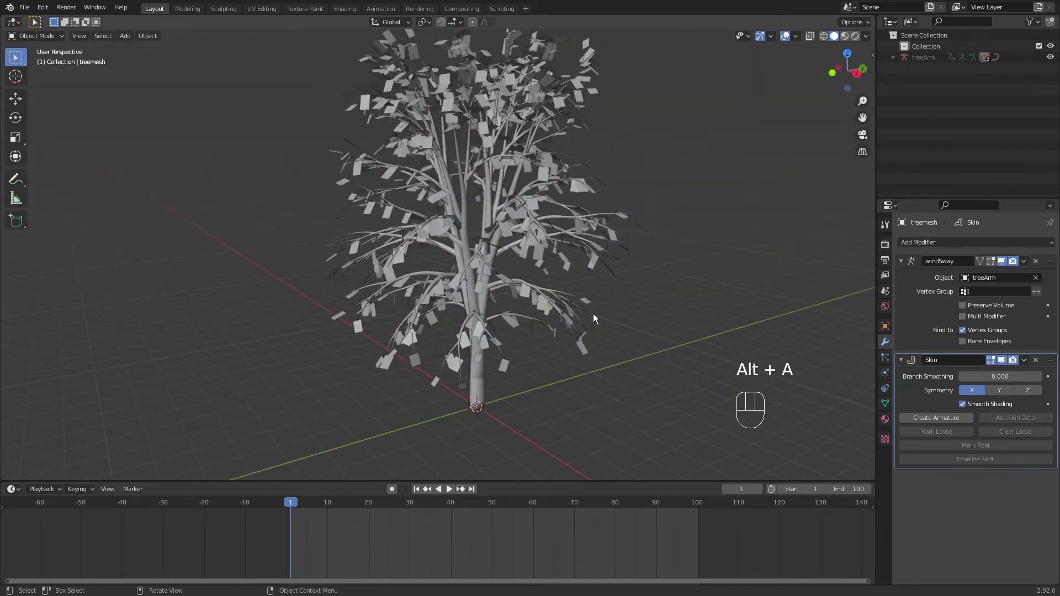
Play the skinned trunk swaying, then hide the Skin modifier again and select the leaves.
{"action": "key", "text": "space"}
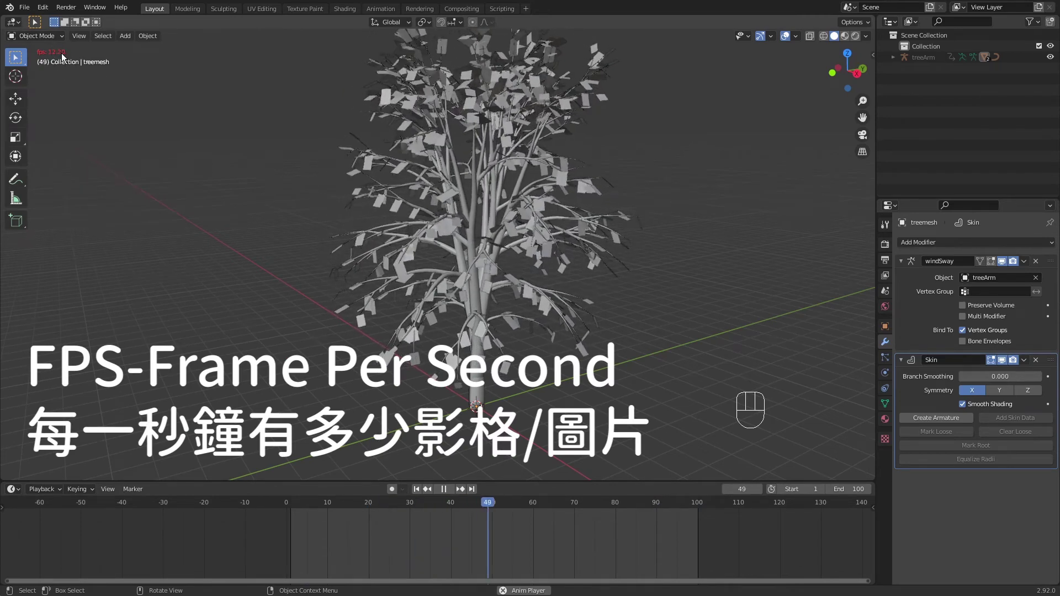
{"action": "key", "text": "space"}
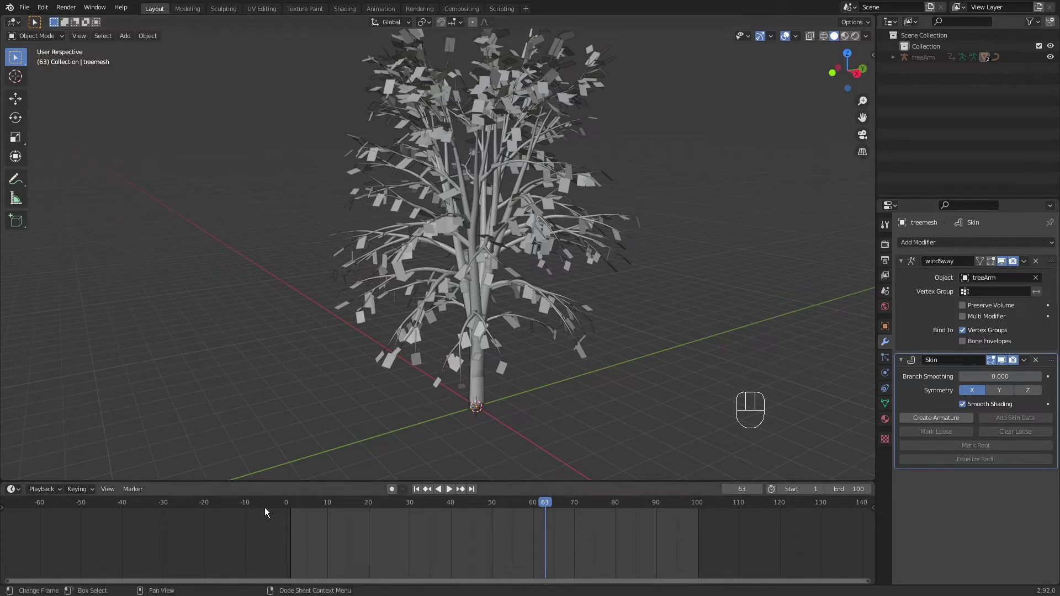
{"action": "left_click", "coordinate": [294, 507]}
{"action": "left_click_drag", "start_coordinate": [417, 344], "coordinate": [404, 367]}
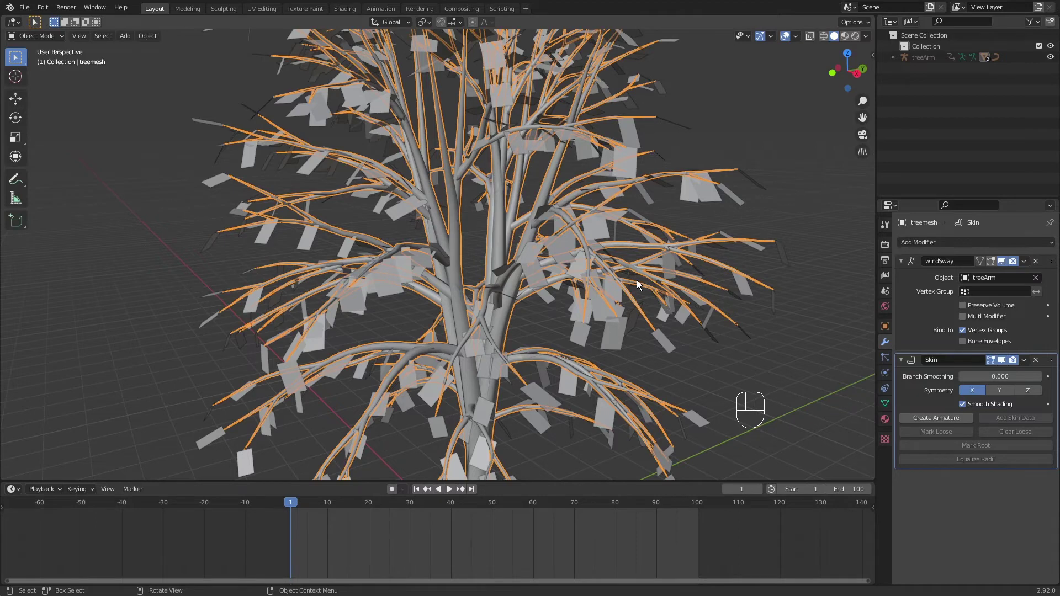
{"action": "middle_click", "coordinate": [575, 273]}
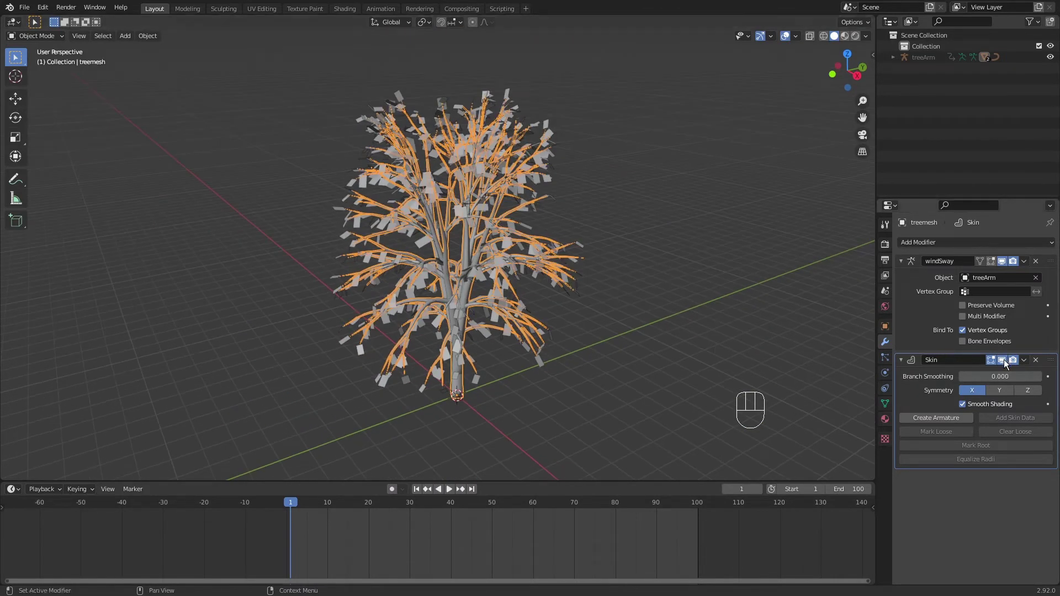
{"action": "left_click", "coordinate": [1004, 366]}
{"action": "left_click", "coordinate": [638, 335]}
Stop playback at frame 1 and create a new material (Material.001) on the leaves object.
{"action": "key", "text": "space"}
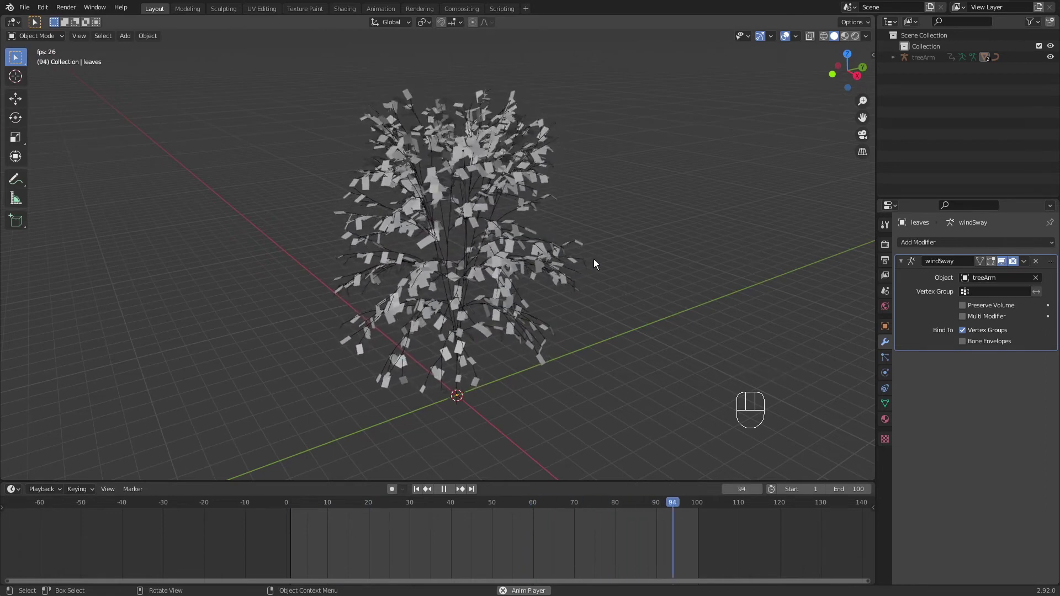
{"action": "key", "text": "space"}
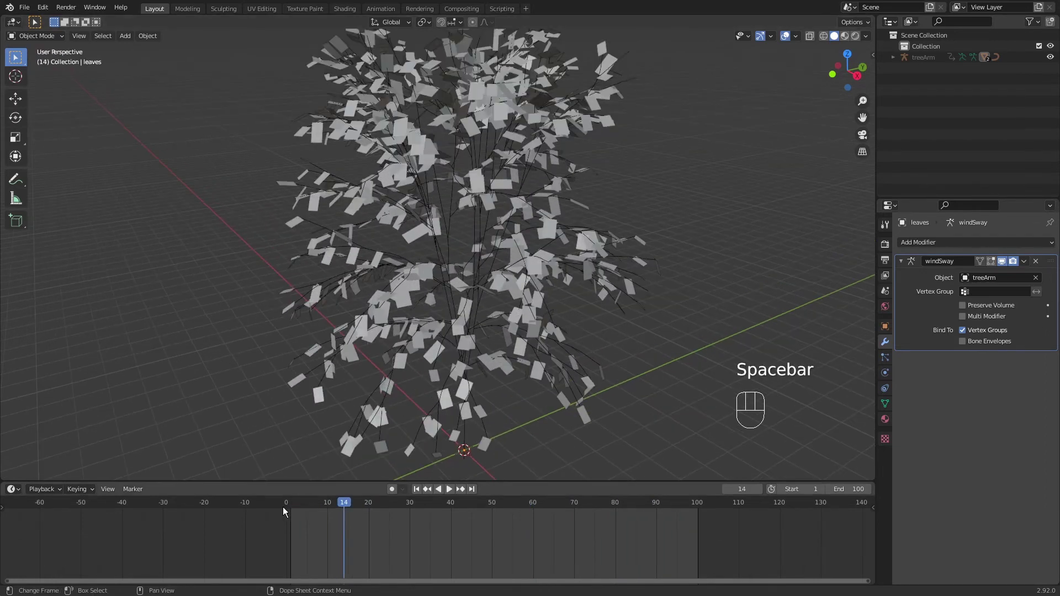
{"action": "left_click", "coordinate": [288, 507]}
{"action": "left_click", "coordinate": [292, 504]}
{"action": "left_click", "coordinate": [425, 284]}
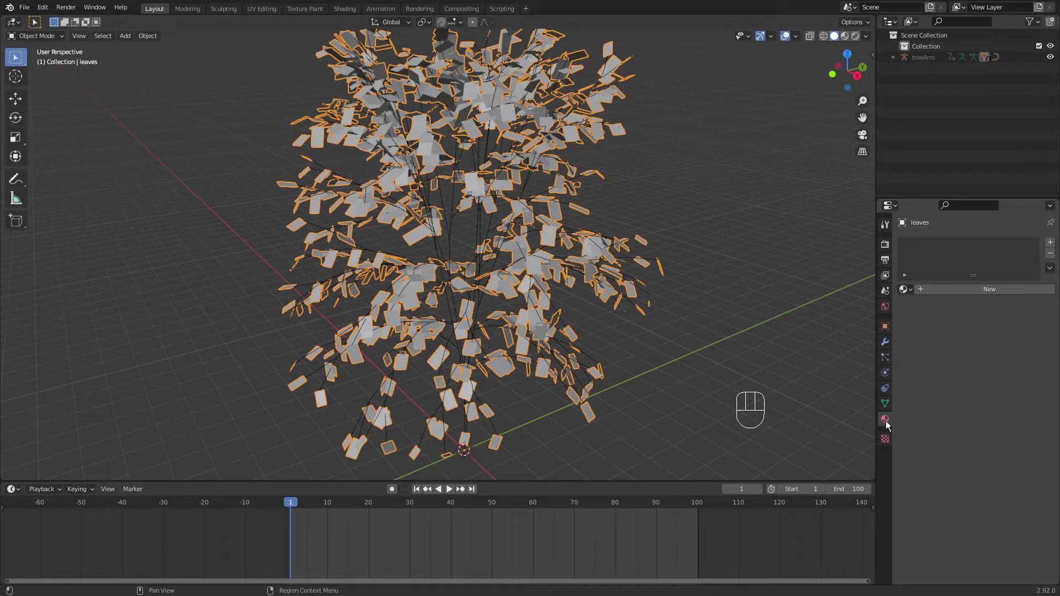
{"action": "left_click", "coordinate": [980, 294]}
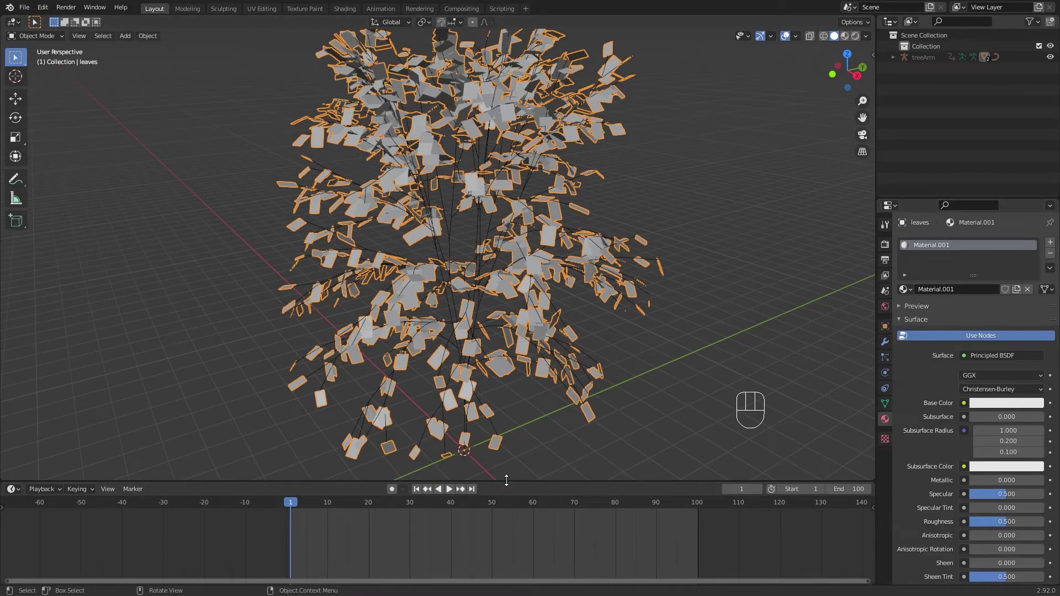
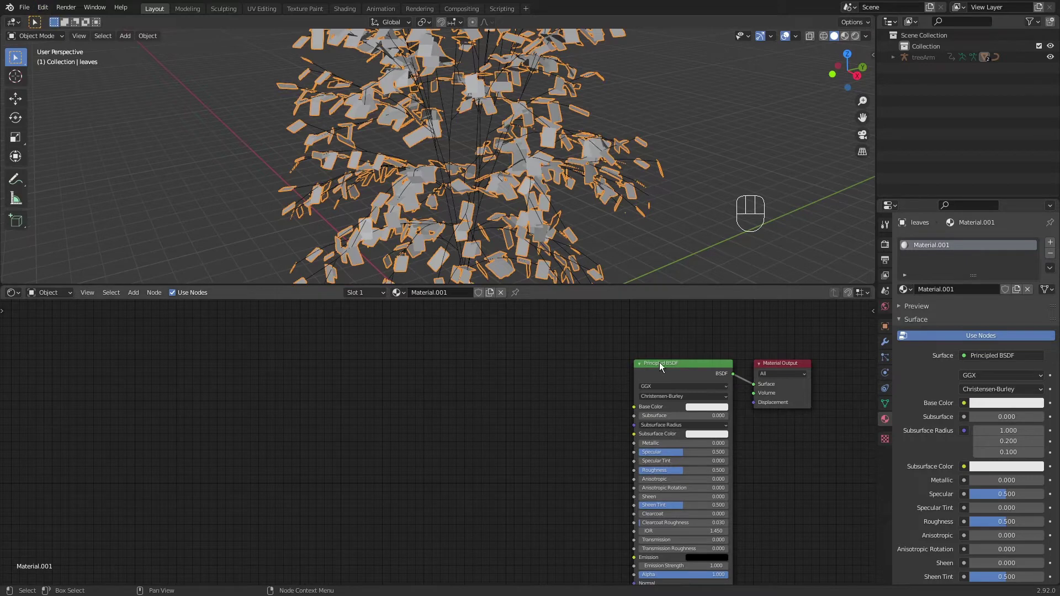
Apply the Leaf001 texture set to the leaf material and view it in material preview.
{"action": "left_click", "coordinate": [659, 369]}
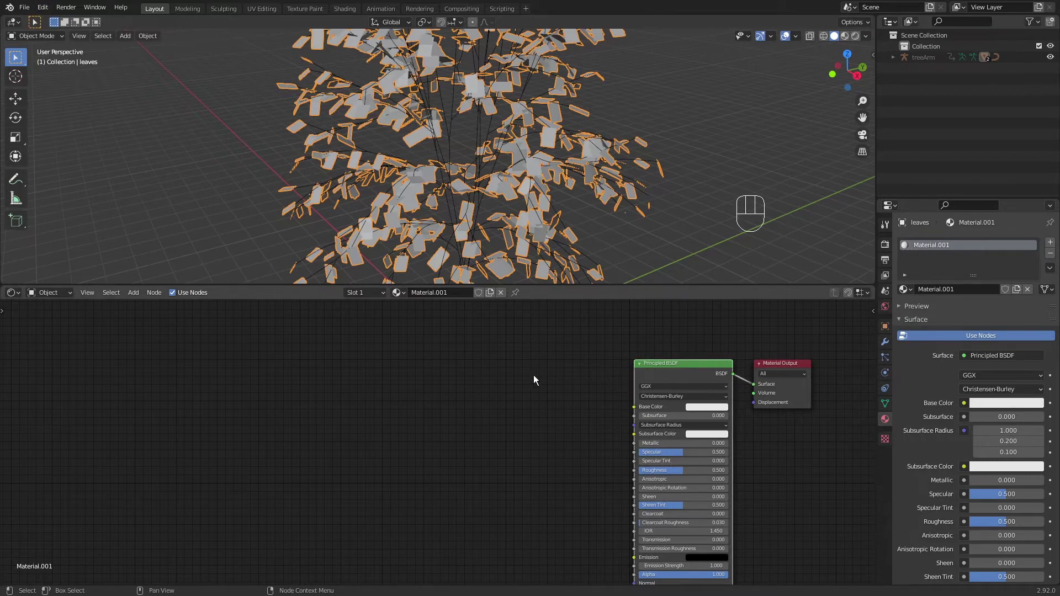
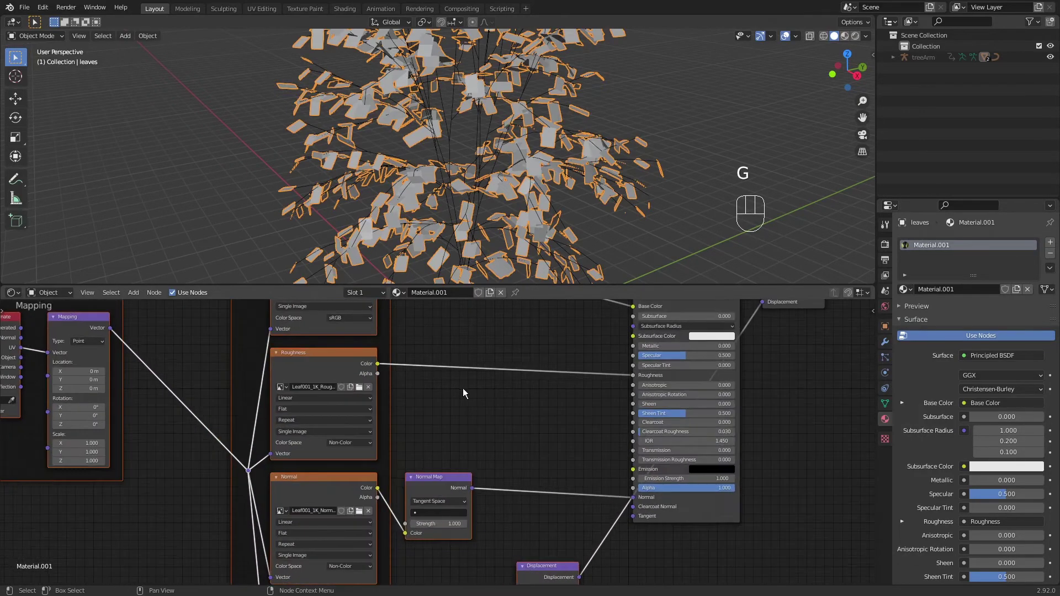
{"action": "middle_click", "coordinate": [506, 400]}
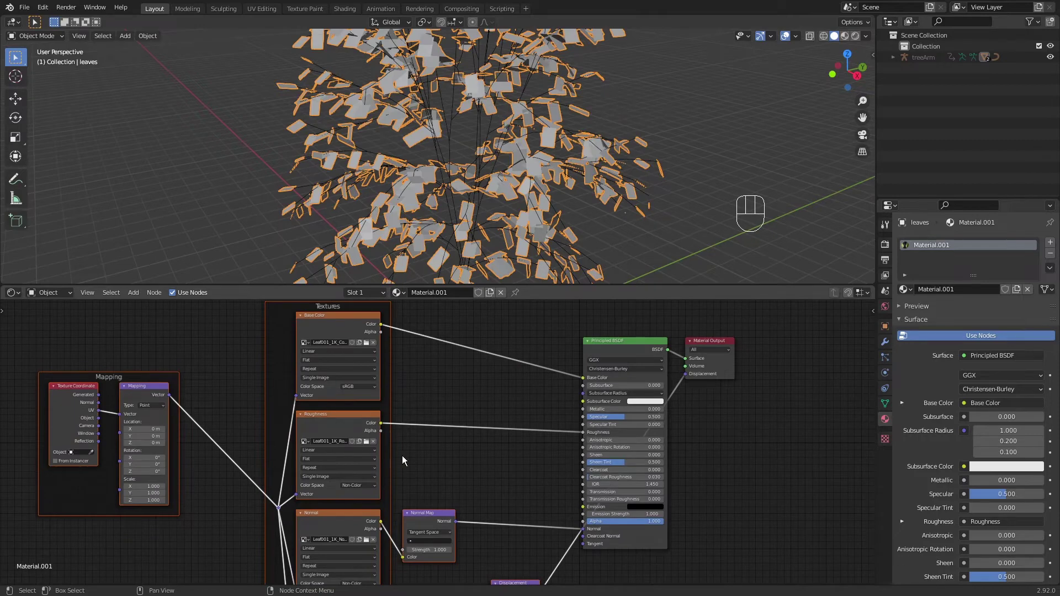
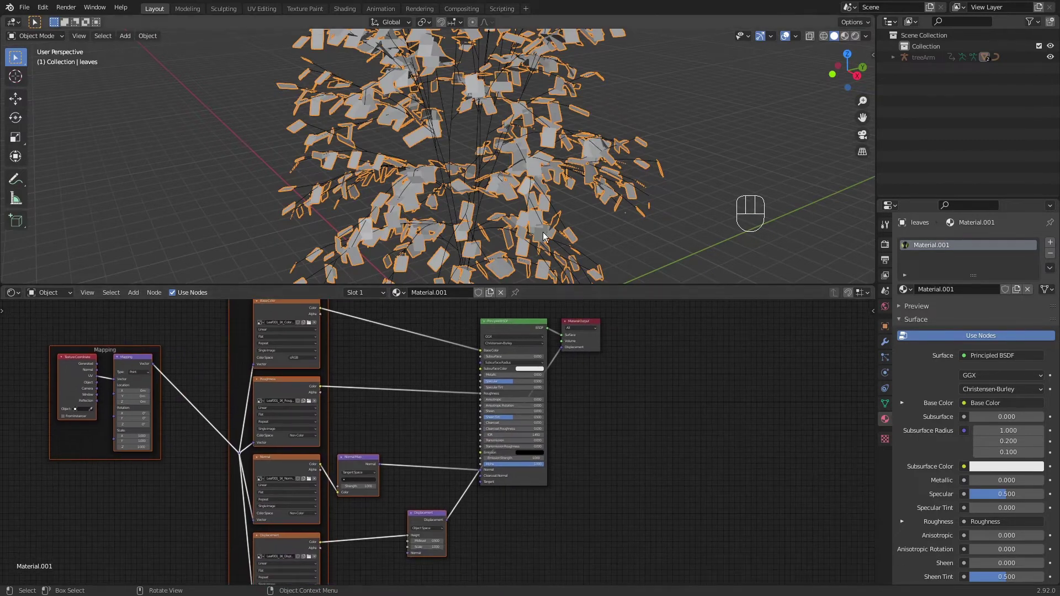
{"action": "key", "text": "z"}
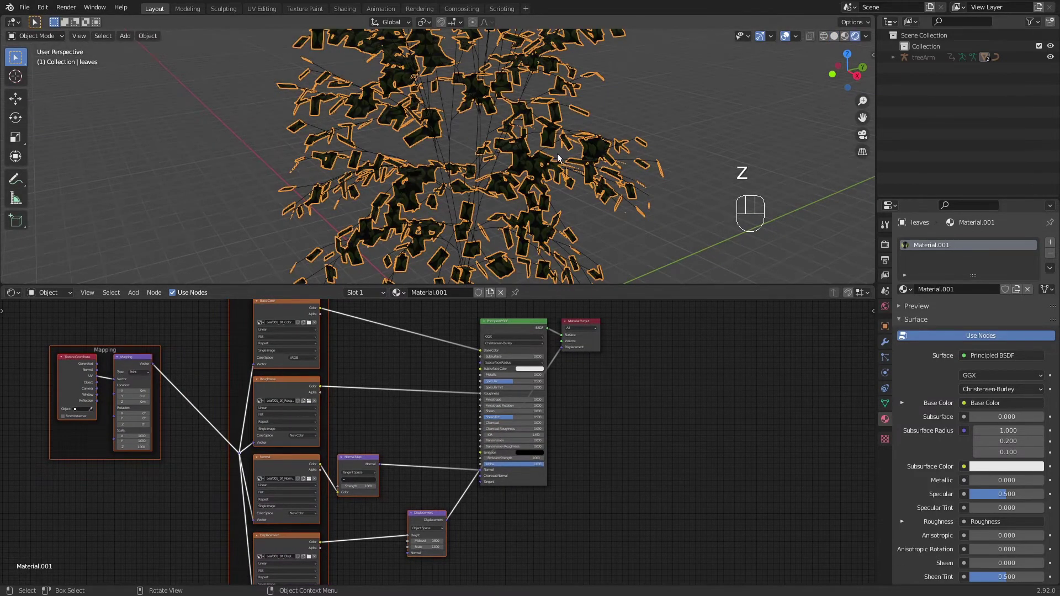
{"action": "left_click_drag", "start_coordinate": [542, 187], "coordinate": [580, 195]}
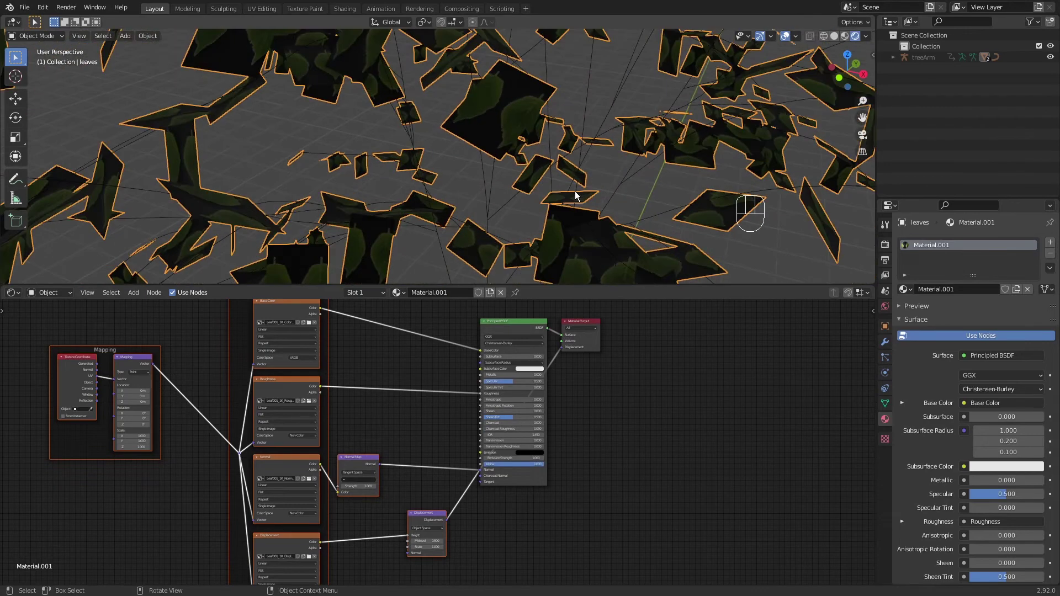
Split the node editor and show the Leaf001_1K_Color image in its own Image Editor.
{"action": "left_click_drag", "start_coordinate": [539, 188], "coordinate": [512, 217]}
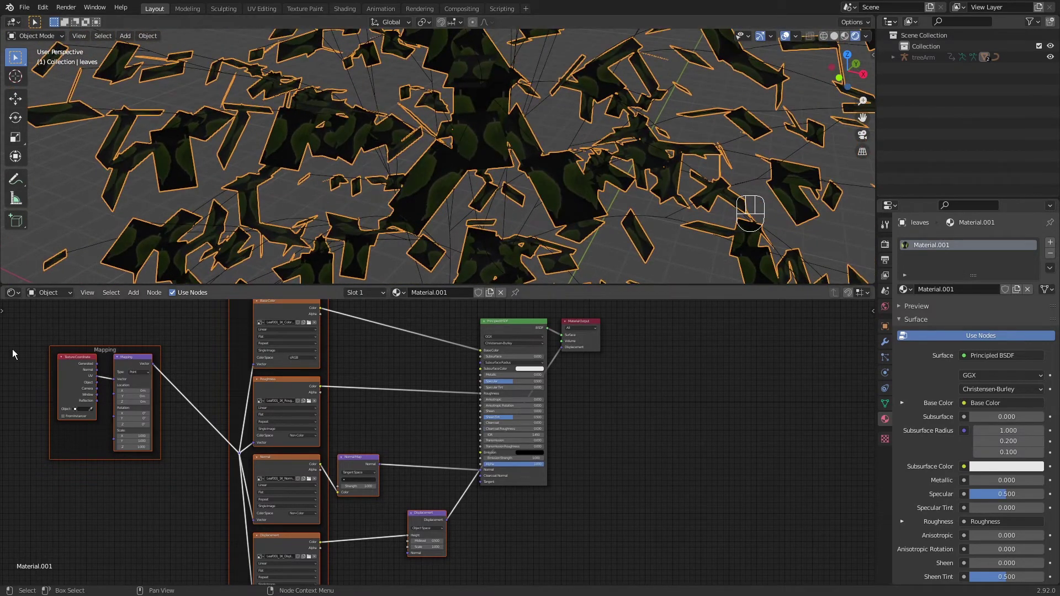
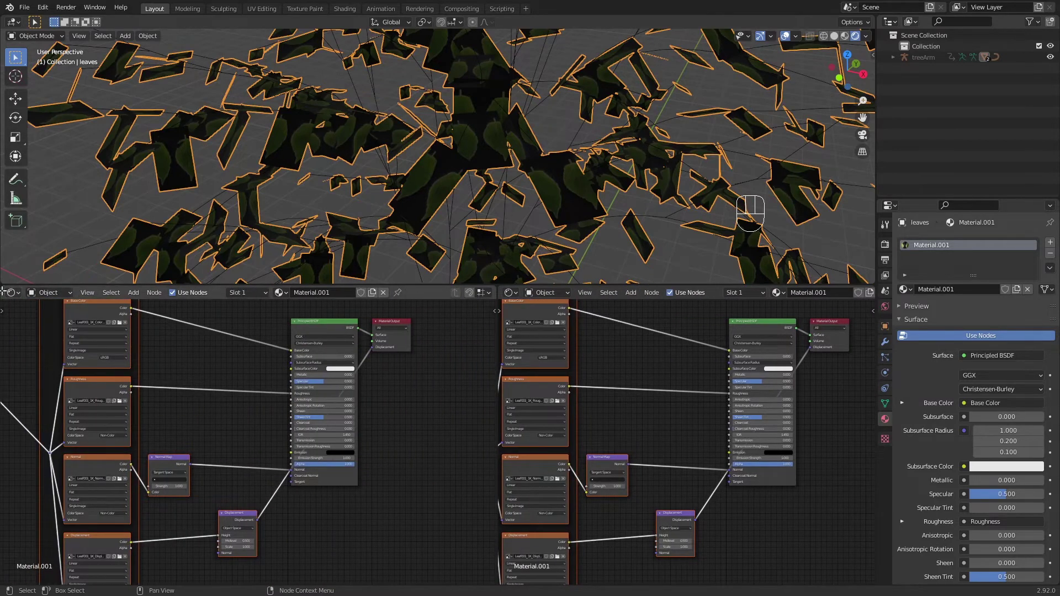
{"action": "left_click_drag", "start_coordinate": [14, 297], "coordinate": [27, 356]}
{"action": "middle_click", "coordinate": [355, 446]}
{"action": "left_click_drag", "start_coordinate": [206, 295], "coordinate": [223, 313]}
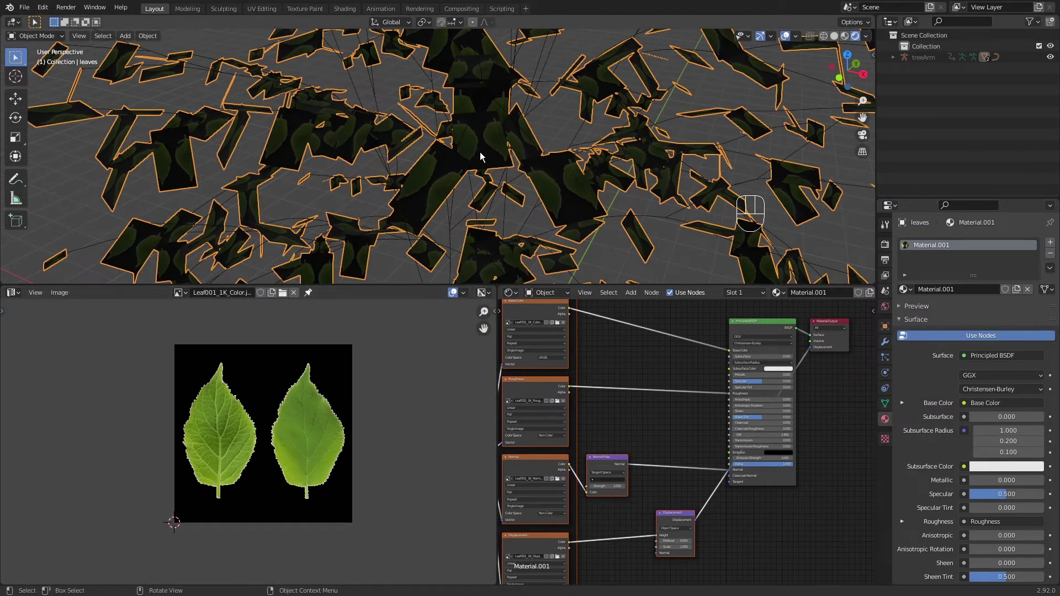
Move and scale all leaf-plane UVs so they fit over a single leaf of the texture.
{"action": "key", "text": "Tab"}
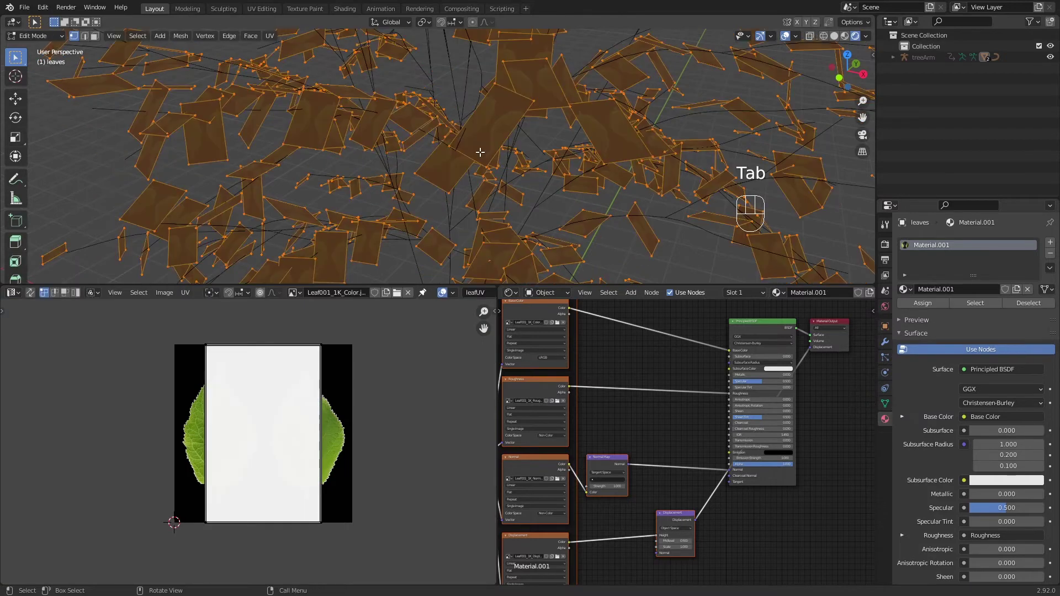
{"action": "key", "text": "a"}
{"action": "key", "text": "g"}
{"action": "key", "text": "x"}
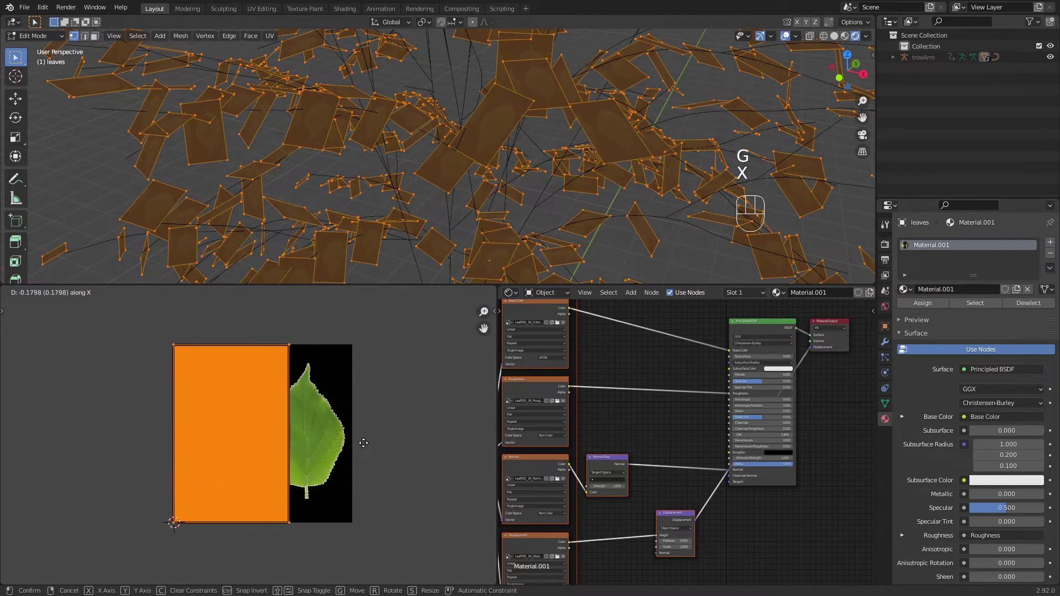
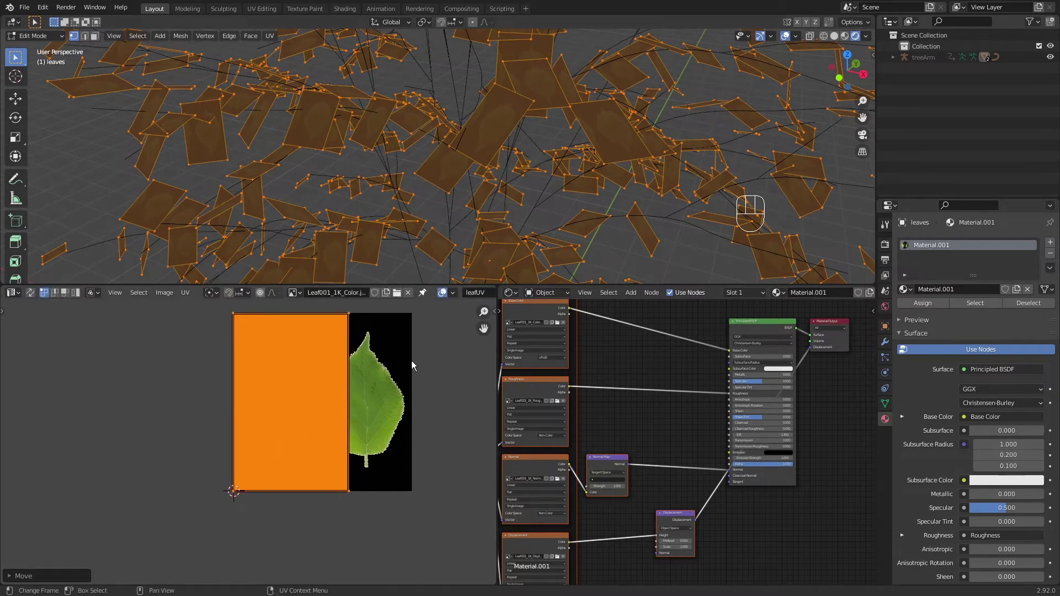
{"action": "key", "text": "alt+a"}
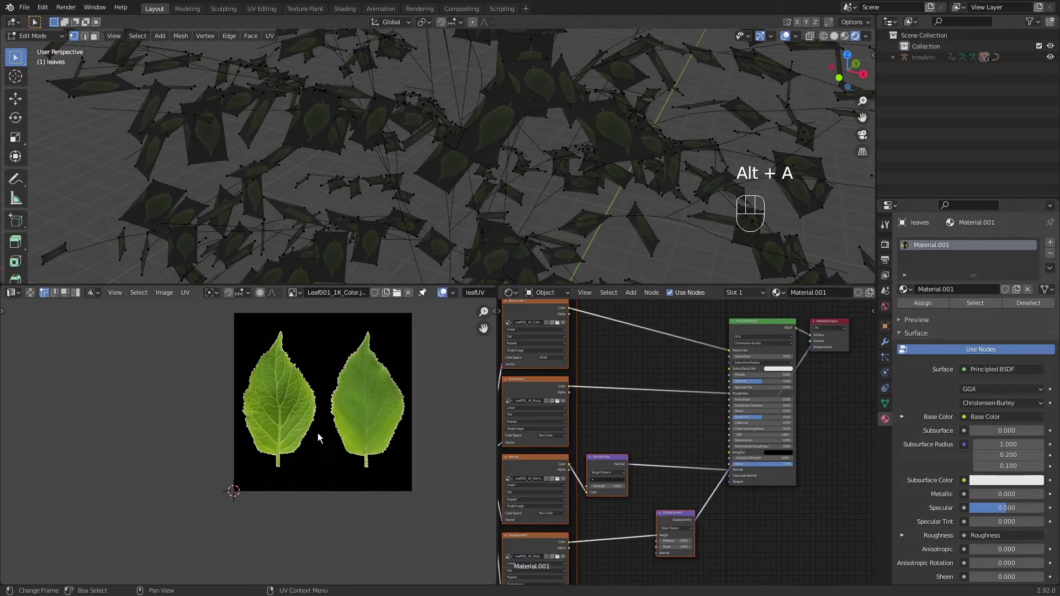
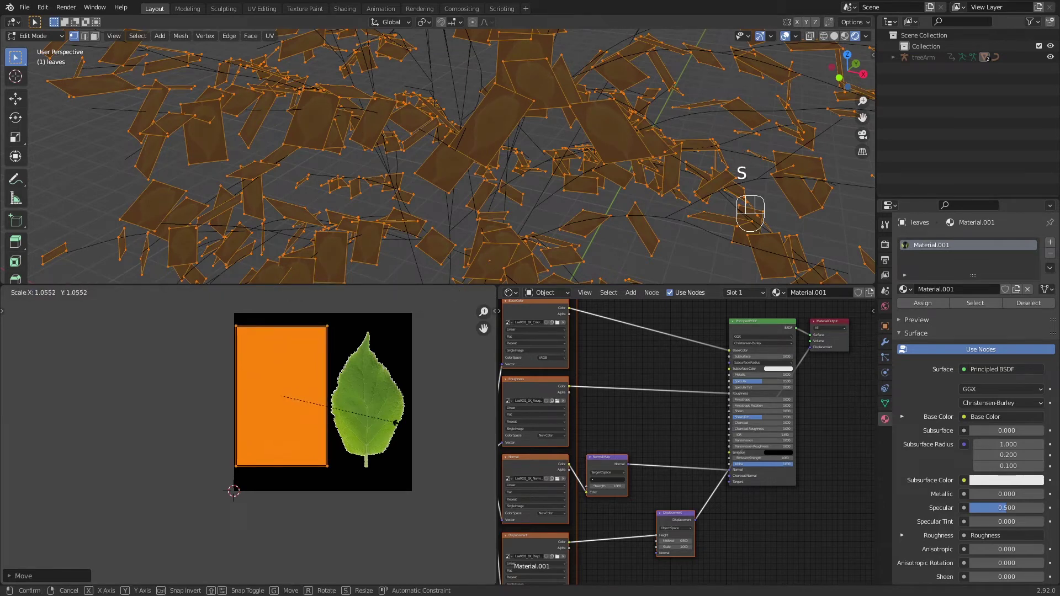
{"action": "left_click", "coordinate": [402, 430]}
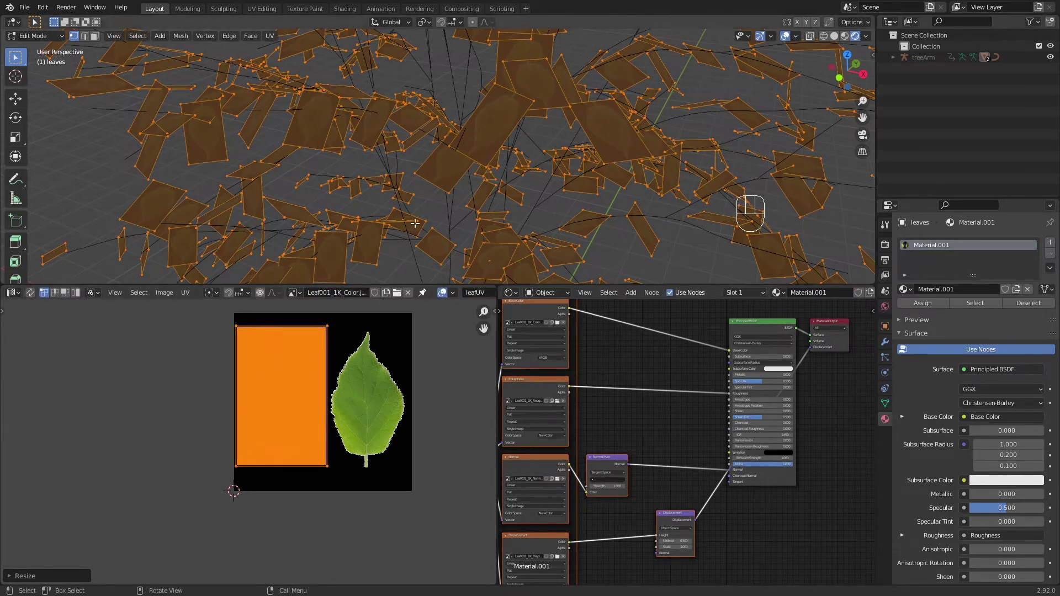
Check the one-leaf-per-plane mapping and return to Object Mode.
{"action": "key", "text": "alt+a"}
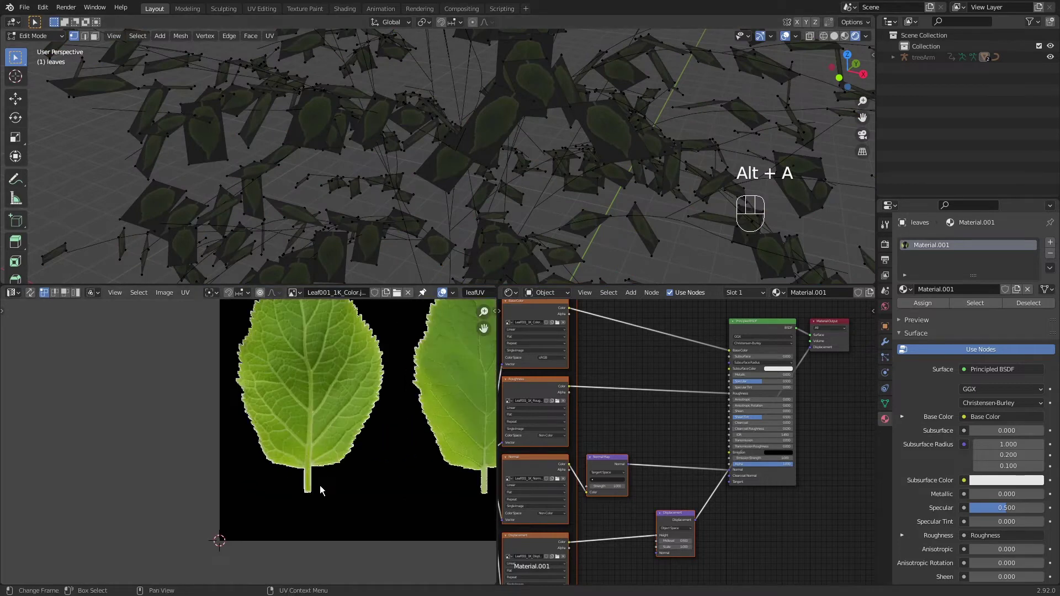
{"action": "key", "text": "a"}
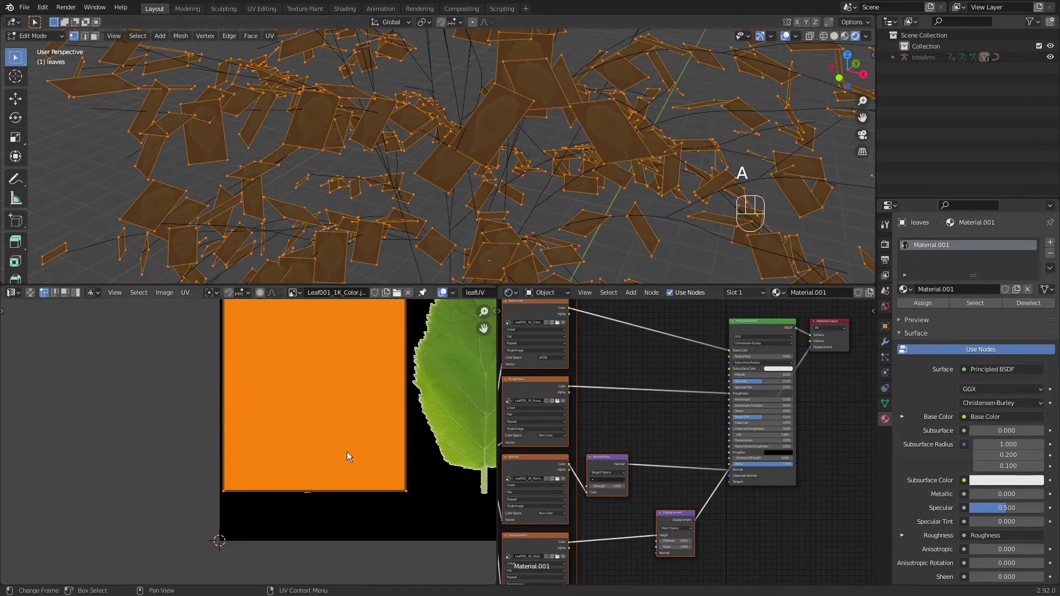
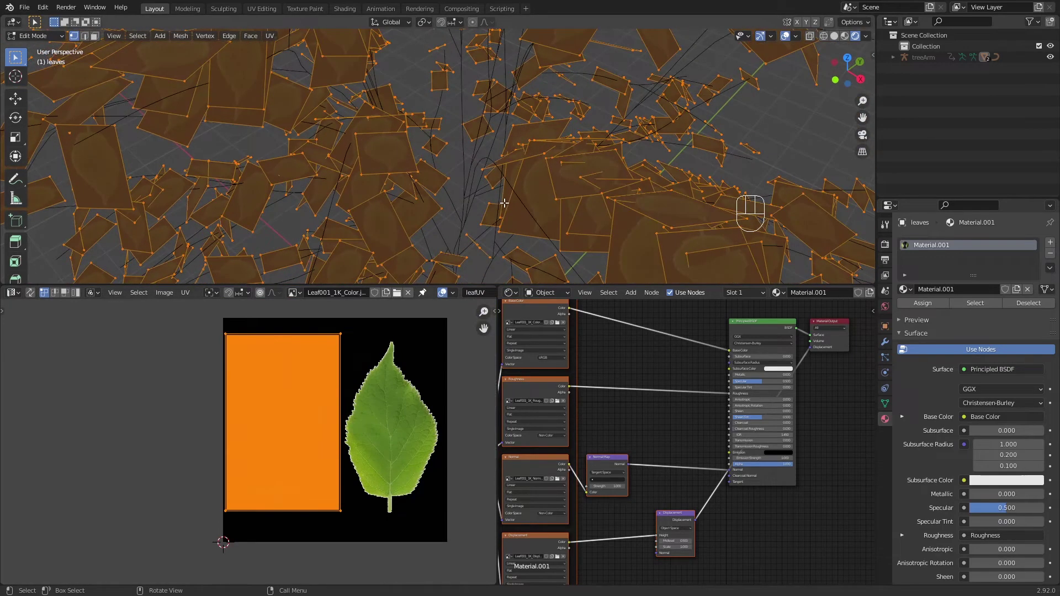
{"action": "key", "text": "Tab"}
{"action": "key", "text": "alt+a"}
{"action": "left_click_drag", "start_coordinate": [520, 170], "coordinate": [507, 193]}
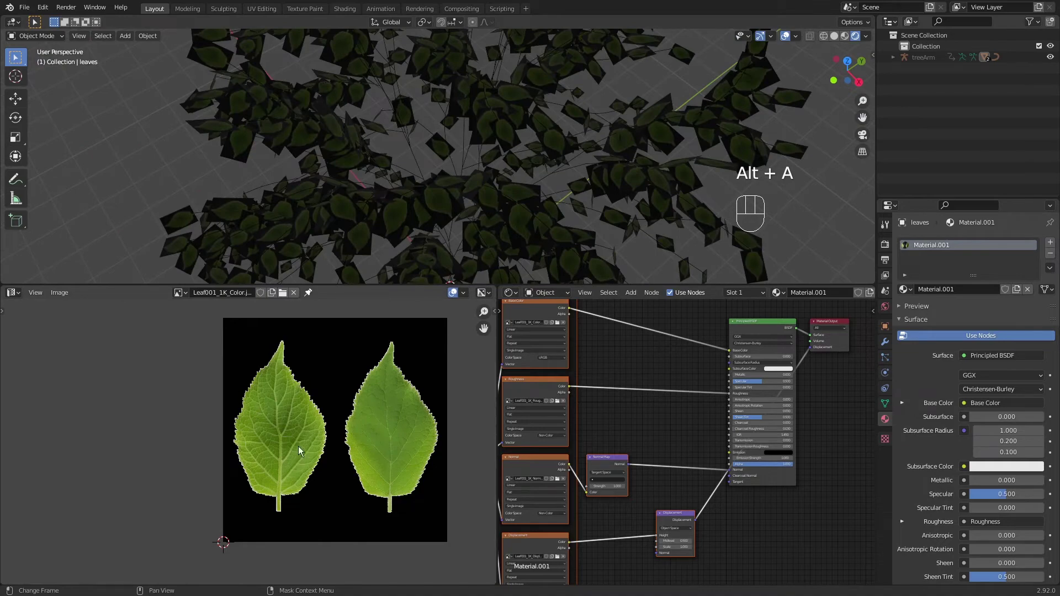
Zoom close to the leaves and switch the render engine to Cycles for live rendering.
{"action": "left_click_drag", "start_coordinate": [551, 183], "coordinate": [536, 150]}
{"action": "left_click_drag", "start_coordinate": [529, 172], "coordinate": [559, 166]}
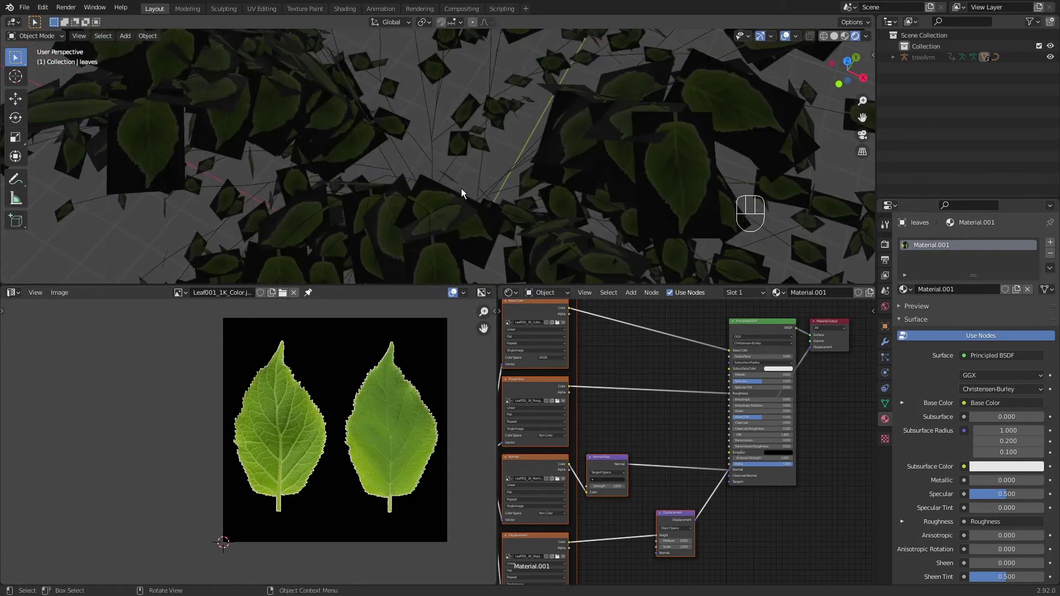
{"action": "left_click", "coordinate": [886, 248]}
{"action": "left_click_drag", "start_coordinate": [998, 243], "coordinate": [984, 283]}
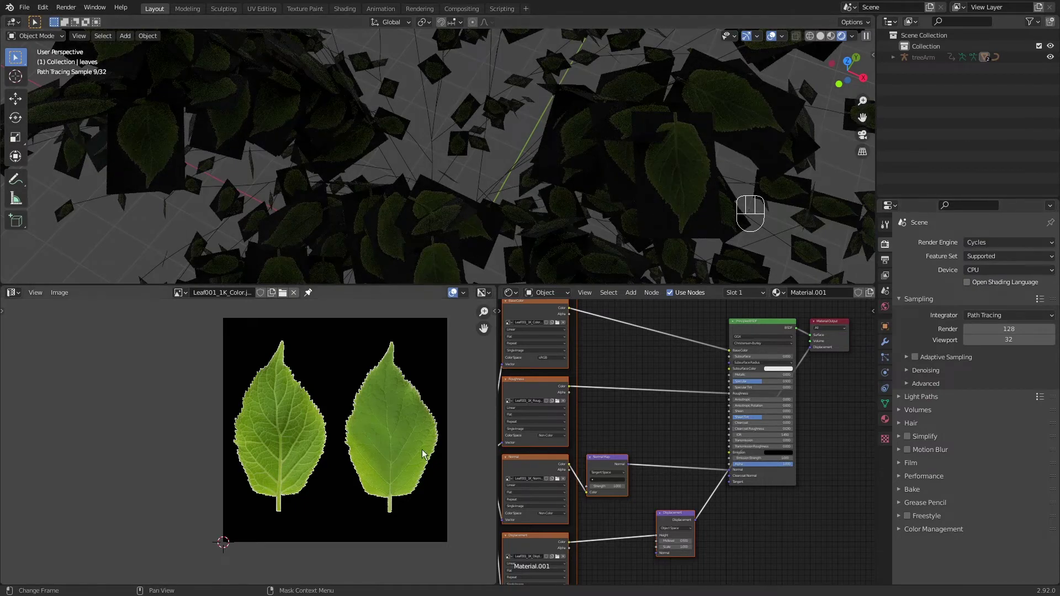
{"action": "middle_click", "coordinate": [383, 467]}
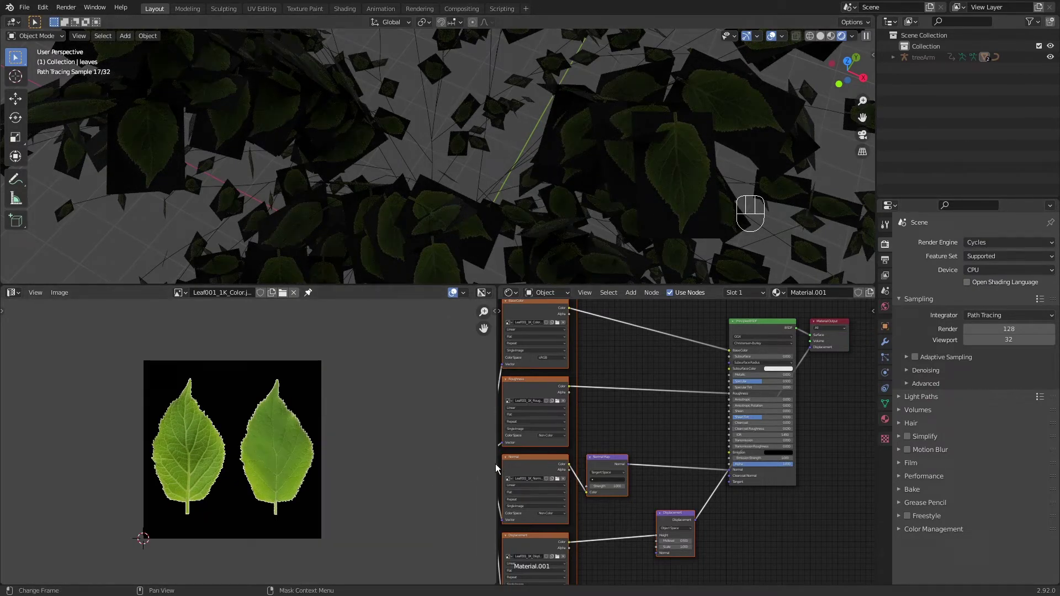
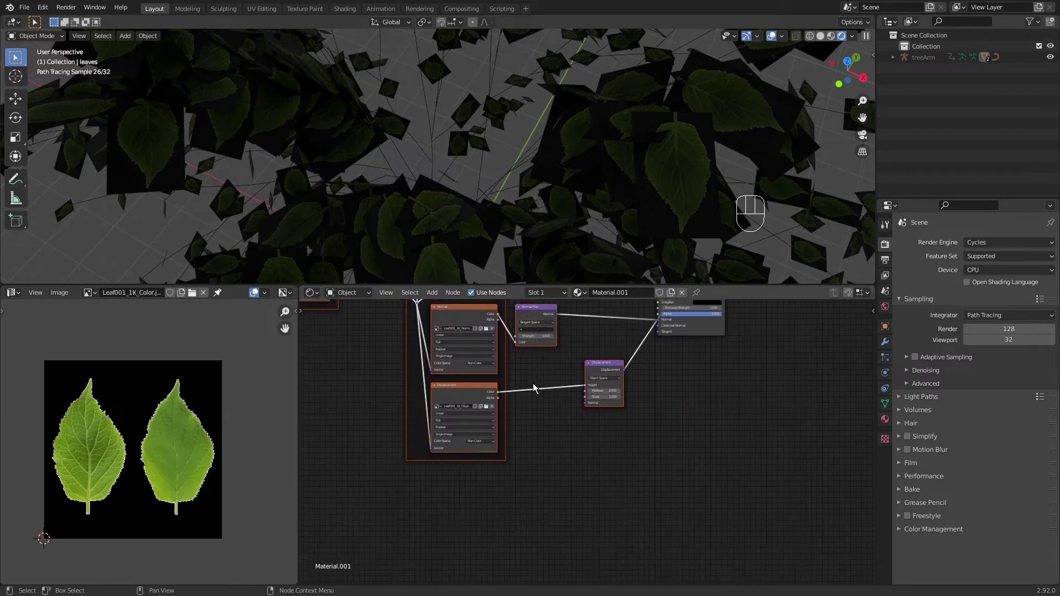
Duplicate a texture node for Leaf001_1K_Opacity and feed it into the BSDF Alpha for cut-out leaves.
{"action": "left_click", "coordinate": [418, 379]}
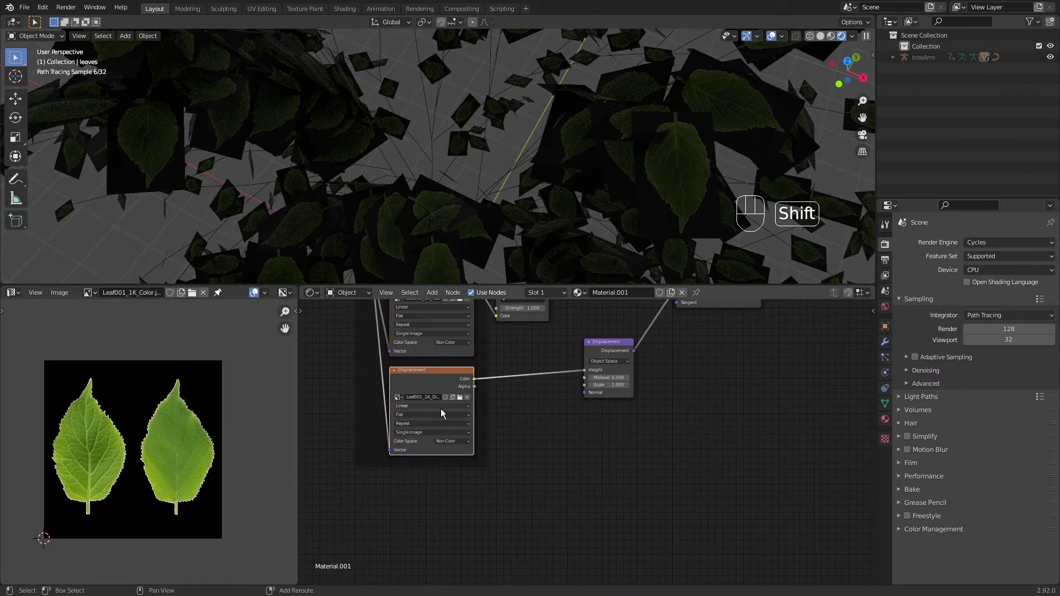
{"action": "key", "text": "shift+d"}
{"action": "left_click", "coordinate": [441, 509]}
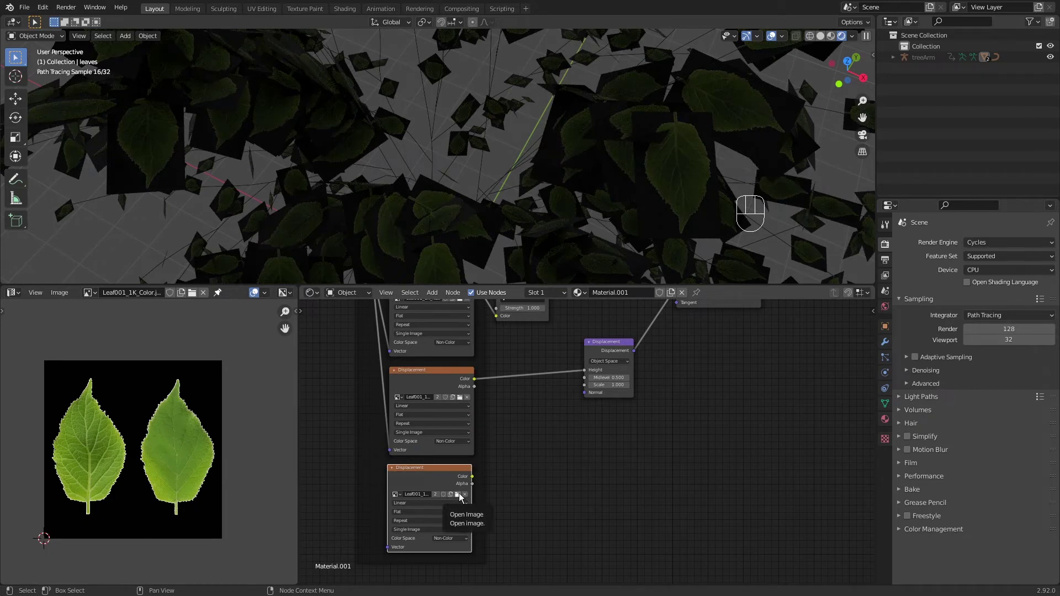
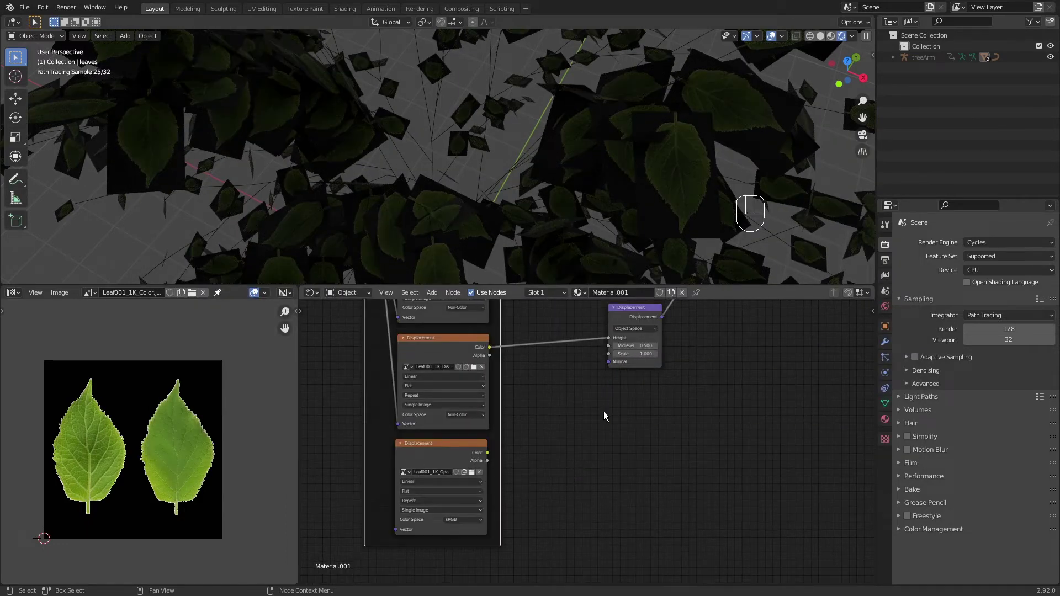
{"action": "middle_click", "coordinate": [603, 407]}
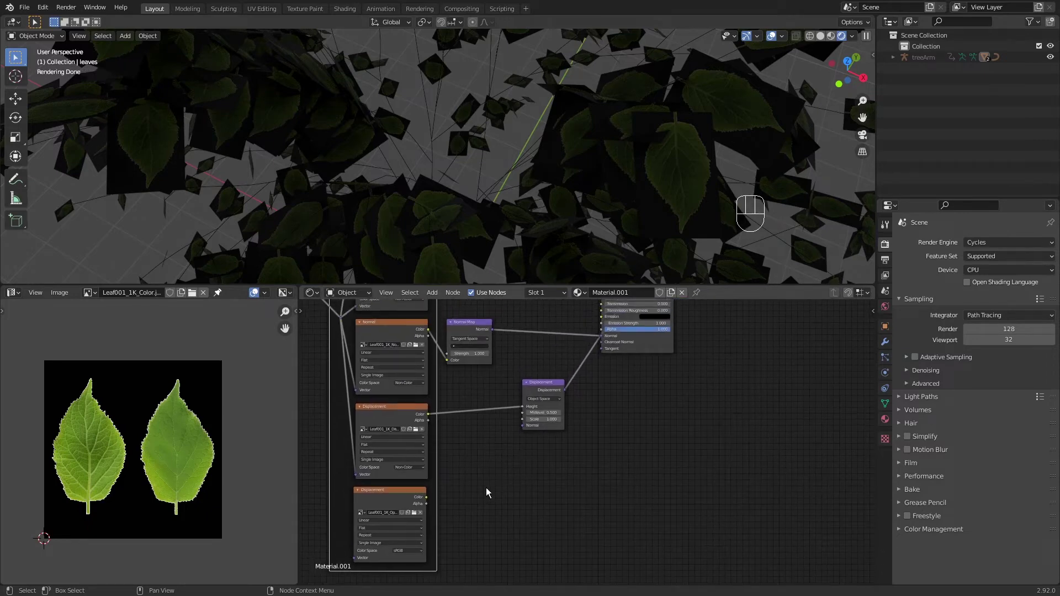
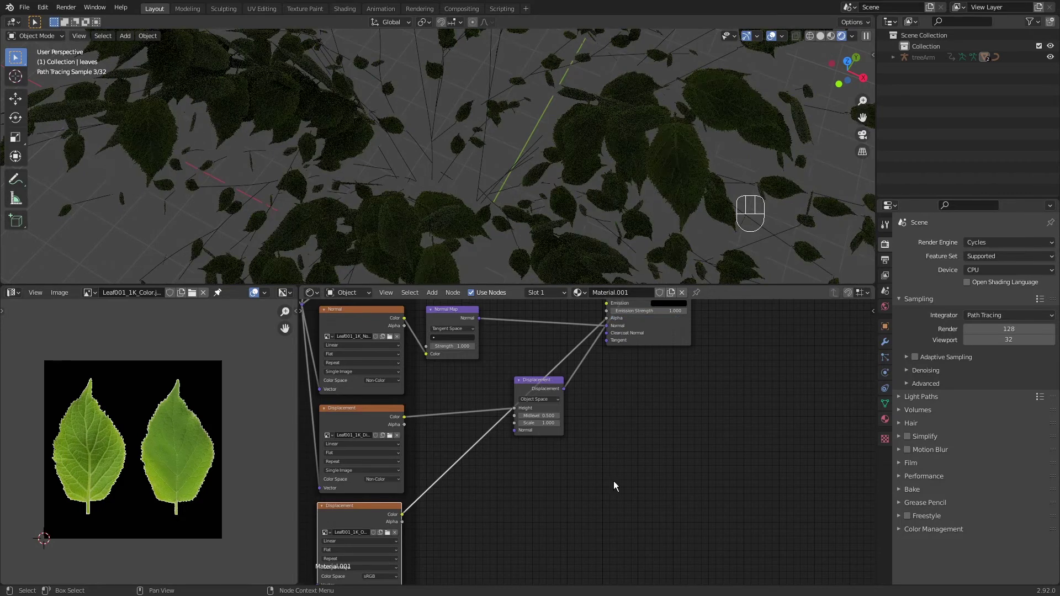
{"action": "middle_click", "coordinate": [523, 472]}
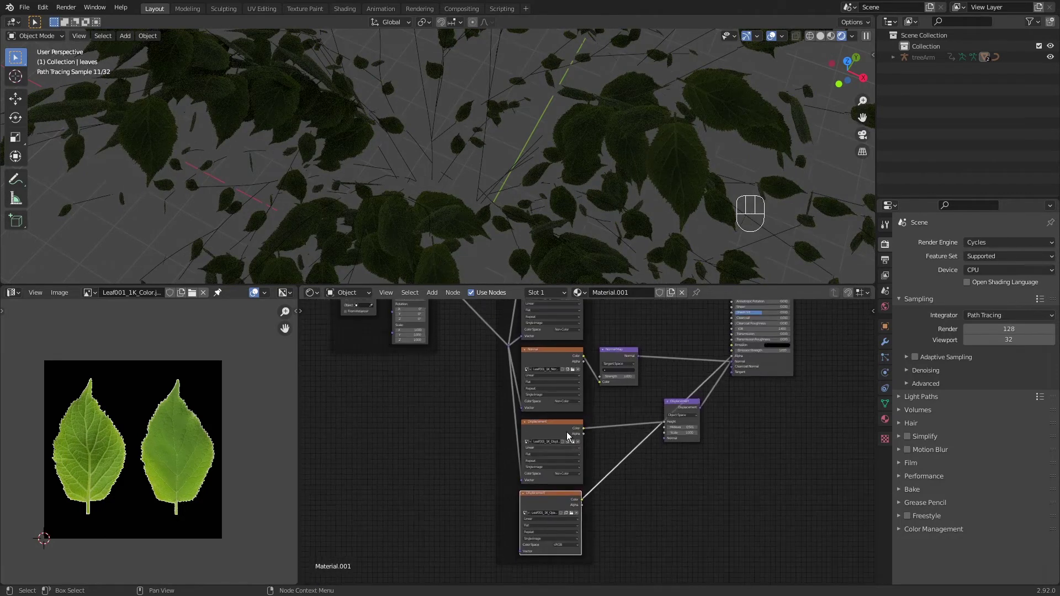
{"action": "middle_click", "coordinate": [534, 384]}
{"action": "left_click_drag", "start_coordinate": [532, 405], "coordinate": [542, 580]}
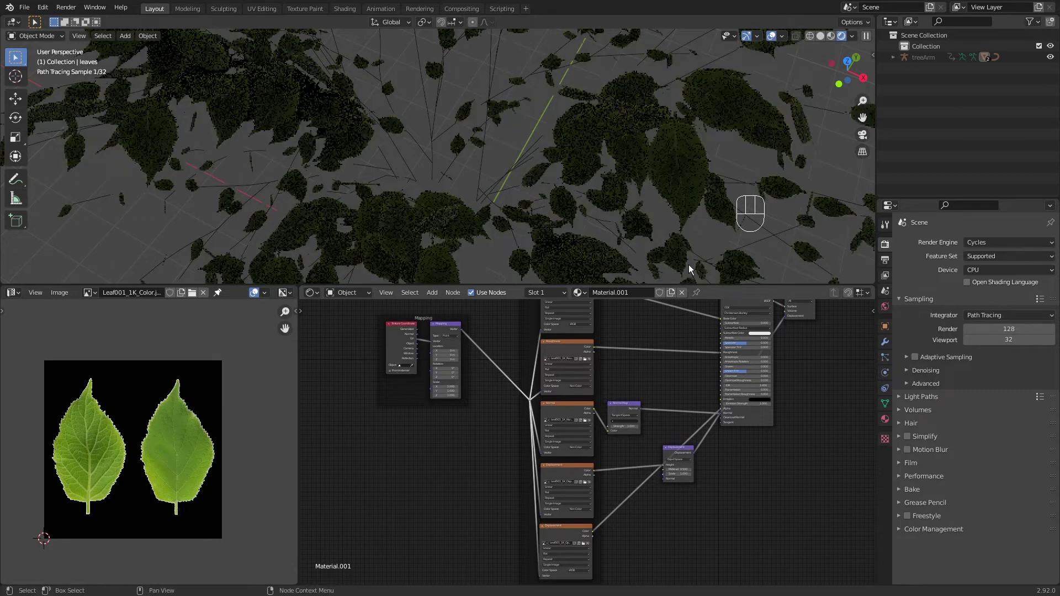
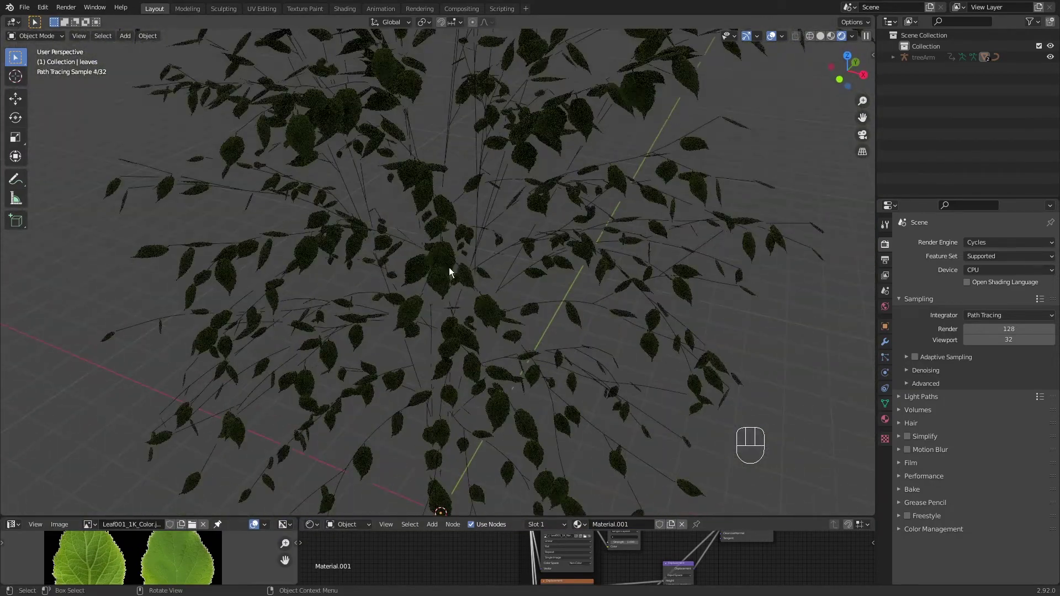
Set the Cycles device to GPU Compute, then switch the render engine back to Eevee.
{"action": "left_click_drag", "start_coordinate": [985, 274], "coordinate": [983, 298]}
{"action": "middle_click", "coordinate": [701, 246]}
{"action": "middle_click", "coordinate": [642, 311]}
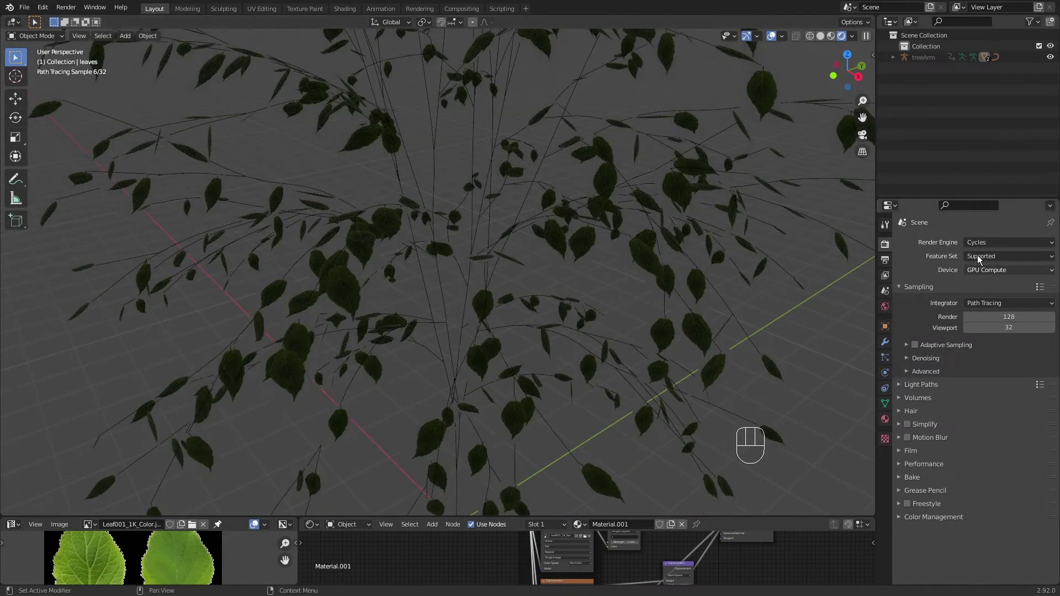
{"action": "left_click", "coordinate": [988, 259]}
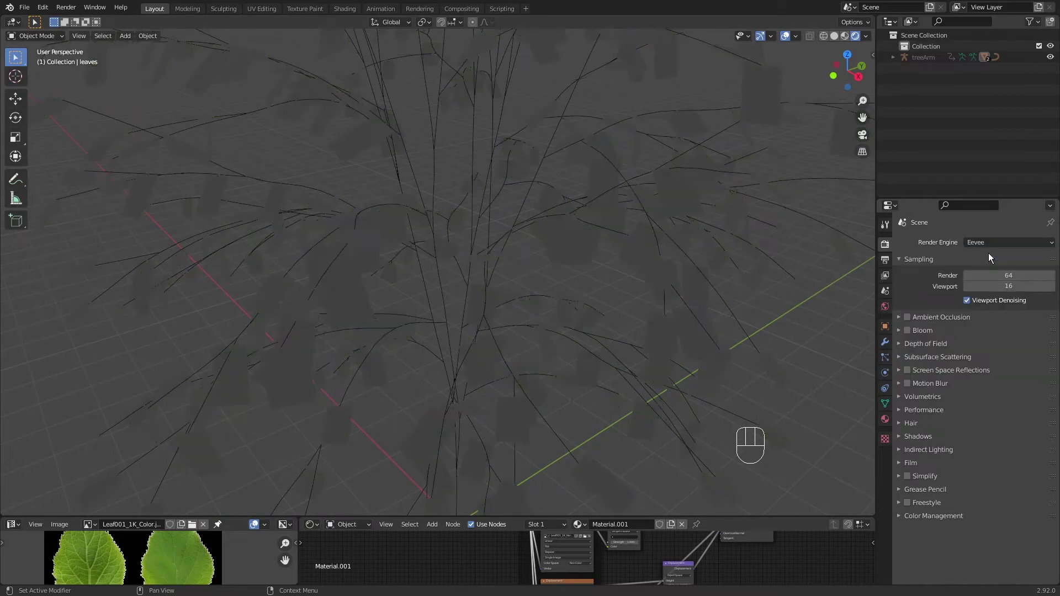
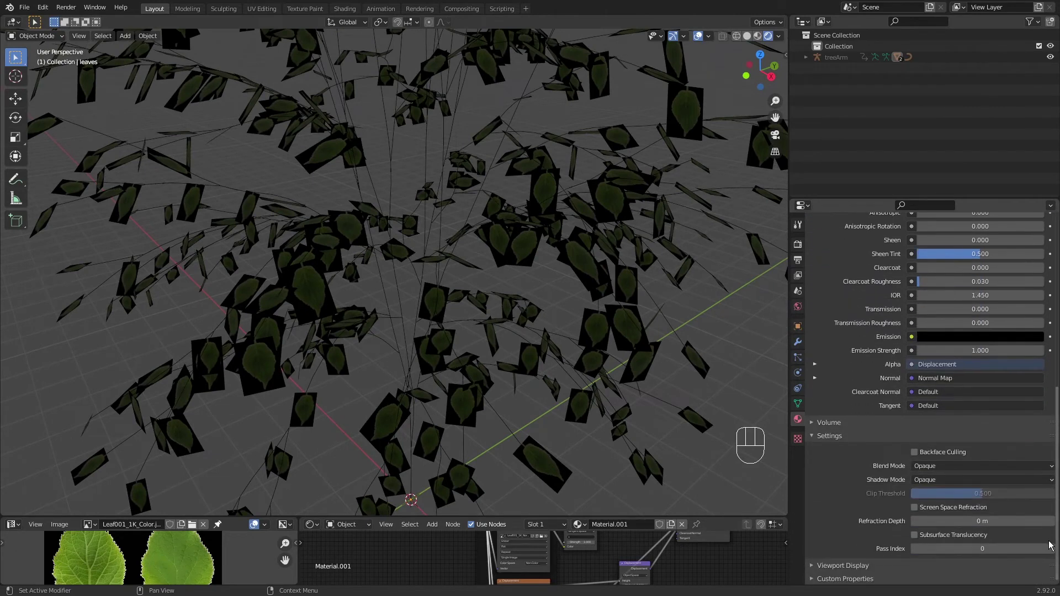
Set Material.001's Blend Mode to Alpha Clip so leaves render as clean cut-outs, then move in to check.
{"action": "left_click_drag", "start_coordinate": [942, 468], "coordinate": [942, 492]}
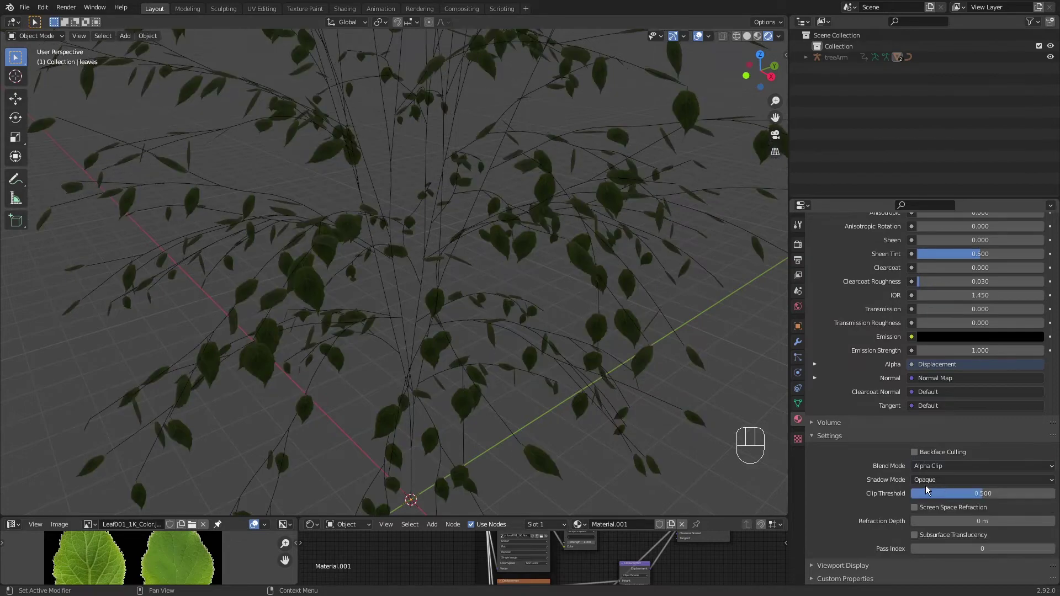
{"action": "left_click_drag", "start_coordinate": [590, 374], "coordinate": [641, 369]}
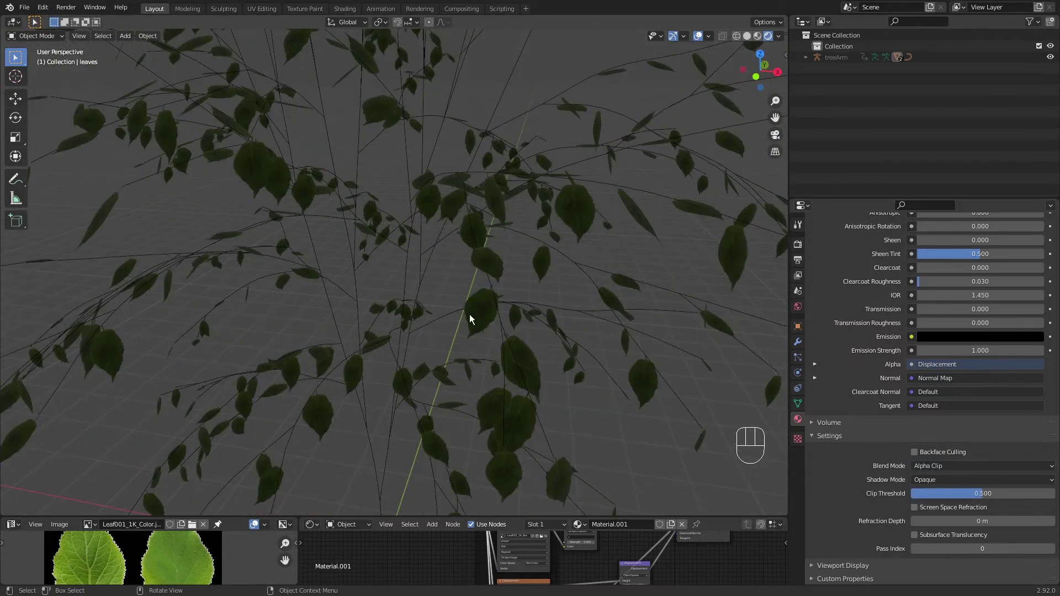
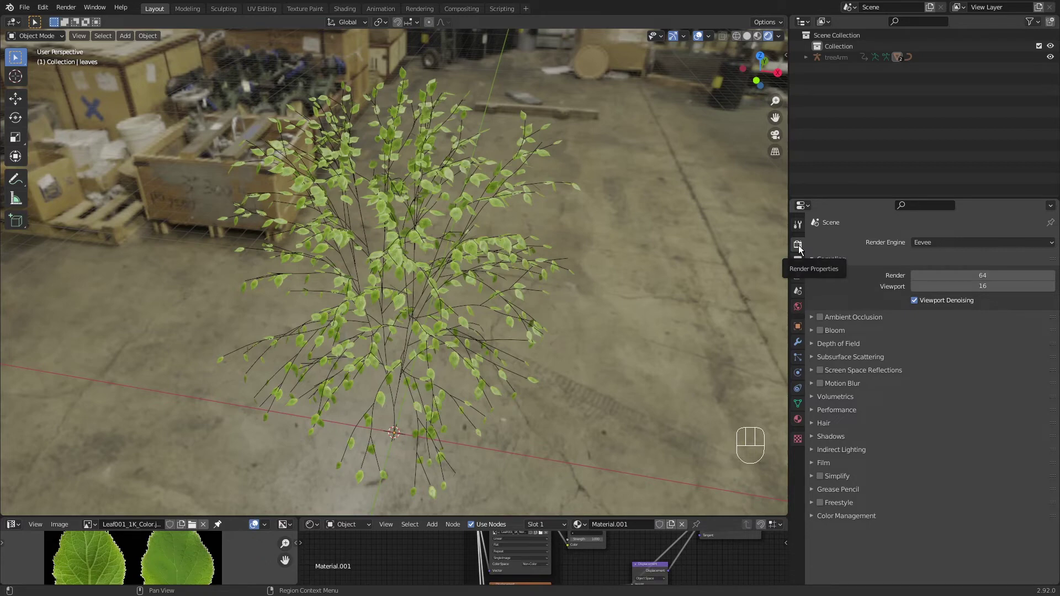
Enable Film > Transparent in Render Properties so the sapling shows over a transparent background.
{"action": "left_click", "coordinate": [819, 464]}
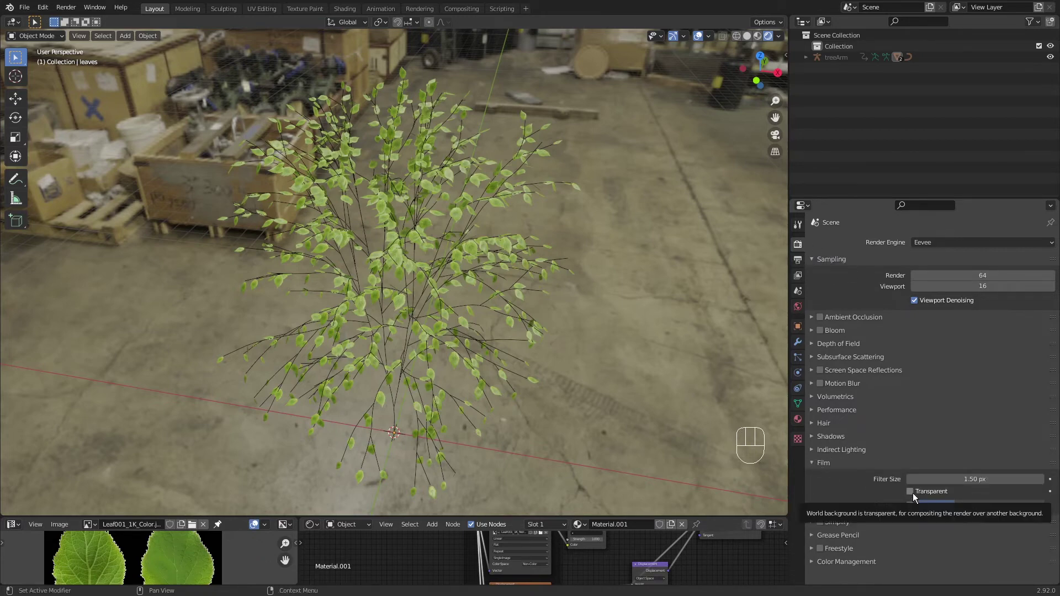
{"action": "left_click", "coordinate": [915, 496]}
{"action": "left_click", "coordinate": [817, 466]}
Orbit around the sapling's leaves from several angles and pull back to see it whole.
{"action": "left_click_drag", "start_coordinate": [556, 347], "coordinate": [536, 368]}
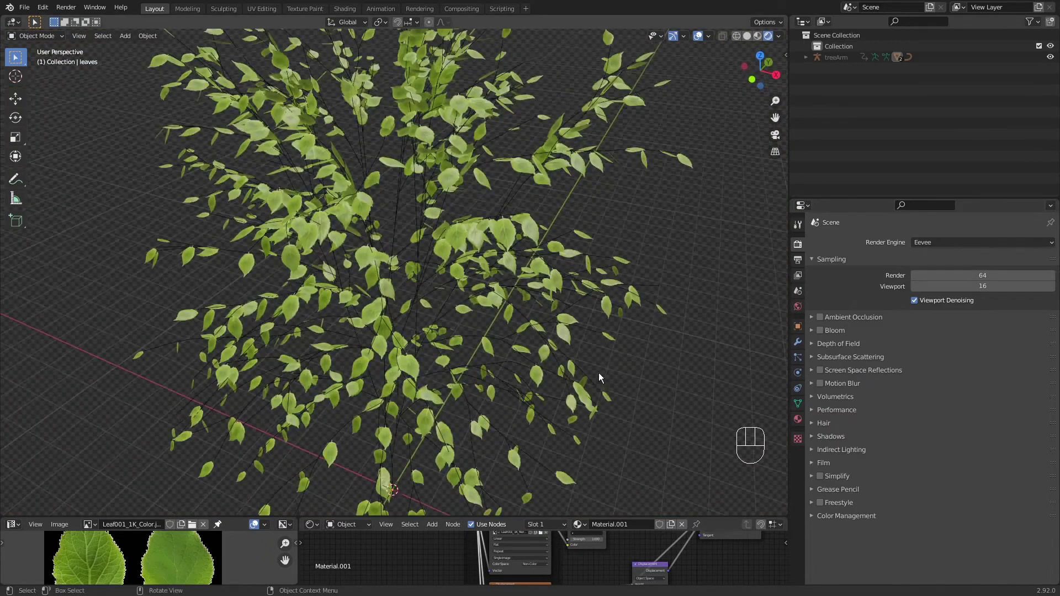
{"action": "left_click_drag", "start_coordinate": [603, 291], "coordinate": [542, 364]}
{"action": "left_click_drag", "start_coordinate": [546, 355], "coordinate": [543, 279]}
{"action": "left_click_drag", "start_coordinate": [533, 226], "coordinate": [593, 329]}
{"action": "left_click_drag", "start_coordinate": [584, 309], "coordinate": [586, 372]}
{"action": "key", "text": "s"}
{"action": "left_click_drag", "start_coordinate": [584, 346], "coordinate": [590, 257]}
{"action": "key", "text": "a"}
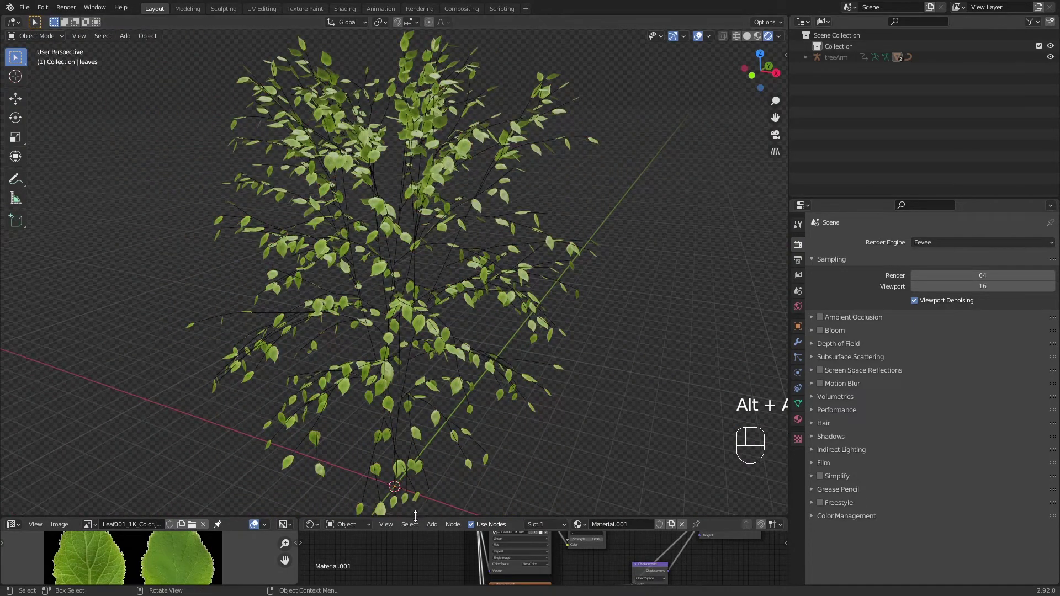
{"action": "left_click_drag", "start_coordinate": [503, 341], "coordinate": [519, 353]}
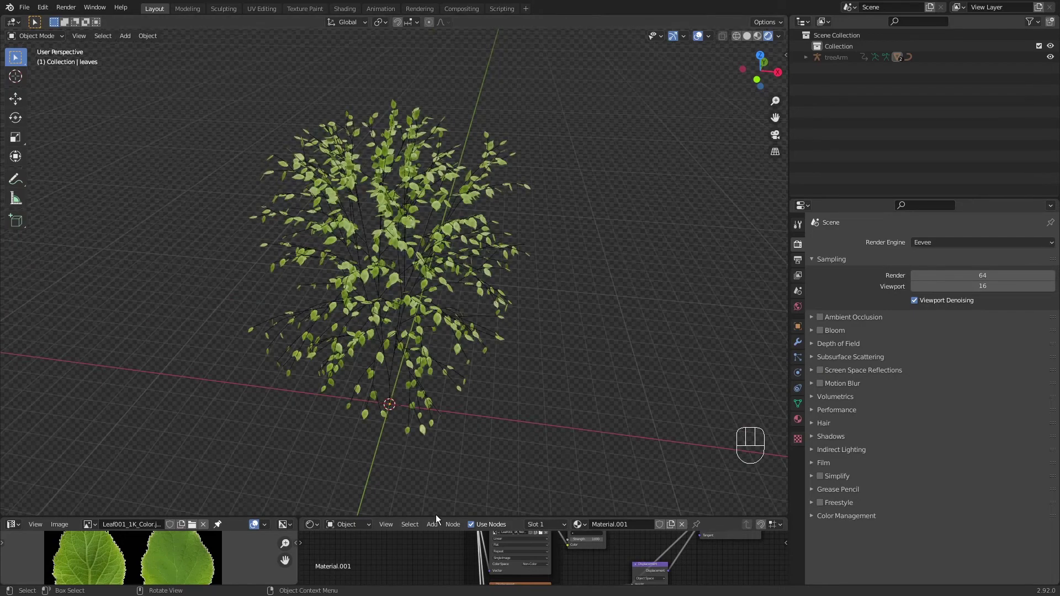
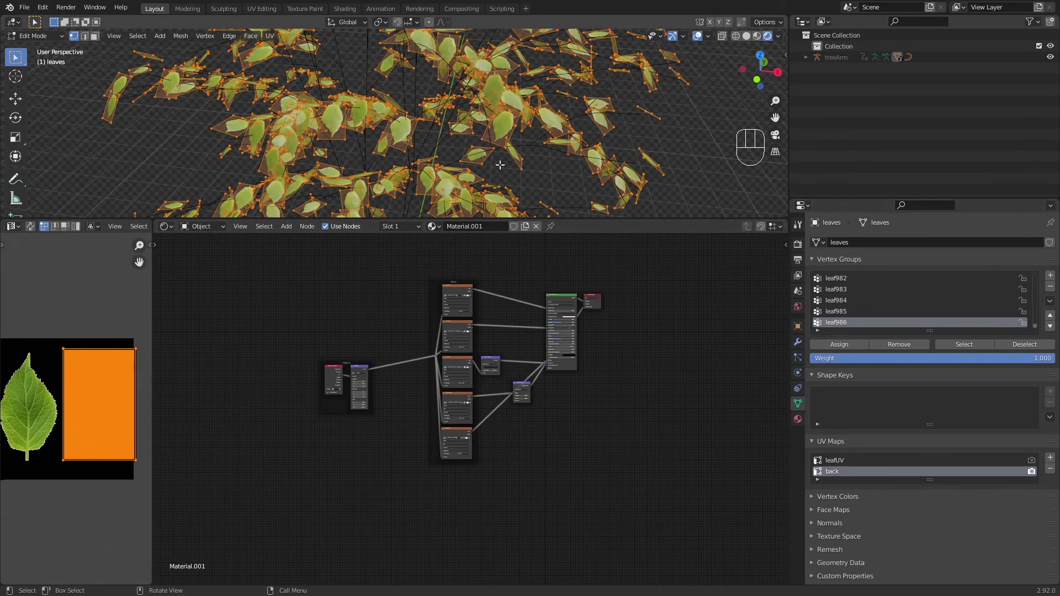
Select the leaf material's Mapping frame and node setup and duplicate it as a second copy below.
{"action": "left_click_drag", "start_coordinate": [420, 402], "coordinate": [640, 331]}
{"action": "left_click_drag", "start_coordinate": [595, 370], "coordinate": [546, 392]}
{"action": "key", "text": "s"}
{"action": "left_click", "coordinate": [504, 499]}
{"action": "left_click_drag", "start_coordinate": [592, 303], "coordinate": [462, 354]}
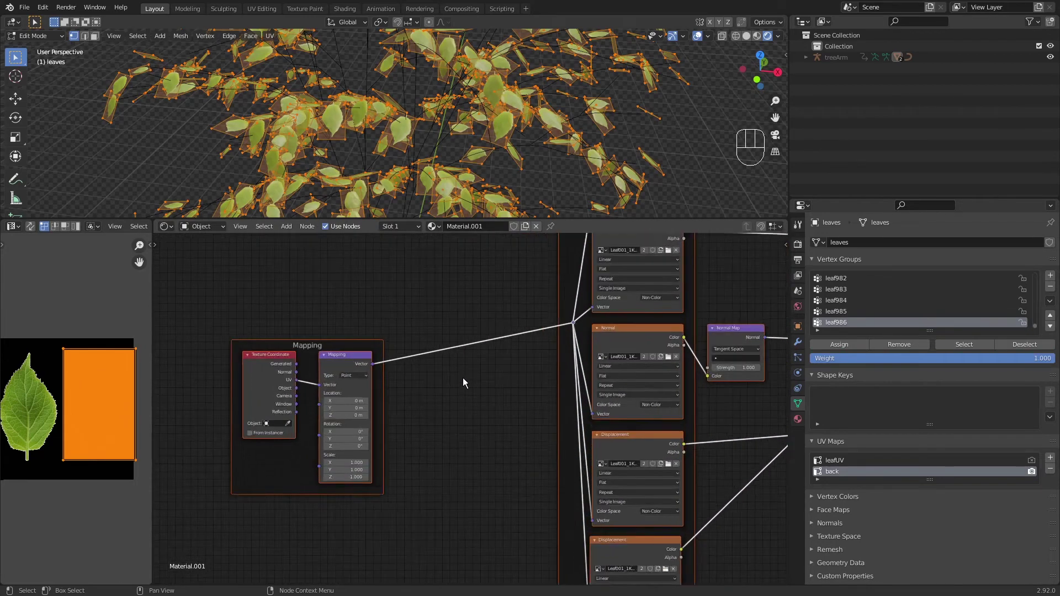
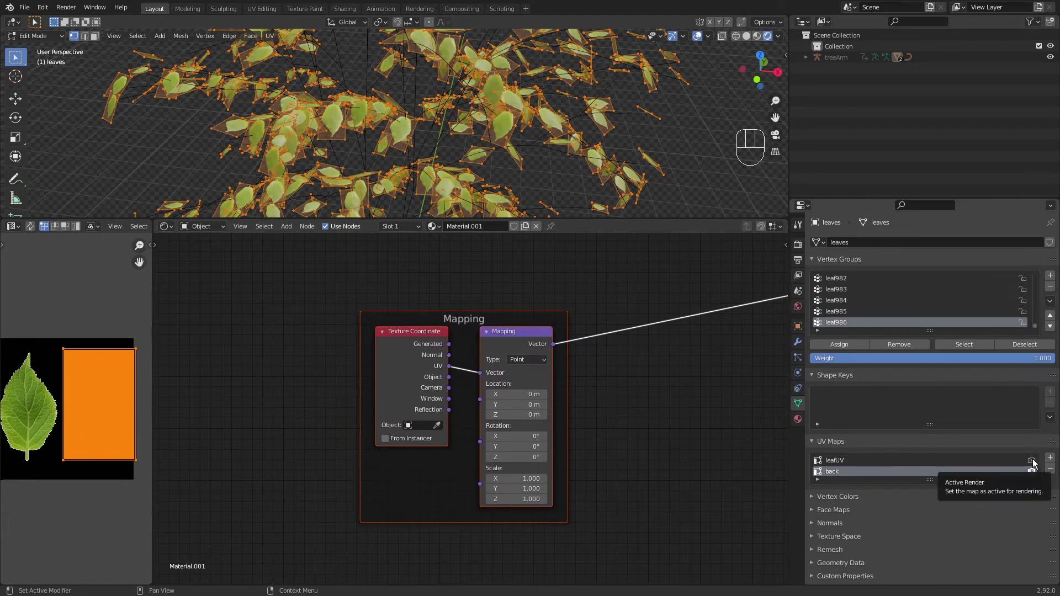
{"action": "left_click", "coordinate": [991, 469]}
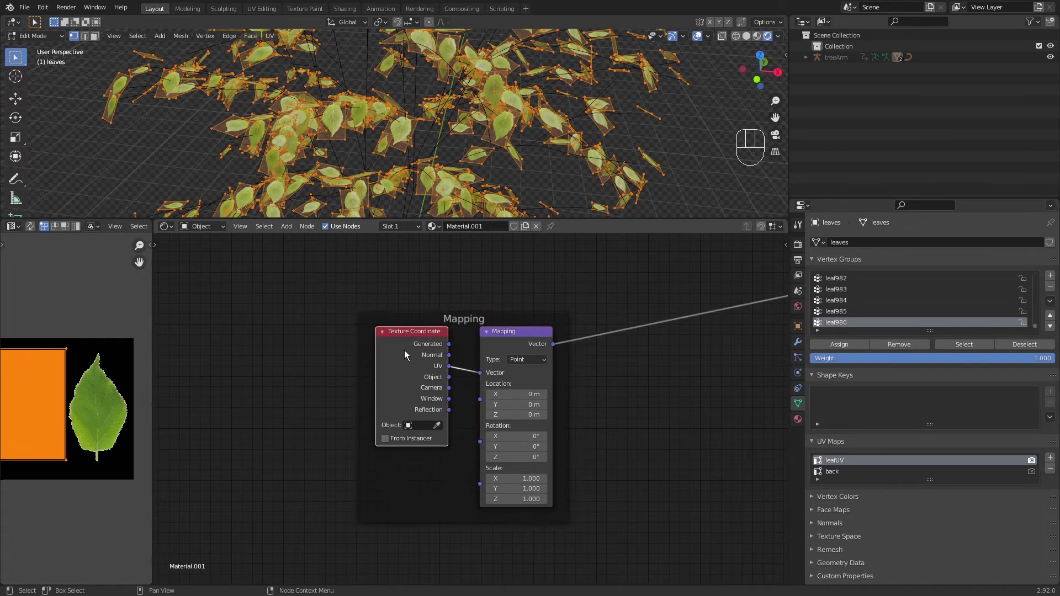
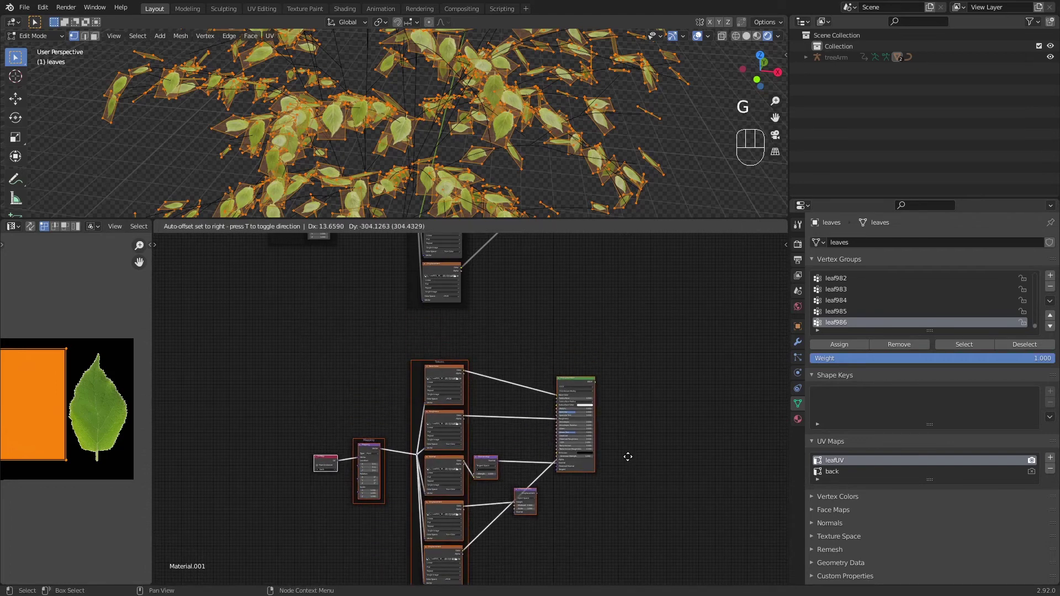
Add a Mix Shader and feed both leaf Principled BSDF setups into it.
{"action": "middle_click", "coordinate": [533, 456]}
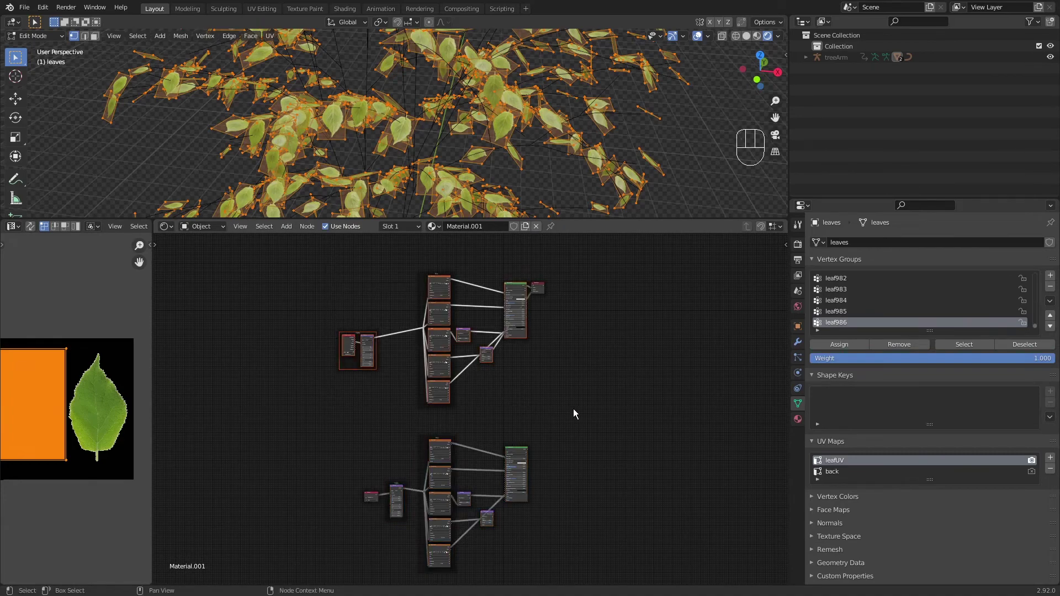
{"action": "middle_click", "coordinate": [562, 410]}
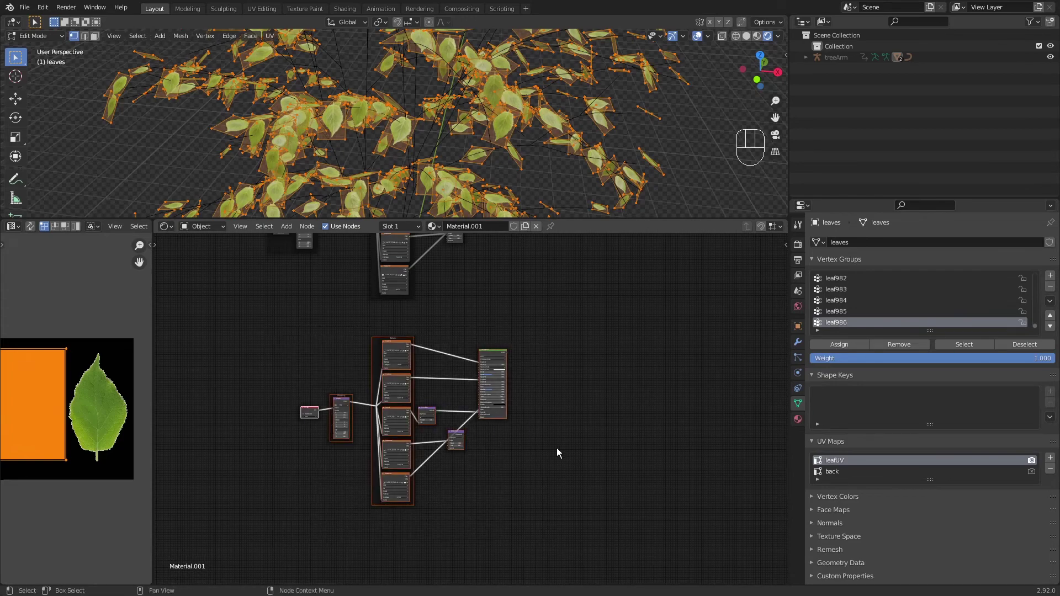
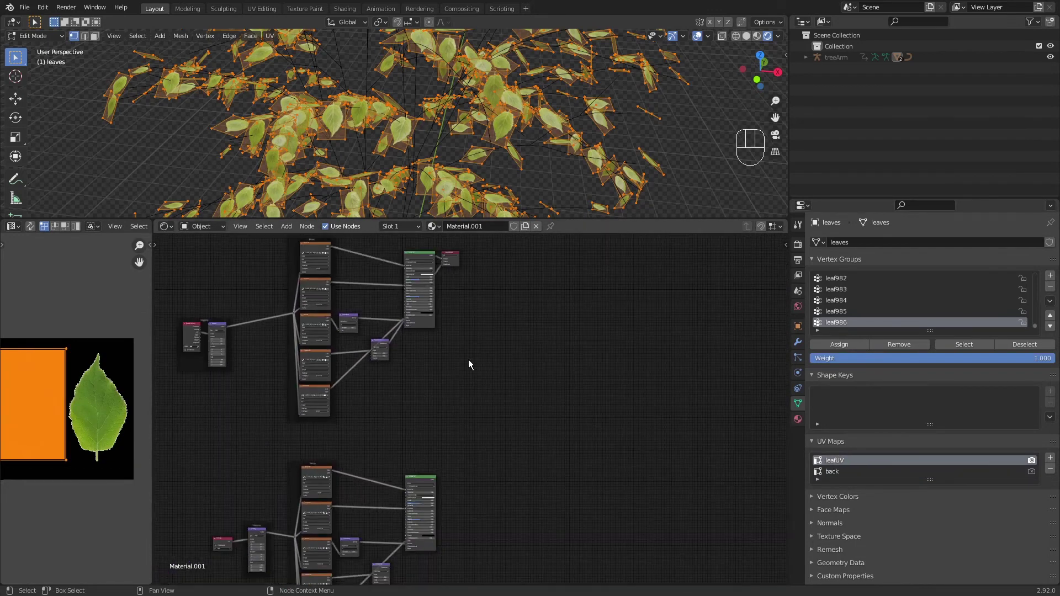
{"action": "left_click", "coordinate": [454, 277]}
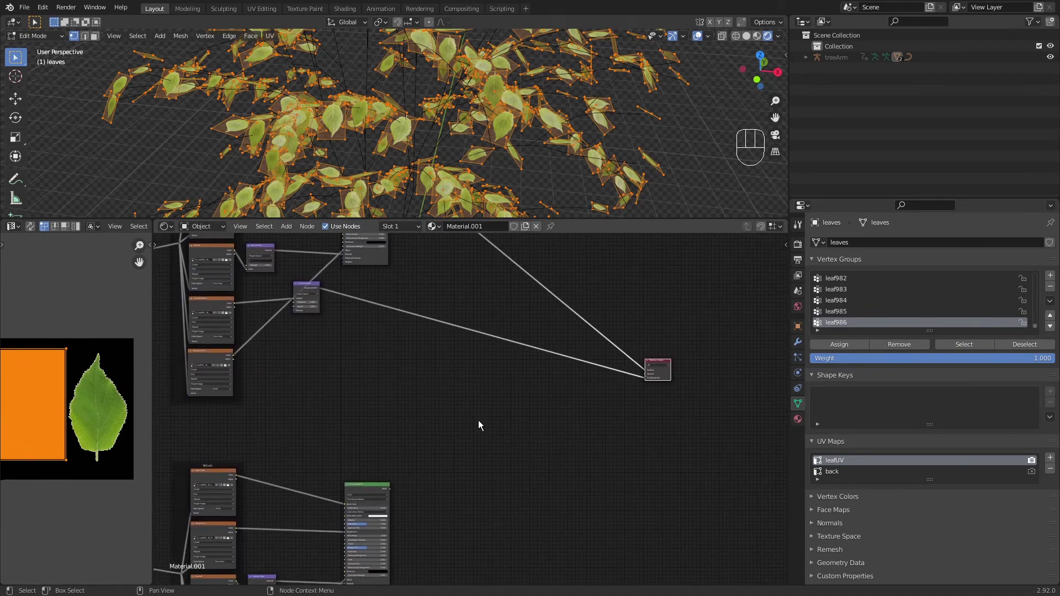
{"action": "key", "text": "s"}
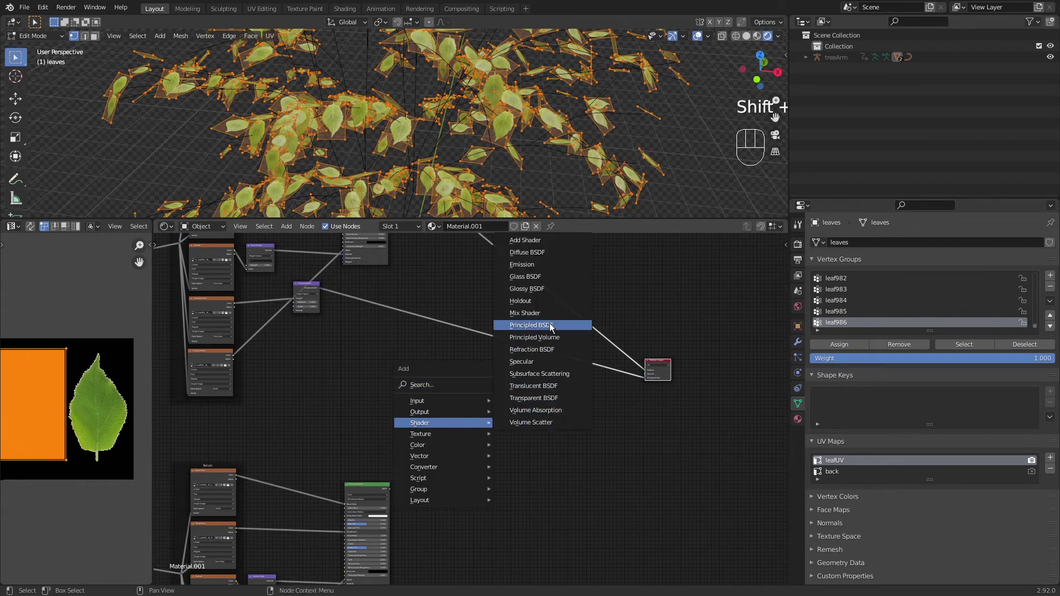
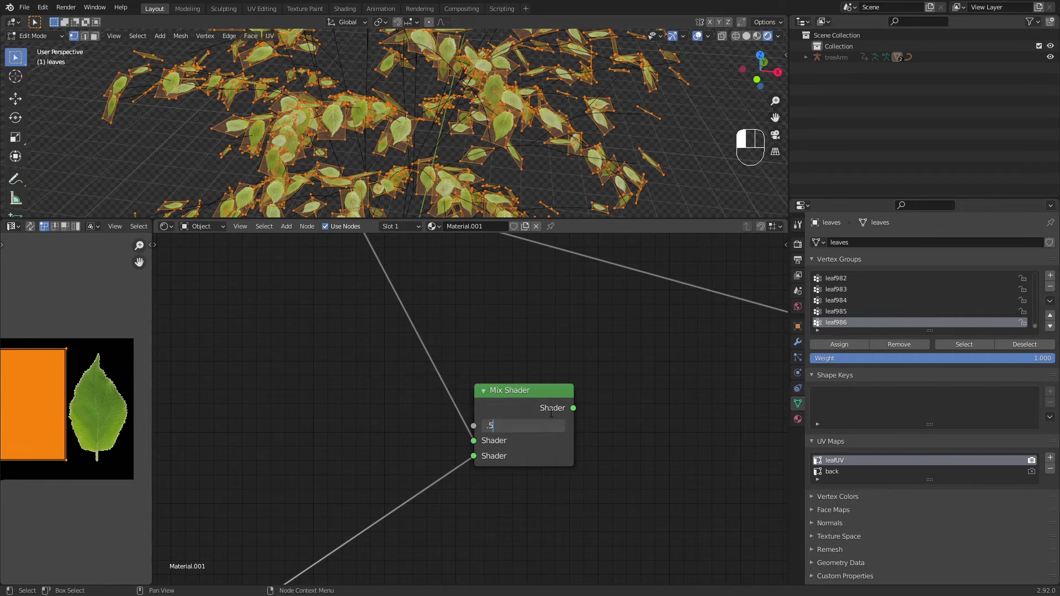
Drive the Mix Shader's Fac from Geometry Backfacing and route its output to Material Output Surface.
{"action": "middle_click", "coordinate": [544, 351]}
{"action": "left_click_drag", "start_coordinate": [483, 329], "coordinate": [555, 370]}
{"action": "key", "text": "s"}
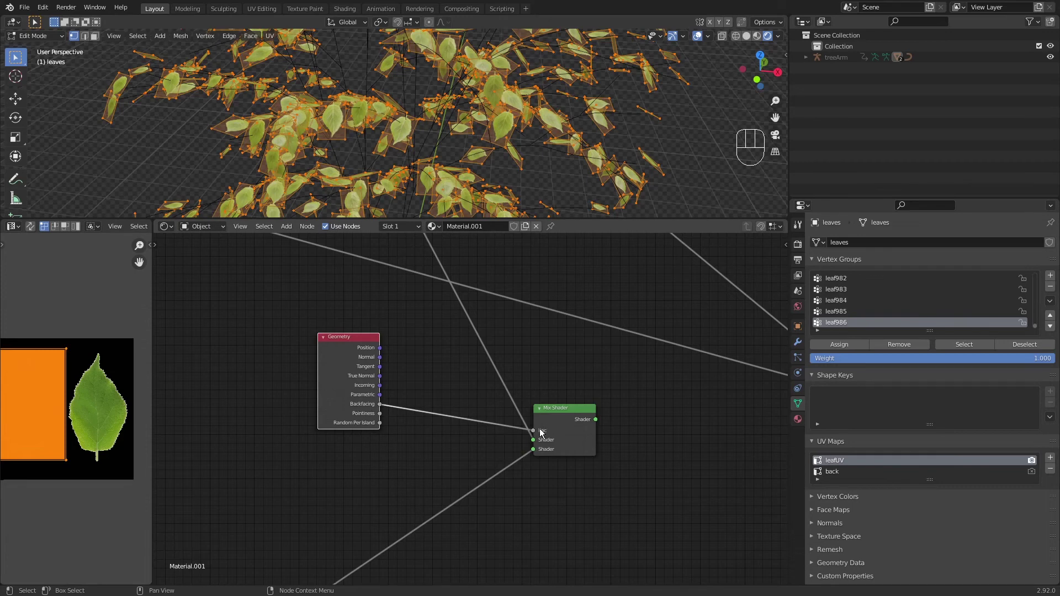
{"action": "middle_click", "coordinate": [571, 412]}
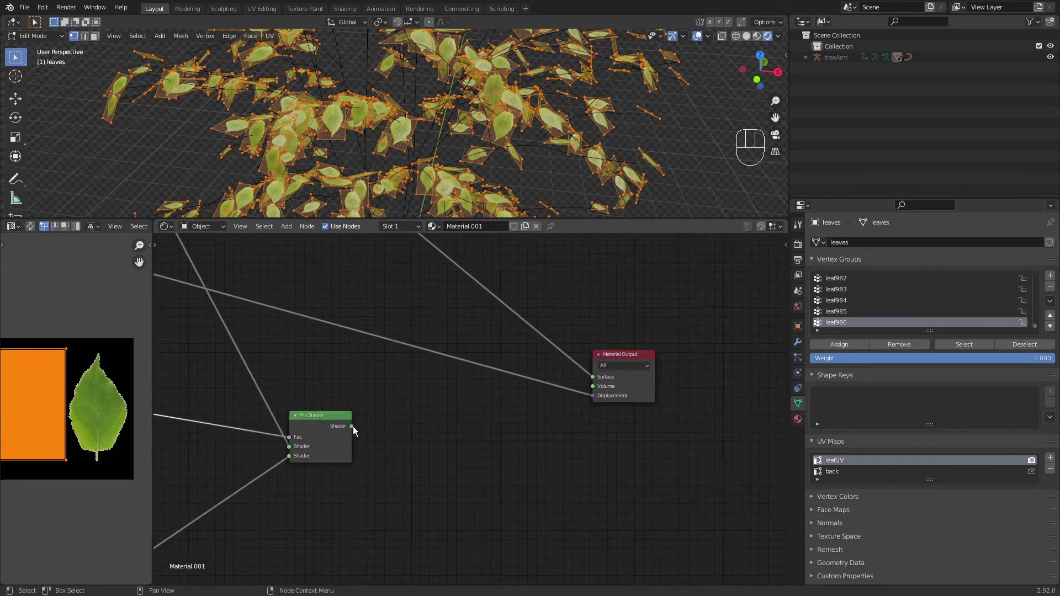
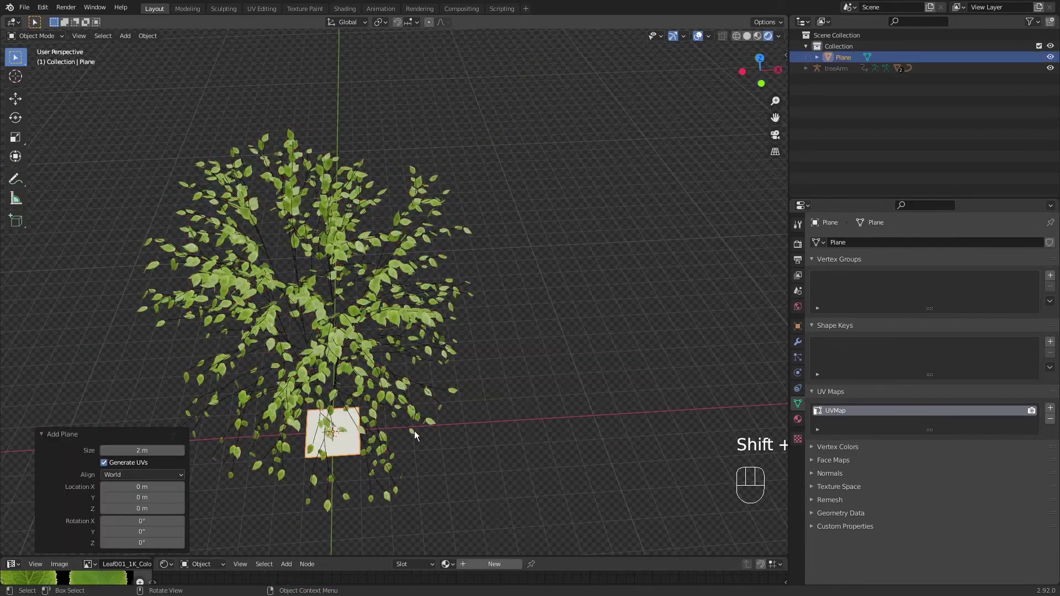
Move the new plane along X away from the sapling and assign it Material.001.
{"action": "left_click", "coordinate": [21, 106]}
{"action": "left_click", "coordinate": [377, 436]}
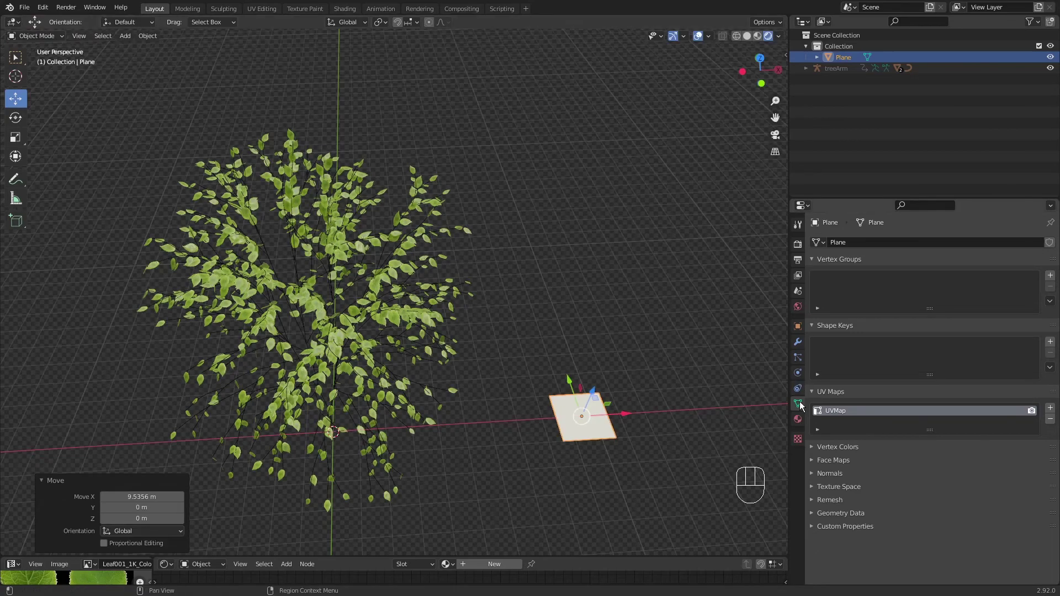
{"action": "left_click", "coordinate": [799, 427]}
Frame the leaf-textured plane closely in the viewport, showing its two leaves.
{"action": "left_click_drag", "start_coordinate": [823, 291], "coordinate": [831, 321]}
{"action": "left_click_drag", "start_coordinate": [595, 420], "coordinate": [507, 316]}
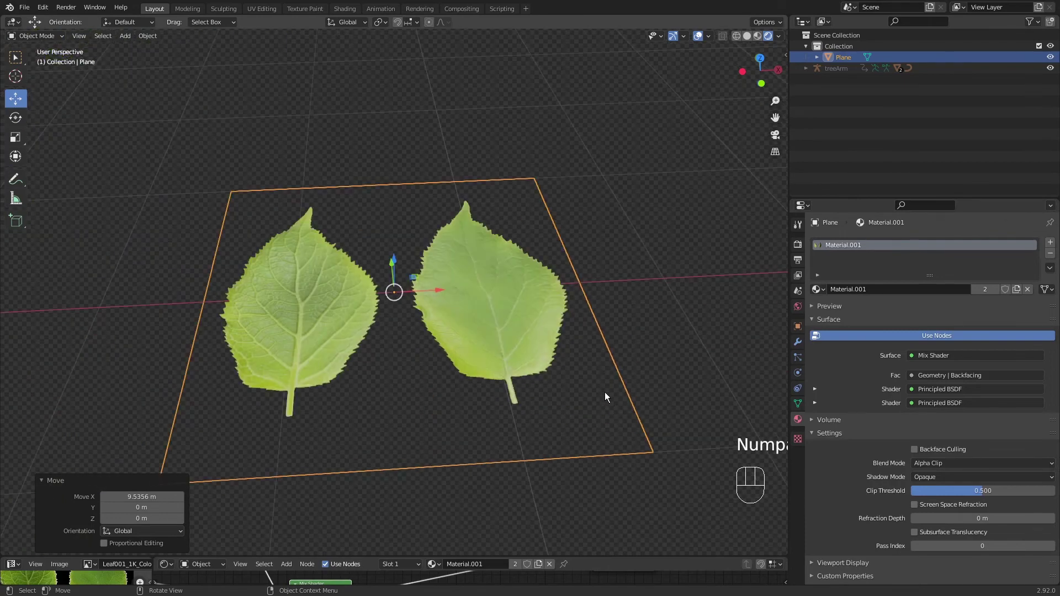
{"action": "left_click_drag", "start_coordinate": [569, 387], "coordinate": [576, 245]}
{"action": "left_click_drag", "start_coordinate": [586, 323], "coordinate": [577, 405]}
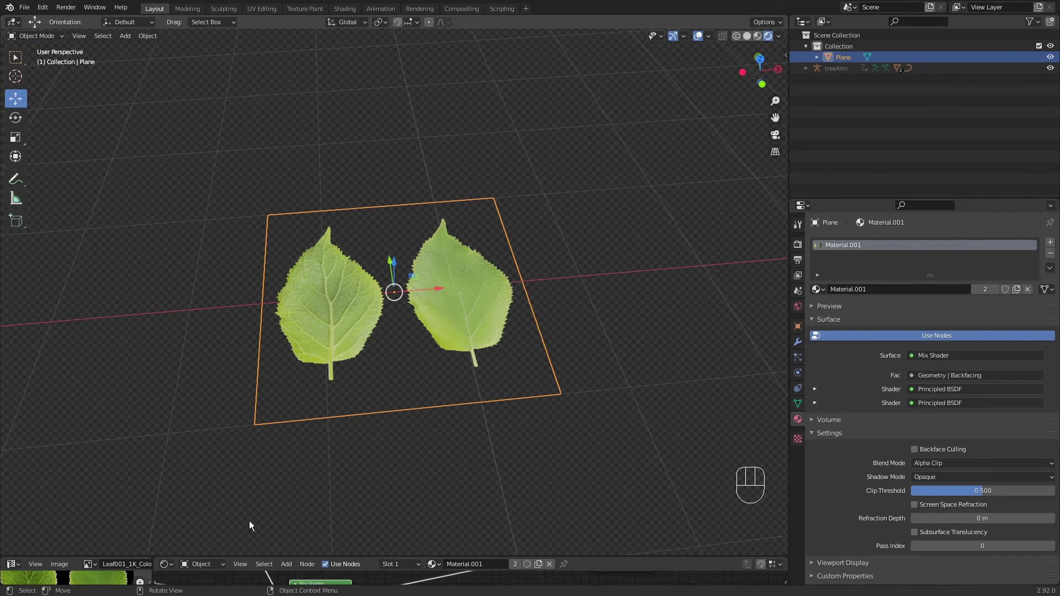
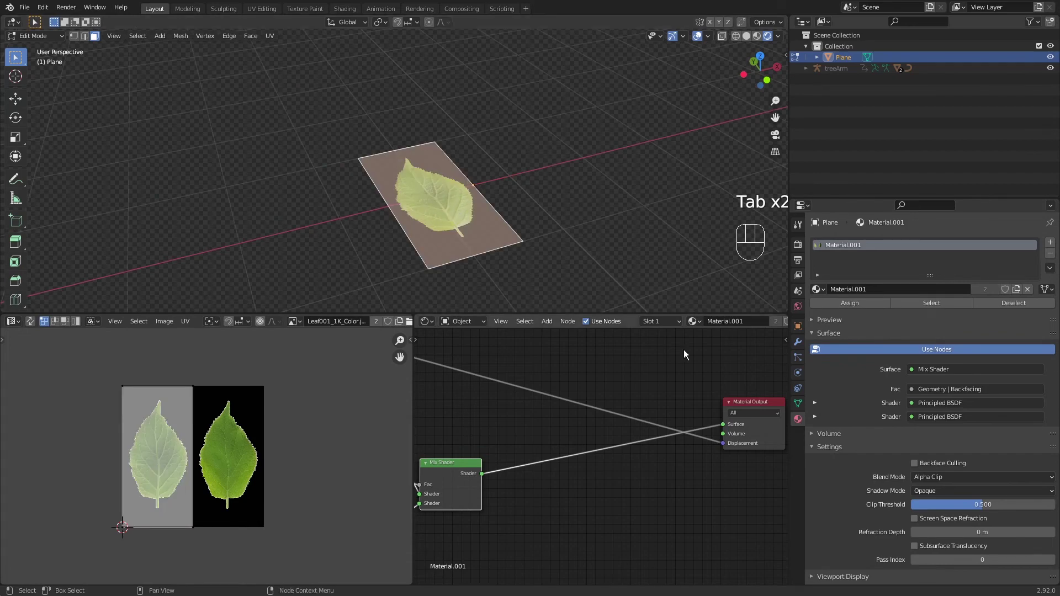
Enter Edit Mode on the leaf plane with the UV Editor ready.
{"action": "left_click", "coordinate": [799, 362]}
{"action": "left_click", "coordinate": [799, 377]}
{"action": "left_click", "coordinate": [1053, 411]}
{"action": "left_click_drag", "start_coordinate": [856, 429], "coordinate": [861, 423]}
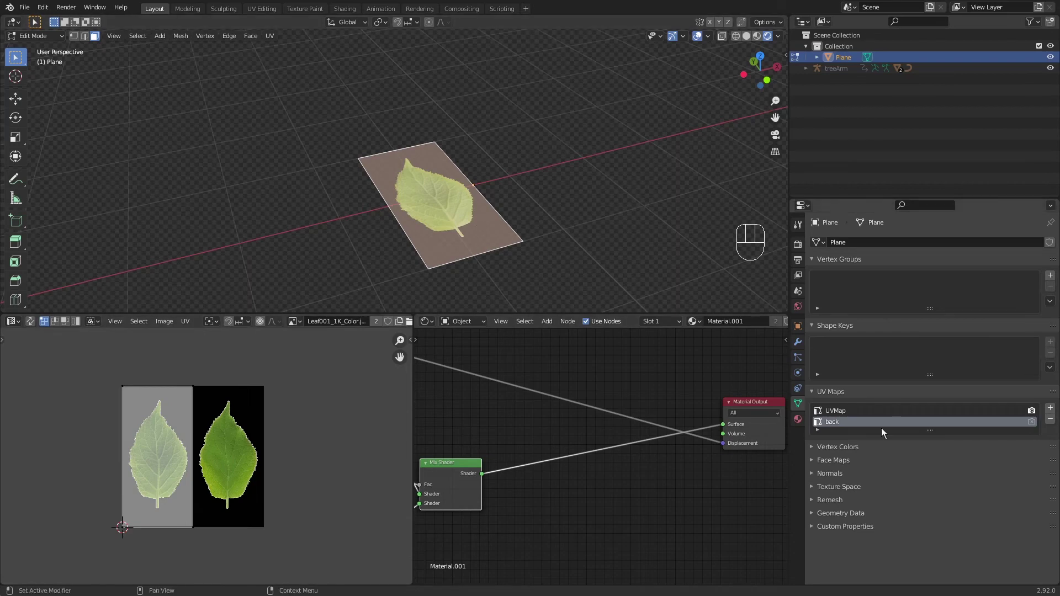
{"action": "left_click", "coordinate": [1035, 424]}
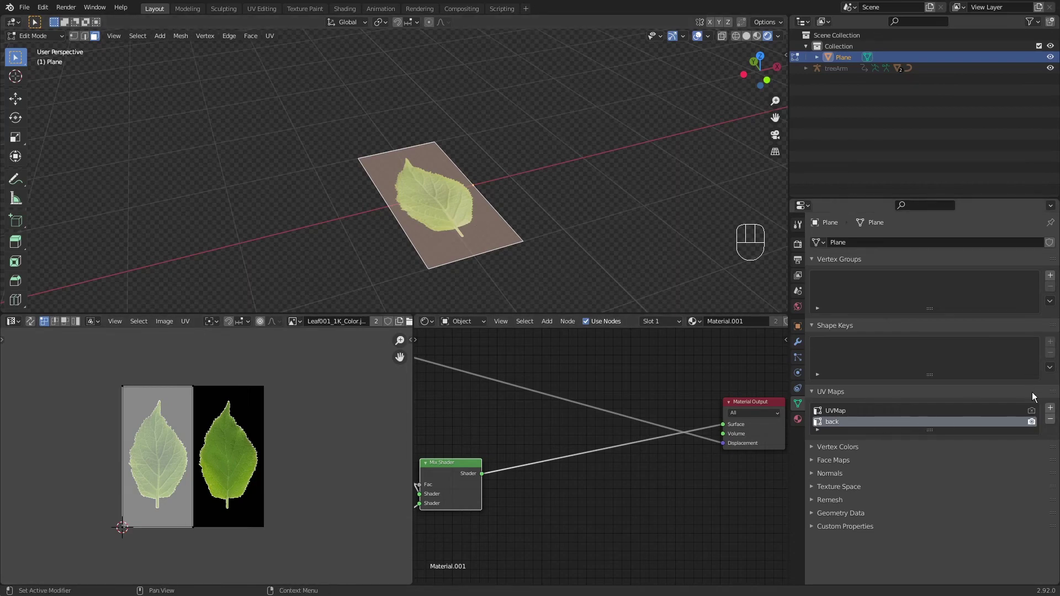
{"action": "key", "text": "Tab"}
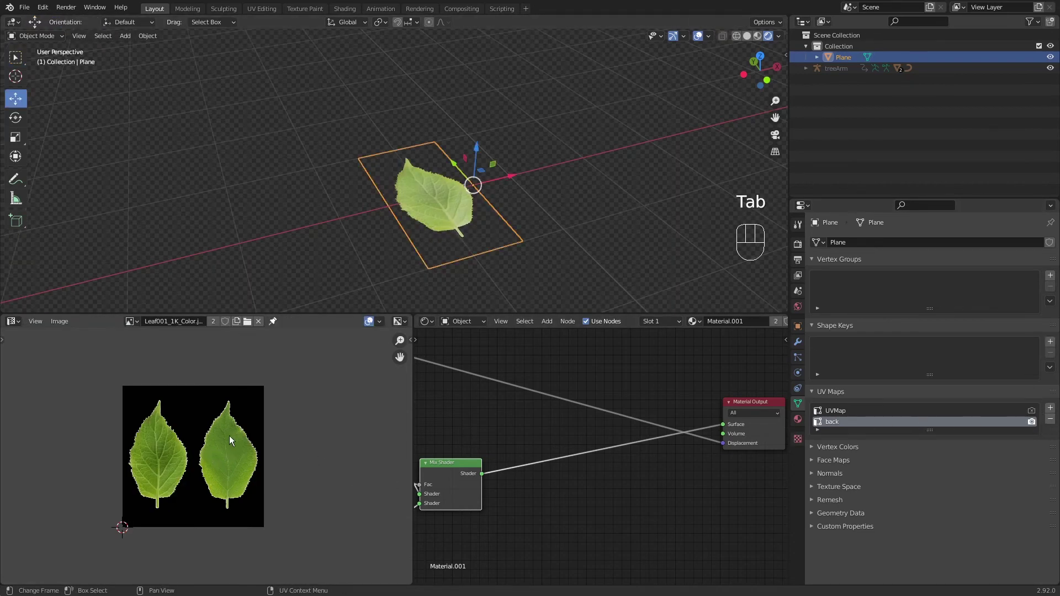
{"action": "key", "text": "Tab"}
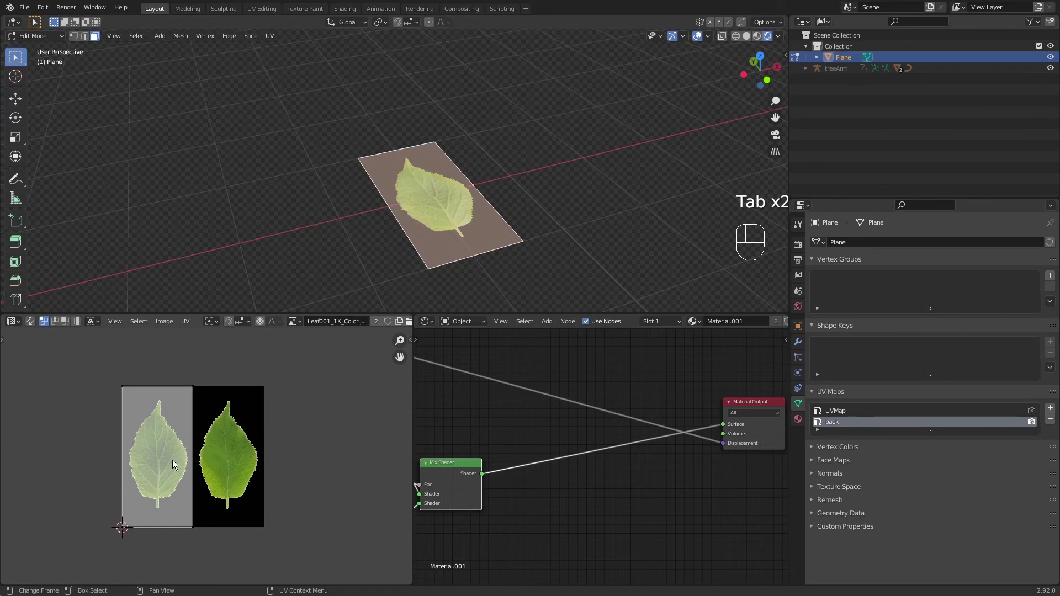
Slide the plane's UV face along X over the right-hand leaf and return to Object Mode.
{"action": "key", "text": "a"}
{"action": "key", "text": "g"}
{"action": "key", "text": "x"}
{"action": "left_click", "coordinate": [306, 479]}
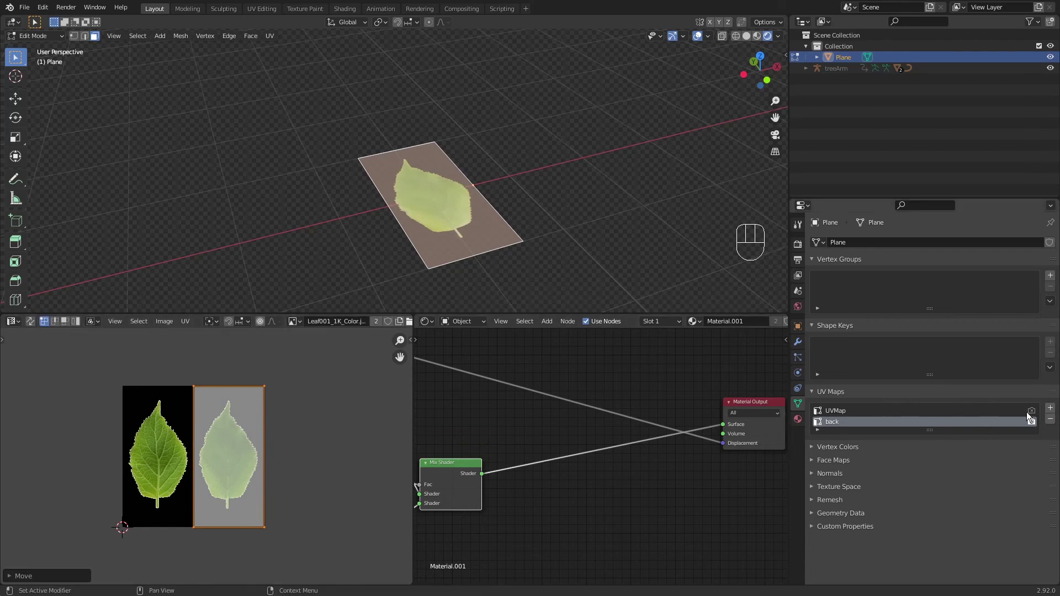
{"action": "left_click", "coordinate": [1035, 413]}
{"action": "key", "text": "Tab"}
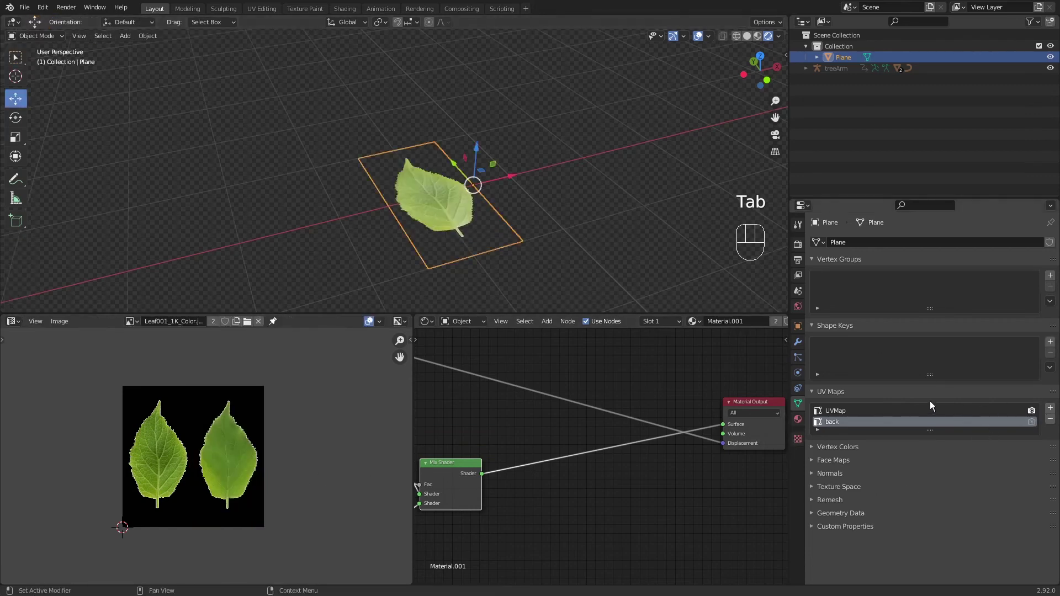
{"action": "left_click", "coordinate": [905, 416]}
Orbit the single-leaf plane to compare its lighter and darker faces, then inspect the tree's leaves.
{"action": "left_click_drag", "start_coordinate": [532, 195], "coordinate": [525, 105]}
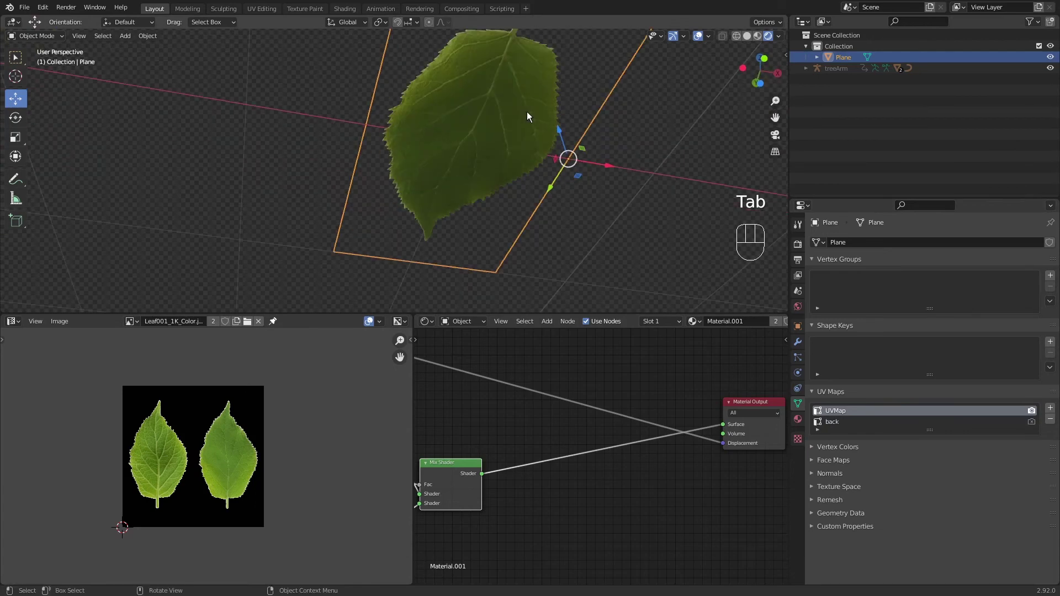
{"action": "left_click_drag", "start_coordinate": [539, 108], "coordinate": [543, 67]}
{"action": "left_click_drag", "start_coordinate": [518, 98], "coordinate": [464, 141]}
{"action": "left_click_drag", "start_coordinate": [499, 152], "coordinate": [565, 290]}
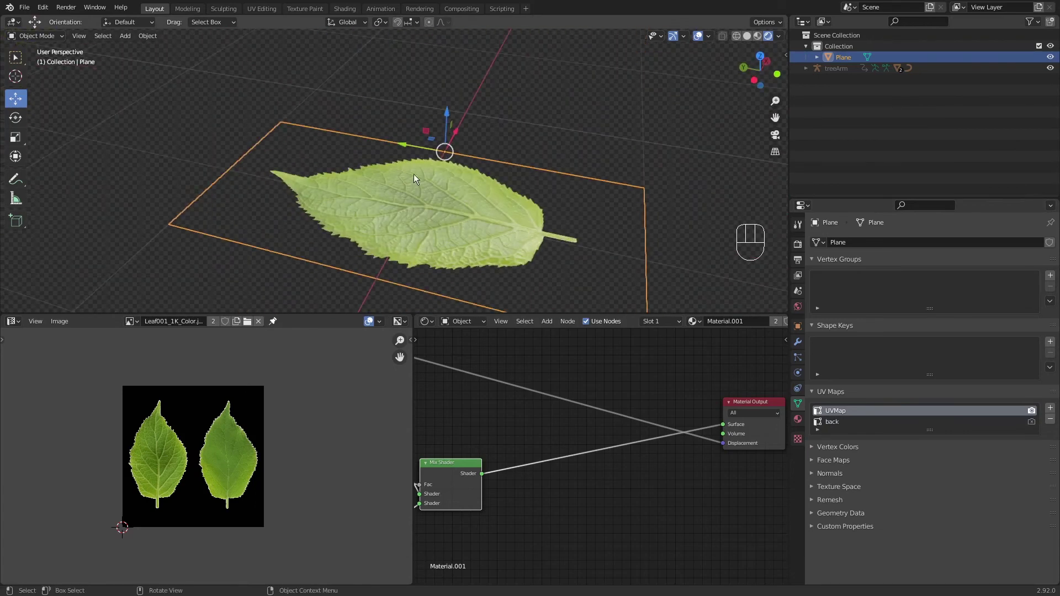
{"action": "left_click_drag", "start_coordinate": [557, 207], "coordinate": [536, 93]}
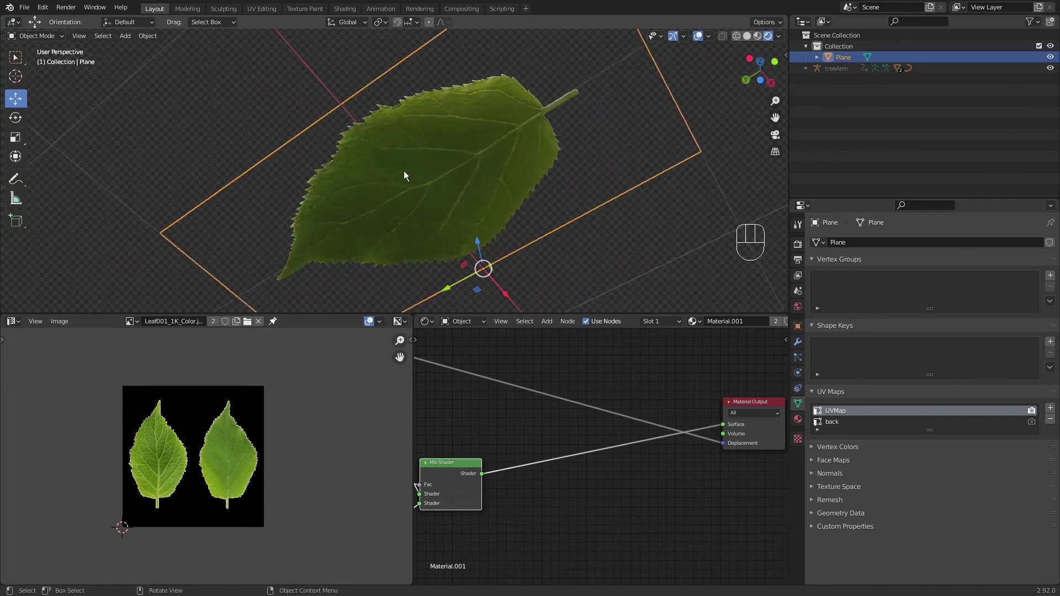
{"action": "left_click_drag", "start_coordinate": [480, 169], "coordinate": [414, 263]}
{"action": "left_click_drag", "start_coordinate": [313, 168], "coordinate": [603, 300]}
{"action": "left_click_drag", "start_coordinate": [542, 198], "coordinate": [494, 302]}
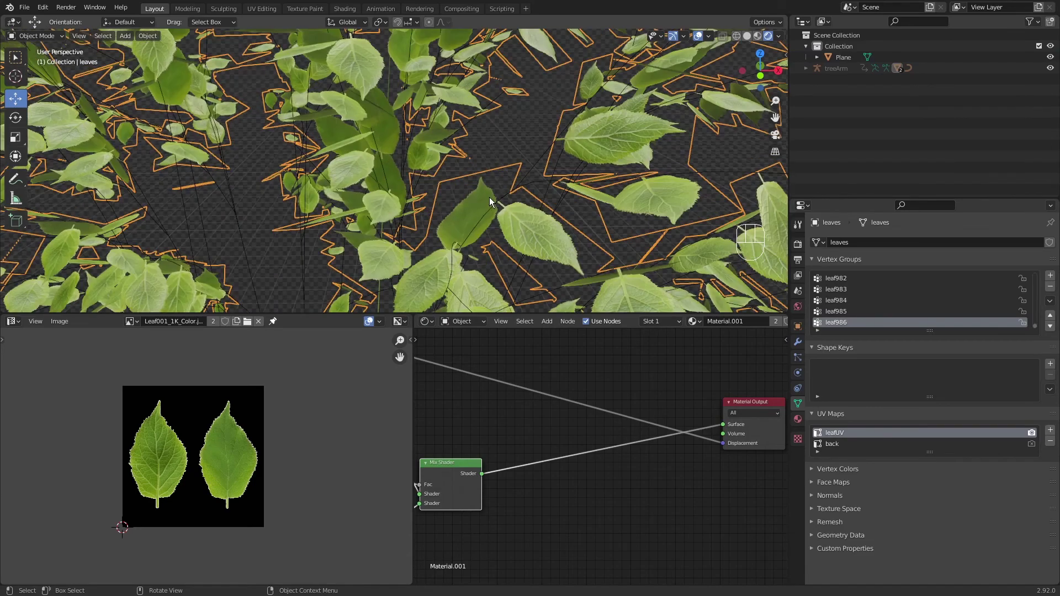
{"action": "key", "text": "a"}
{"action": "left_click_drag", "start_coordinate": [487, 165], "coordinate": [499, 176]}
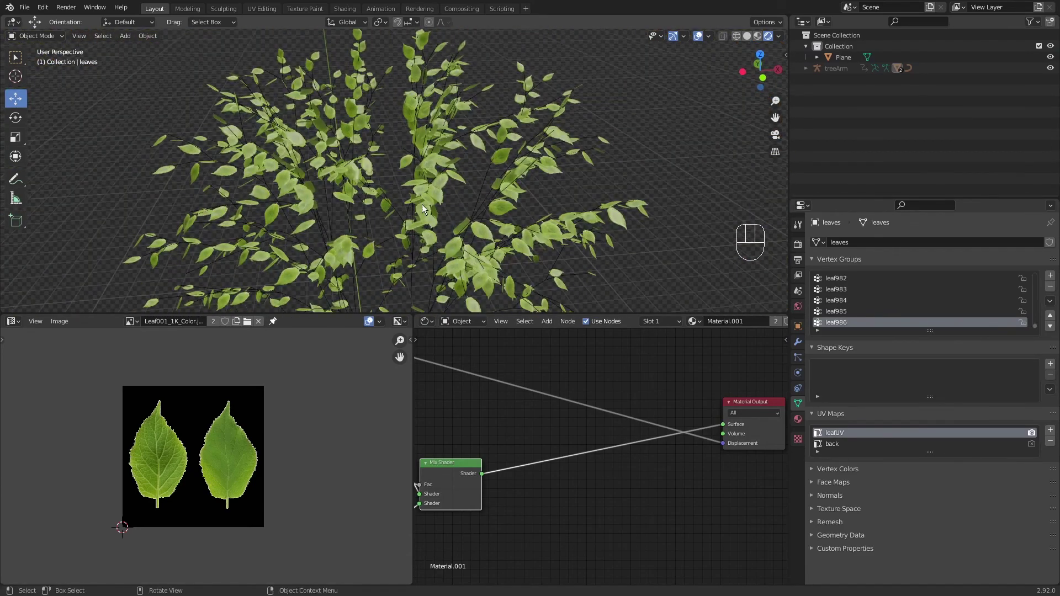
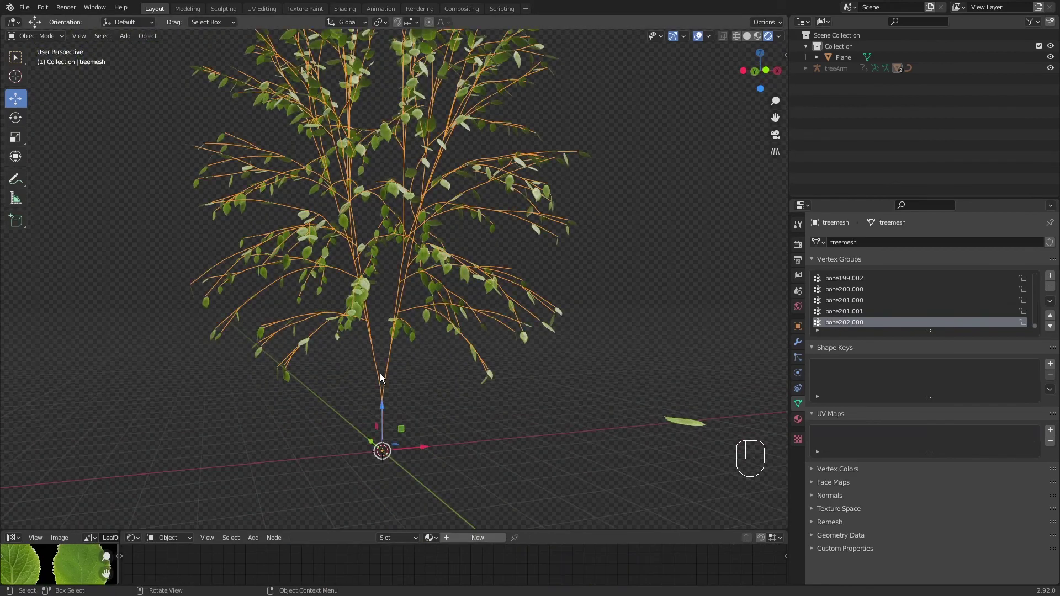
Create a new Material.002 with Principled BSDF on the treemesh trunk.
{"action": "left_click", "coordinate": [796, 422]}
{"action": "left_click", "coordinate": [794, 348]}
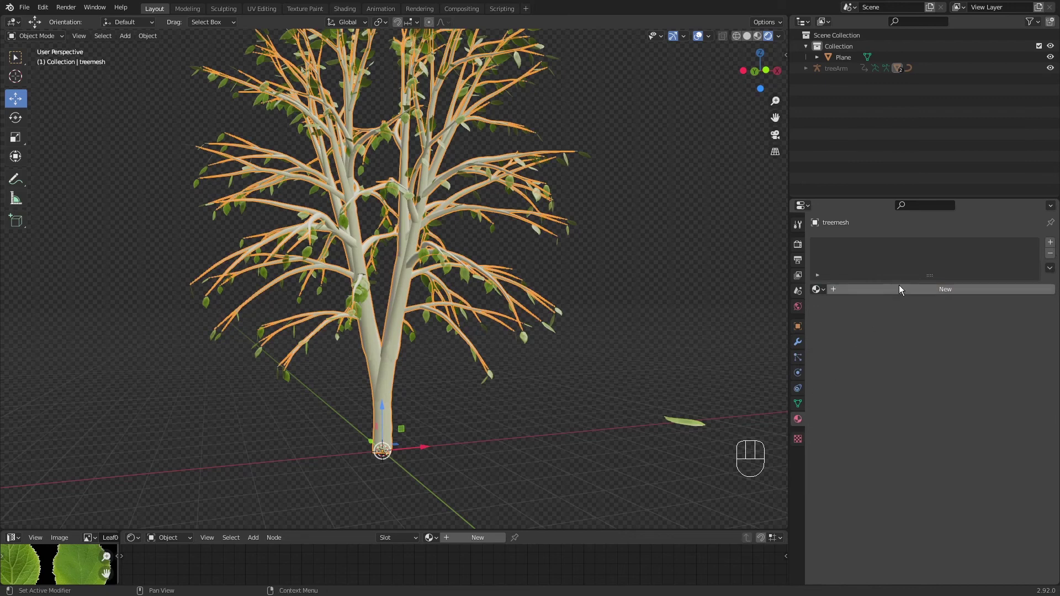
{"action": "left_click", "coordinate": [899, 291]}
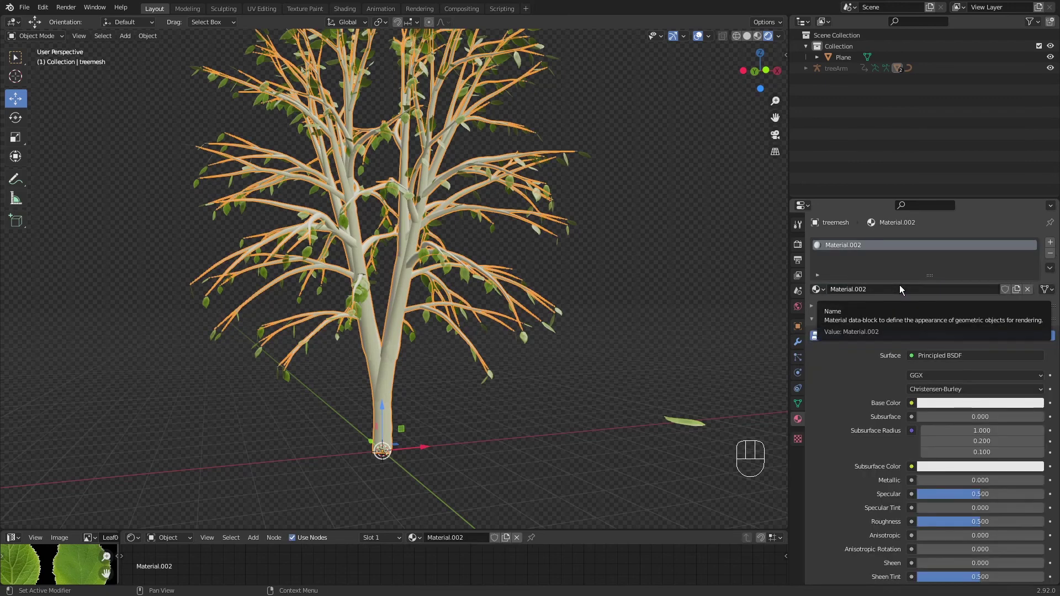
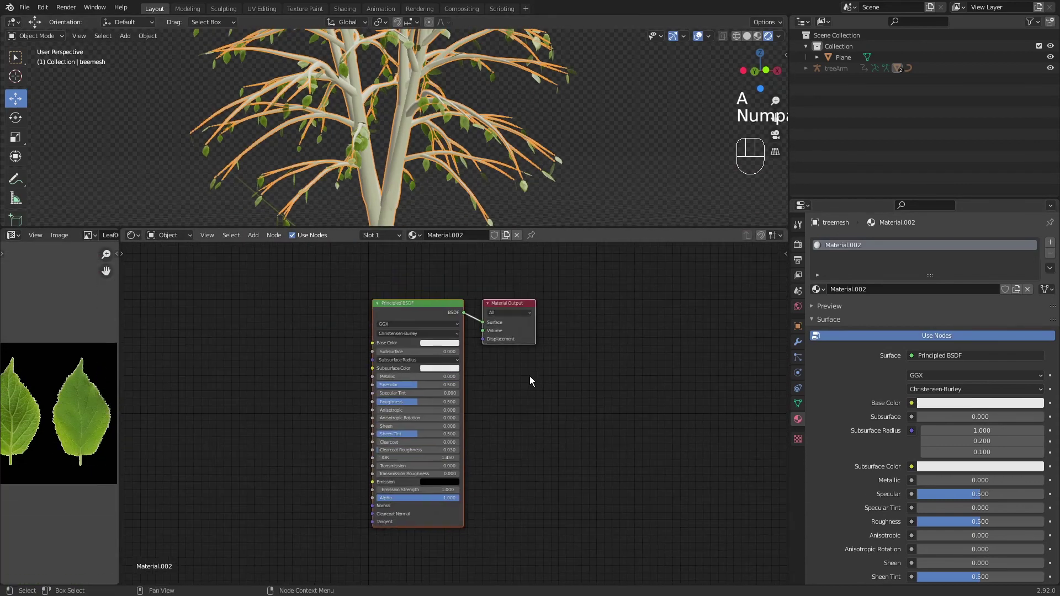
Run Node Wrangler's Principled Texture Setup on the trunk BSDF with the Bark004 colour, roughness and normal maps.
{"action": "middle_click", "coordinate": [633, 393]}
{"action": "left_click", "coordinate": [445, 352]}
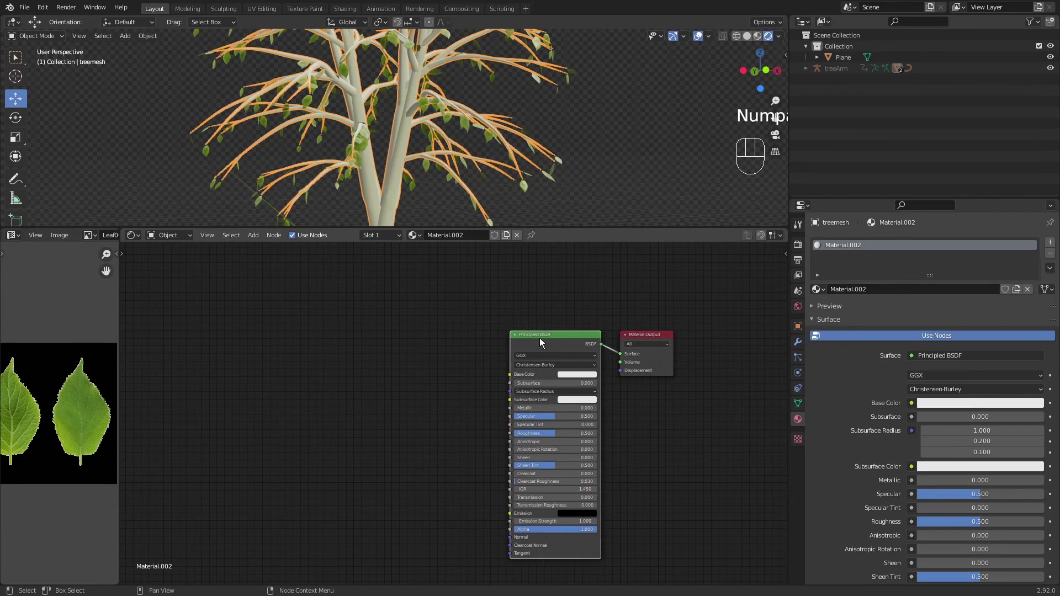
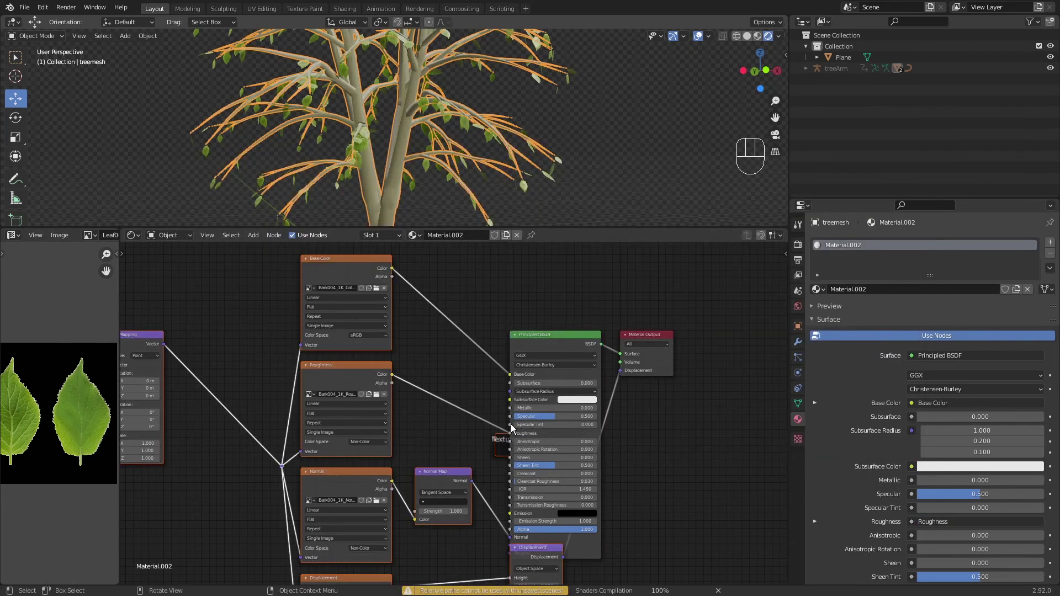
{"action": "middle_click", "coordinate": [492, 452]}
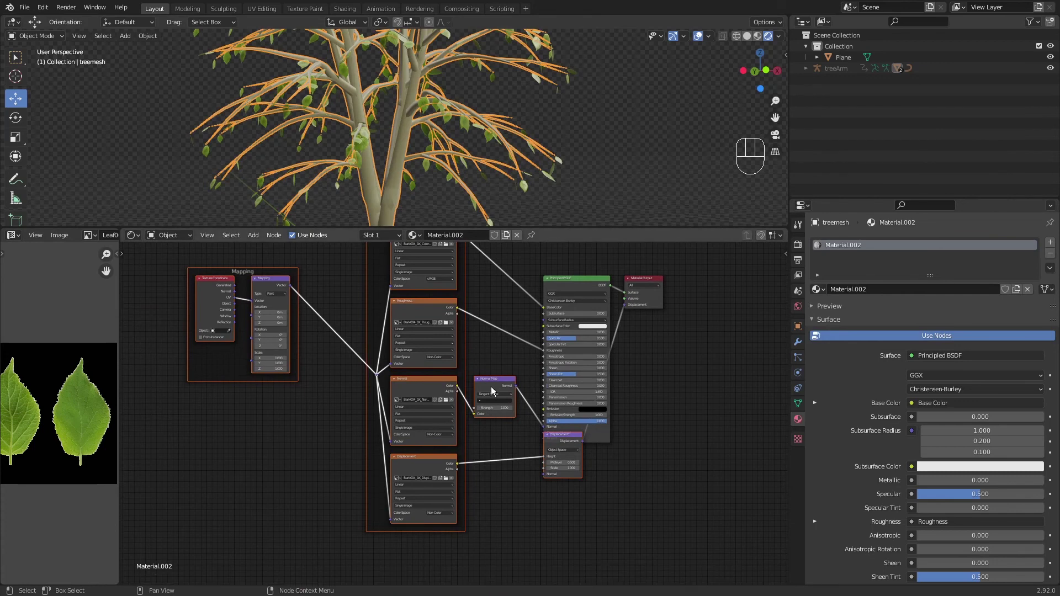
Link Texture Coordinate Object into the Mapping vector and set the bark images to Box projection.
{"action": "middle_click", "coordinate": [496, 499]}
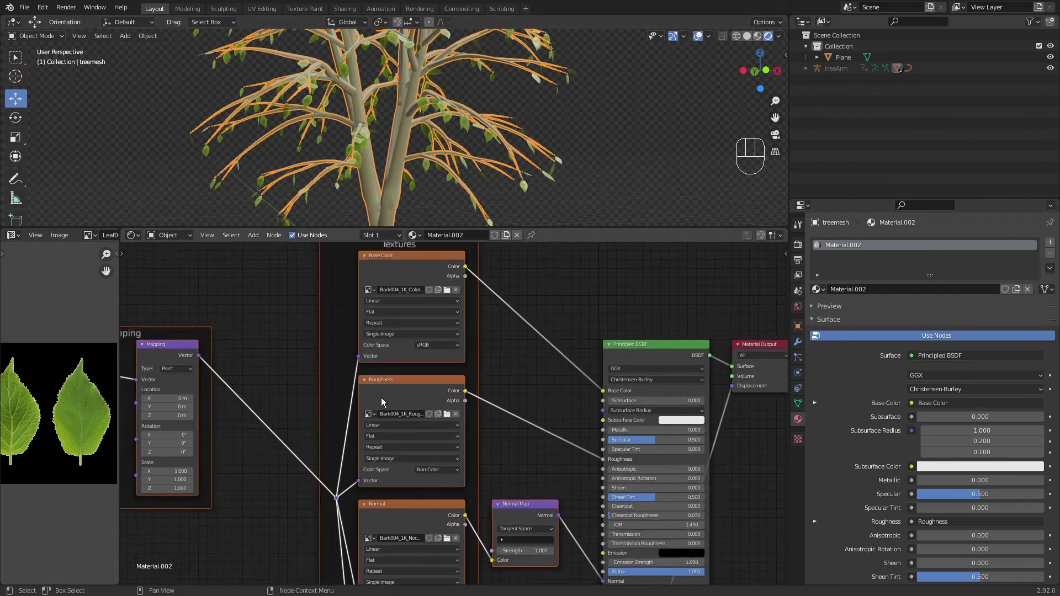
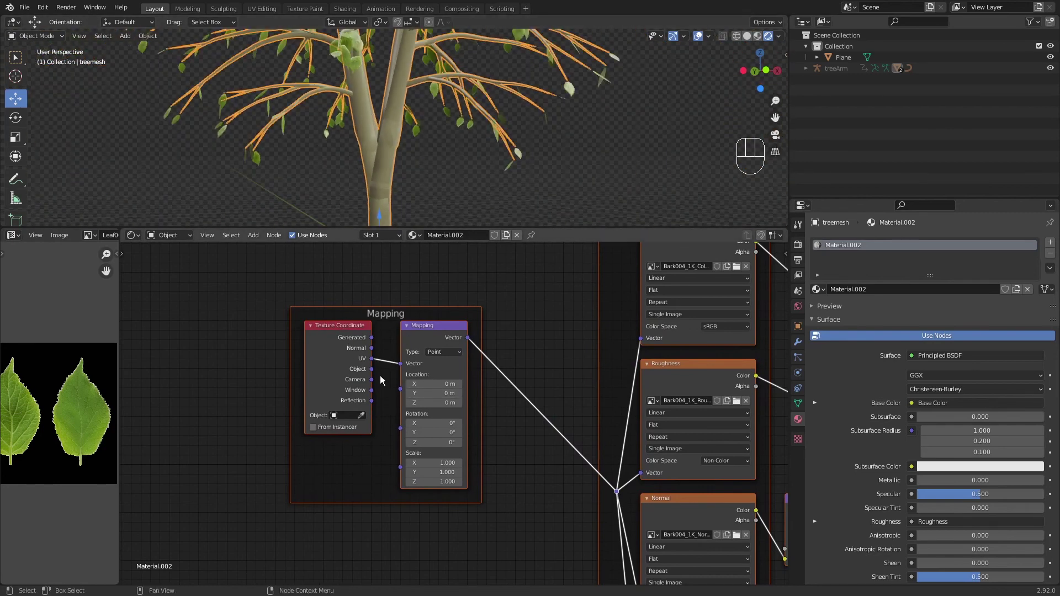
{"action": "left_click_drag", "start_coordinate": [373, 373], "coordinate": [403, 367]}
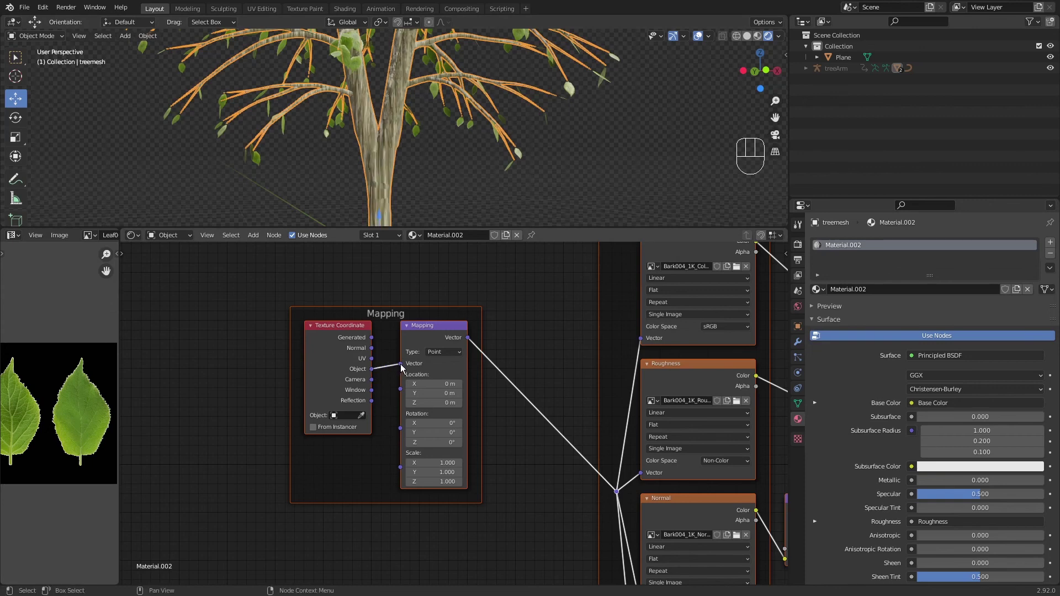
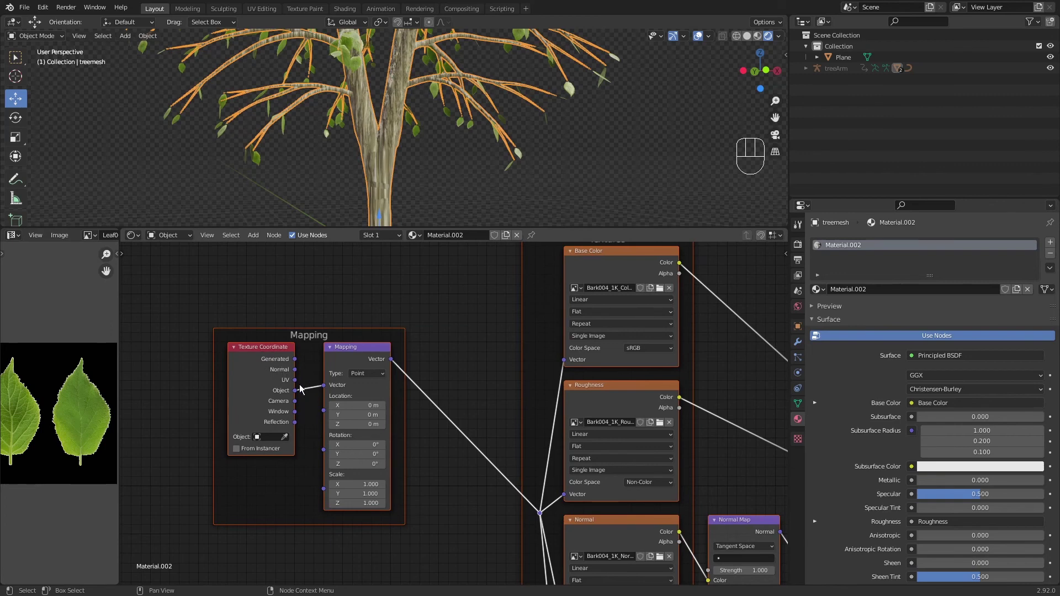
{"action": "middle_click", "coordinate": [268, 438]}
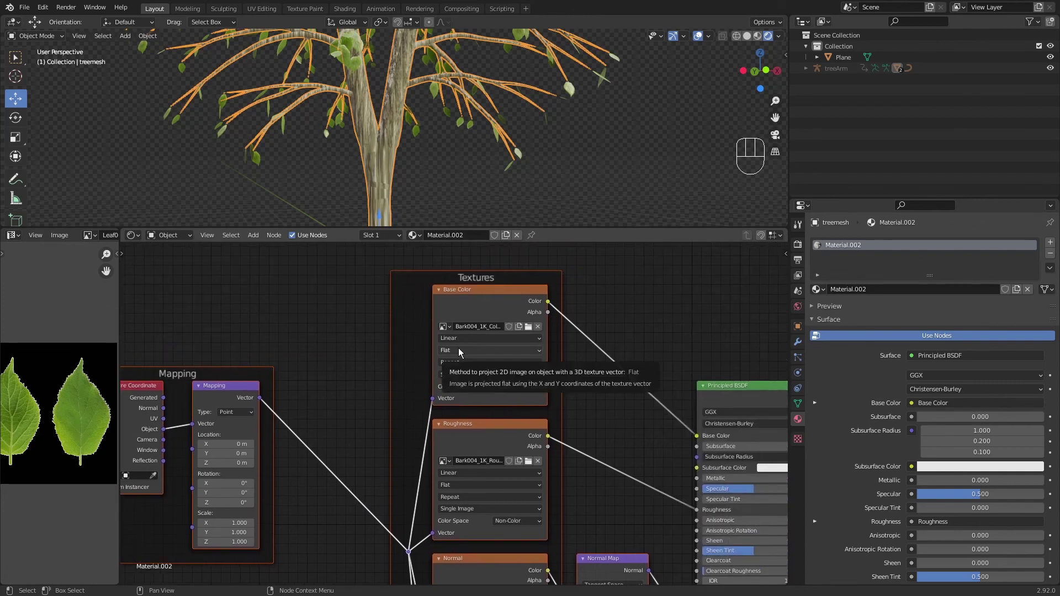
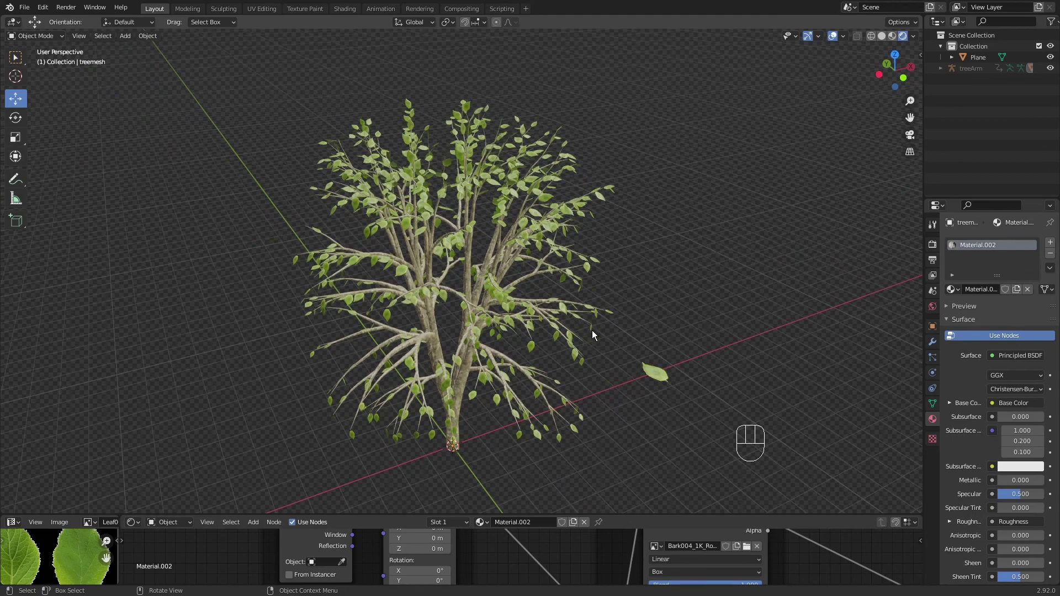
Inspect the bark-trunked leafy tree and switch the viewport to a Cycles Rendered preview.
{"action": "left_click_drag", "start_coordinate": [601, 312], "coordinate": [609, 314]}
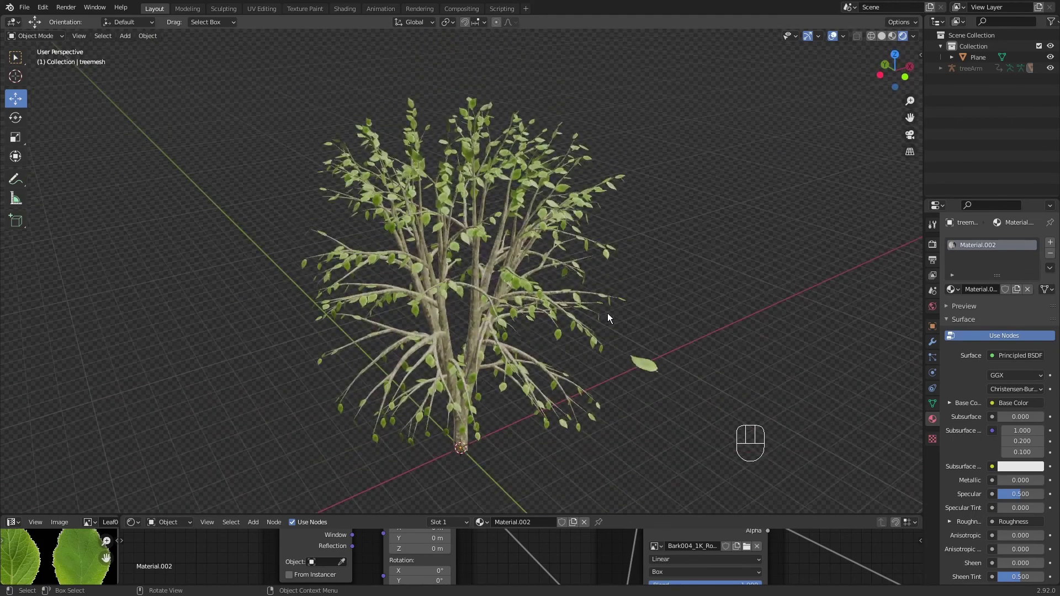
{"action": "middle_click", "coordinate": [593, 325]}
{"action": "left_click_drag", "start_coordinate": [592, 320], "coordinate": [577, 317]}
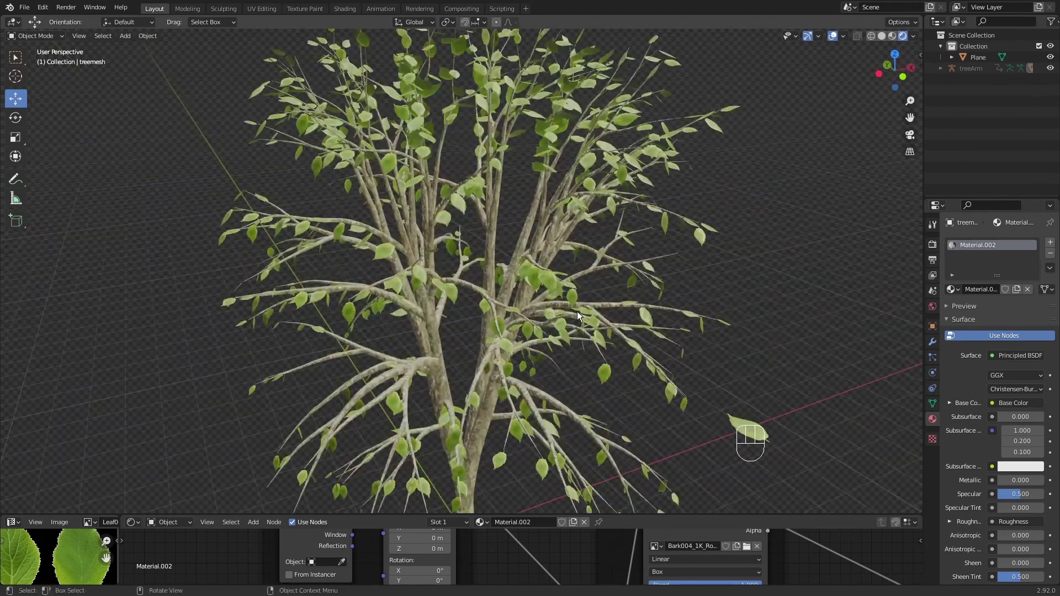
{"action": "left_click", "coordinate": [933, 249]}
{"action": "left_click_drag", "start_coordinate": [1002, 245], "coordinate": [1004, 282]}
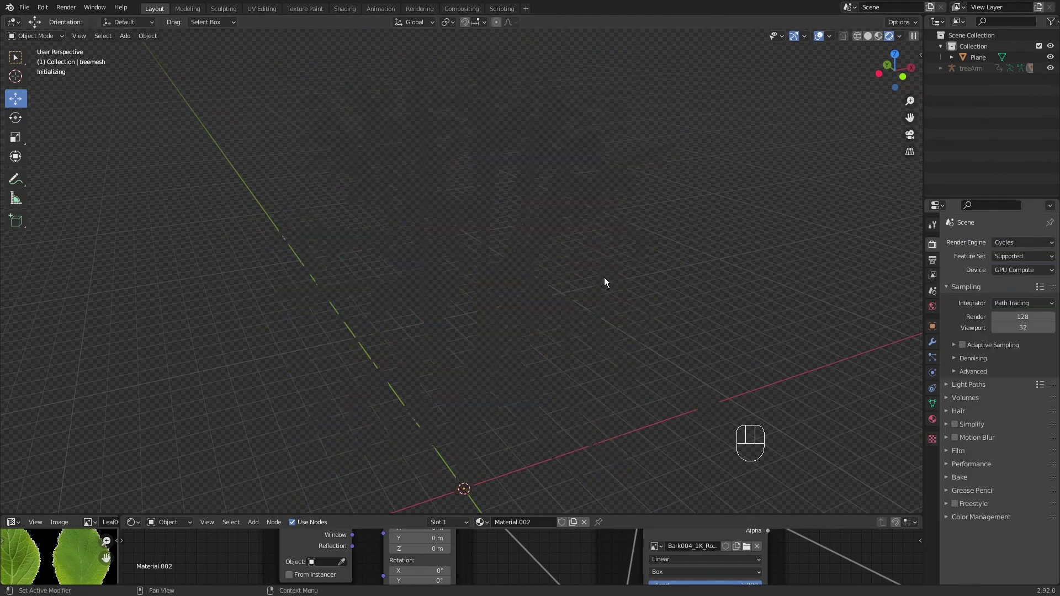